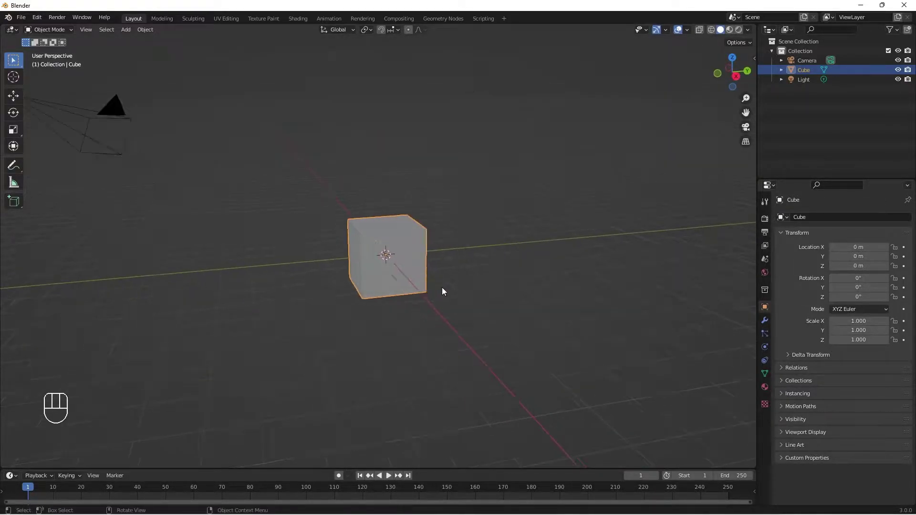
# - Squash the default cube along Z into a thin slab
pyautogui.moveTo(440, 294); pyautogui.dragTo(432, 303)
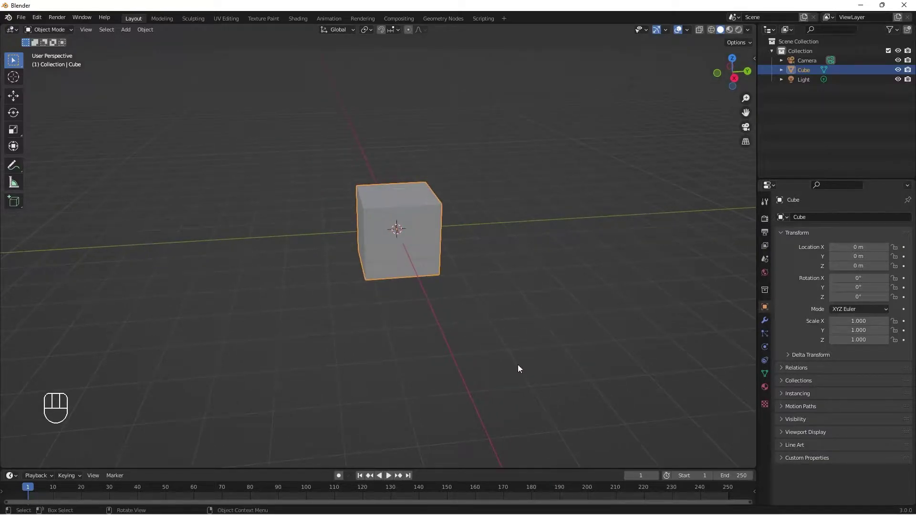
pyautogui.press('s')
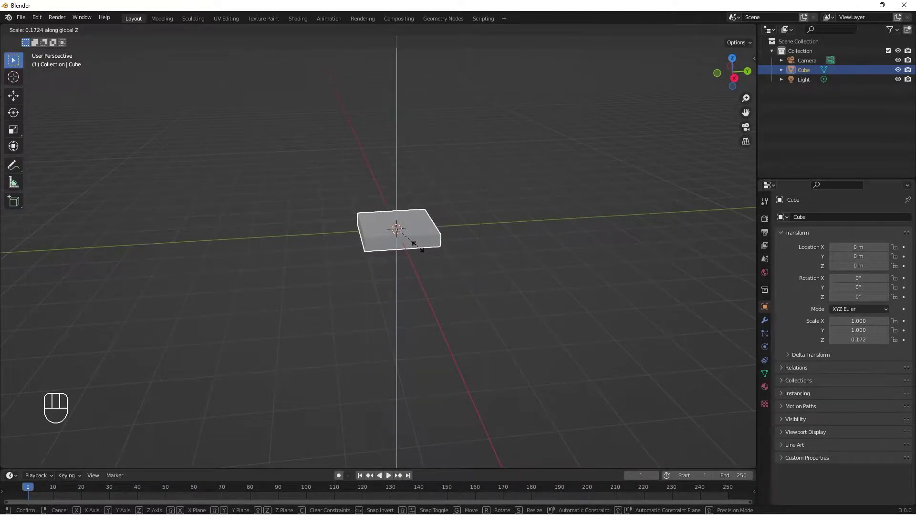
pyautogui.moveTo(543, 292); pyautogui.dragTo(502, 295)
pyautogui.moveTo(524, 276); pyautogui.dragTo(541, 288)
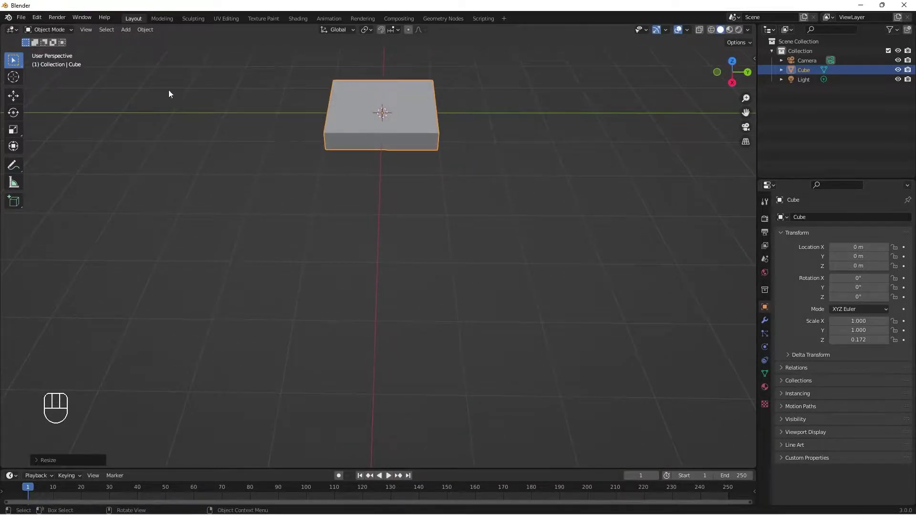
pyautogui.moveTo(430, 203); pyautogui.dragTo(430, 191)
# - Widen the slab in X and Y without changing its height
pyautogui.press('s')
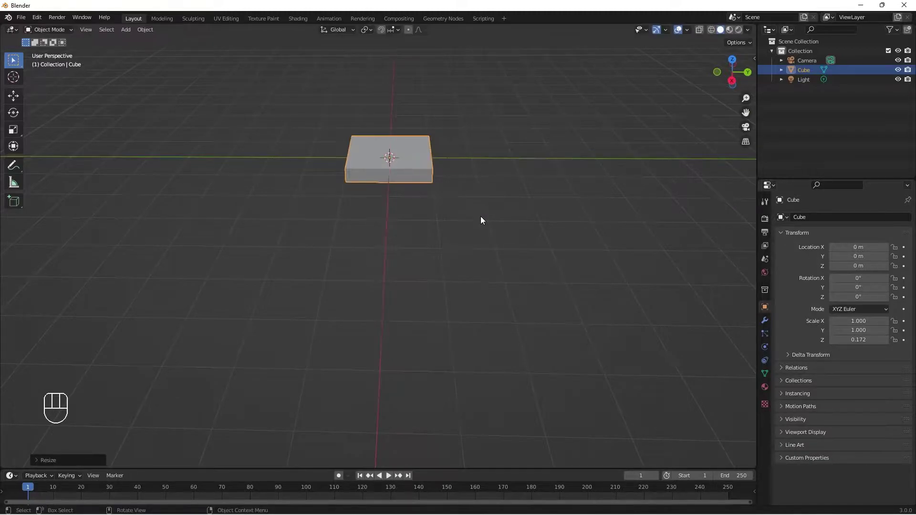
pyautogui.press('s')
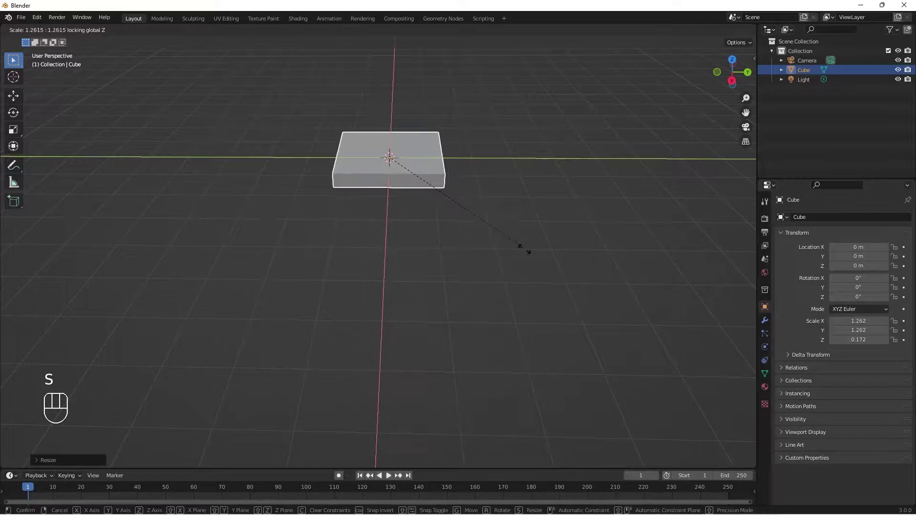
pyautogui.moveTo(494, 236); pyautogui.dragTo(502, 244)
pyautogui.moveTo(352, 146); pyautogui.dragTo(356, 120)
pyautogui.moveTo(374, 161); pyautogui.dragTo(435, 218)
# - Apply the slab's scale so its values read 1.000
pyautogui.press('ctrl+a')
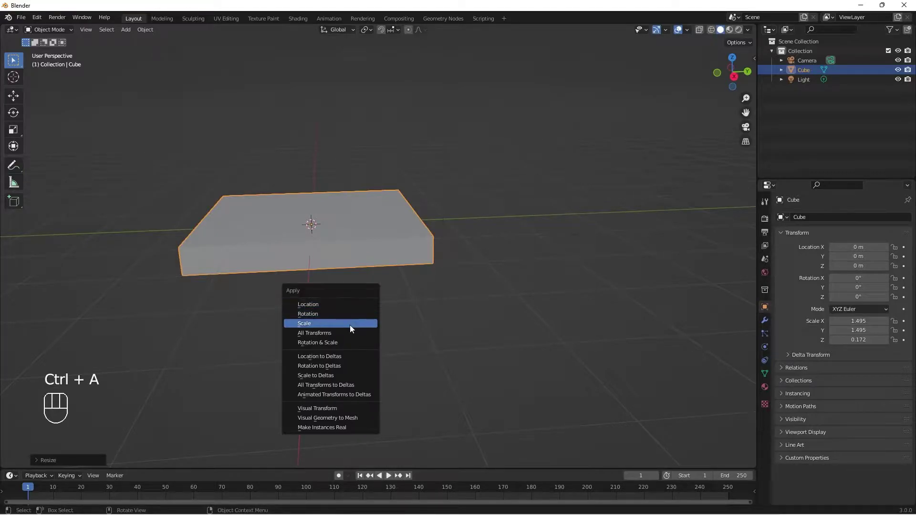
pyautogui.moveTo(387, 292); pyautogui.dragTo(374, 293)
pyautogui.middleClick(401, 283)
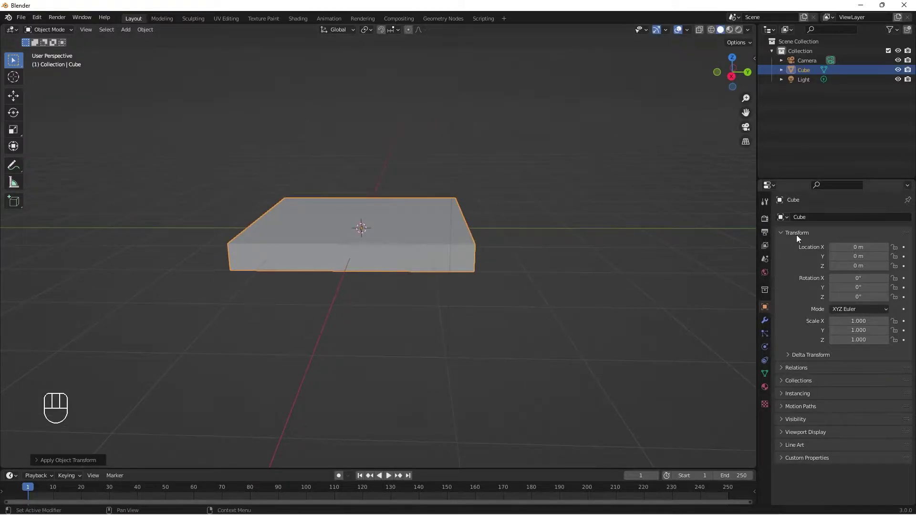
# - Add a Bevel modifier of 0.1 m to round the slab's edges
pyautogui.moveTo(819, 218); pyautogui.dragTo(763, 324)
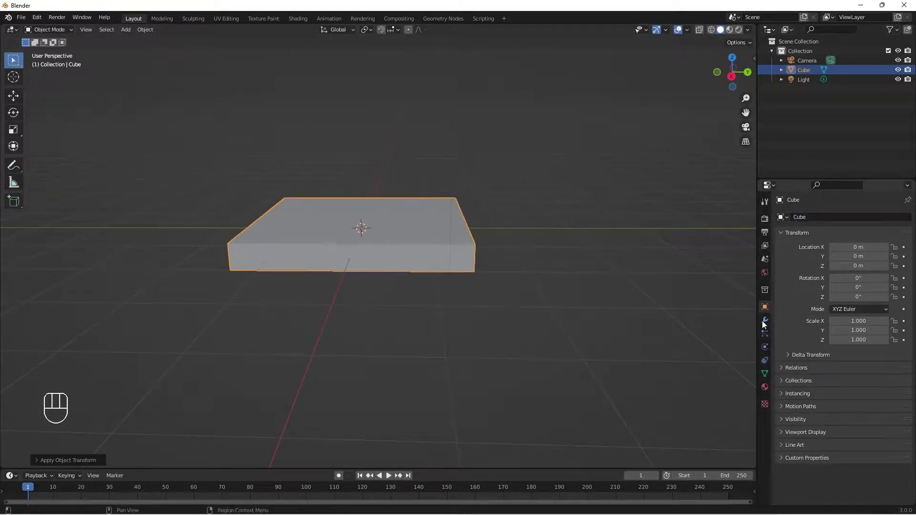
pyautogui.click(764, 324)
pyautogui.moveTo(804, 225); pyautogui.dragTo(409, 278)
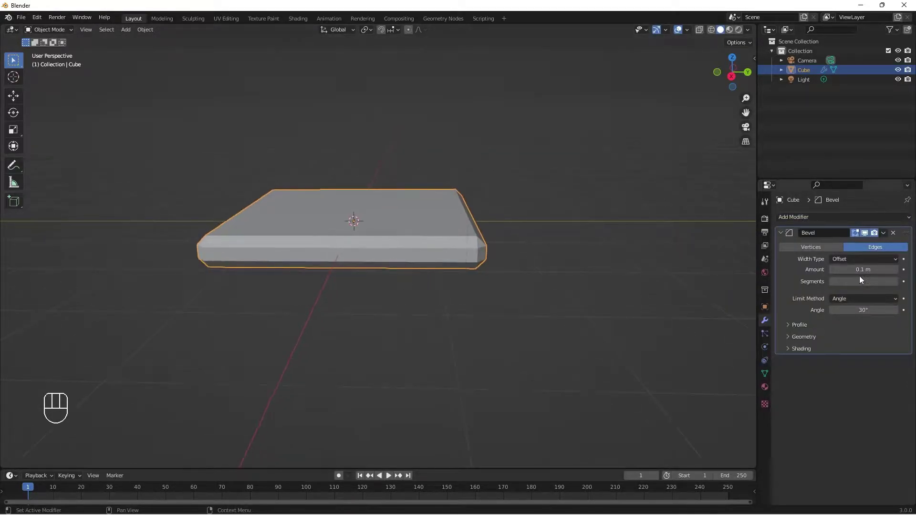
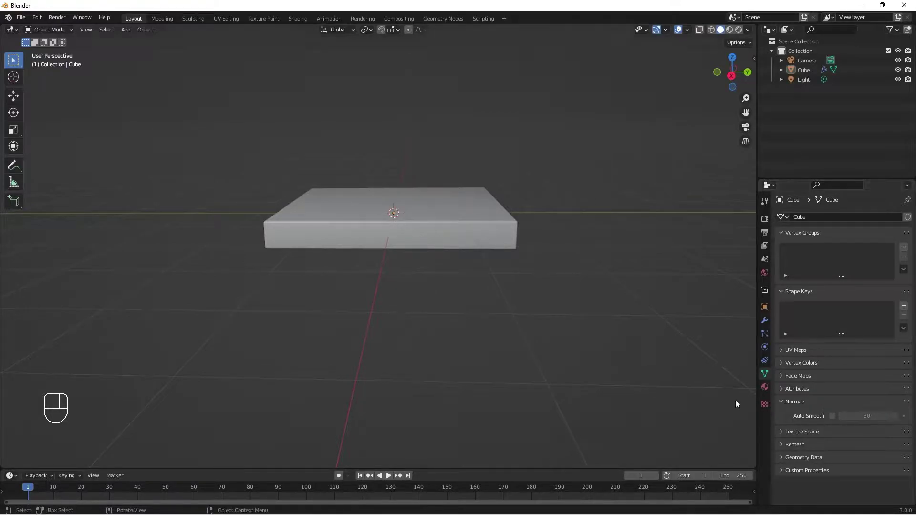
# - Enable Auto Smooth in the slab's normals and inspect the smoothed result
pyautogui.click(831, 419)
pyautogui.moveTo(459, 242); pyautogui.dragTo(474, 243)
pyautogui.moveTo(470, 261); pyautogui.dragTo(457, 270)
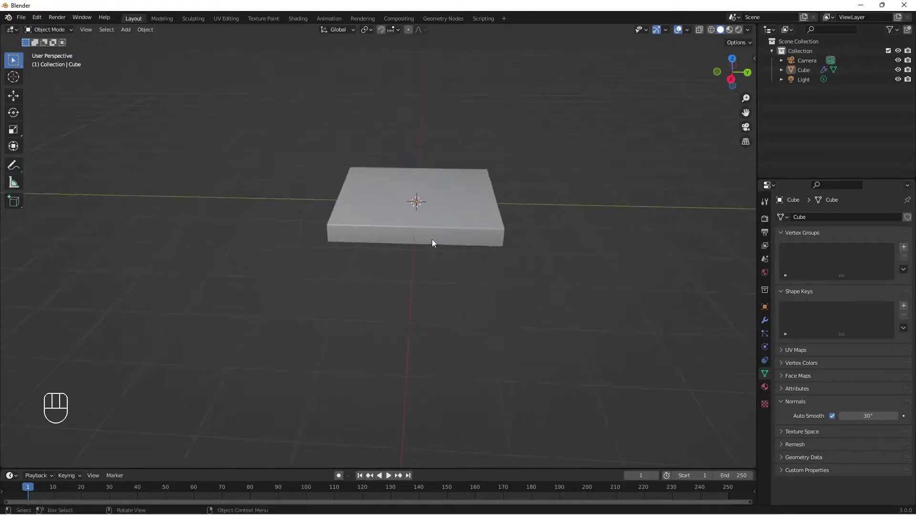
pyautogui.middleClick(507, 260)
pyautogui.middleClick(526, 265)
# - Duplicate the slab and shrink the copy into a smaller upper tier
pyautogui.press('shift+d')
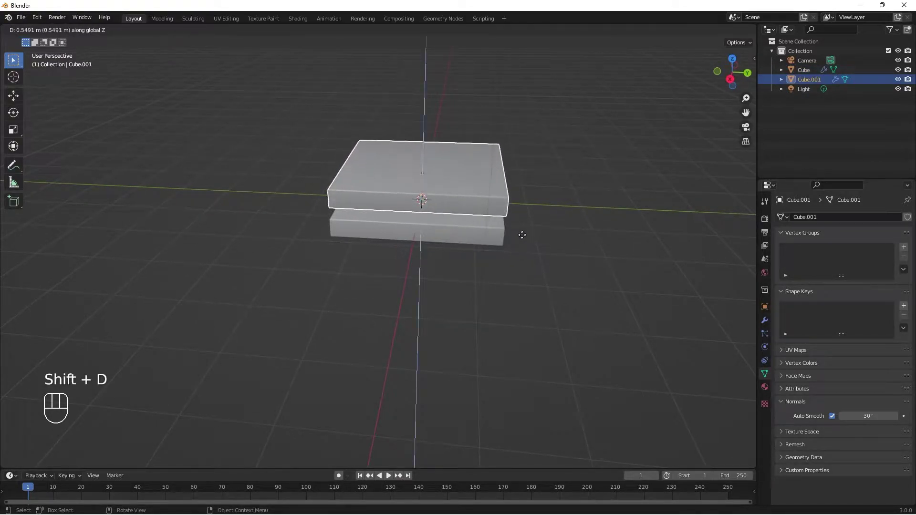
pyautogui.press('s')
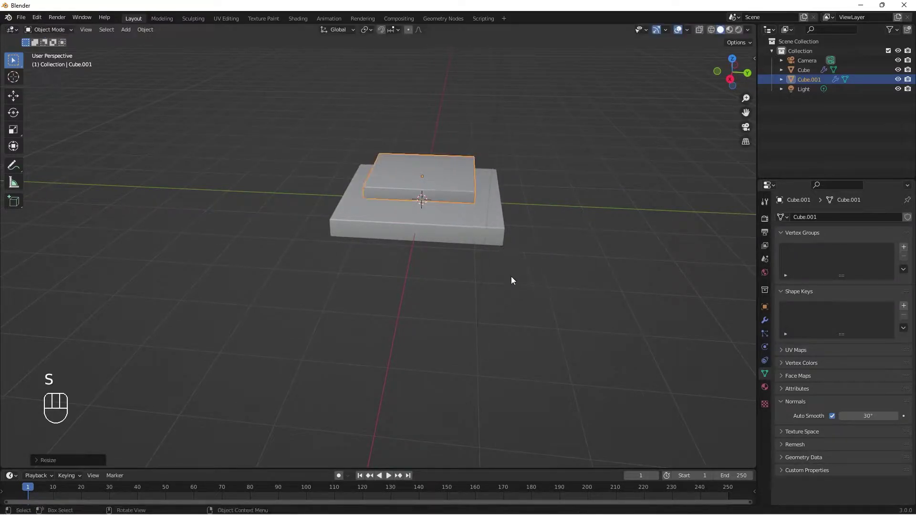
pyautogui.moveTo(514, 276); pyautogui.dragTo(523, 256)
pyautogui.moveTo(506, 280); pyautogui.dragTo(501, 292)
# - Apply the upper tier's scale and view the stack from the side
pyautogui.press('shift+a')
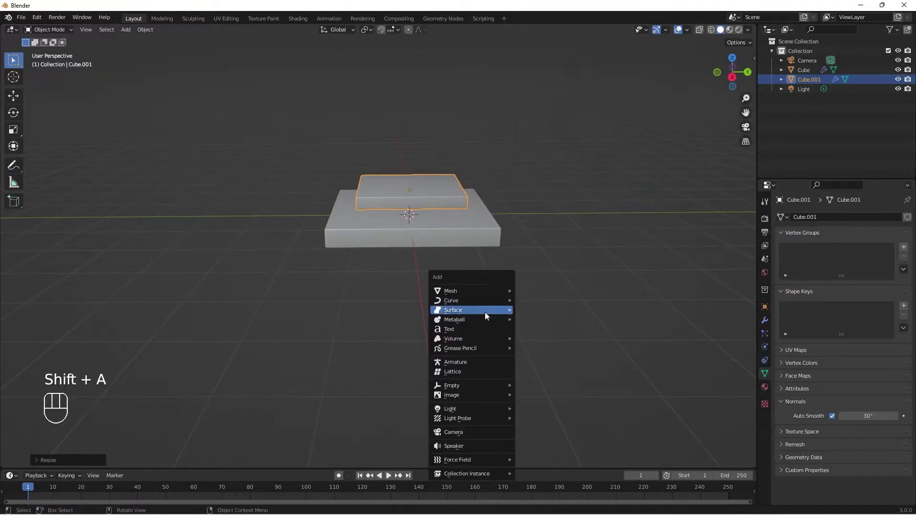
pyautogui.click(410, 190)
pyautogui.press('ctrl+a')
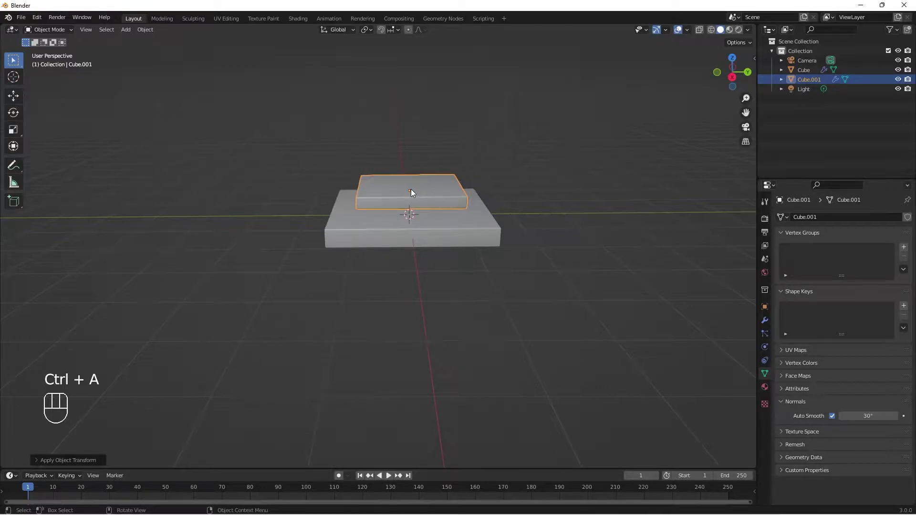
pyautogui.middleClick(462, 176)
pyautogui.middleClick(464, 267)
pyautogui.moveTo(460, 283); pyautogui.dragTo(443, 260)
# - Add an icosphere and raise it above the stacked slabs
pyautogui.press('shift+a')
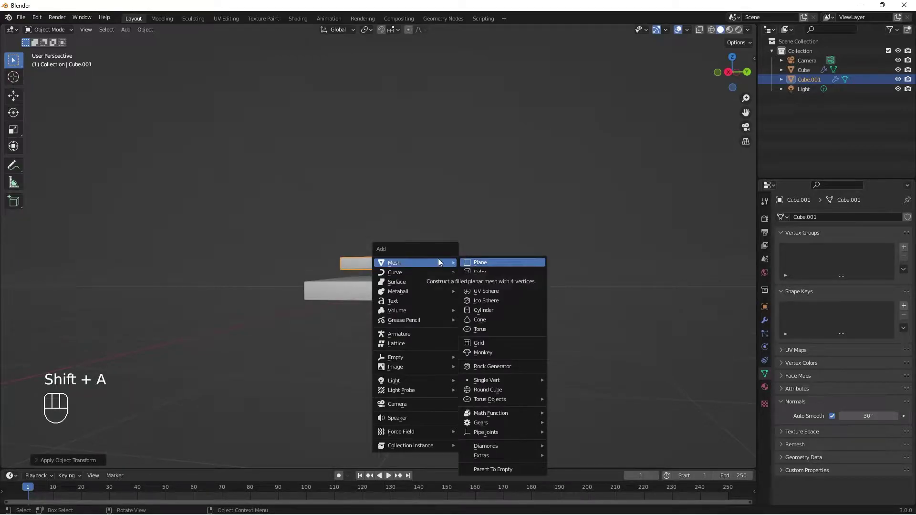
pyautogui.moveTo(473, 330); pyautogui.dragTo(481, 340)
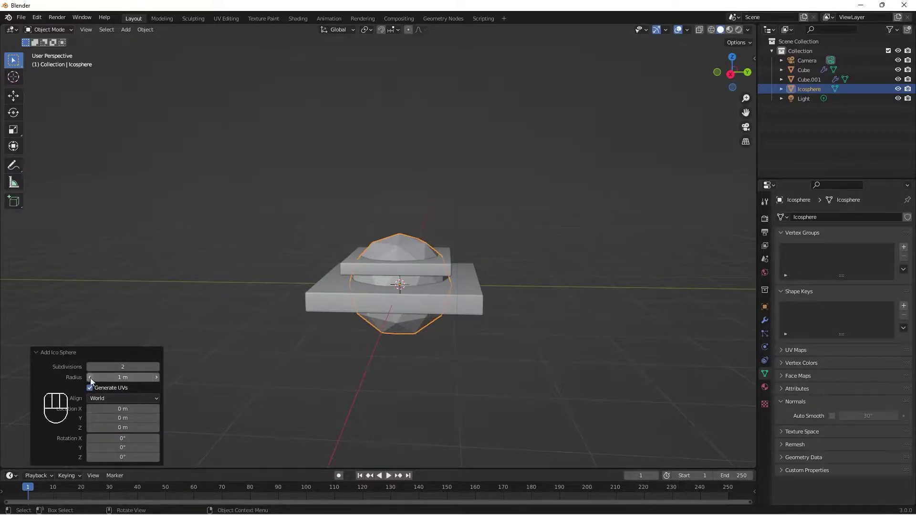
pyautogui.click(91, 370)
pyautogui.moveTo(446, 381); pyautogui.dragTo(484, 396)
pyautogui.moveTo(523, 375); pyautogui.dragTo(510, 359)
pyautogui.press('g')
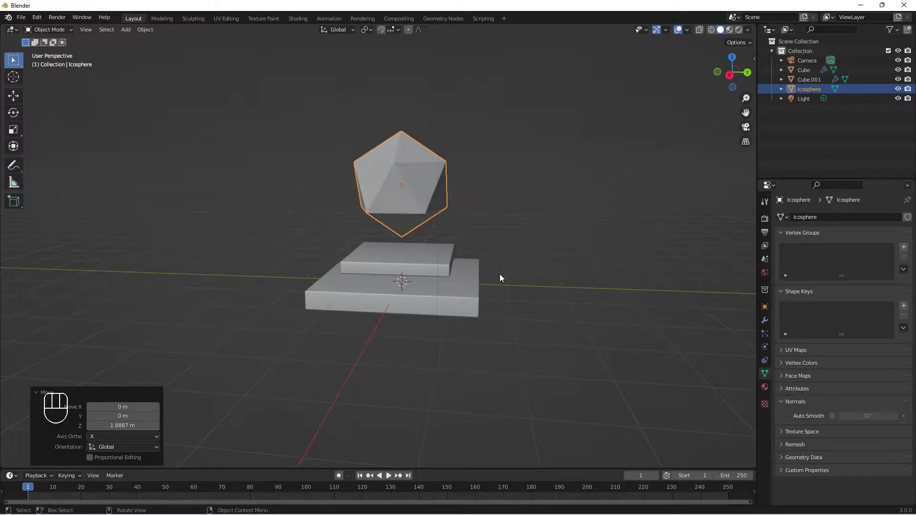
pyautogui.moveTo(438, 118); pyautogui.dragTo(442, 113)
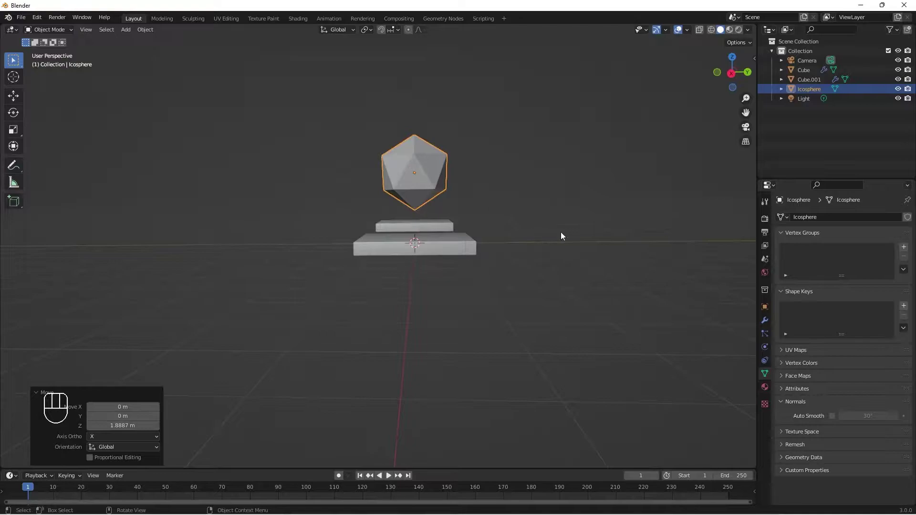
# - Trackball-rotate the icosphere to a tilt and lower it close to the top slab
pyautogui.press('r')
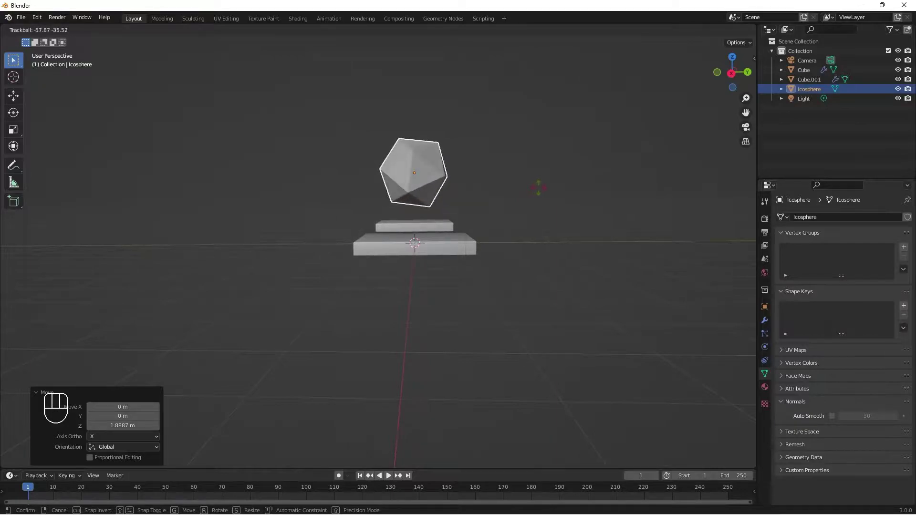
pyautogui.middleClick(548, 230)
pyautogui.click(534, 230)
pyautogui.moveTo(500, 200); pyautogui.dragTo(506, 208)
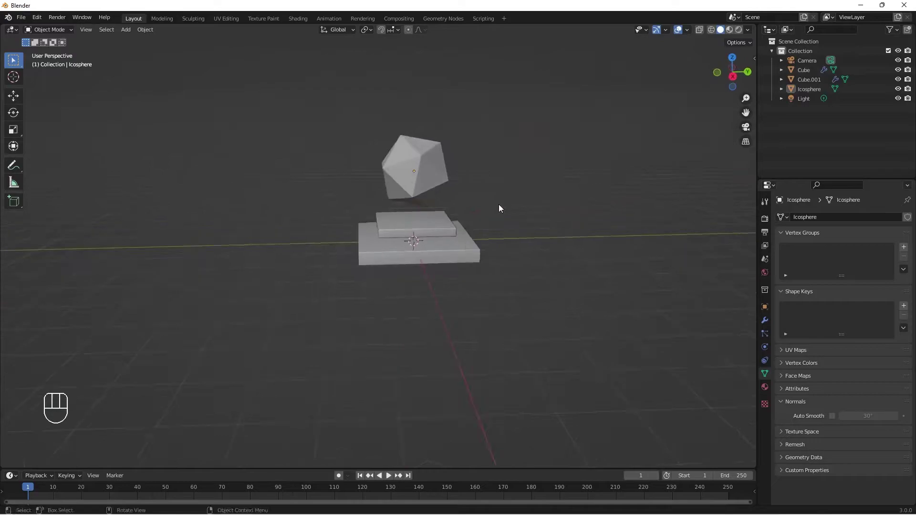
pyautogui.moveTo(486, 218); pyautogui.dragTo(469, 227)
pyautogui.moveTo(447, 226); pyautogui.dragTo(447, 212)
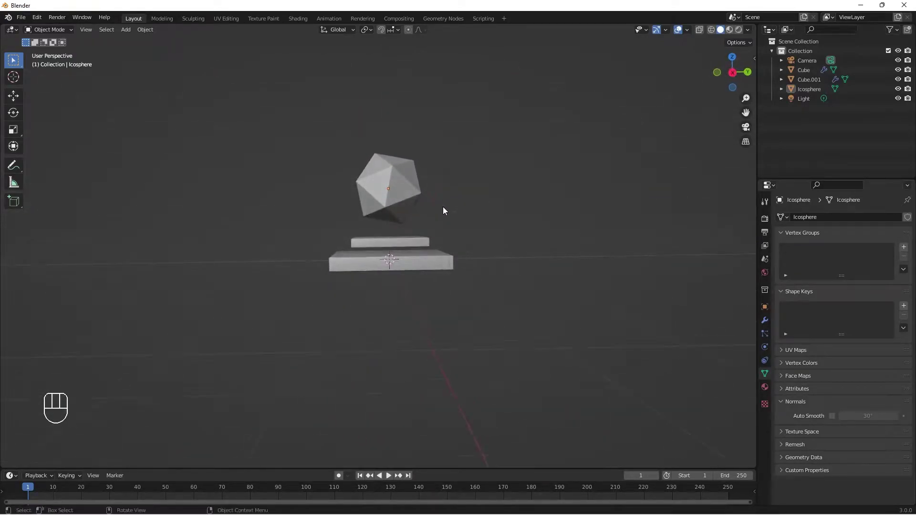
pyautogui.moveTo(446, 215); pyautogui.dragTo(439, 229)
pyautogui.moveTo(457, 229); pyautogui.dragTo(454, 242)
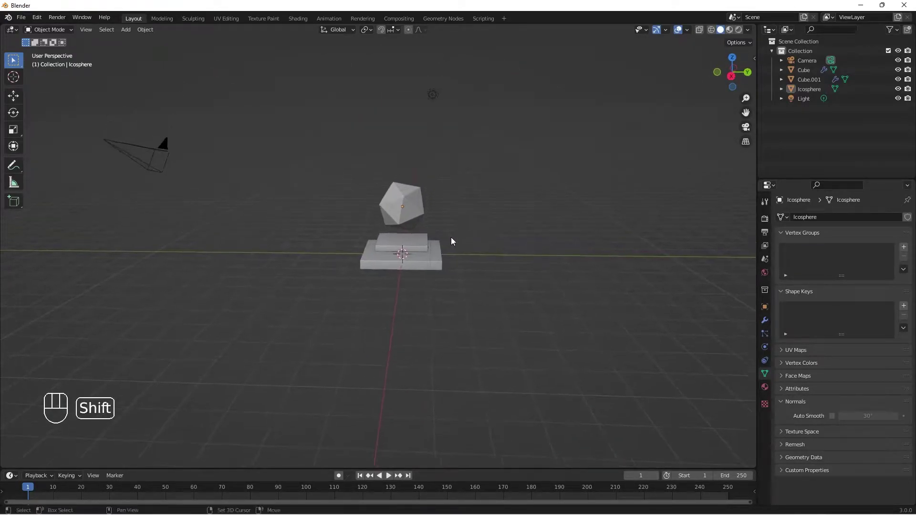
pyautogui.moveTo(422, 229); pyautogui.dragTo(417, 254)
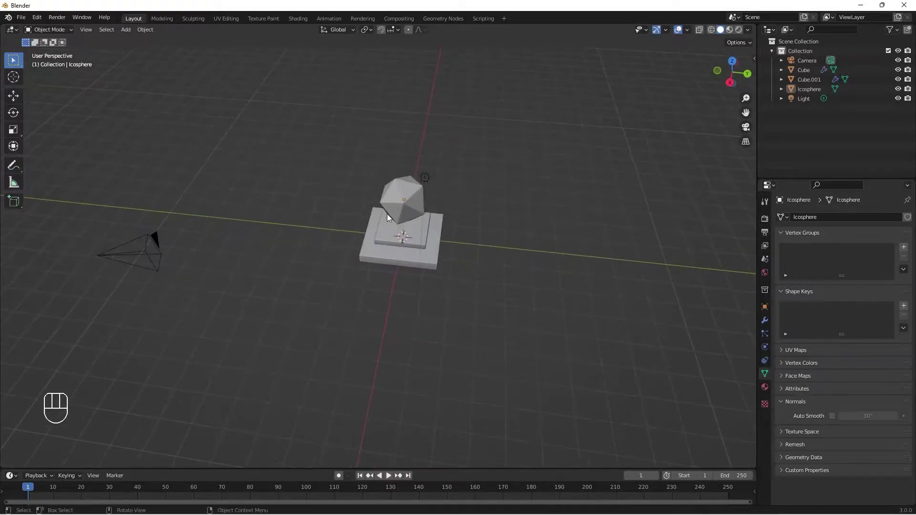
pyautogui.moveTo(406, 216); pyautogui.dragTo(414, 192)
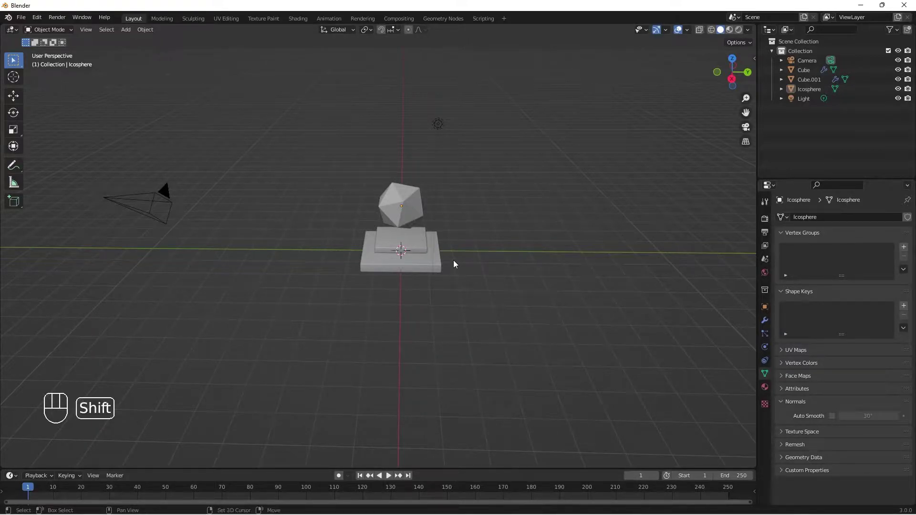
# - Add a torus ring around the icosphere and smooth it with a Subdivision modifier
pyautogui.press('shift+a')
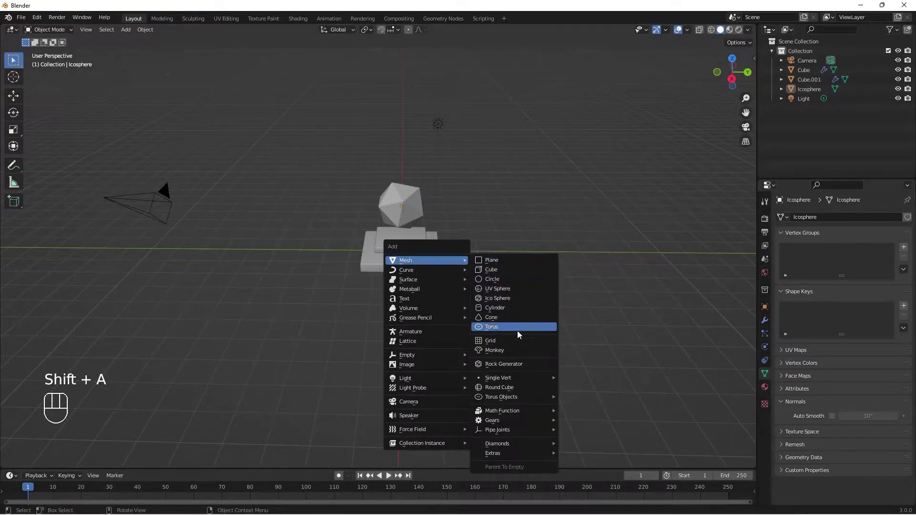
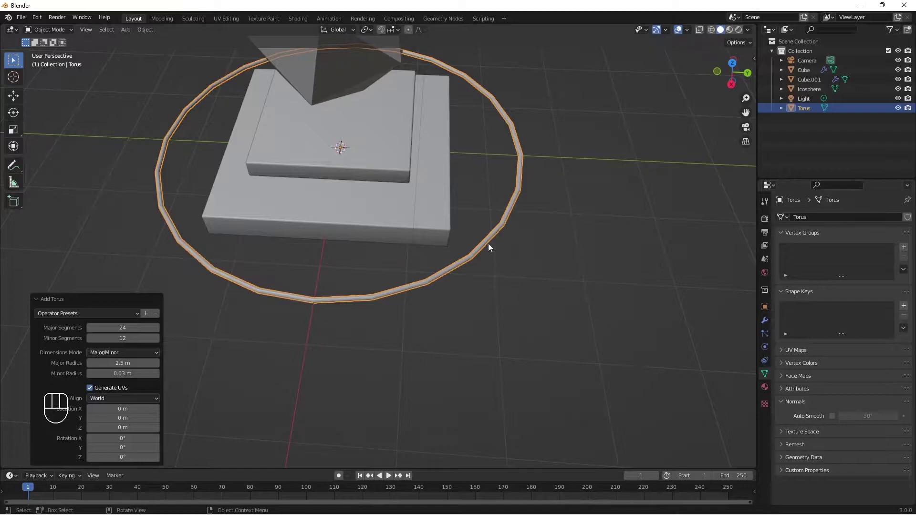
pyautogui.moveTo(482, 254); pyautogui.dragTo(544, 228)
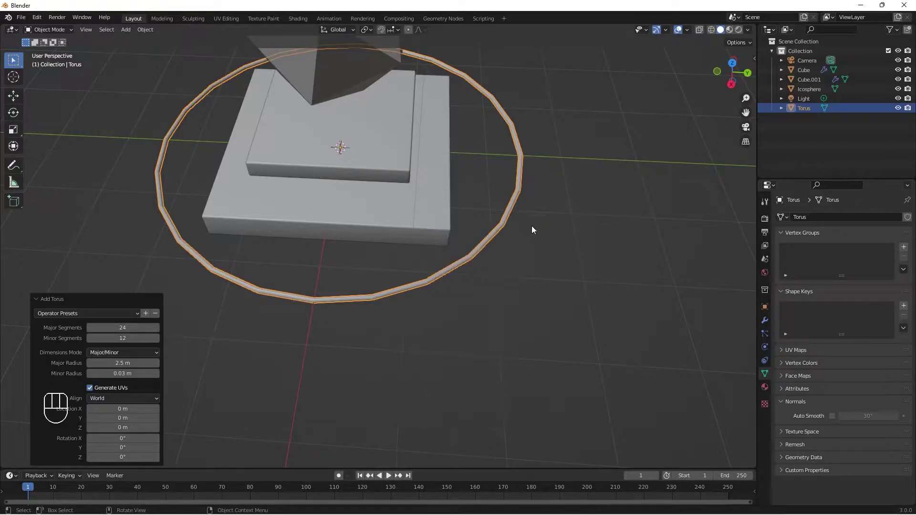
pyautogui.click(495, 240)
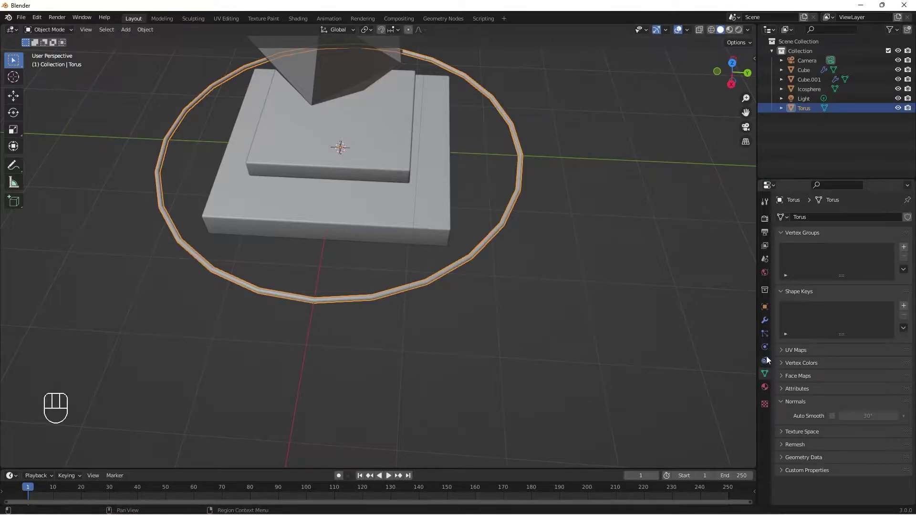
pyautogui.click(767, 324)
pyautogui.moveTo(809, 221); pyautogui.dragTo(723, 397)
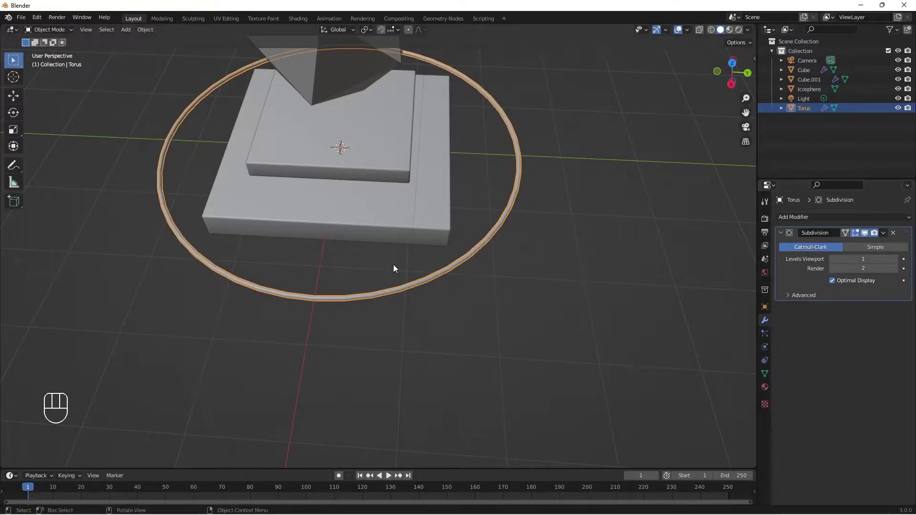
# - Position the ring and trackball-rotate it to a tilted angle around the icosphere
pyautogui.moveTo(403, 244); pyautogui.dragTo(396, 202)
pyautogui.press('g')
pyautogui.middleClick(538, 258)
pyautogui.moveTo(514, 273); pyautogui.dragTo(515, 246)
pyautogui.press('r')
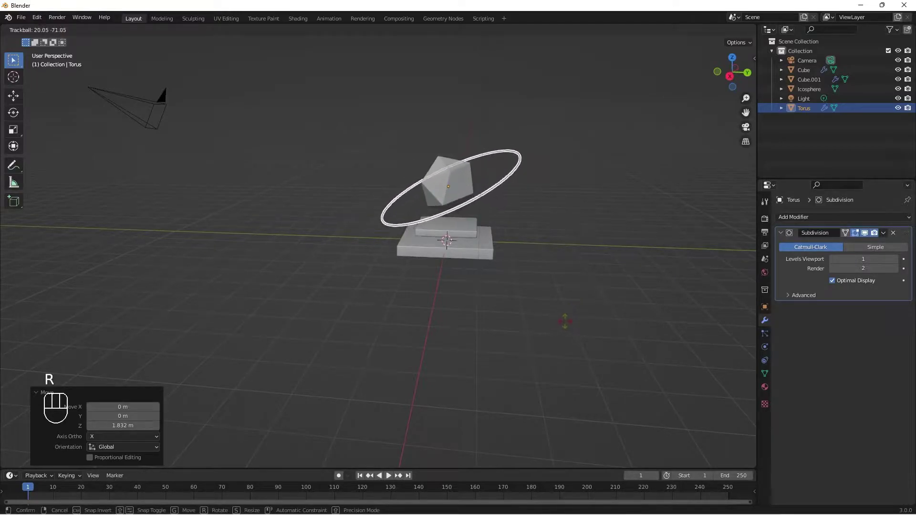
pyautogui.moveTo(496, 298); pyautogui.dragTo(508, 269)
pyautogui.moveTo(468, 264); pyautogui.dragTo(447, 281)
pyautogui.moveTo(460, 263); pyautogui.dragTo(479, 285)
pyautogui.moveTo(485, 290); pyautogui.dragTo(495, 299)
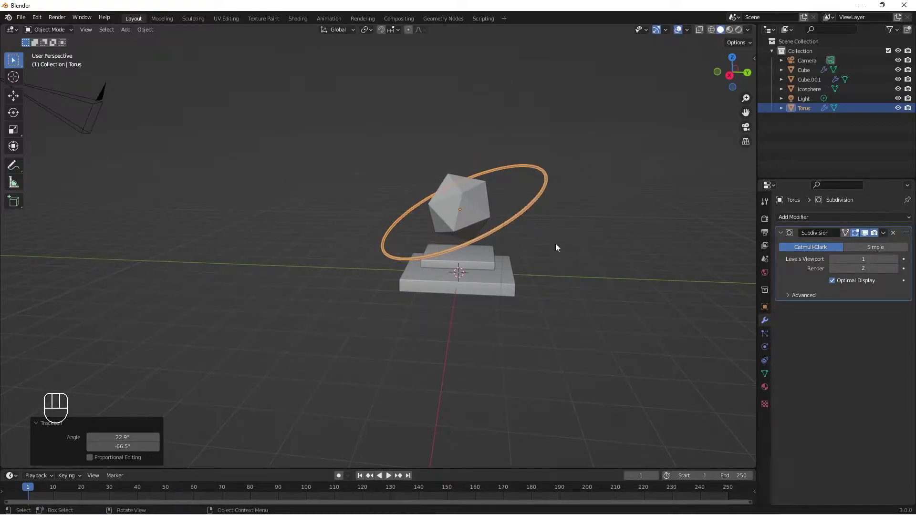
pyautogui.moveTo(520, 227); pyautogui.dragTo(528, 208)
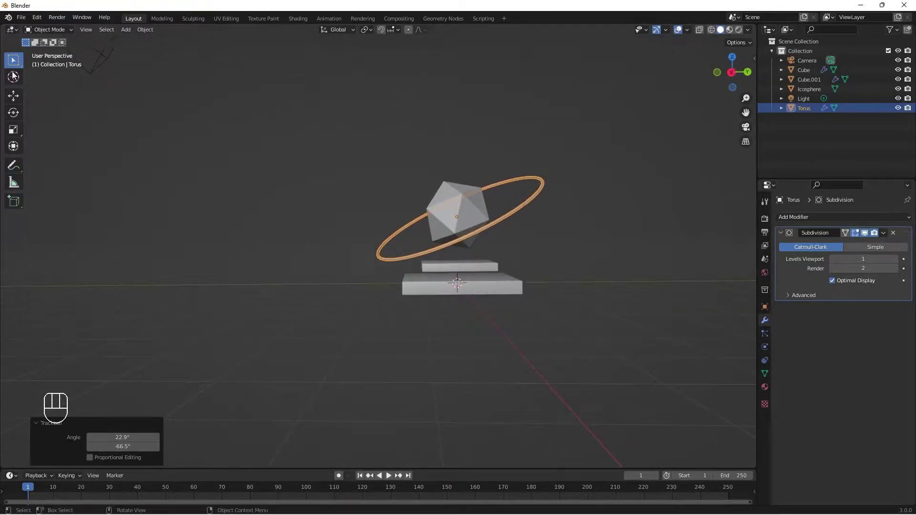
# - Place the 3D cursor just right of the ring, ready for a new object
pyautogui.click(16, 85)
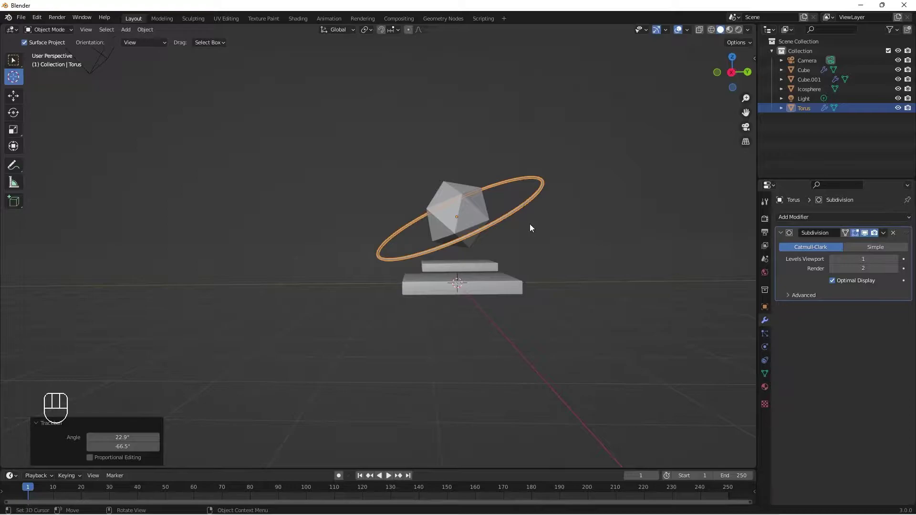
pyautogui.moveTo(543, 200); pyautogui.dragTo(542, 231)
pyautogui.click(526, 154)
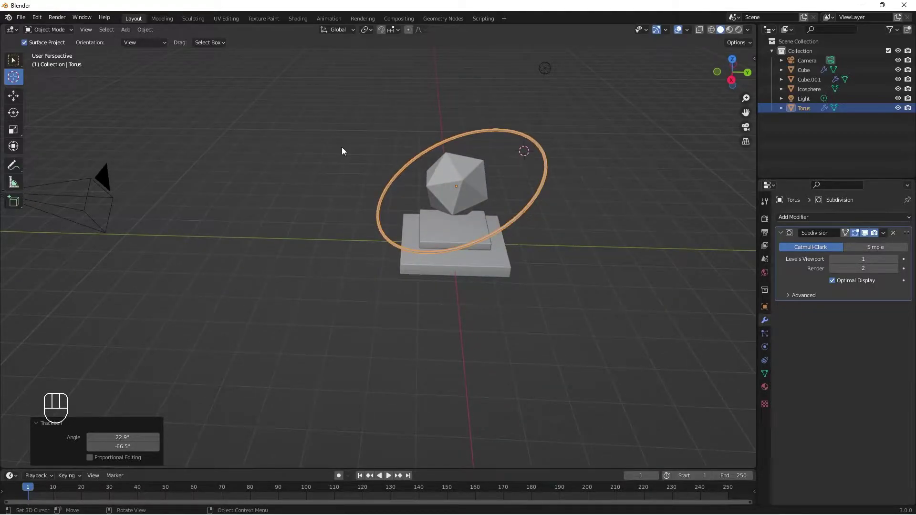
pyautogui.click(530, 159)
pyautogui.moveTo(583, 189); pyautogui.dragTo(576, 173)
pyautogui.moveTo(560, 205); pyautogui.dragTo(550, 172)
pyautogui.moveTo(553, 163); pyautogui.dragTo(560, 162)
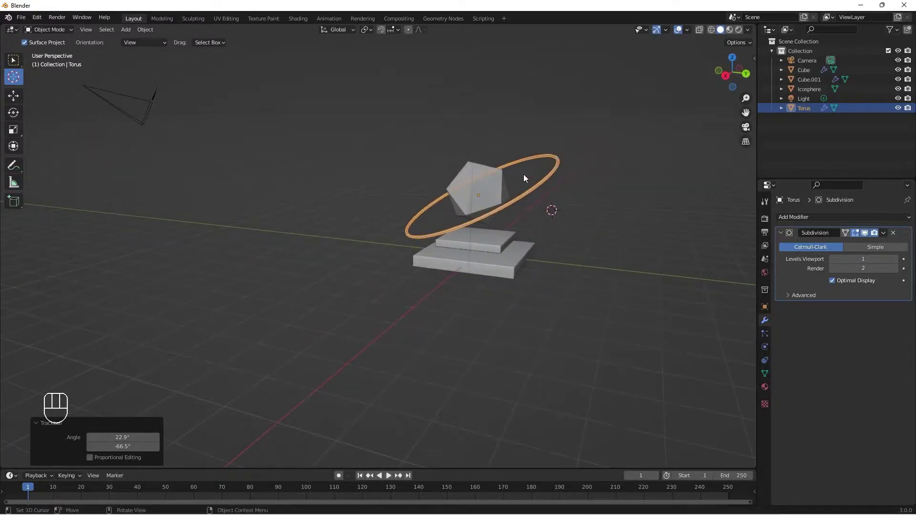
pyautogui.click(548, 222)
pyautogui.moveTo(576, 231); pyautogui.dragTo(579, 219)
# - Add a UV sphere at the cursor with a Subdivision modifier and smooth shading
pyautogui.press('shift+a')
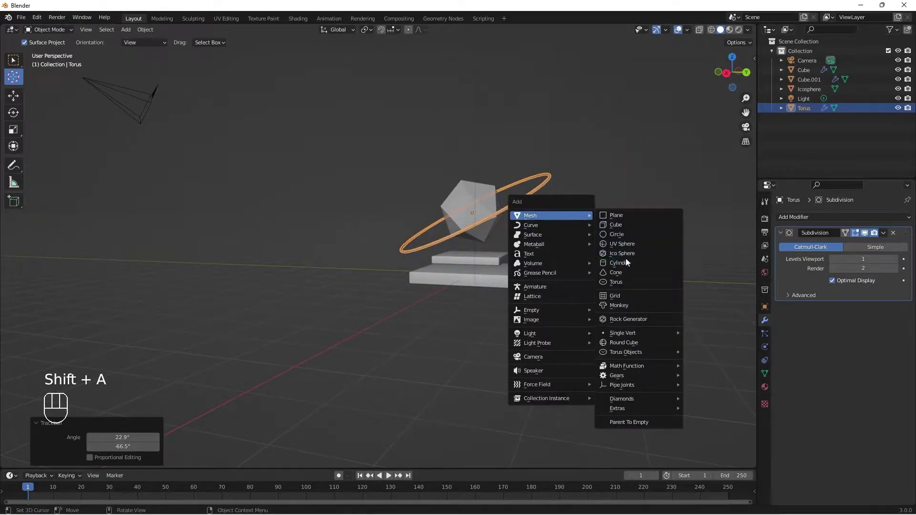
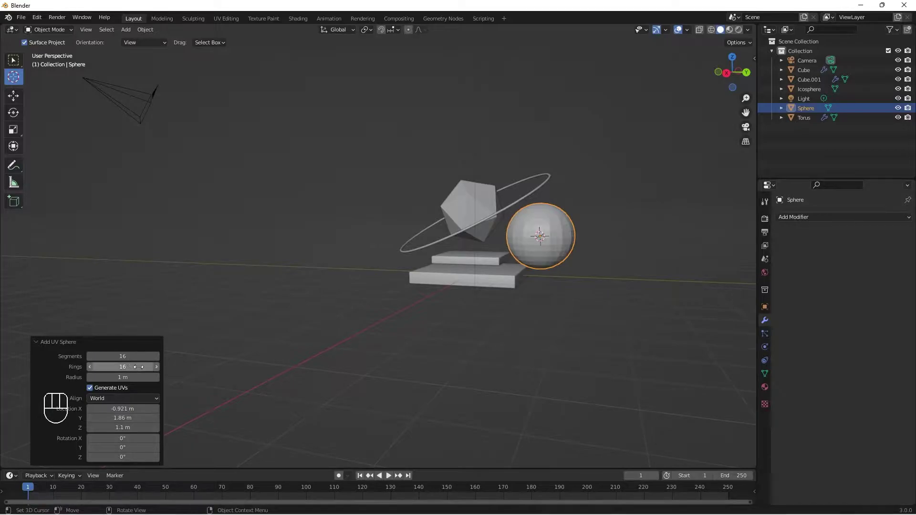
pyautogui.moveTo(524, 286); pyautogui.dragTo(533, 308)
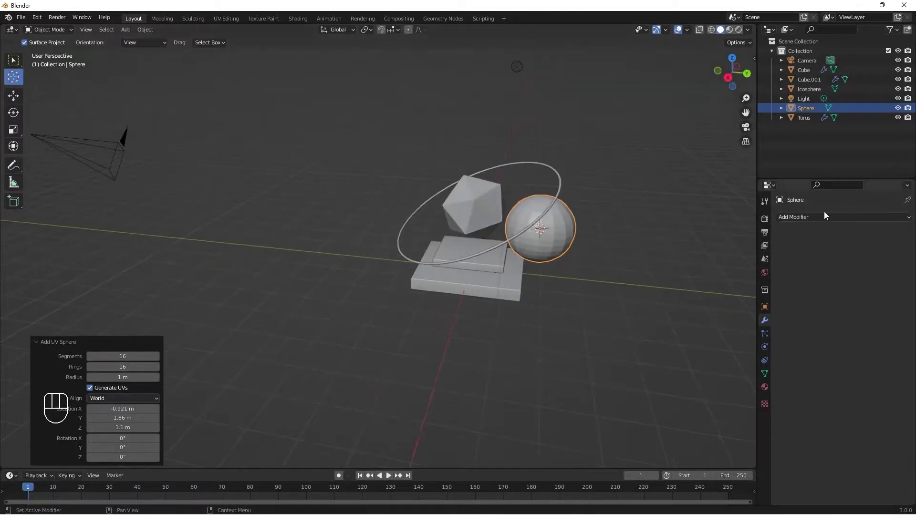
pyautogui.moveTo(805, 225); pyautogui.dragTo(708, 391)
pyautogui.click(559, 229)
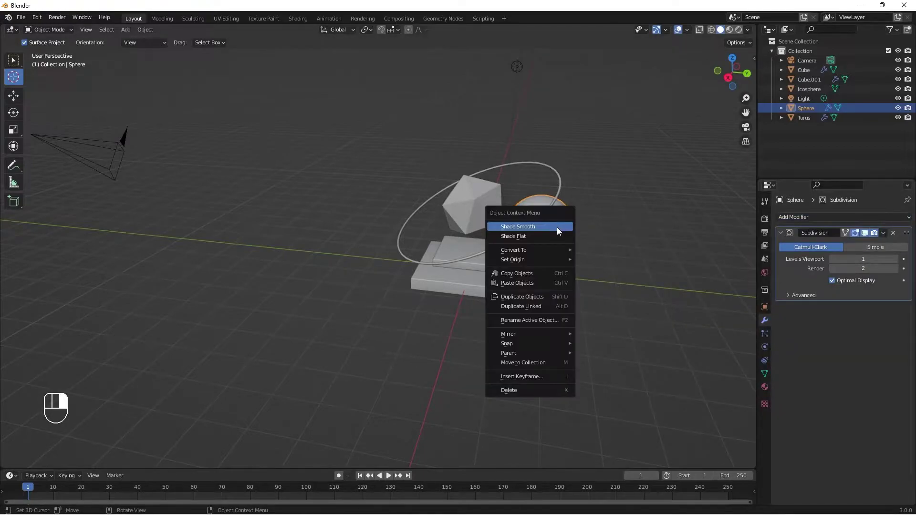
pyautogui.moveTo(558, 280); pyautogui.dragTo(546, 242)
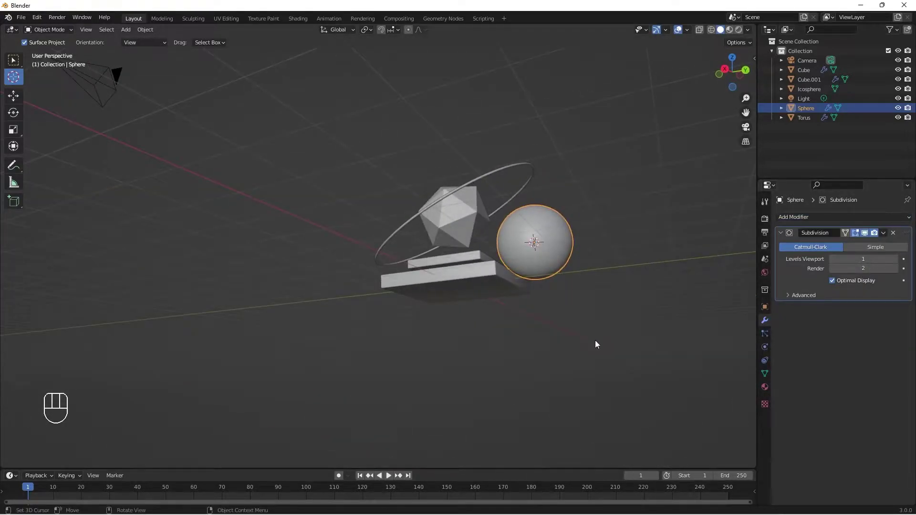
# - Shrink the sphere to well under half size and rest it against the ring's right side
pyautogui.press('s')
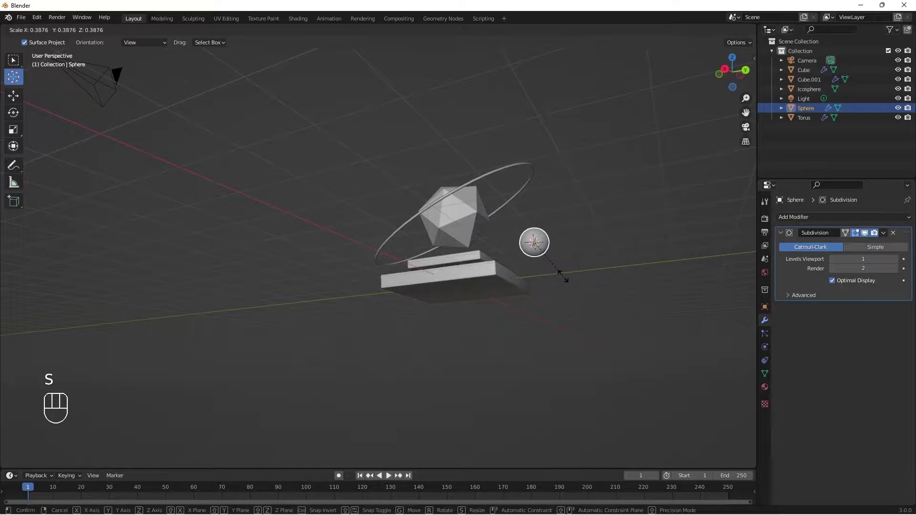
pyautogui.moveTo(545, 301); pyautogui.dragTo(548, 328)
pyautogui.moveTo(618, 282); pyautogui.dragTo(623, 313)
pyautogui.press('g')
pyautogui.moveTo(587, 322); pyautogui.dragTo(559, 300)
pyautogui.press('g')
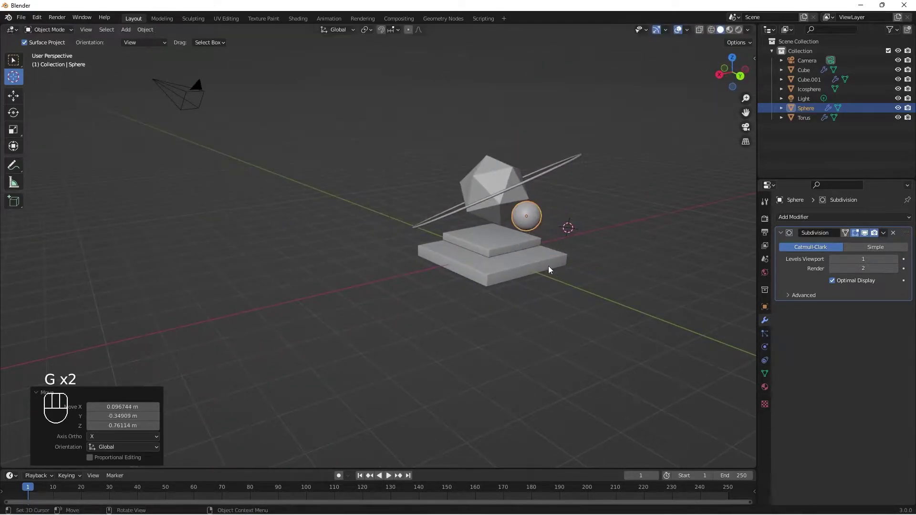
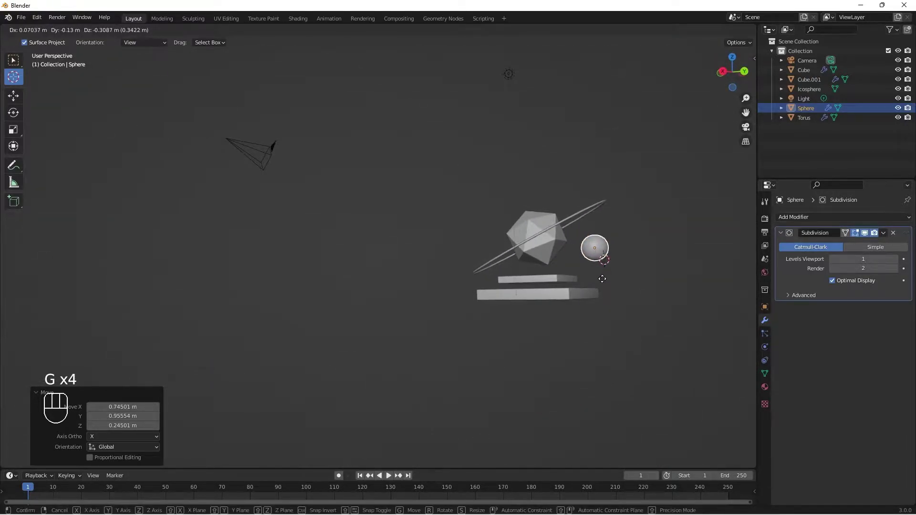
pyautogui.moveTo(605, 316); pyautogui.dragTo(640, 325)
# - Browse the extra mesh entries and confirm the Extra Objects add-ons are enabled in Preferences
pyautogui.moveTo(619, 336); pyautogui.dragTo(542, 332)
pyautogui.moveTo(539, 311); pyautogui.dragTo(538, 308)
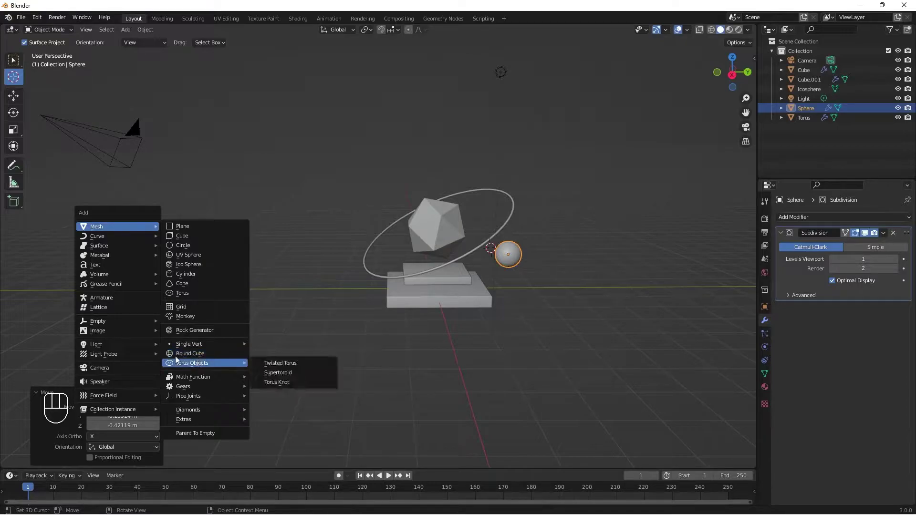
pyautogui.moveTo(41, 17); pyautogui.dragTo(315, 86)
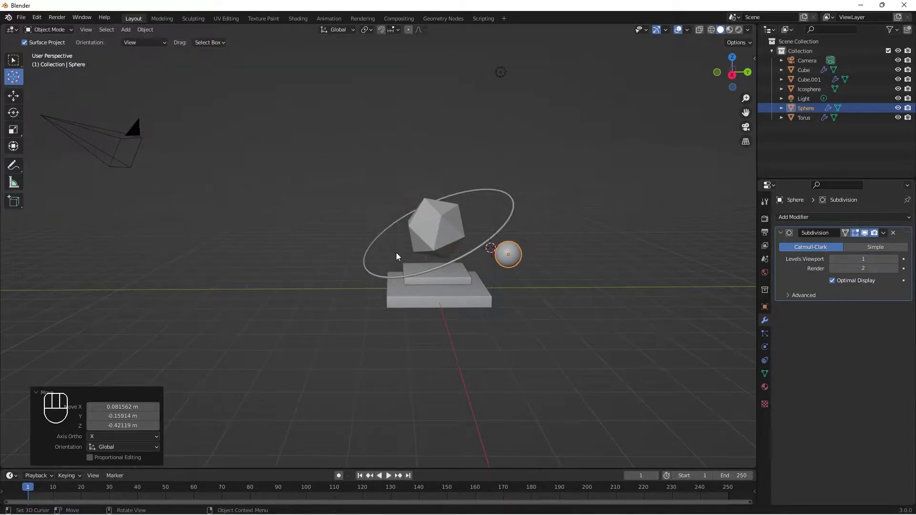
# - Add a round cube, stretch it into a small capsule and give it a Subdivision modifier
pyautogui.press('shift+a')
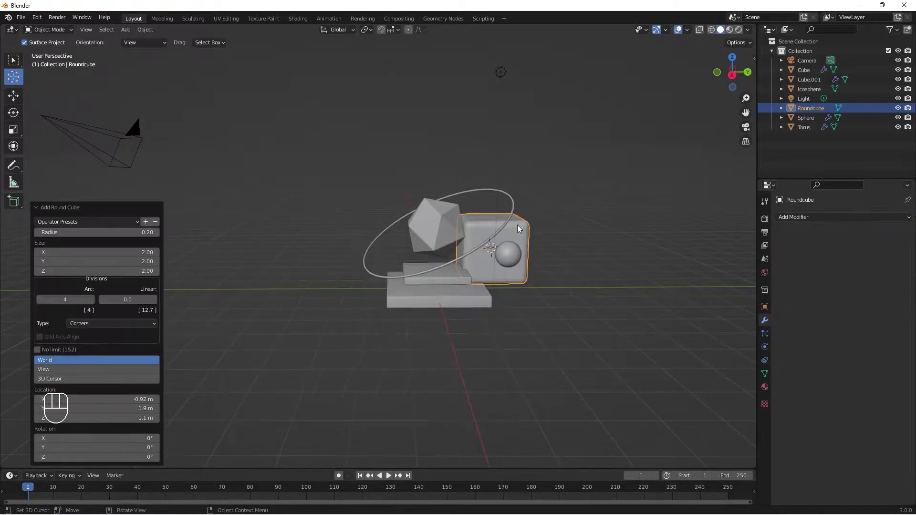
pyautogui.moveTo(464, 251); pyautogui.dragTo(403, 285)
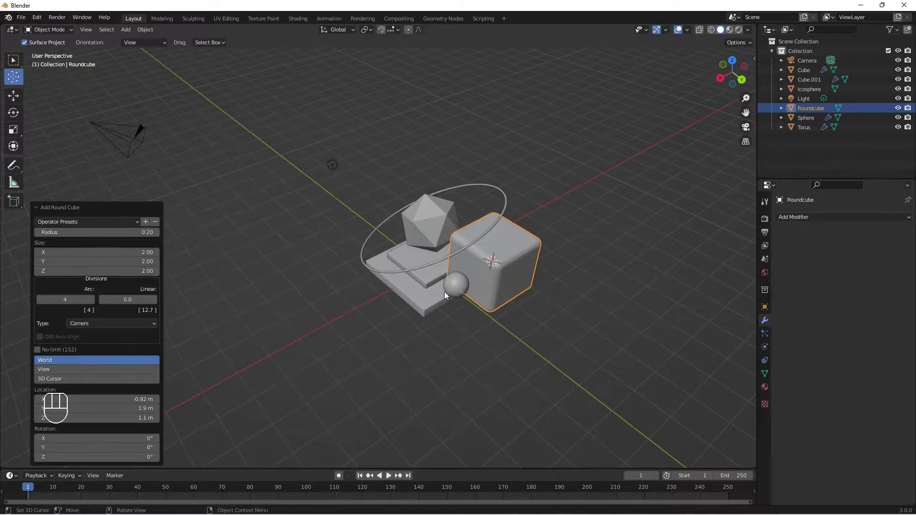
pyautogui.moveTo(137, 223); pyautogui.dragTo(139, 258)
pyautogui.moveTo(513, 264); pyautogui.dragTo(521, 258)
pyautogui.press('s')
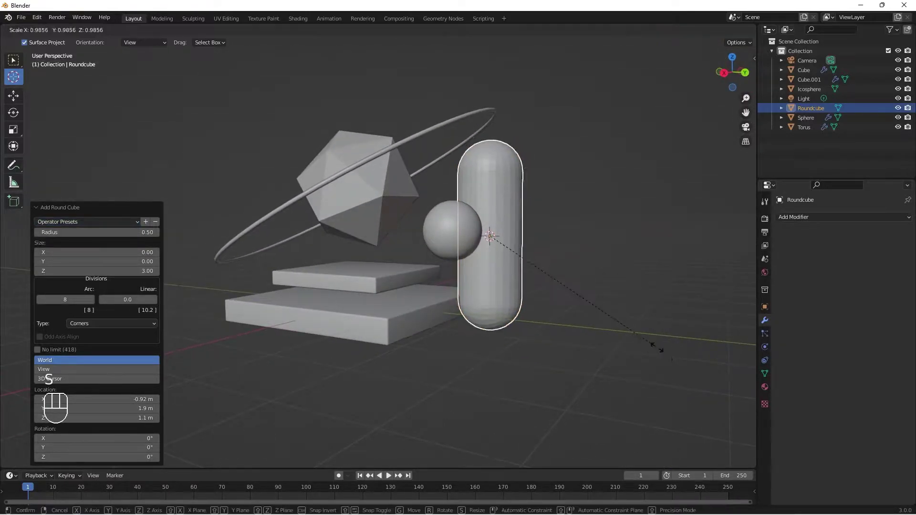
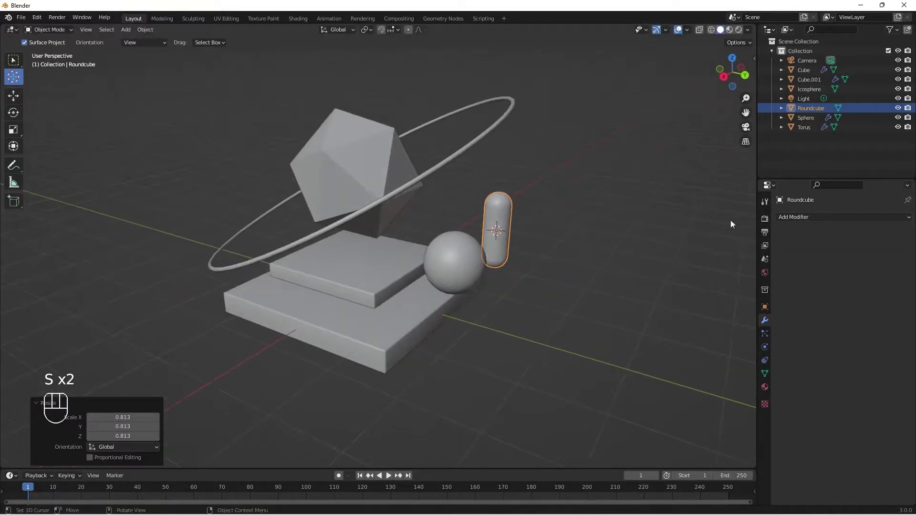
pyautogui.moveTo(817, 224); pyautogui.dragTo(720, 397)
pyautogui.moveTo(496, 203); pyautogui.dragTo(479, 197)
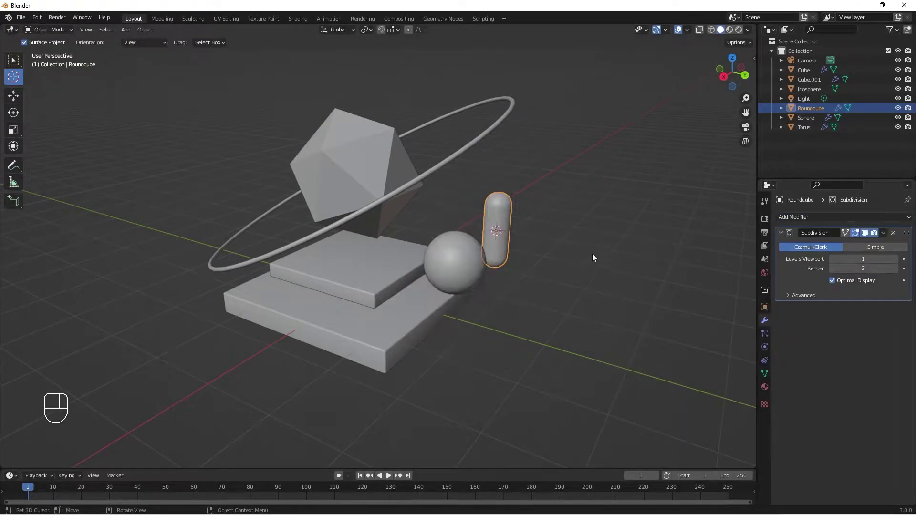
# - Trackball-rotate the capsule to stand at a tilt beside the ring
pyautogui.moveTo(510, 264); pyautogui.dragTo(518, 279)
pyautogui.middleClick(544, 302)
pyautogui.moveTo(543, 296); pyautogui.dragTo(506, 247)
pyautogui.press('g')
pyautogui.moveTo(545, 294); pyautogui.dragTo(581, 322)
pyautogui.press('r')
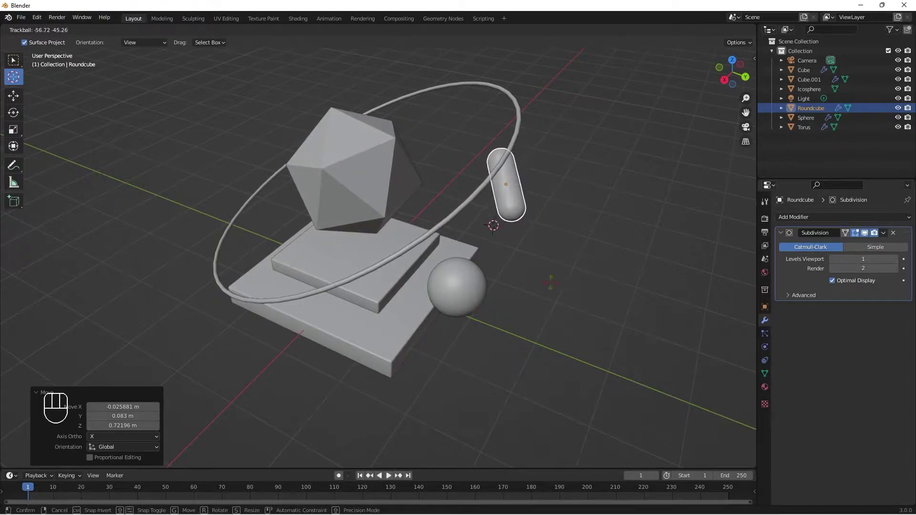
pyautogui.moveTo(543, 302); pyautogui.dragTo(537, 274)
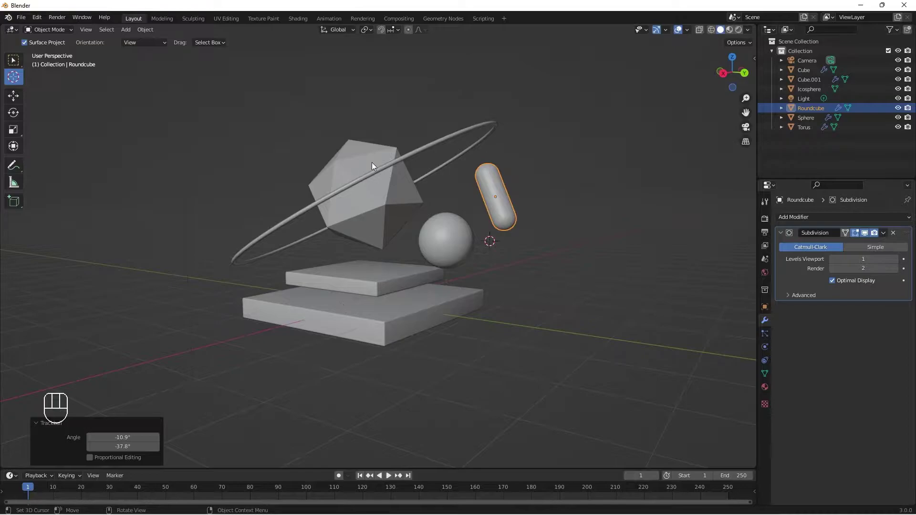
# - Return to the select tool and select the ring around the icosphere
pyautogui.moveTo(383, 173); pyautogui.dragTo(5, 64)
pyautogui.click(13, 61)
pyautogui.moveTo(482, 249); pyautogui.dragTo(486, 261)
pyautogui.click(440, 176)
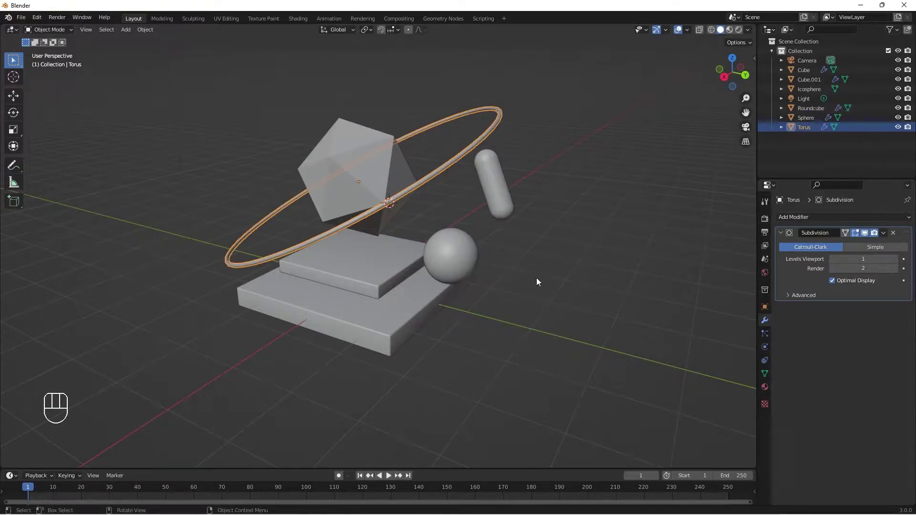
# - Duplicate the ring, shrink the copy to about half and move it toward the capsule
pyautogui.press('shift+d')
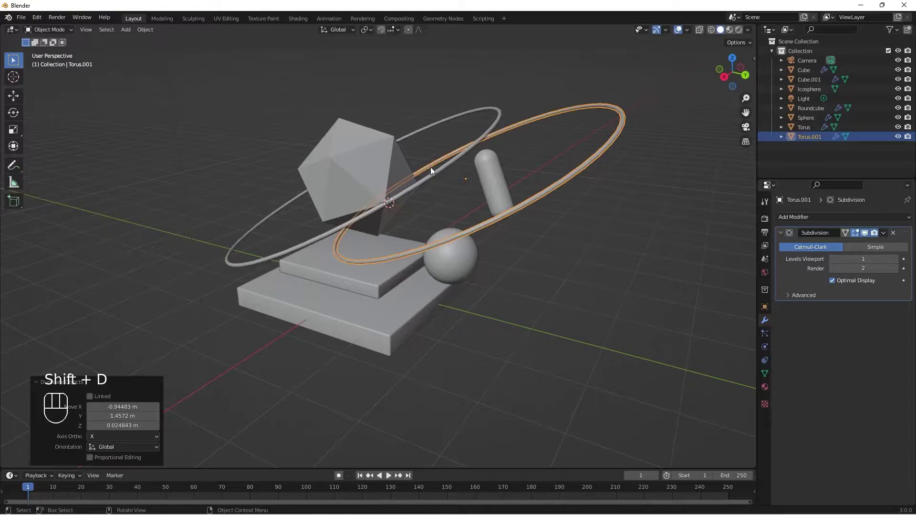
pyautogui.moveTo(575, 295); pyautogui.dragTo(574, 285)
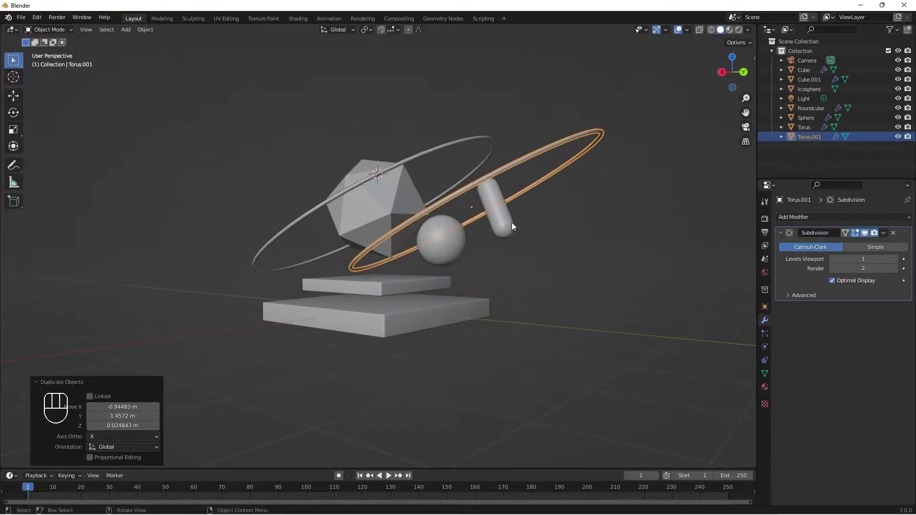
pyautogui.moveTo(535, 274); pyautogui.dragTo(524, 307)
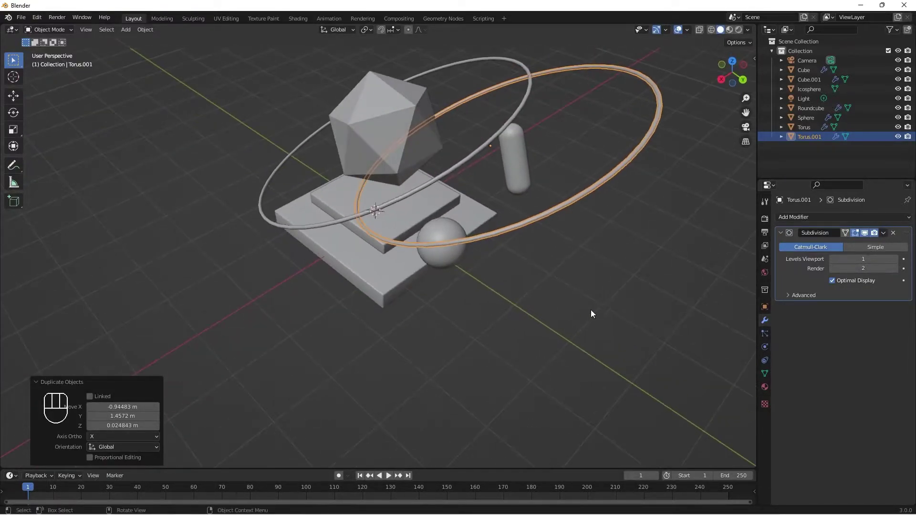
pyautogui.press('s')
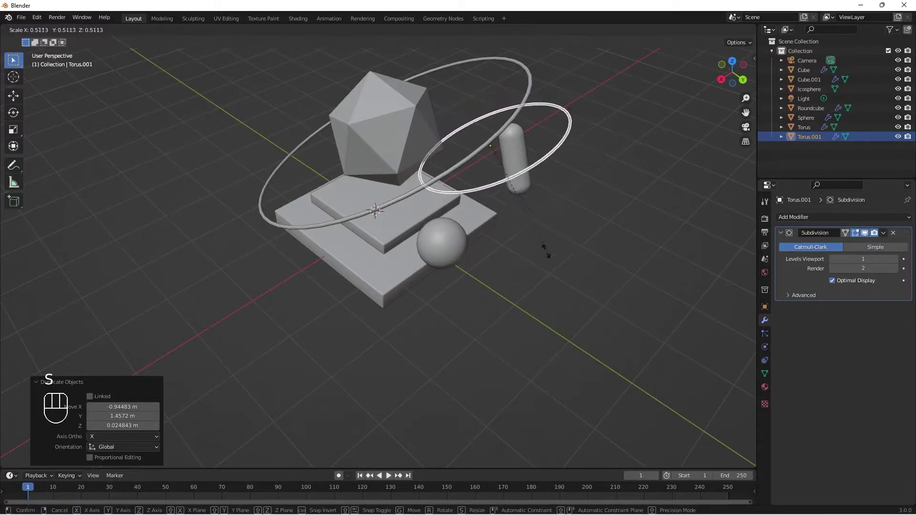
pyautogui.moveTo(590, 227); pyautogui.dragTo(585, 193)
pyautogui.press('g')
pyautogui.moveTo(542, 268); pyautogui.dragTo(556, 286)
# - Level the small hoop Torus.001, scale it to fit and centre it around the capsule
pyautogui.press('r')
pyautogui.moveTo(598, 309); pyautogui.dragTo(518, 274)
pyautogui.press('g')
pyautogui.moveTo(655, 335); pyautogui.dragTo(686, 316)
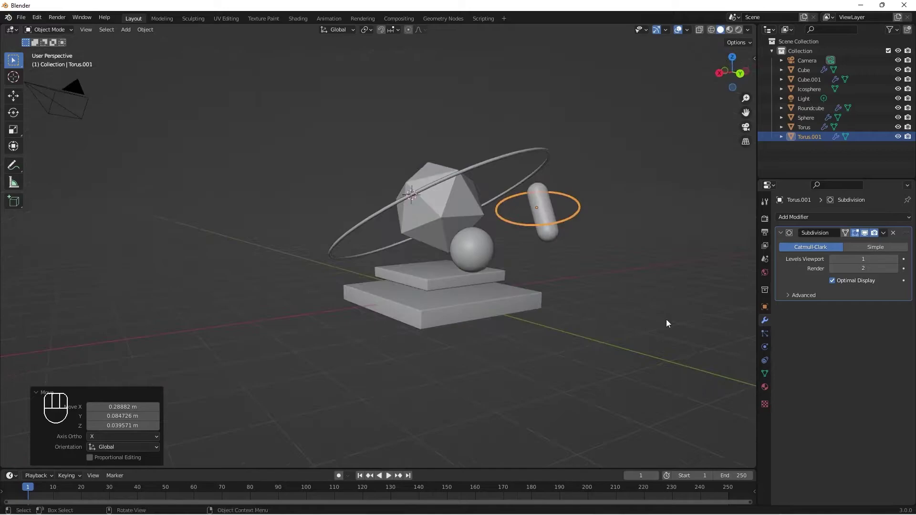
pyautogui.moveTo(478, 314); pyautogui.dragTo(602, 318)
pyautogui.press('s')
pyautogui.moveTo(555, 304); pyautogui.dragTo(526, 307)
pyautogui.scroll(3)
pyautogui.moveTo(543, 281); pyautogui.dragTo(517, 298)
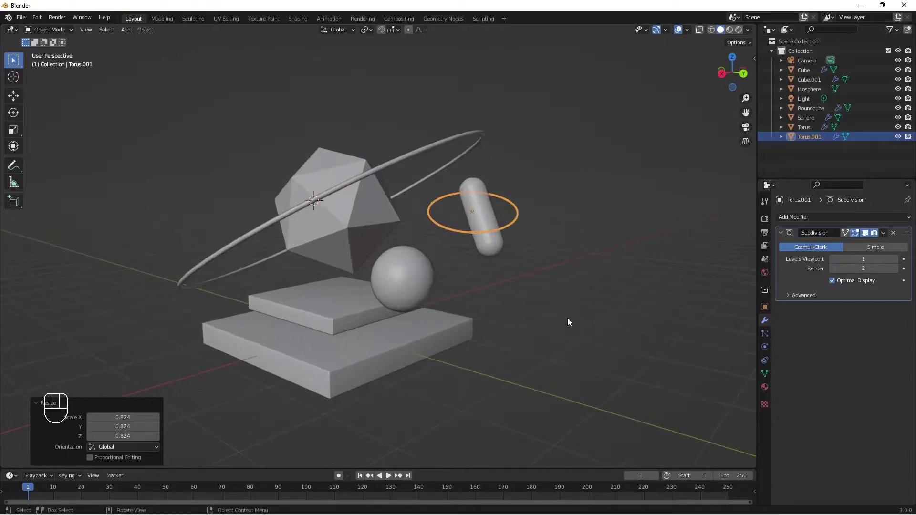
pyautogui.press('g')
pyautogui.moveTo(547, 290); pyautogui.dragTo(558, 314)
pyautogui.press('shift+a')
pyautogui.press('shift+a')
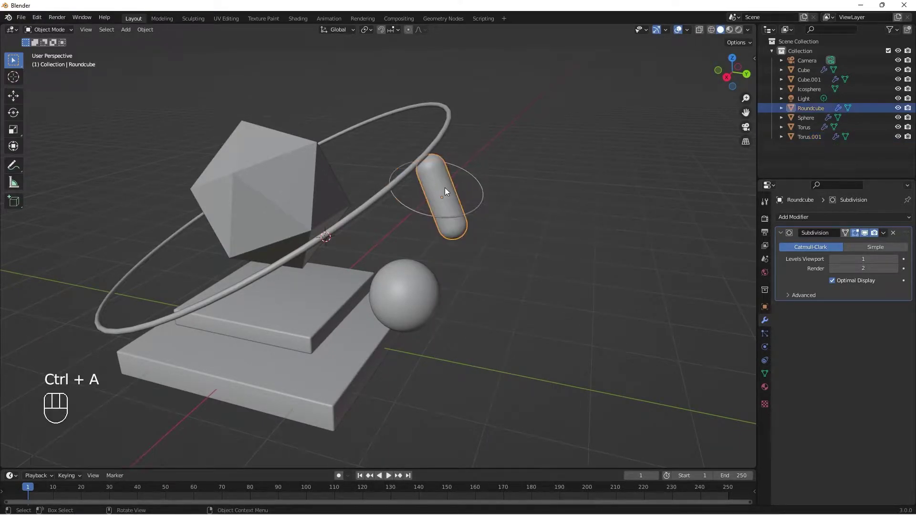
# - Pull the view back and select the small subdivided sphere below the capsule to move it
pyautogui.press('ctrl+a')
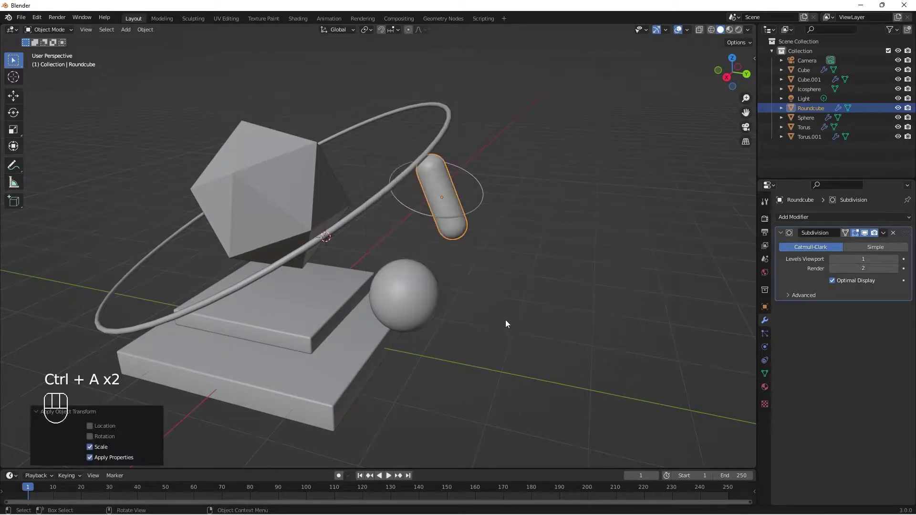
pyautogui.moveTo(471, 332); pyautogui.dragTo(474, 306)
pyautogui.scroll(3)
pyautogui.scroll(3)
pyautogui.moveTo(421, 329); pyautogui.dragTo(475, 318)
pyautogui.scroll(3)
pyautogui.moveTo(541, 313); pyautogui.dragTo(530, 318)
pyautogui.scroll(-3)
pyautogui.click(554, 290)
pyautogui.press('g')
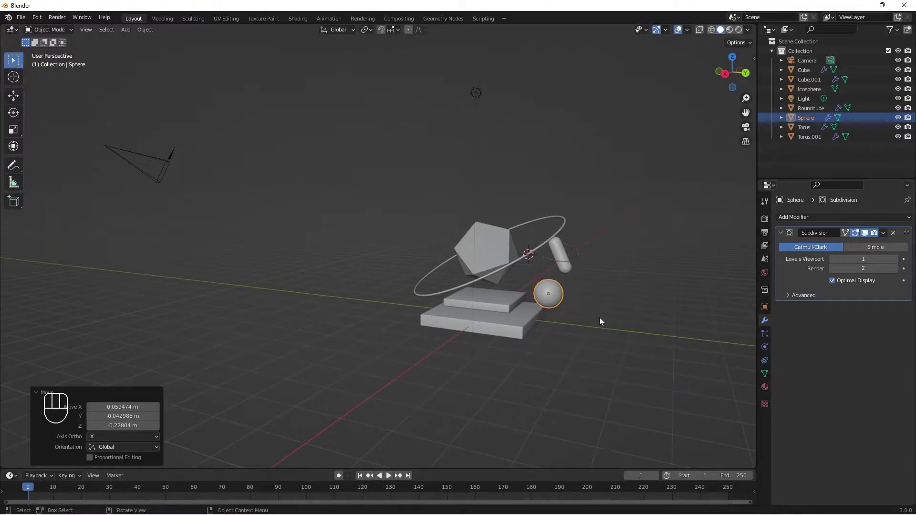
# - Duplicate the sphere as Sphere.001 and shrink the copy to about half size
pyautogui.press('shift+d')
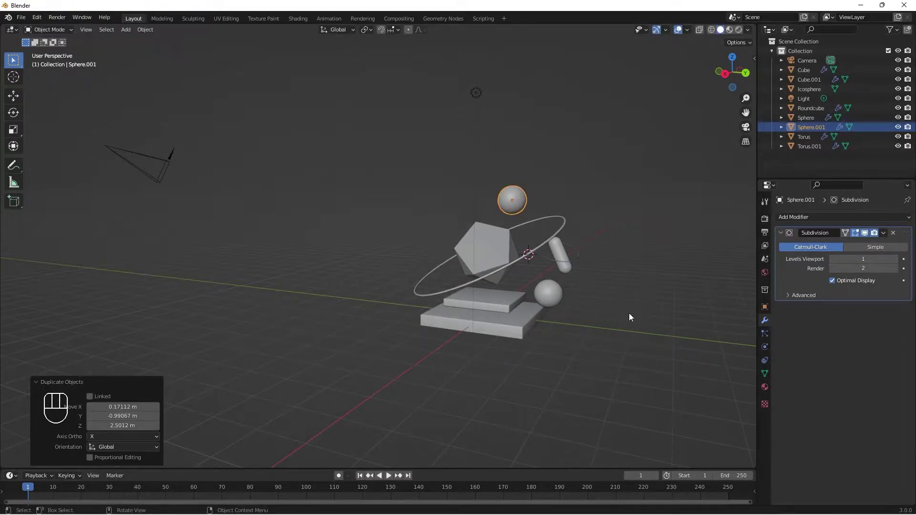
pyautogui.press('s')
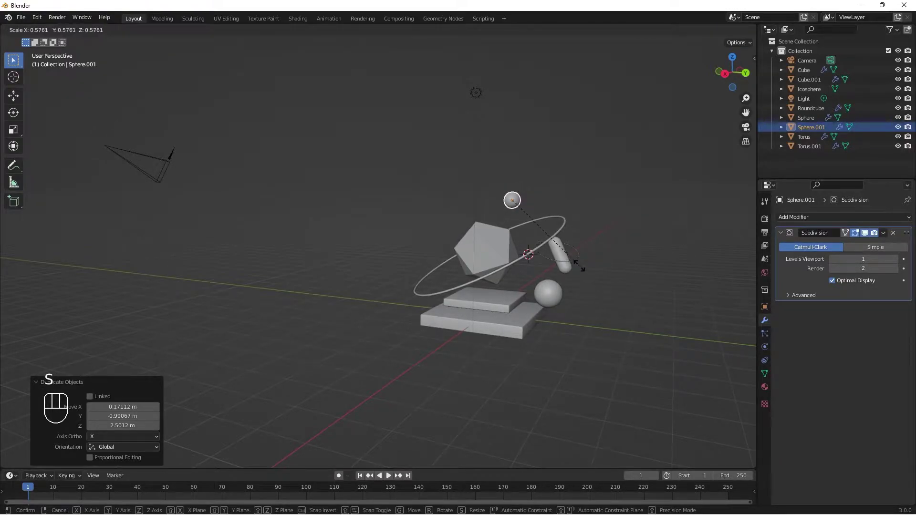
pyautogui.moveTo(534, 261); pyautogui.dragTo(542, 291)
pyautogui.scroll(3)
pyautogui.moveTo(604, 313); pyautogui.dragTo(611, 314)
# - Move the small sphere so it rests on the top edge of the torus ring
pyautogui.press('g')
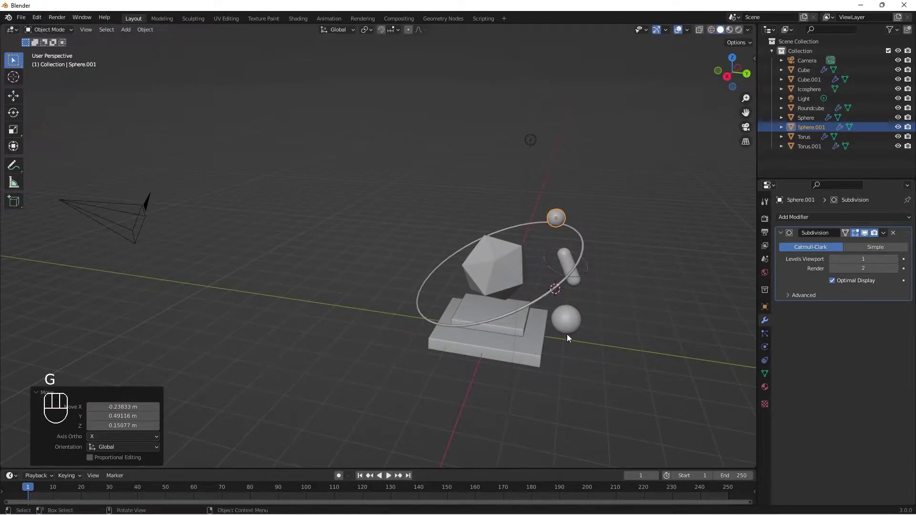
pyautogui.moveTo(495, 257); pyautogui.dragTo(518, 248)
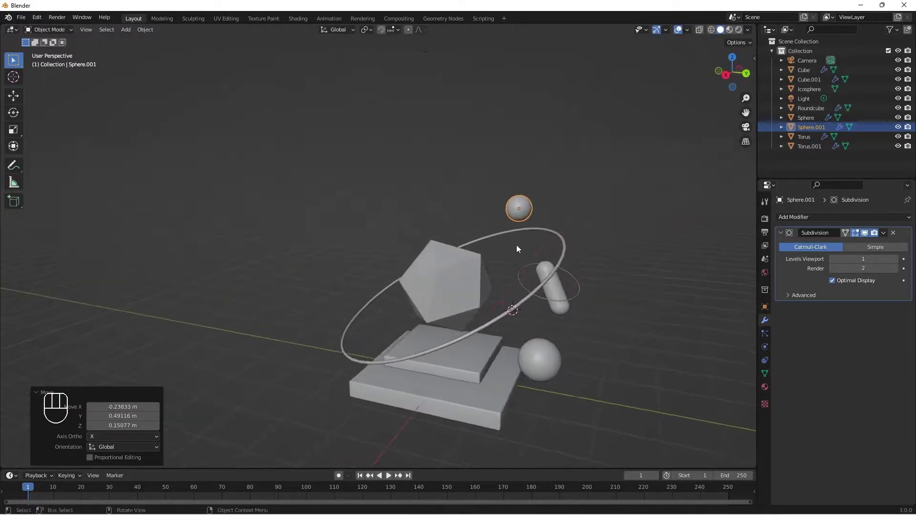
pyautogui.press('g')
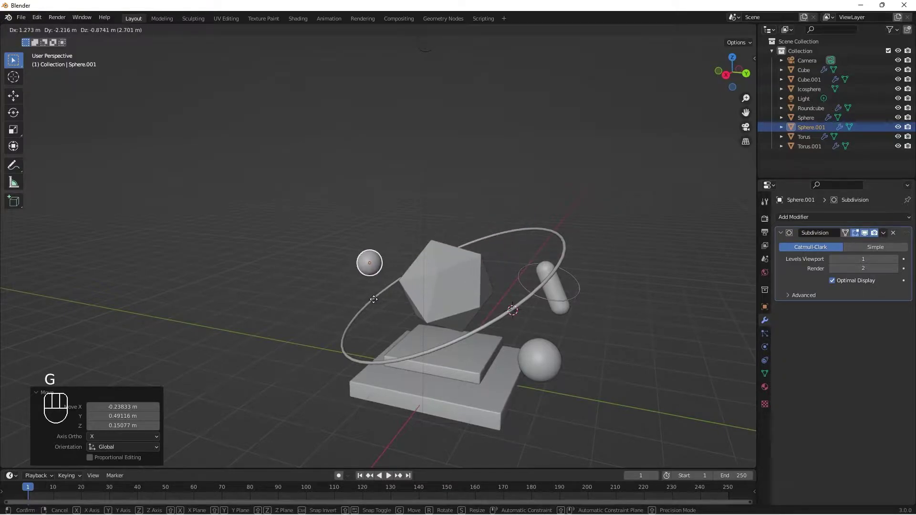
pyautogui.moveTo(486, 288); pyautogui.dragTo(450, 347)
pyautogui.press('g')
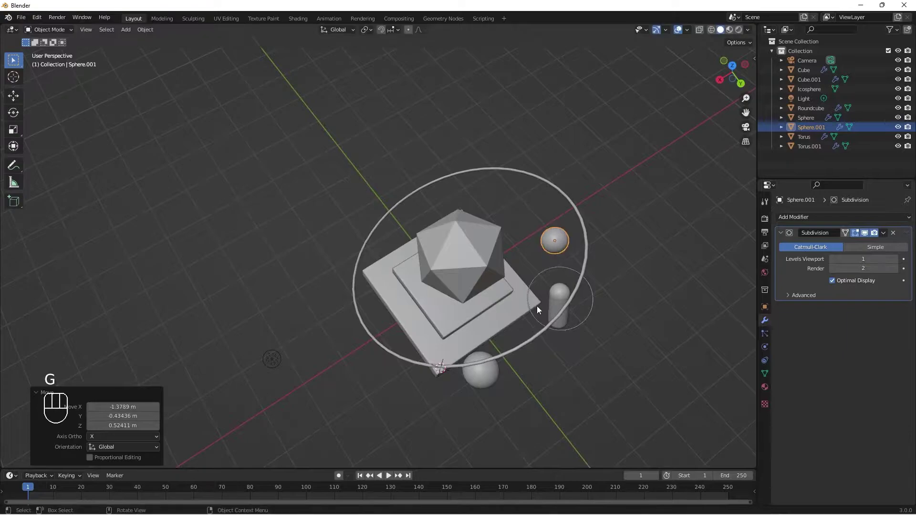
pyautogui.moveTo(537, 292); pyautogui.dragTo(583, 244)
pyautogui.press('g')
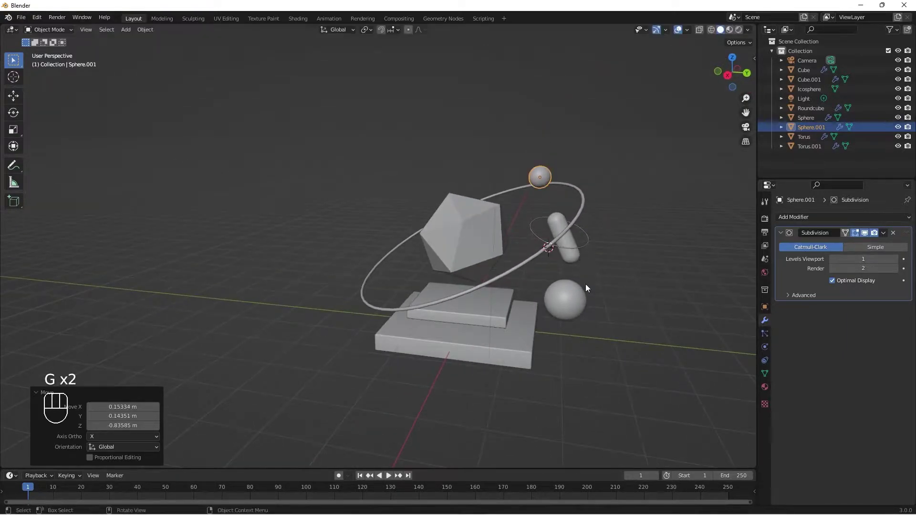
pyautogui.moveTo(570, 279); pyautogui.dragTo(562, 284)
pyautogui.moveTo(520, 293); pyautogui.dragTo(559, 297)
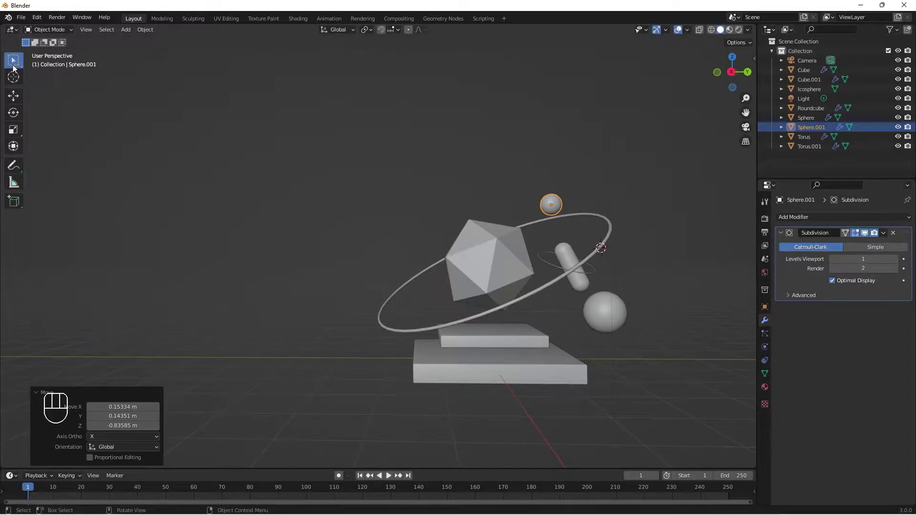
# - Switch to box selection and orbit around the arrangement to check the sphere's placement
pyautogui.click(14, 81)
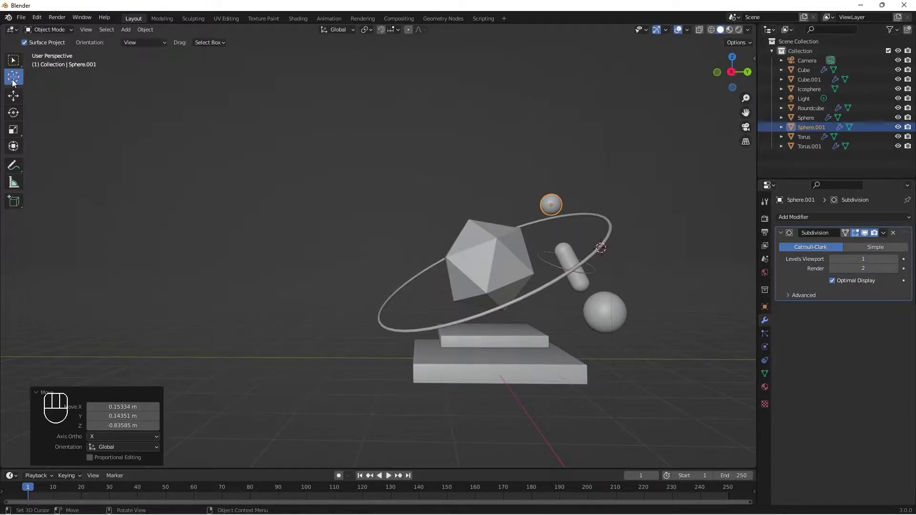
pyautogui.moveTo(385, 283); pyautogui.dragTo(377, 294)
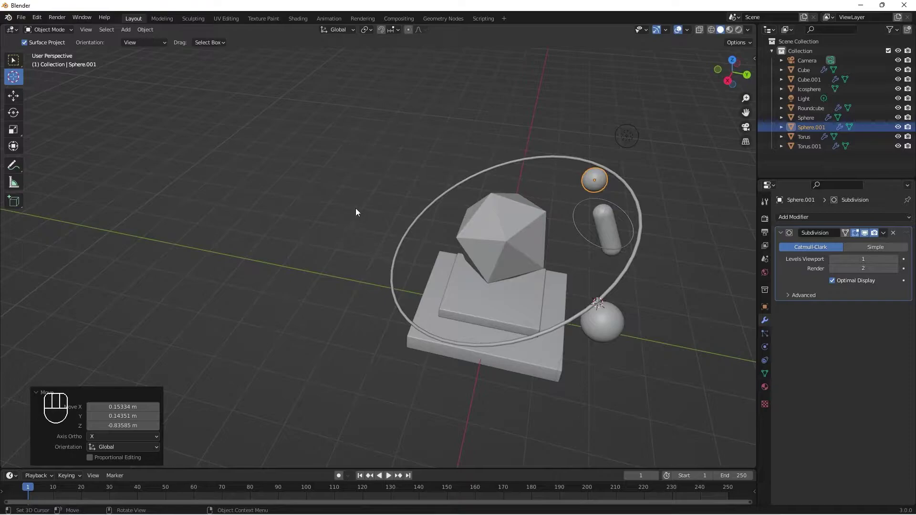
pyautogui.moveTo(381, 311); pyautogui.dragTo(361, 291)
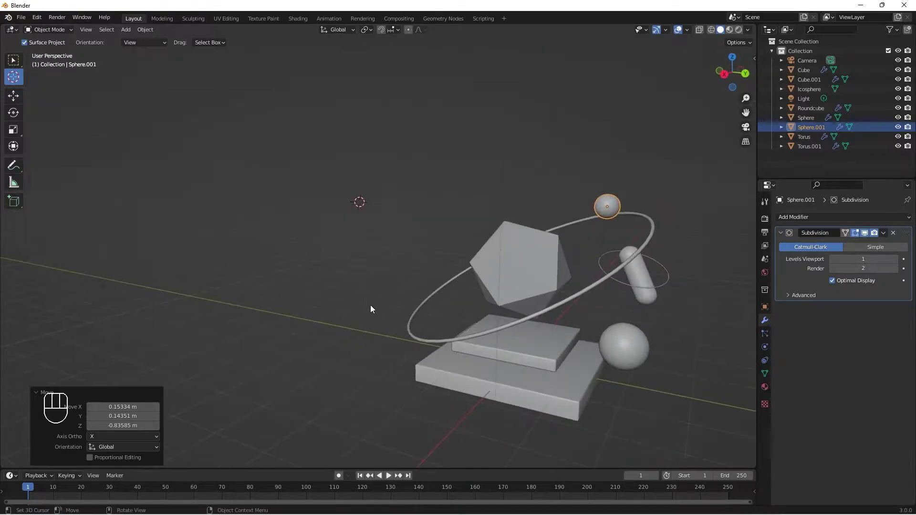
pyautogui.click(386, 285)
pyautogui.moveTo(389, 319); pyautogui.dragTo(433, 288)
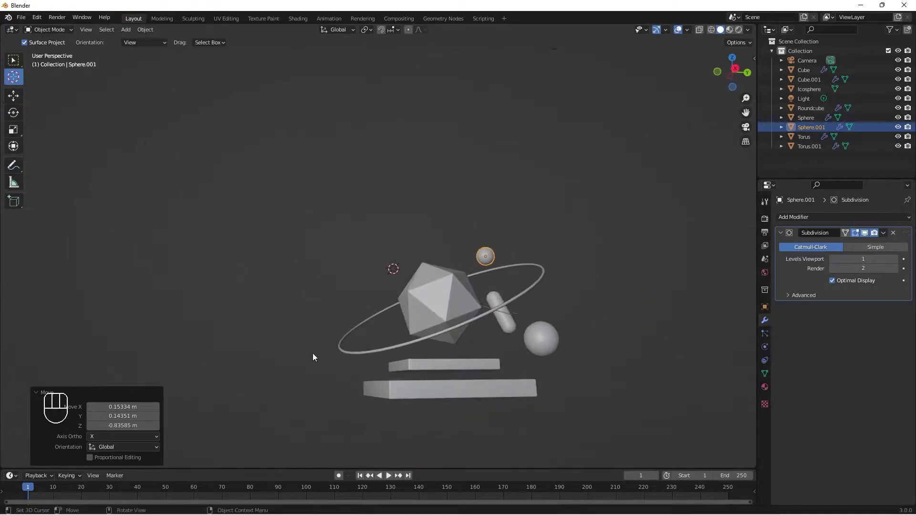
pyautogui.click(352, 336)
pyautogui.moveTo(343, 380); pyautogui.dragTo(352, 407)
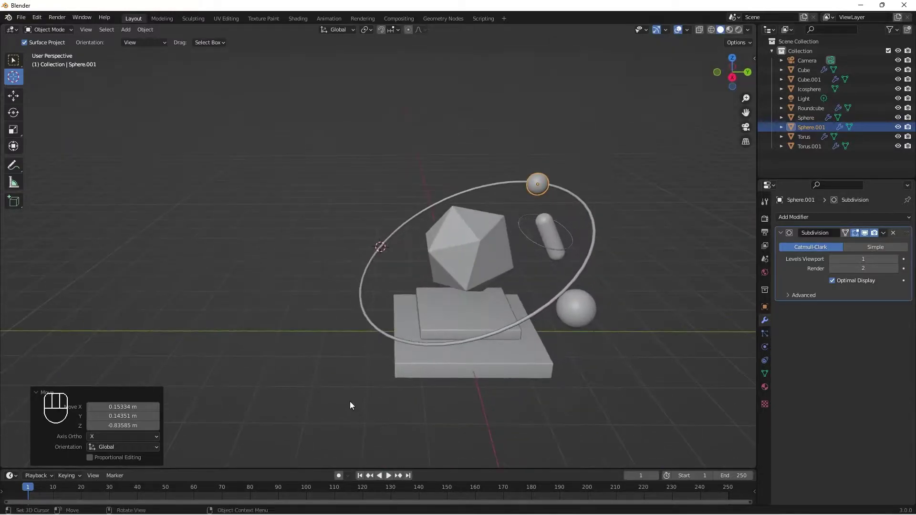
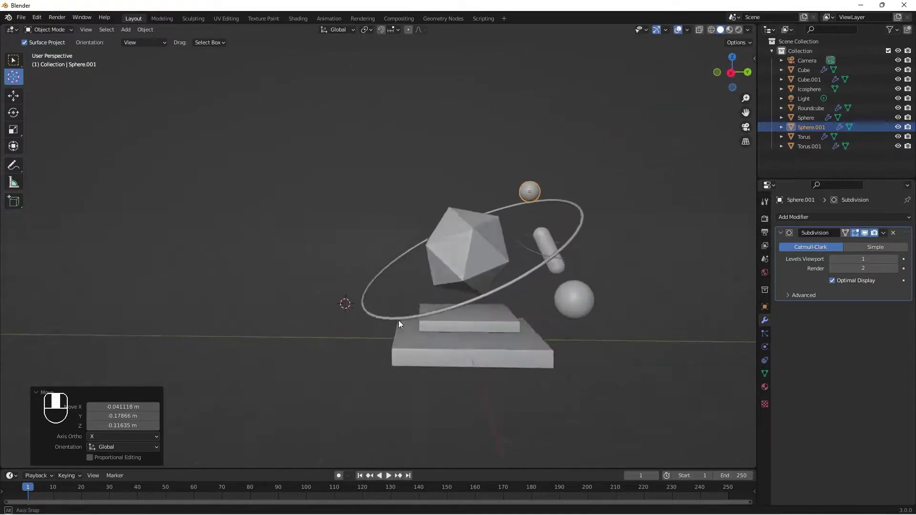
pyautogui.moveTo(327, 295); pyautogui.dragTo(342, 317)
pyautogui.moveTo(380, 293); pyautogui.dragTo(377, 314)
# - Add Cube.002 beside the slab stack at about two-thirds size with a thin ~0.046 m Wireframe modifier
pyautogui.press('shift+a')
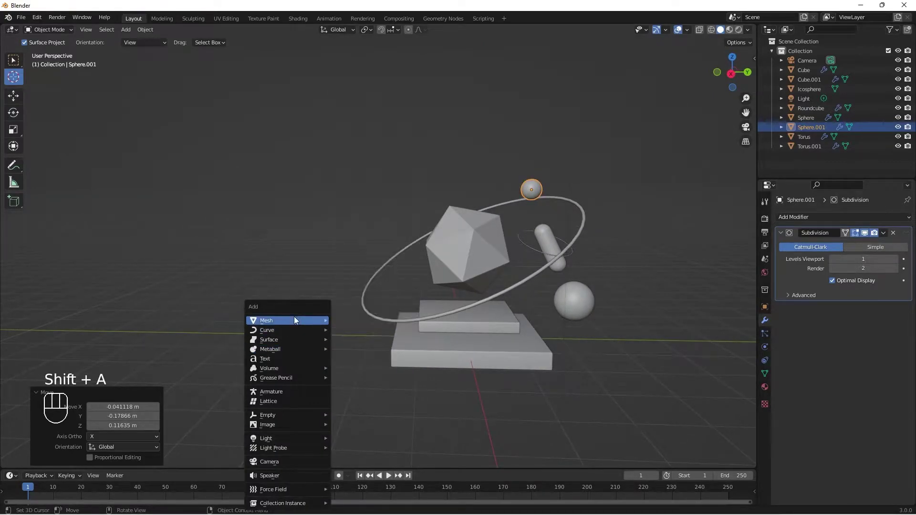
pyautogui.moveTo(349, 349); pyautogui.dragTo(388, 376)
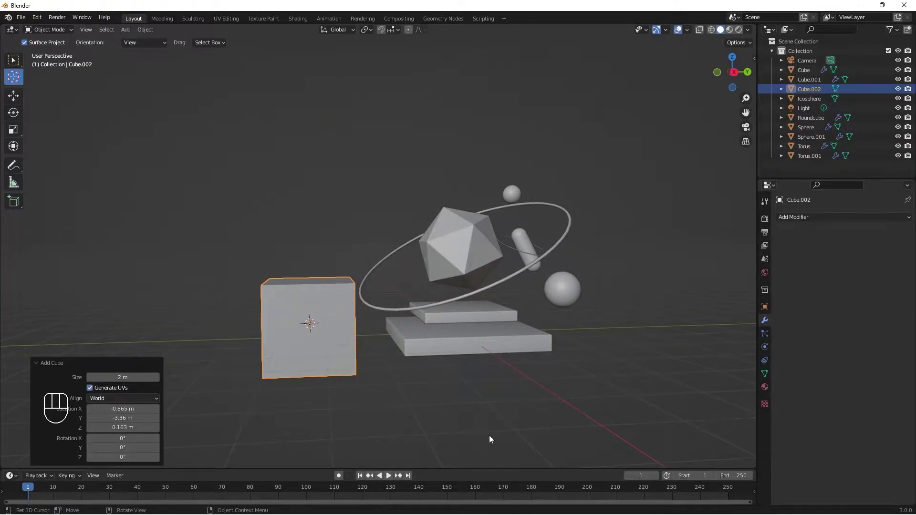
pyautogui.press('s')
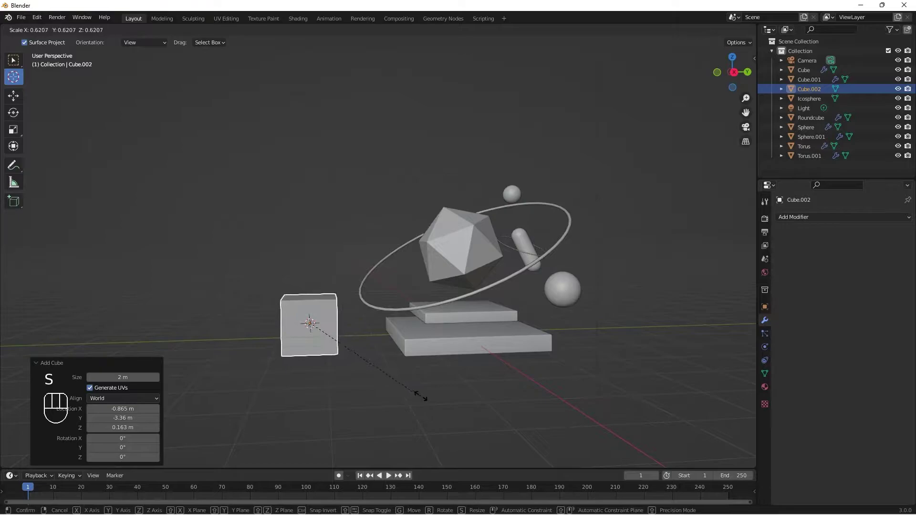
pyautogui.moveTo(403, 385); pyautogui.dragTo(379, 392)
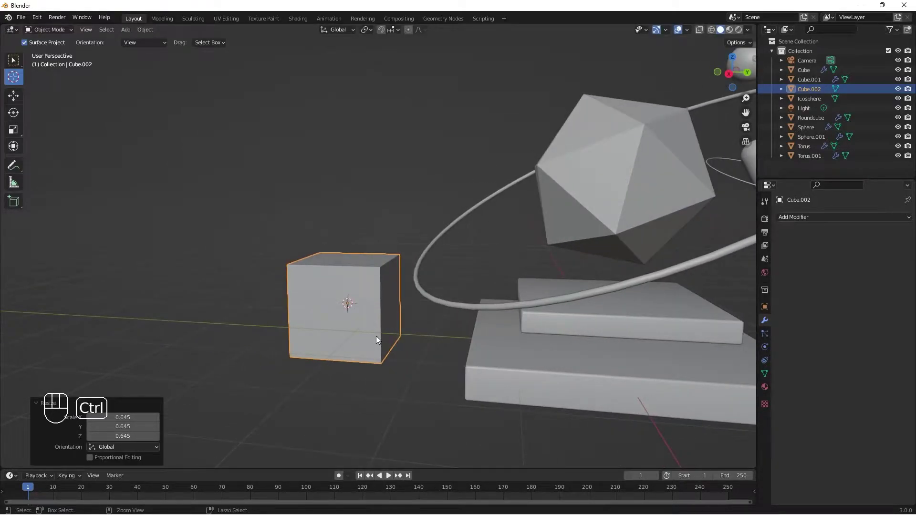
pyautogui.press('ctrl+a')
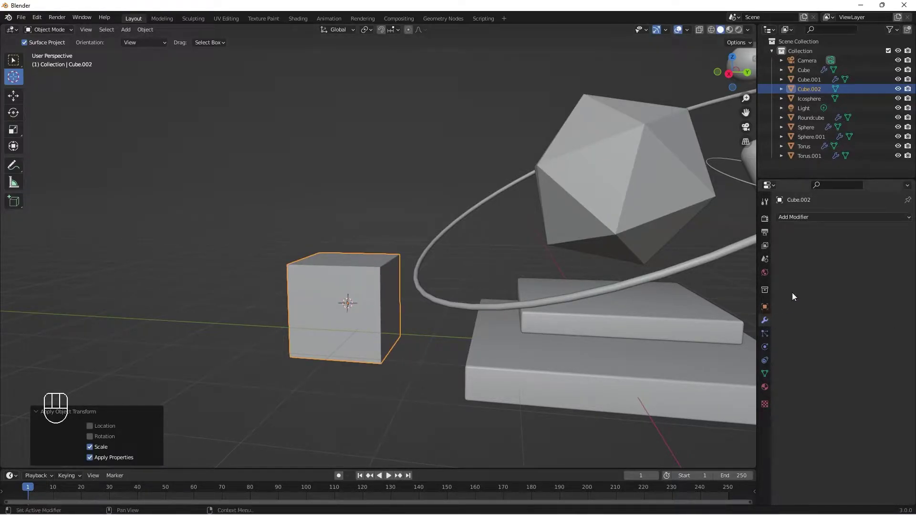
pyautogui.moveTo(740, 418); pyautogui.dragTo(377, 315)
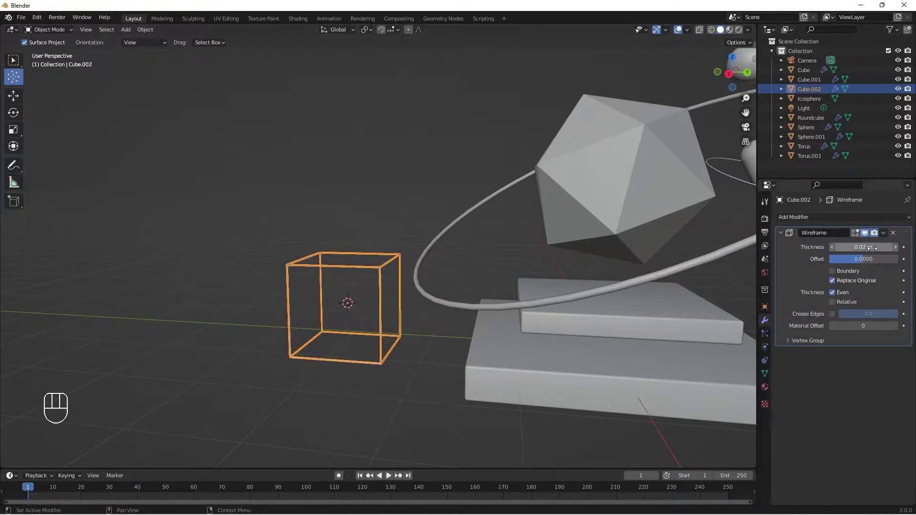
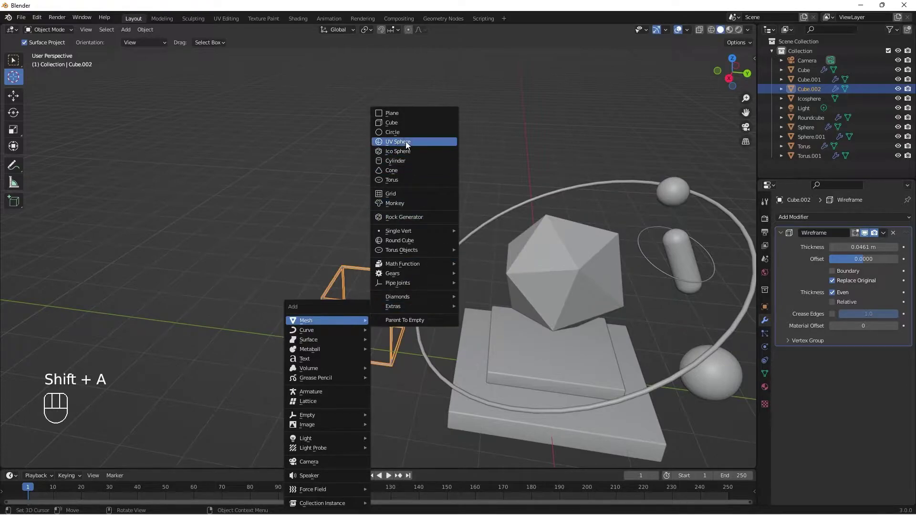
# - Add a UV sphere, Sphere.002, and shrink it to fit inside the wireframe cage
pyautogui.click(408, 144)
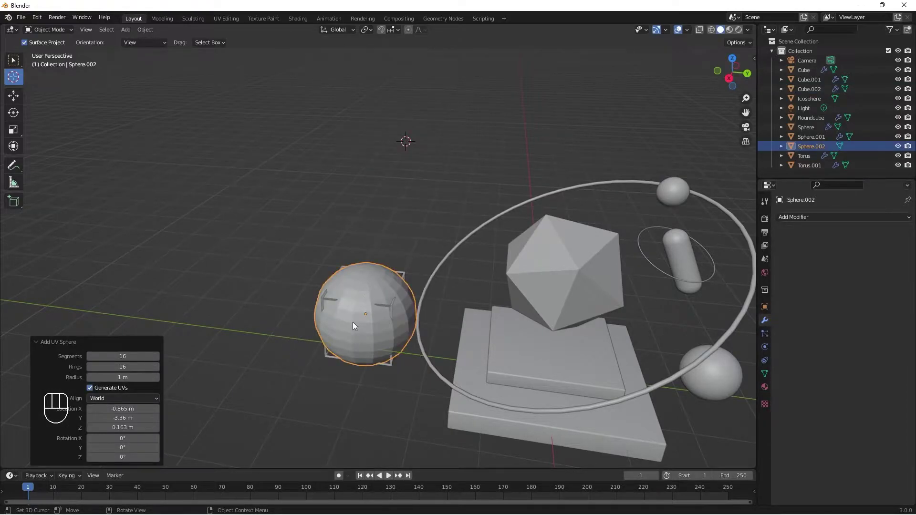
pyautogui.moveTo(353, 346); pyautogui.dragTo(357, 360)
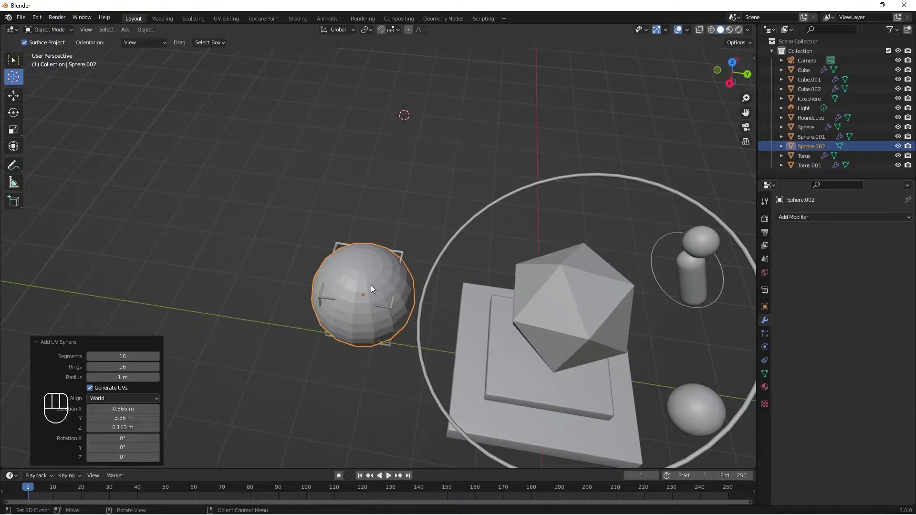
pyautogui.moveTo(794, 240); pyautogui.dragTo(700, 393)
pyautogui.click(370, 266)
pyautogui.press('s')
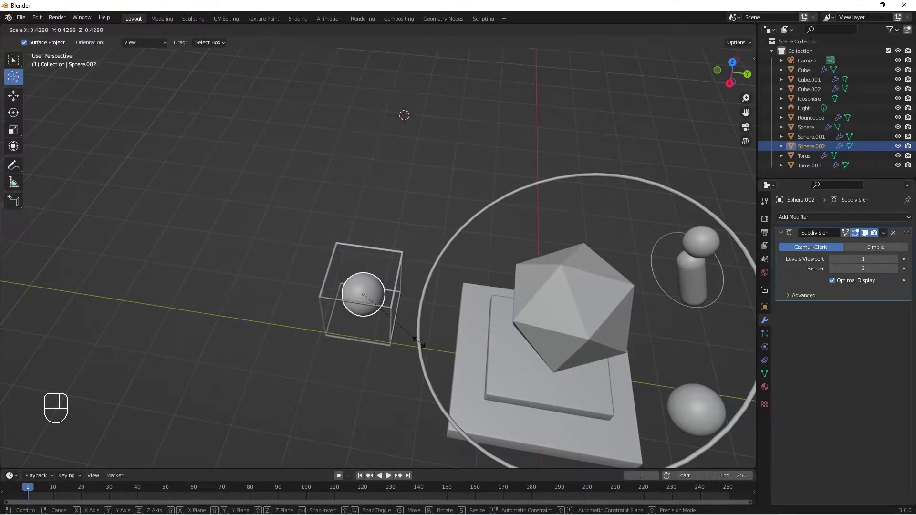
pyautogui.click(422, 347)
# - Move and scale the caged sphere and cube together into place in the scene
pyautogui.moveTo(413, 371); pyautogui.dragTo(402, 341)
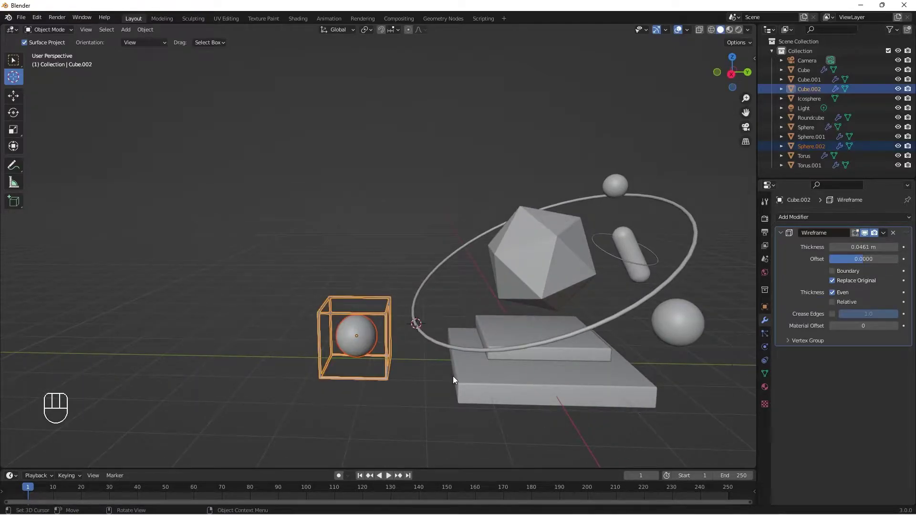
pyautogui.press('g')
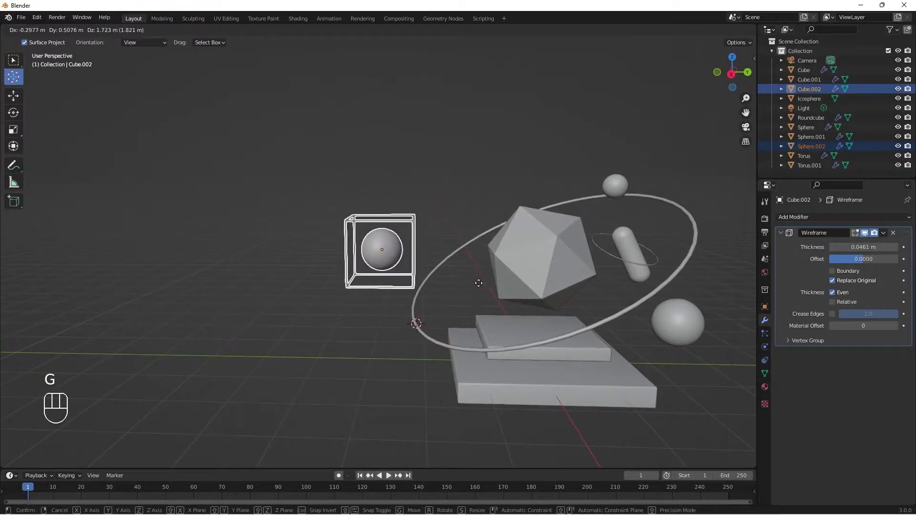
pyautogui.middleClick(583, 362)
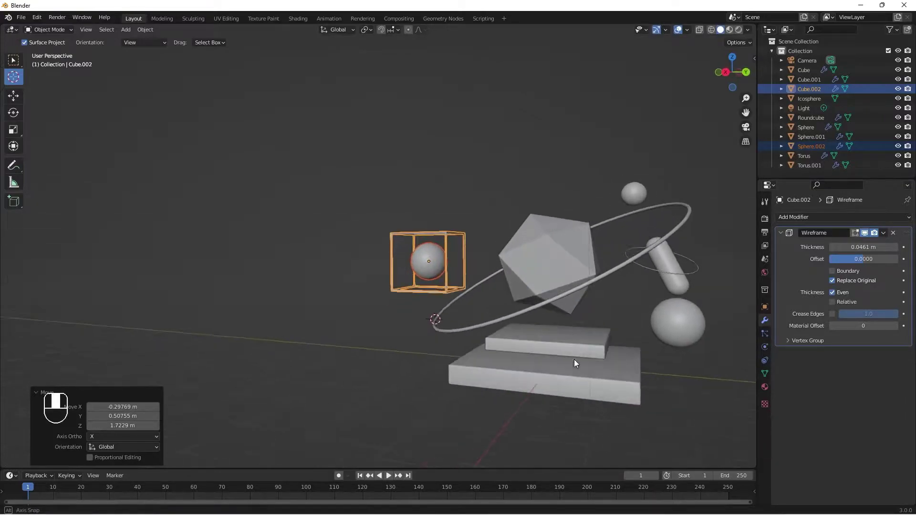
pyautogui.press('s')
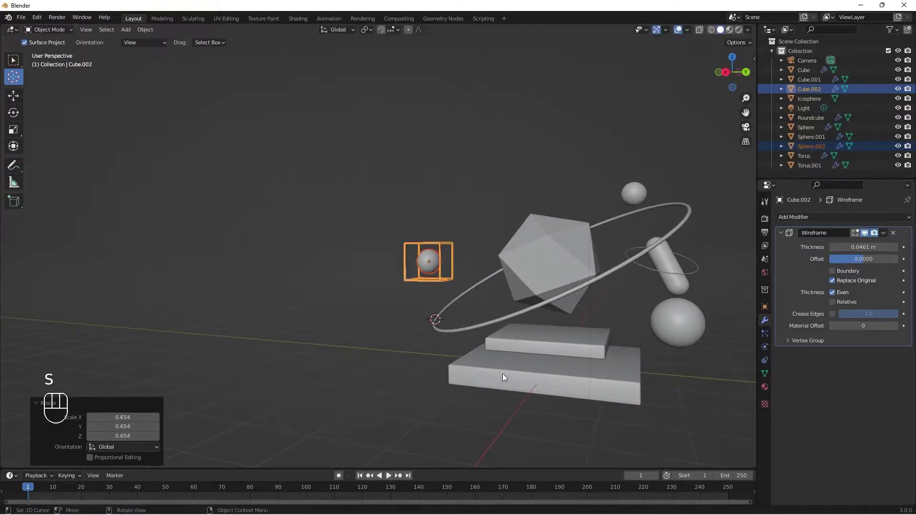
pyautogui.moveTo(460, 355); pyautogui.dragTo(479, 384)
pyautogui.moveTo(437, 348); pyautogui.dragTo(438, 374)
pyautogui.press('g')
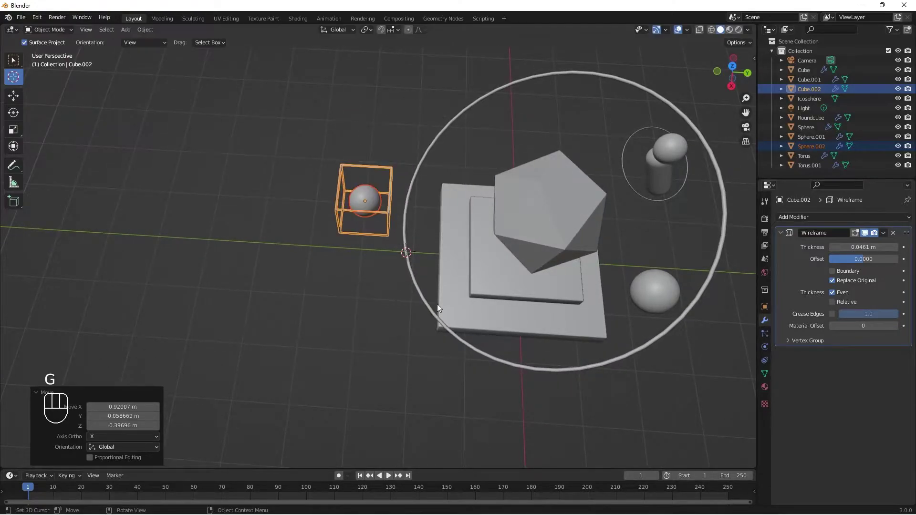
pyautogui.moveTo(446, 280); pyautogui.dragTo(430, 234)
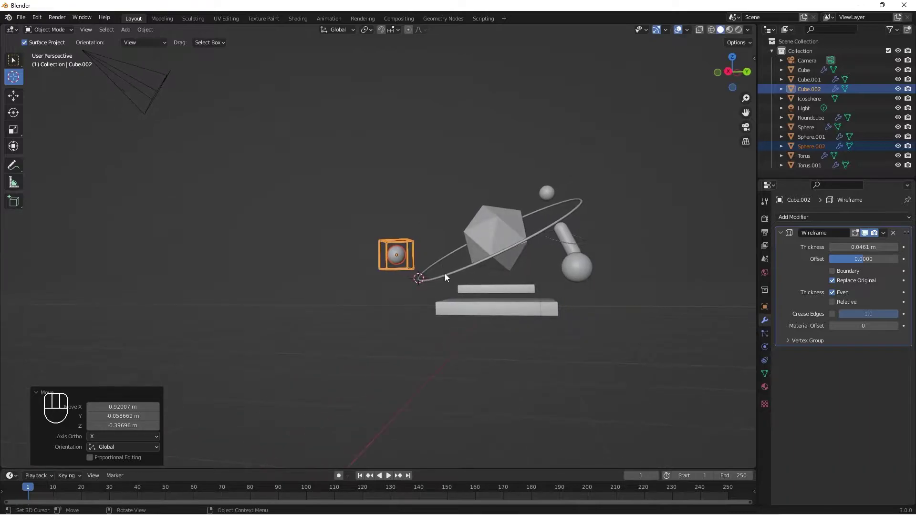
pyautogui.press('g')
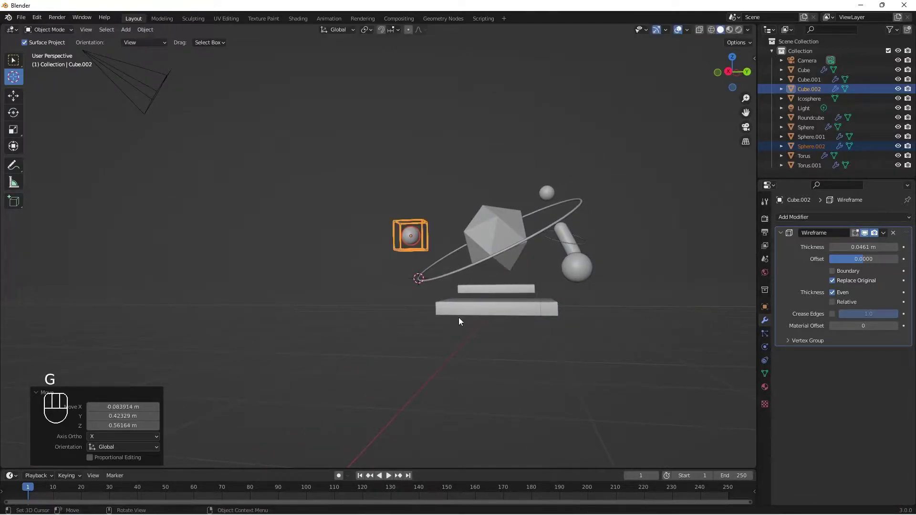
pyautogui.moveTo(459, 324); pyautogui.dragTo(456, 331)
pyautogui.moveTo(444, 245); pyautogui.dragTo(433, 246)
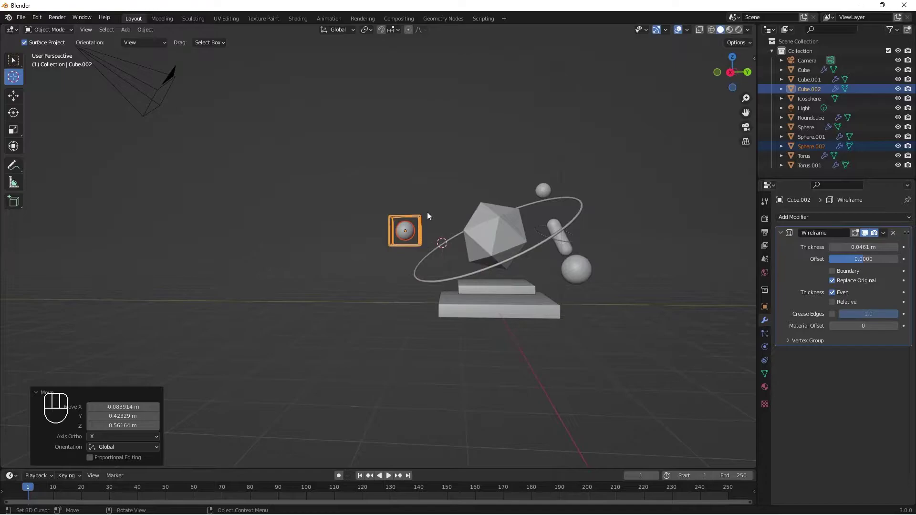
# - Select Cube.002 and trackball-rotate it so the cage sits at a slanted angle
pyautogui.click(16, 62)
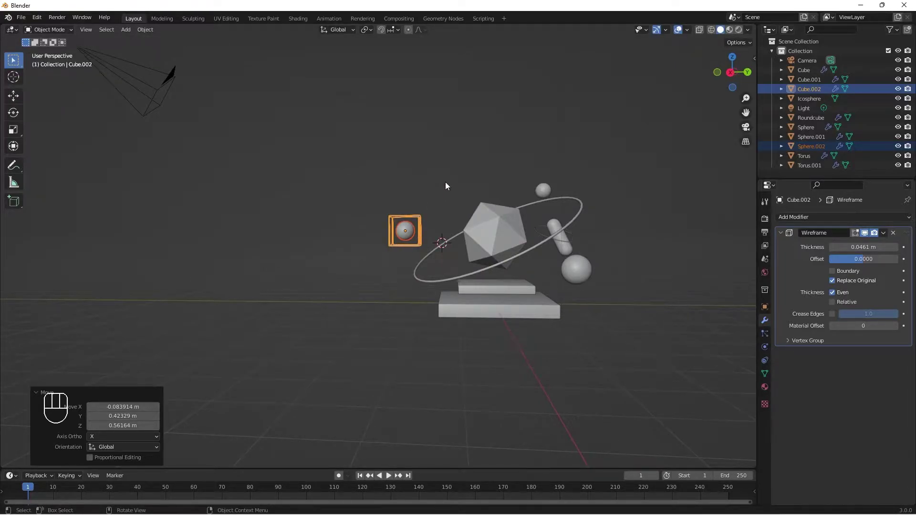
pyautogui.click(424, 225)
pyautogui.moveTo(450, 313); pyautogui.dragTo(438, 325)
pyautogui.press('r')
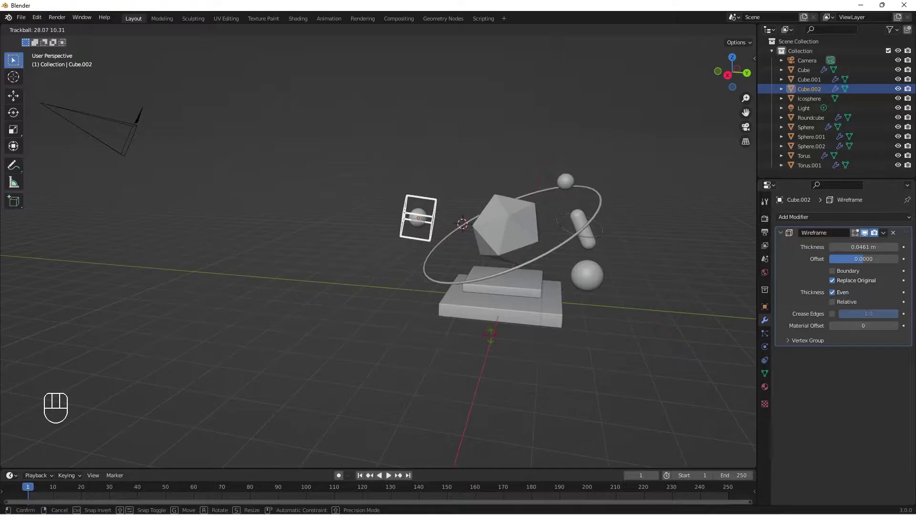
pyautogui.moveTo(437, 246); pyautogui.dragTo(424, 243)
pyautogui.moveTo(521, 275); pyautogui.dragTo(447, 262)
pyautogui.moveTo(503, 267); pyautogui.dragTo(495, 259)
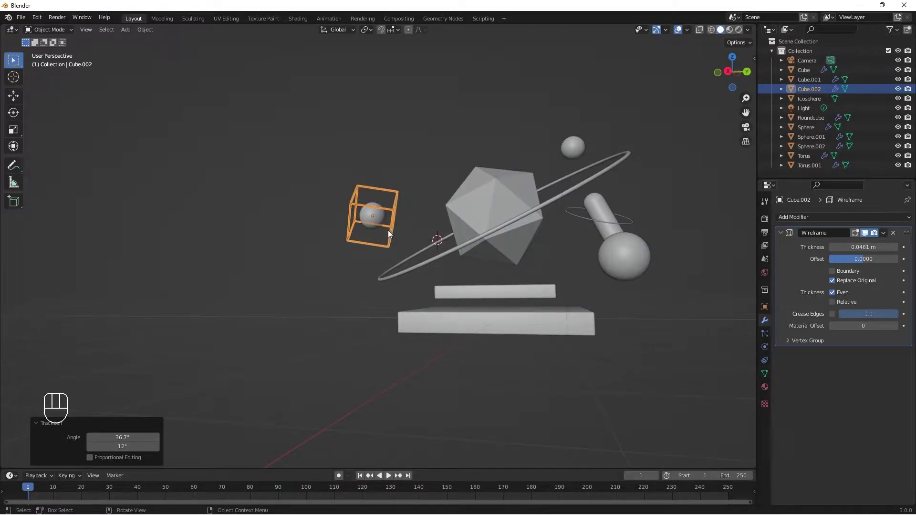
pyautogui.moveTo(498, 307); pyautogui.dragTo(509, 323)
pyautogui.moveTo(498, 321); pyautogui.dragTo(484, 296)
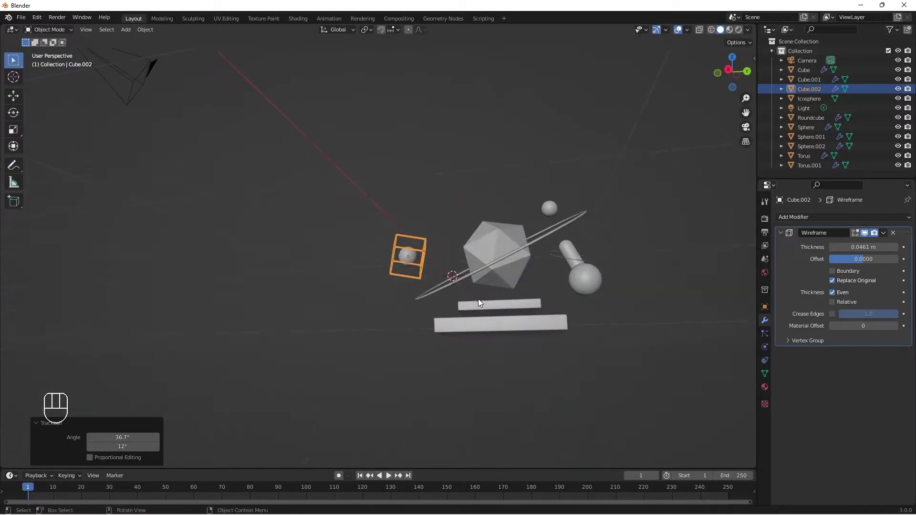
pyautogui.middleClick(332, 236)
pyautogui.moveTo(291, 252); pyautogui.dragTo(282, 257)
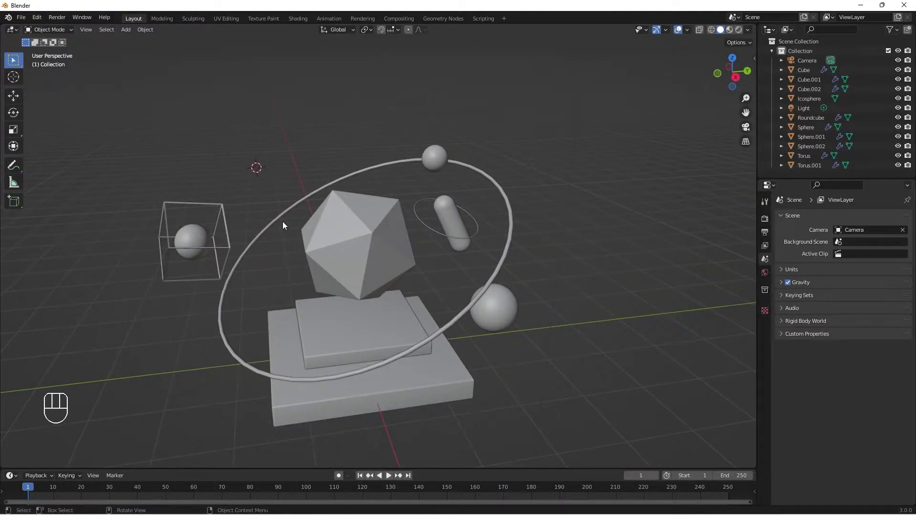
# - Add a Cylinder above the scene and scale its top face to about 0.28, tapering it into a cone
pyautogui.press('shift+a')
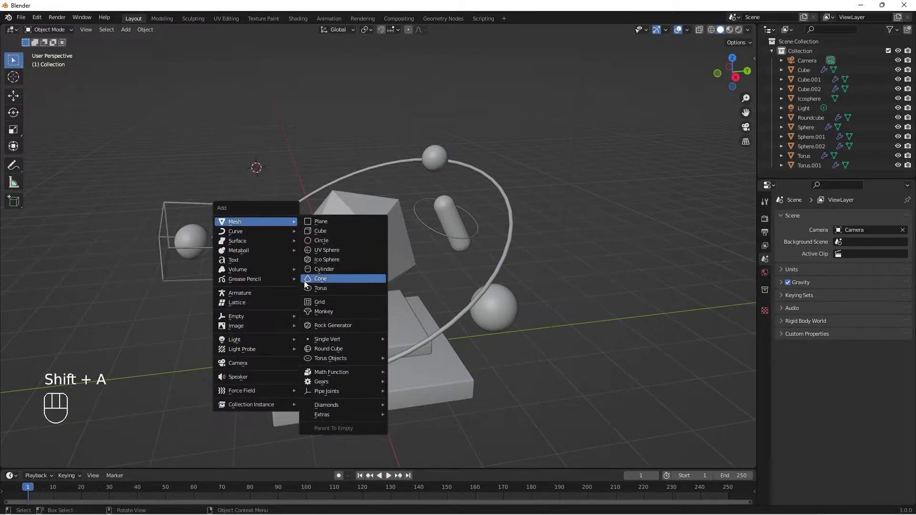
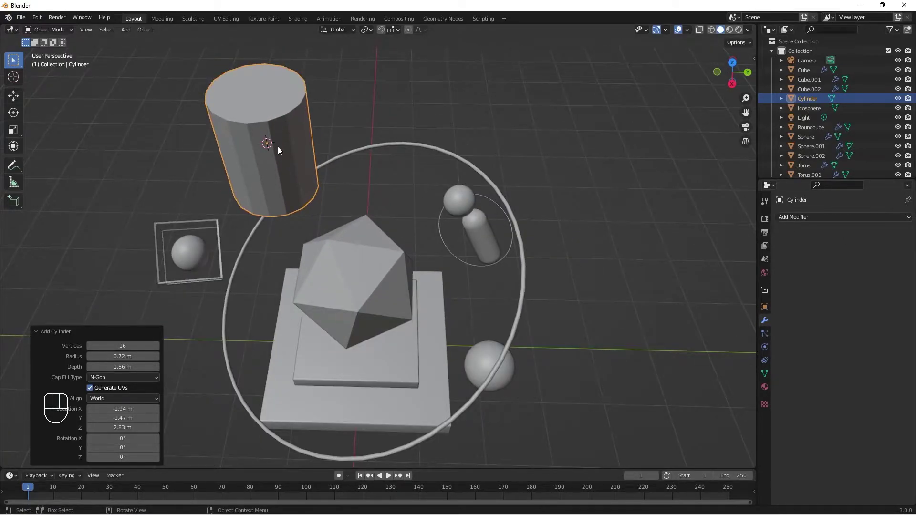
pyautogui.press('Tab')
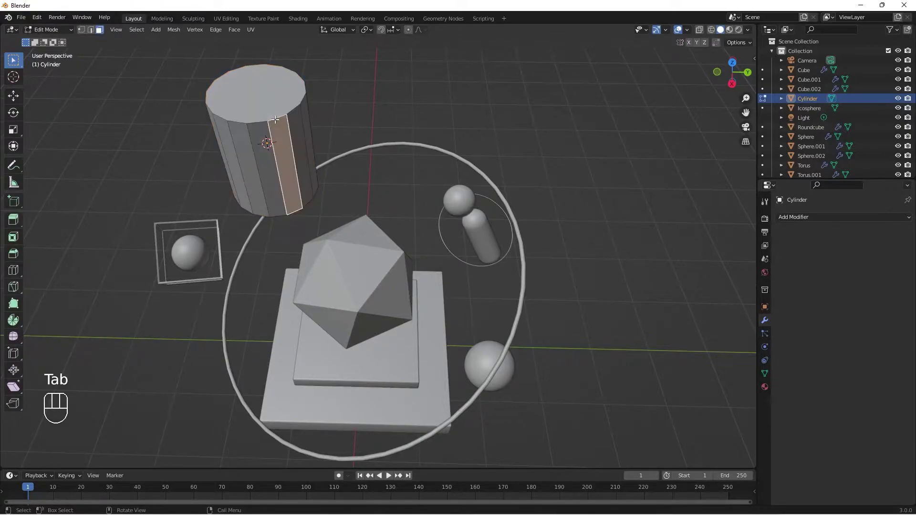
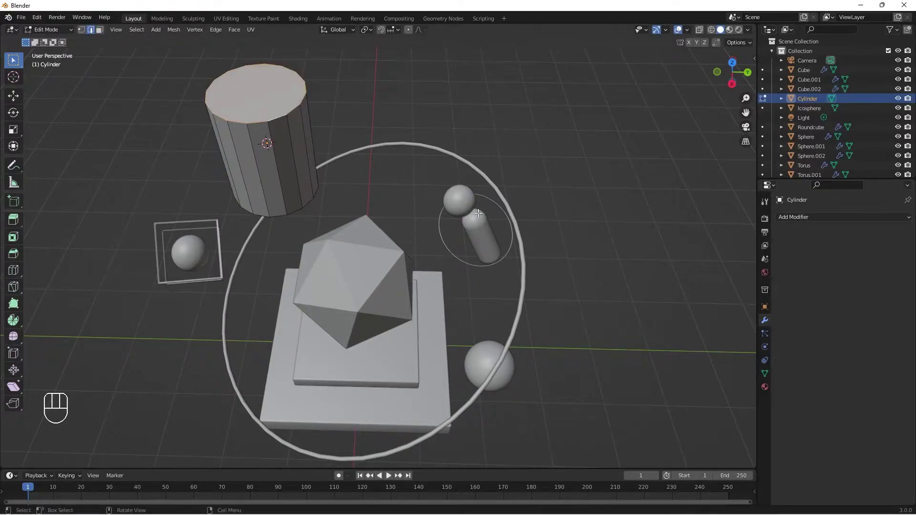
pyautogui.press('s')
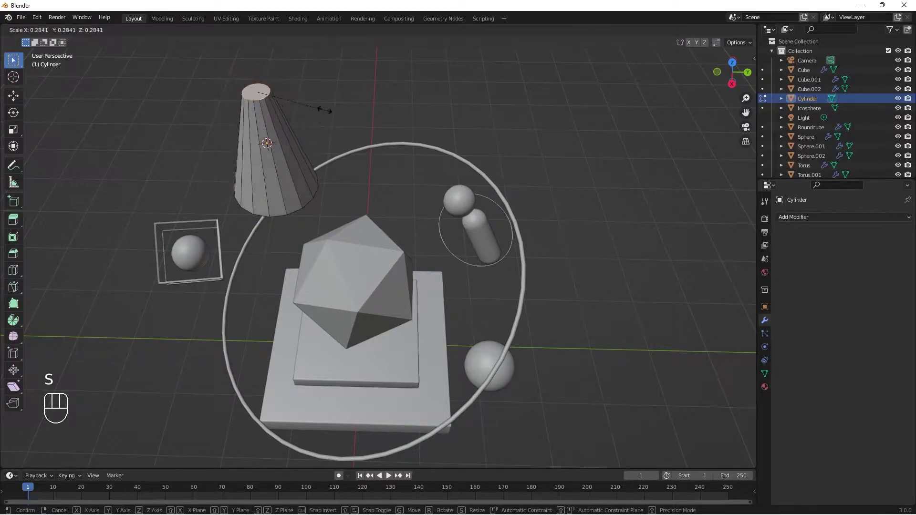
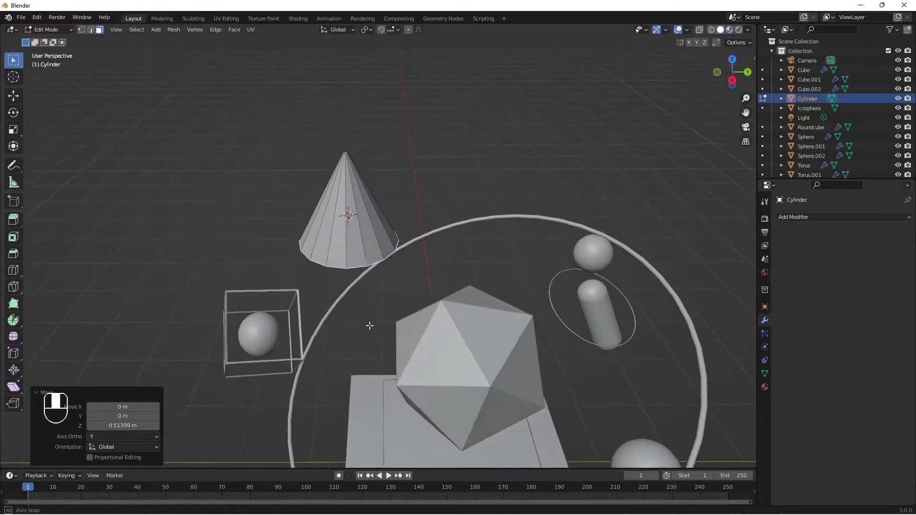
# - Leave mesh editing and rework the cone's Bevel modifier settings
pyautogui.press('Tab')
pyautogui.moveTo(405, 240); pyautogui.dragTo(358, 242)
pyautogui.moveTo(795, 222); pyautogui.dragTo(721, 259)
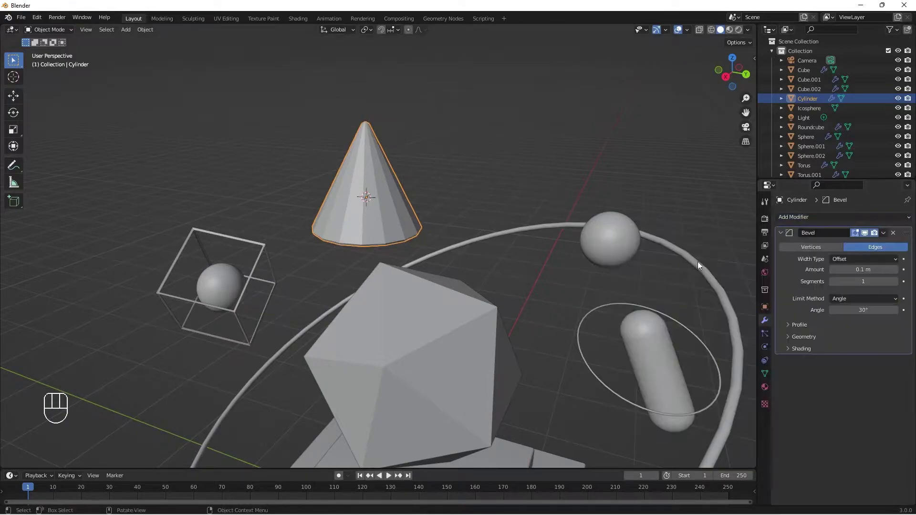
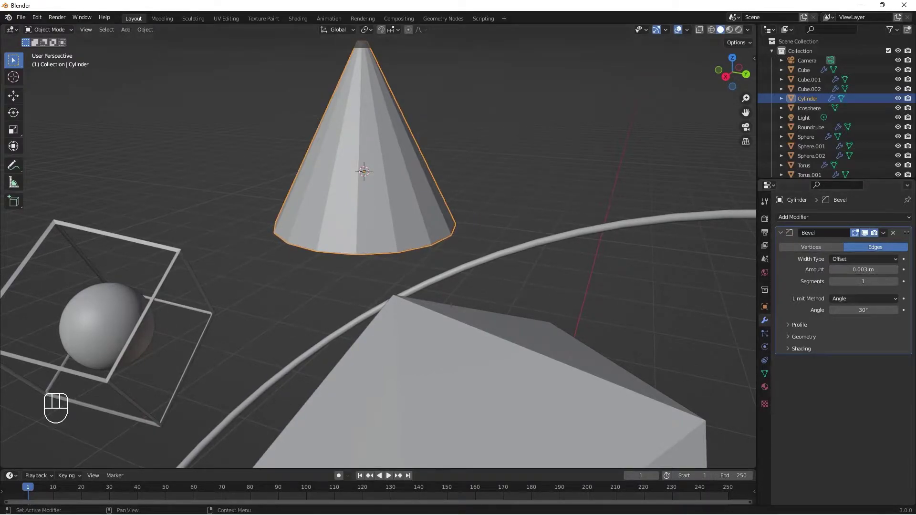
pyautogui.click(894, 238)
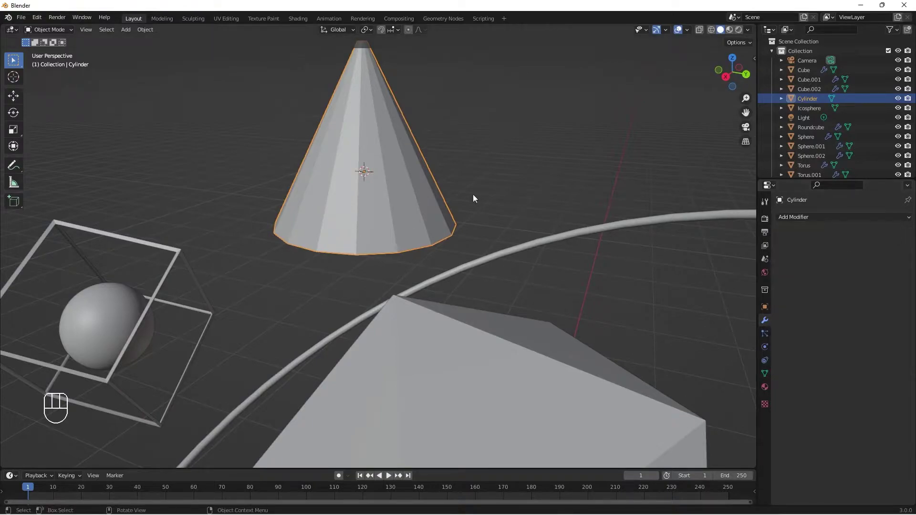
pyautogui.press('Tab')
pyautogui.press('Tab')
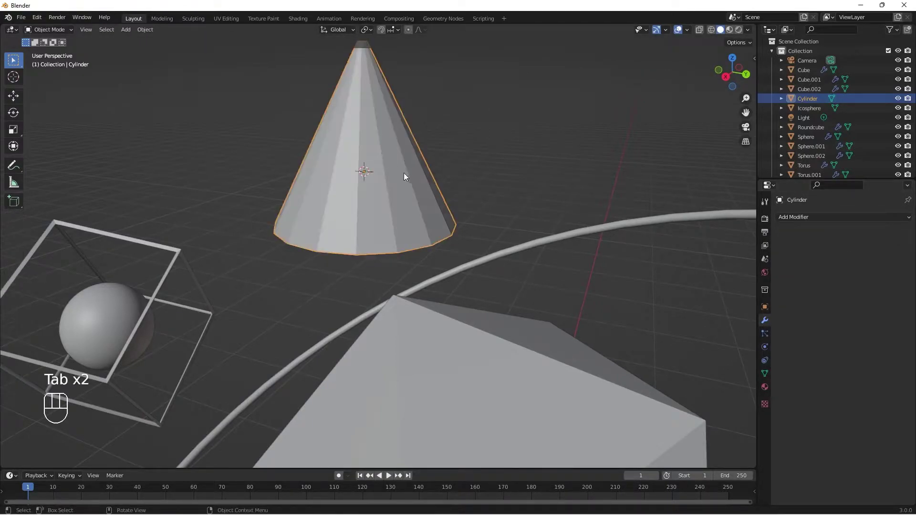
pyautogui.press('ctrl+a')
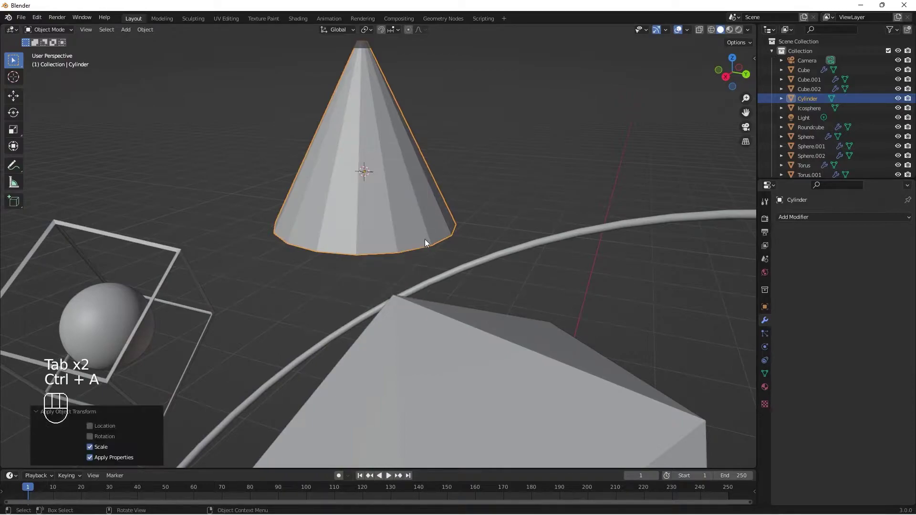
pyautogui.moveTo(735, 268); pyautogui.dragTo(711, 264)
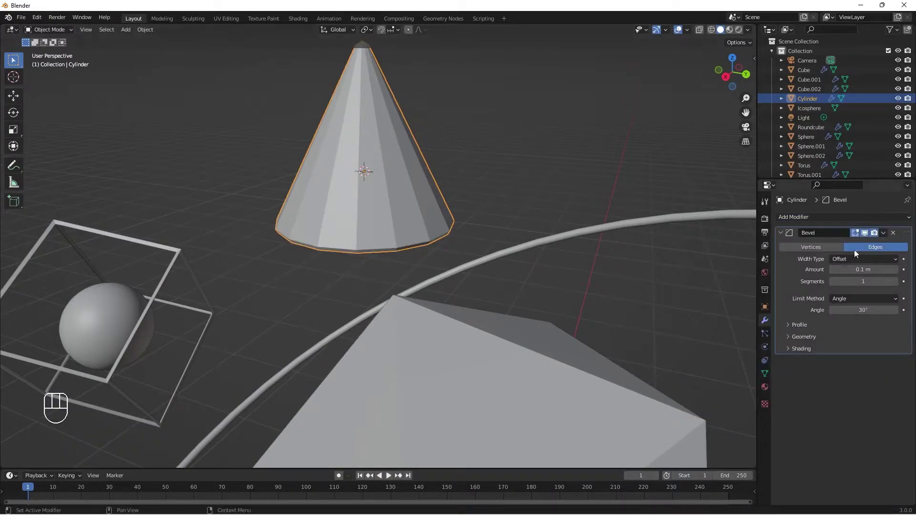
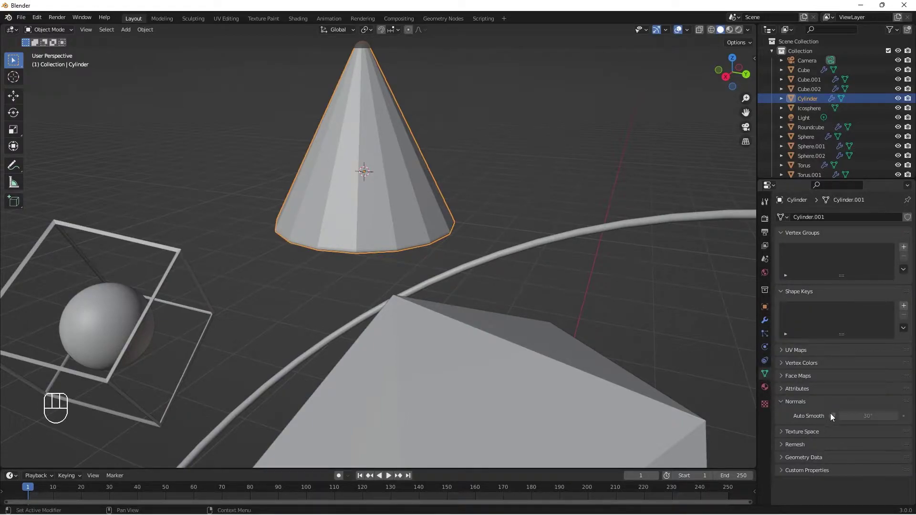
# - Enable Auto Smooth normals on the cone and give it smooth shading
pyautogui.click(835, 418)
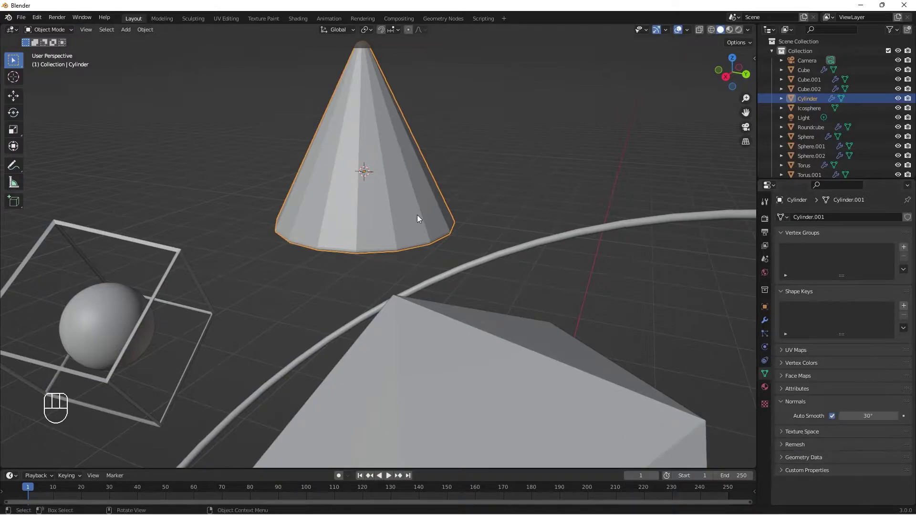
pyautogui.moveTo(375, 208); pyautogui.dragTo(392, 188)
pyautogui.moveTo(379, 178); pyautogui.dragTo(371, 232)
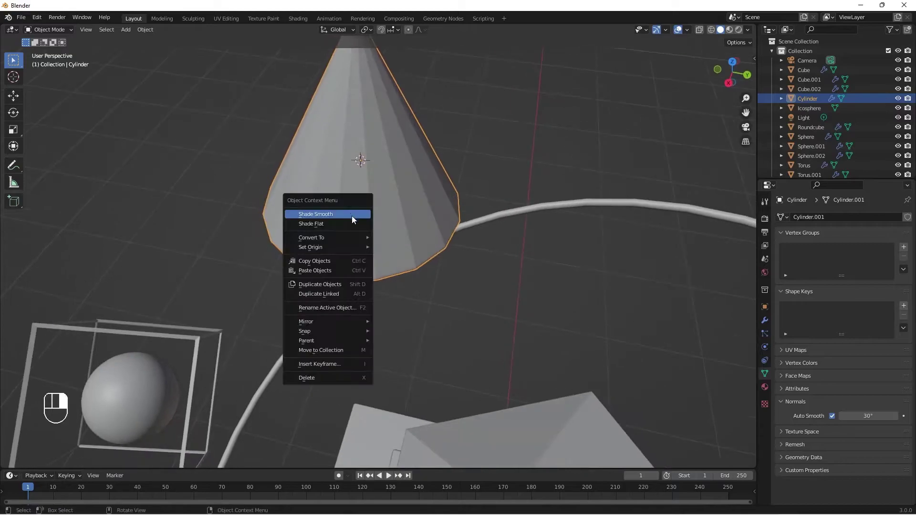
pyautogui.moveTo(366, 215); pyautogui.dragTo(355, 198)
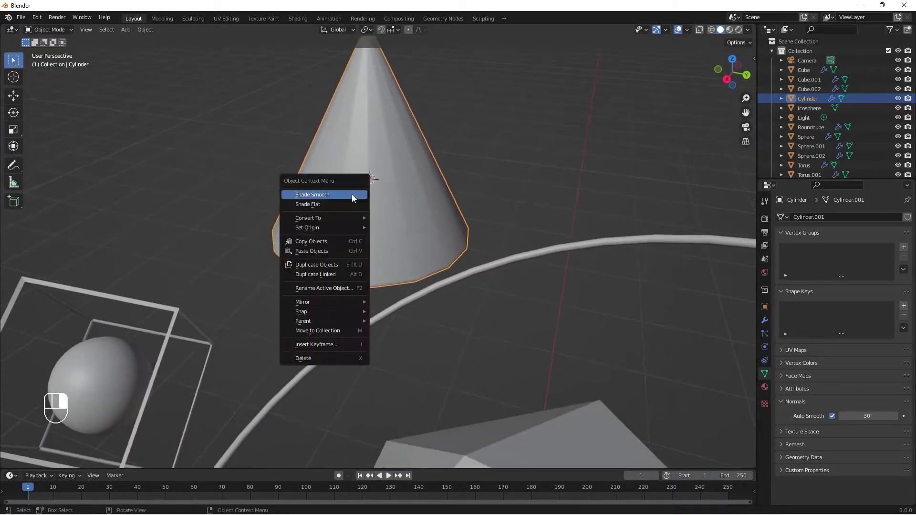
pyautogui.moveTo(389, 171); pyautogui.dragTo(376, 165)
pyautogui.moveTo(406, 194); pyautogui.dragTo(449, 162)
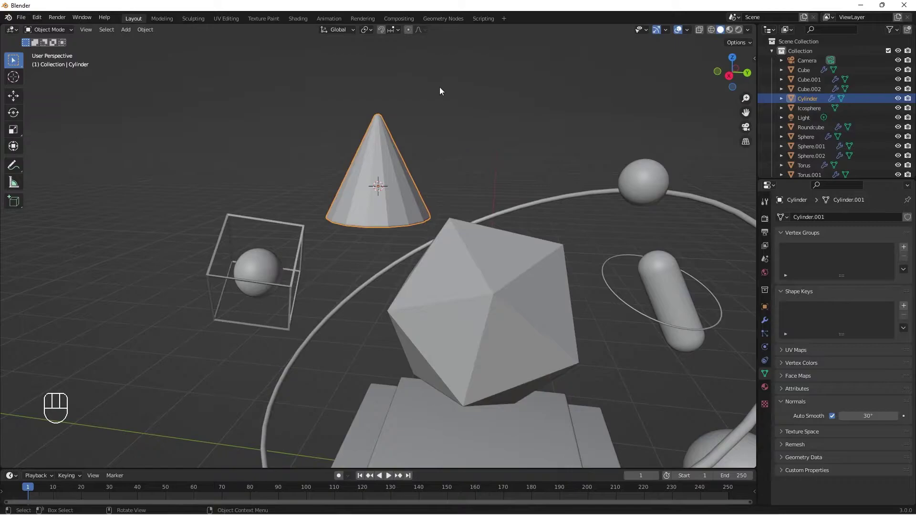
# - Loop-cut and bevel a narrow band of faces near the cone's top and delete them
pyautogui.middleClick(420, 181)
pyautogui.press('Tab')
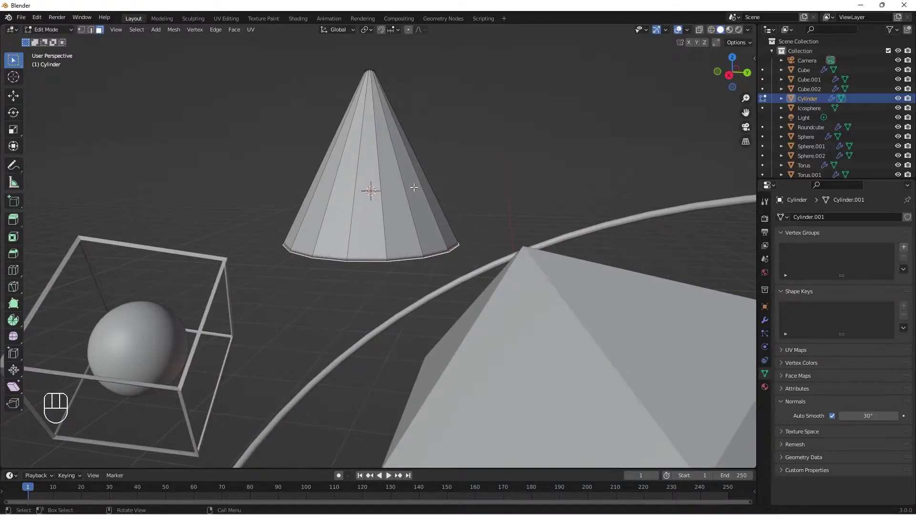
pyautogui.press('ctrl+r')
pyautogui.press('ctrl+r')
pyautogui.press('ctrl+b')
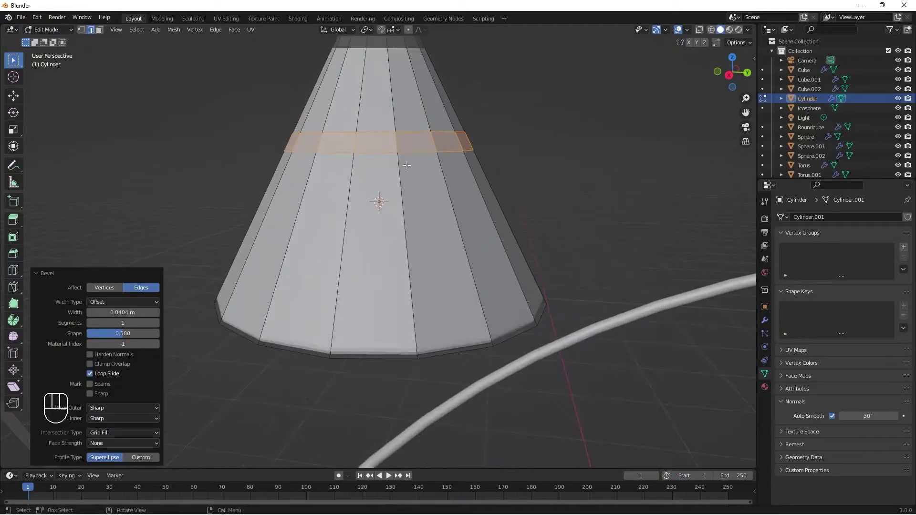
pyautogui.press('x')
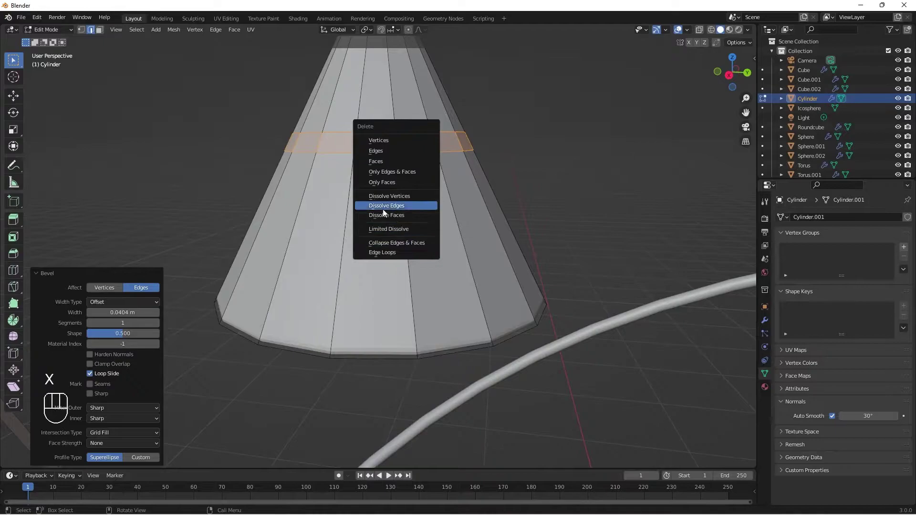
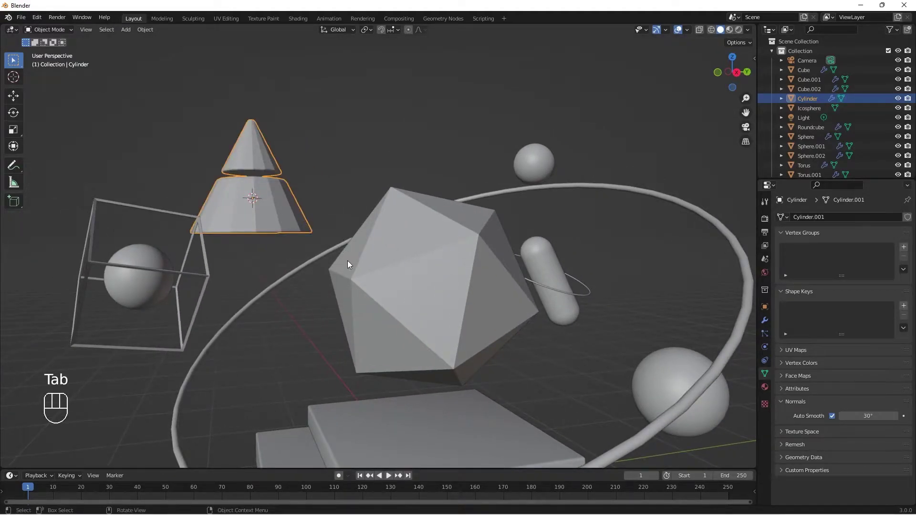
# - Tilt the split cone so its open end faces forward and reposition it
pyautogui.press('r')
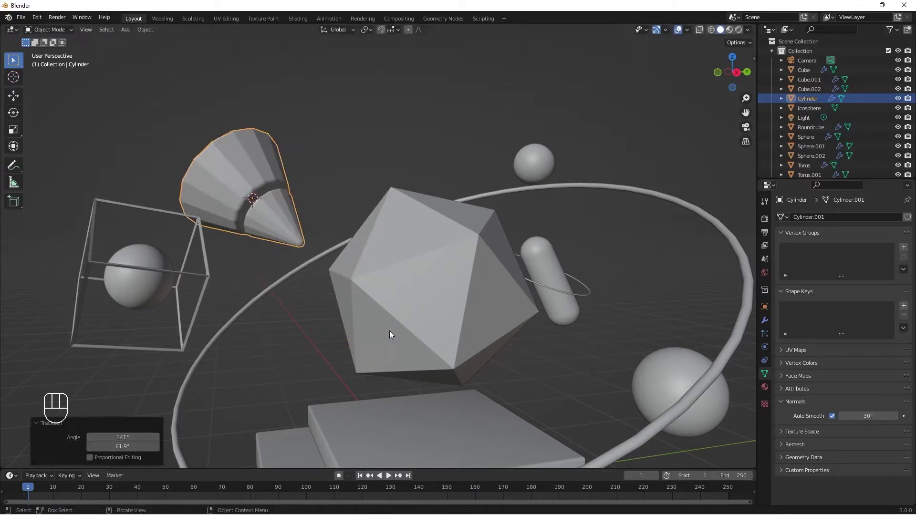
pyautogui.moveTo(359, 353); pyautogui.dragTo(326, 344)
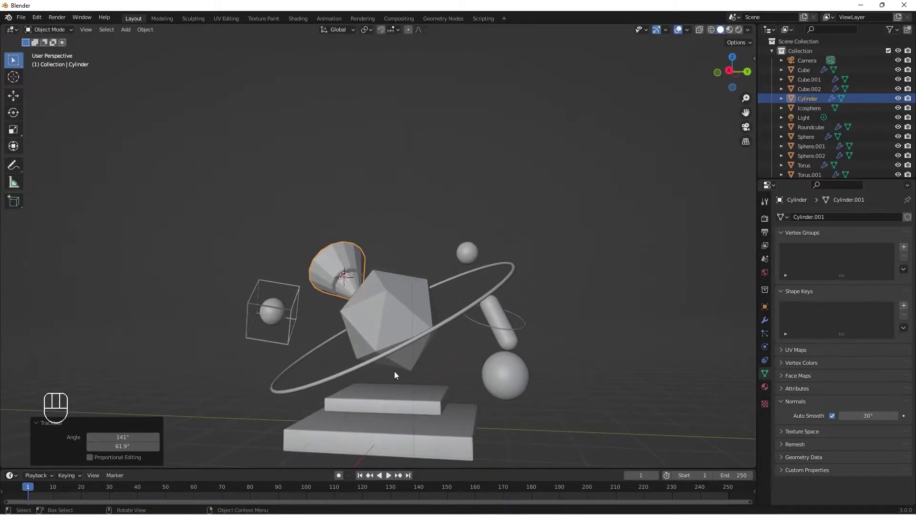
pyautogui.press('g')
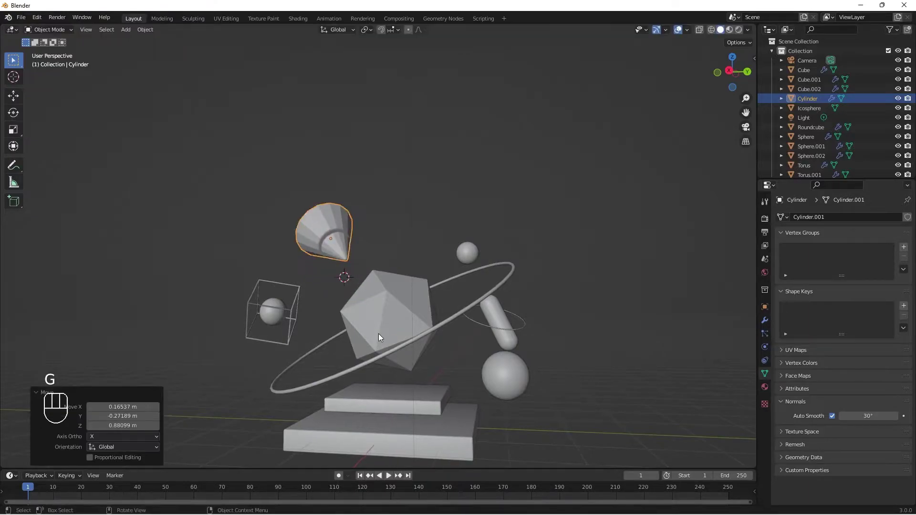
pyautogui.middleClick(387, 352)
pyautogui.press('r')
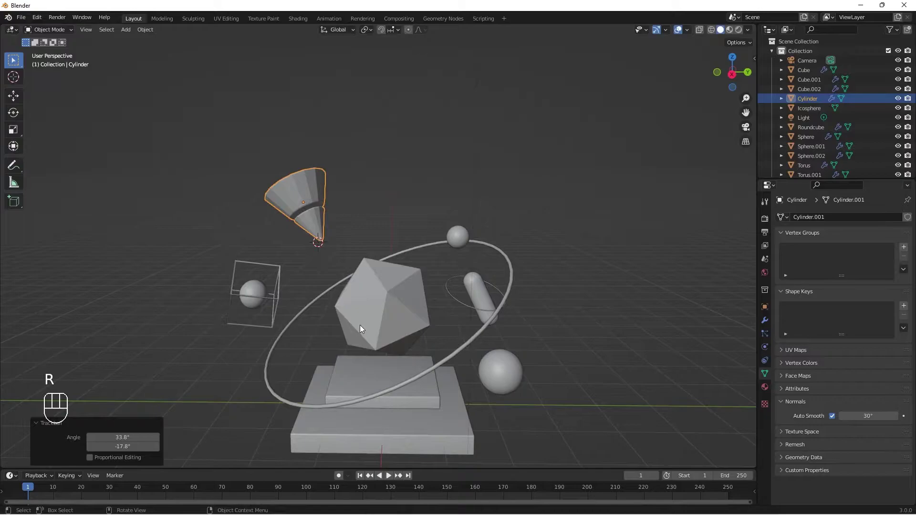
pyautogui.press('g')
# - Orbit around the sculpture from low and high angles to review it
pyautogui.middleClick(402, 356)
pyautogui.moveTo(384, 330); pyautogui.dragTo(379, 305)
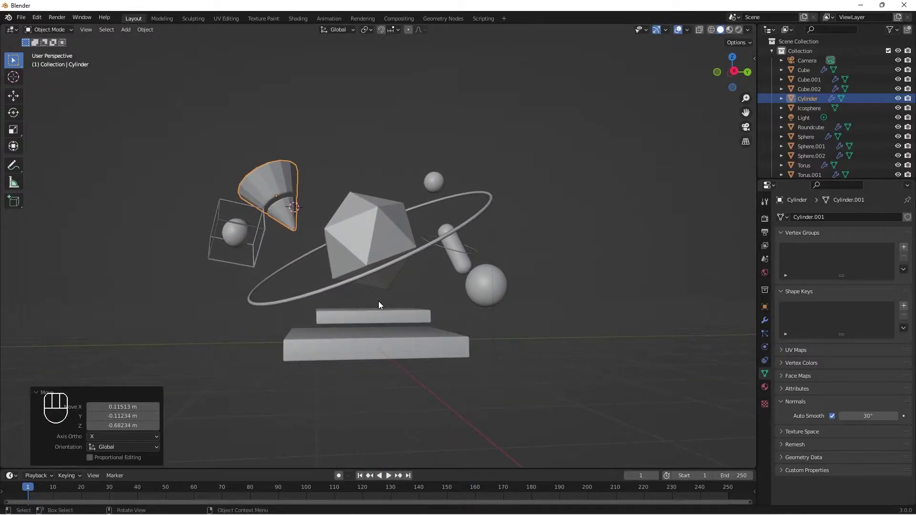
pyautogui.moveTo(356, 199); pyautogui.dragTo(340, 225)
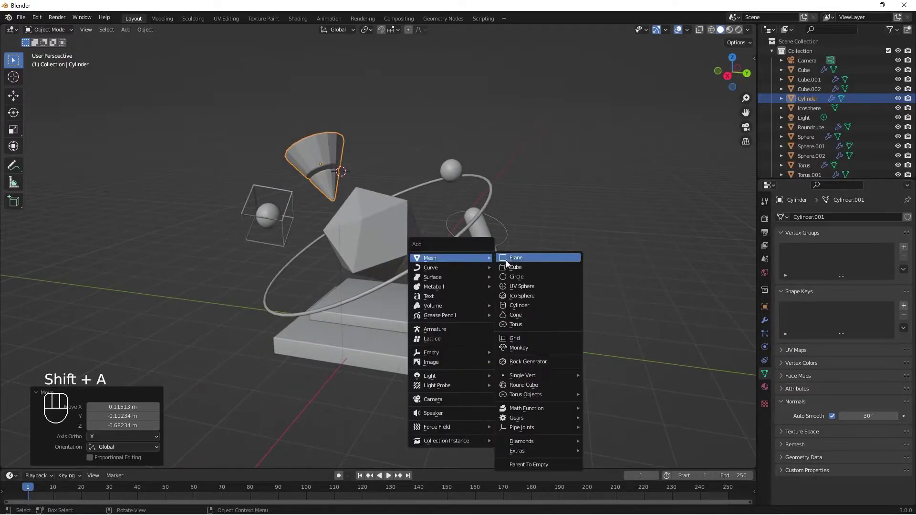
# - Add Cylinder.001 and scale it into a thin, tall rod standing in the scene
pyautogui.press('shift+a')
pyautogui.moveTo(331, 204); pyautogui.dragTo(373, 238)
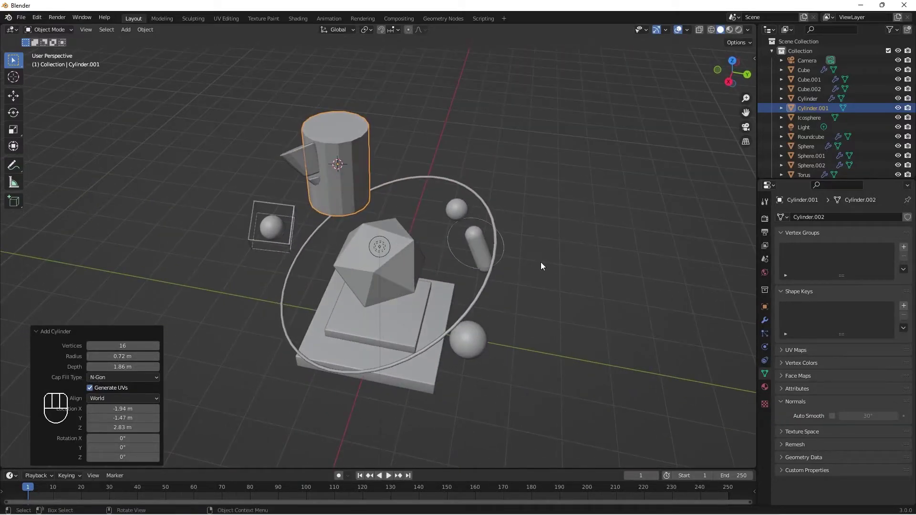
pyautogui.press('s')
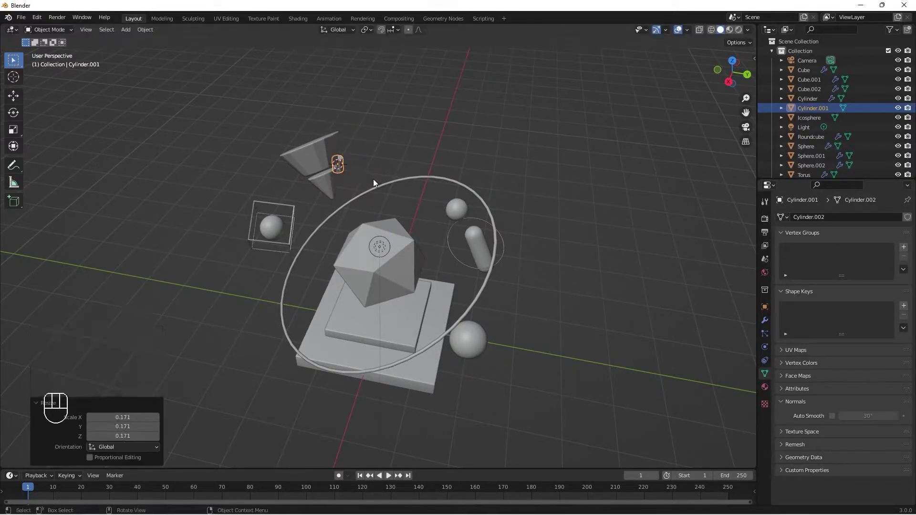
pyautogui.press('s')
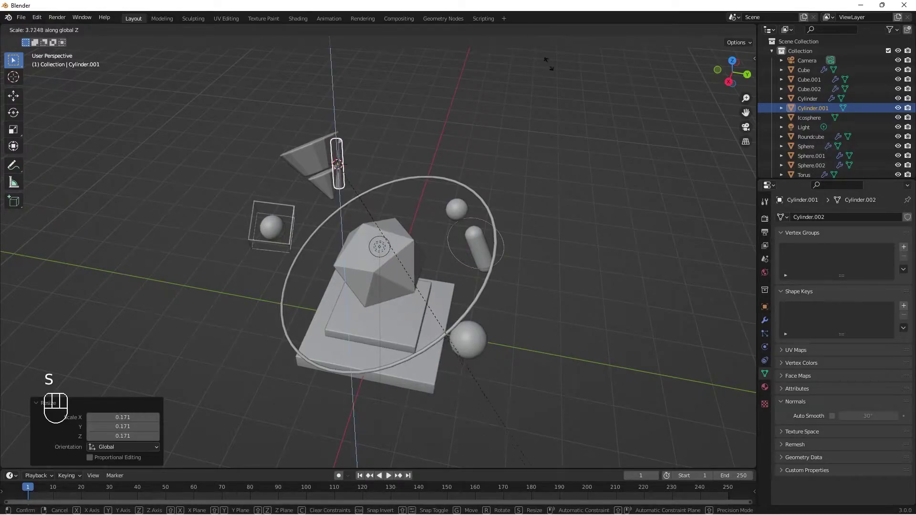
pyautogui.press('g')
pyautogui.moveTo(408, 171); pyautogui.dragTo(360, 141)
pyautogui.moveTo(471, 166); pyautogui.dragTo(586, 195)
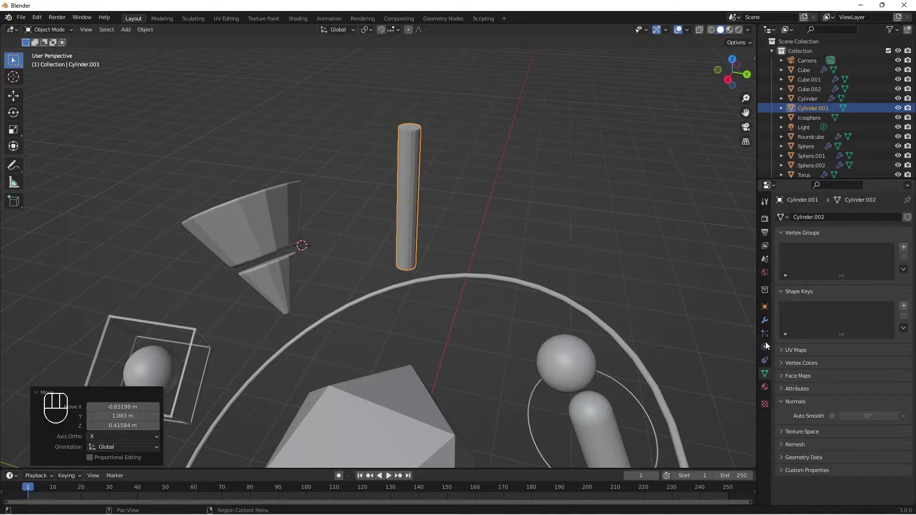
# - Give the rod a Bevel modifier and reduce its width to round the edges
pyautogui.rightClick(769, 321)
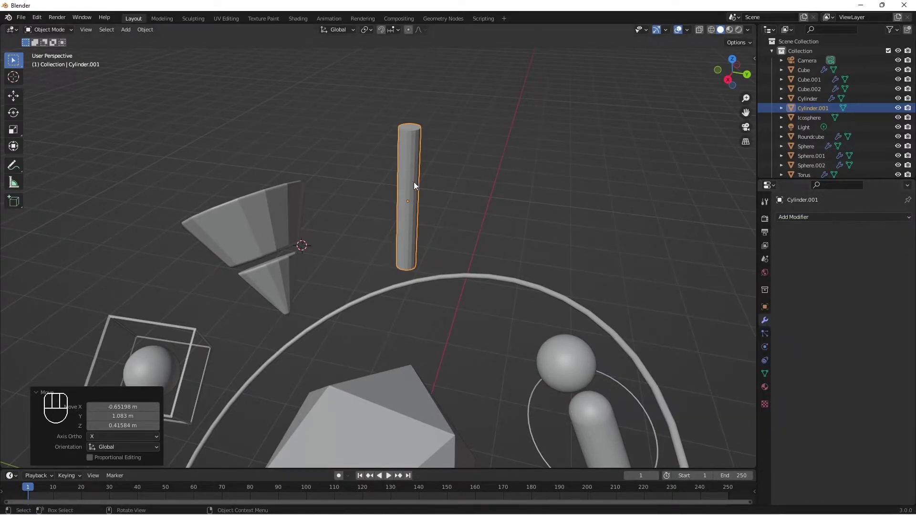
pyautogui.moveTo(412, 176); pyautogui.dragTo(404, 170)
pyautogui.rightClick(402, 169)
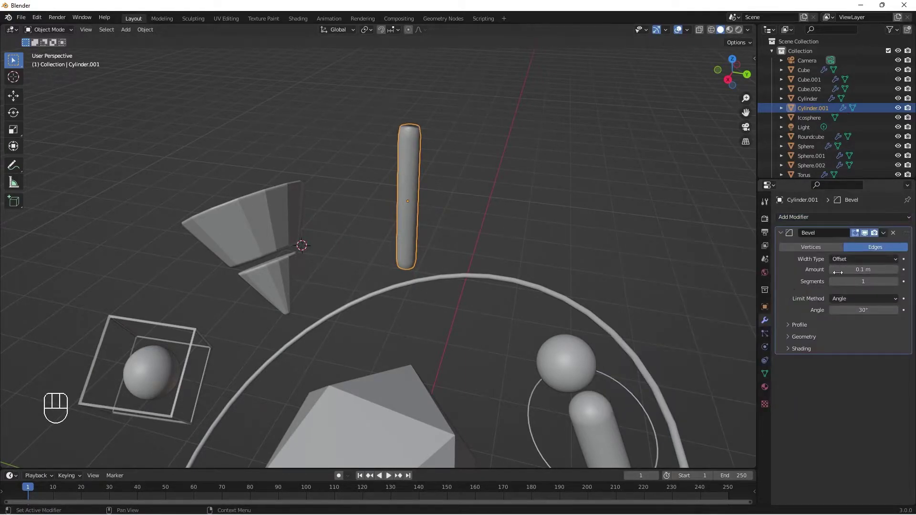
pyautogui.press('ctrl+z')
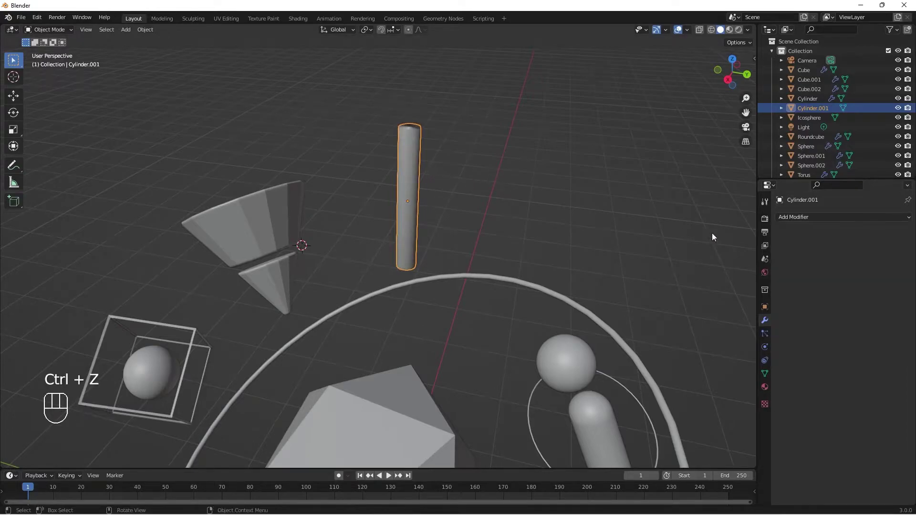
pyautogui.press('shift+a')
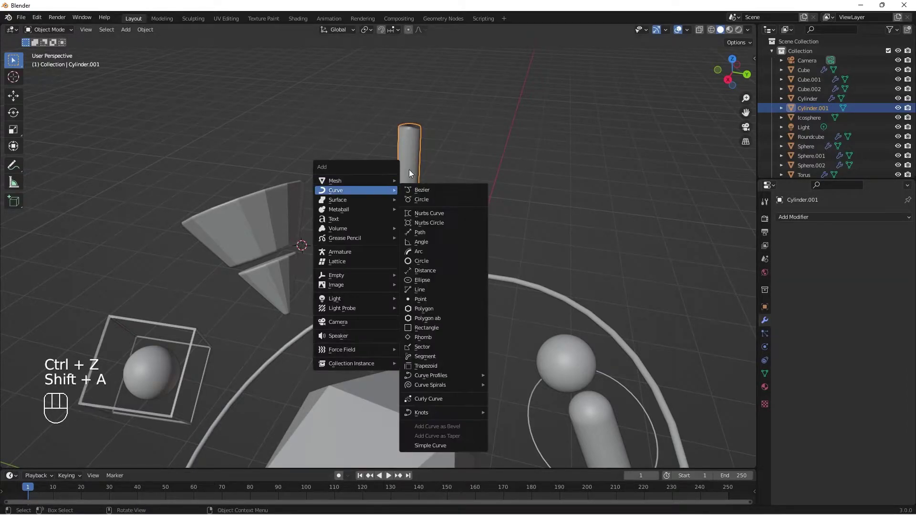
pyautogui.click(412, 170)
pyautogui.press('shift+a')
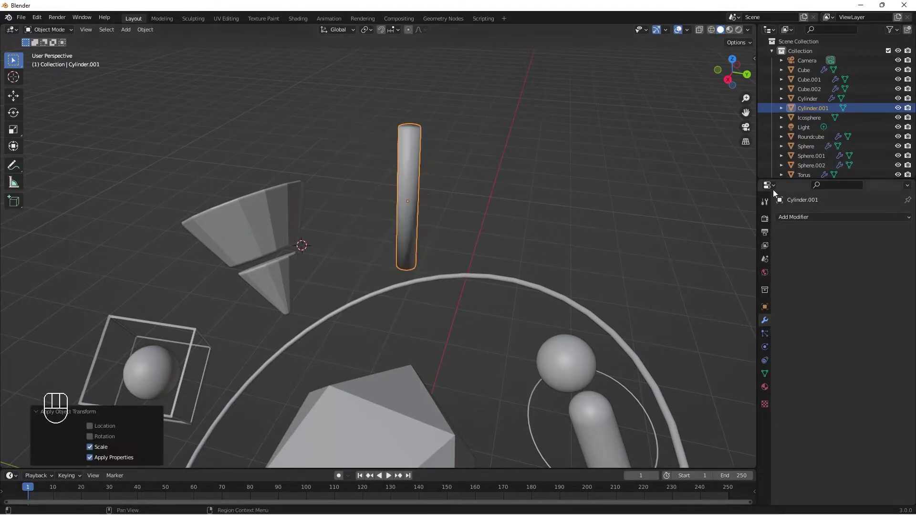
pyautogui.moveTo(808, 221); pyautogui.dragTo(735, 260)
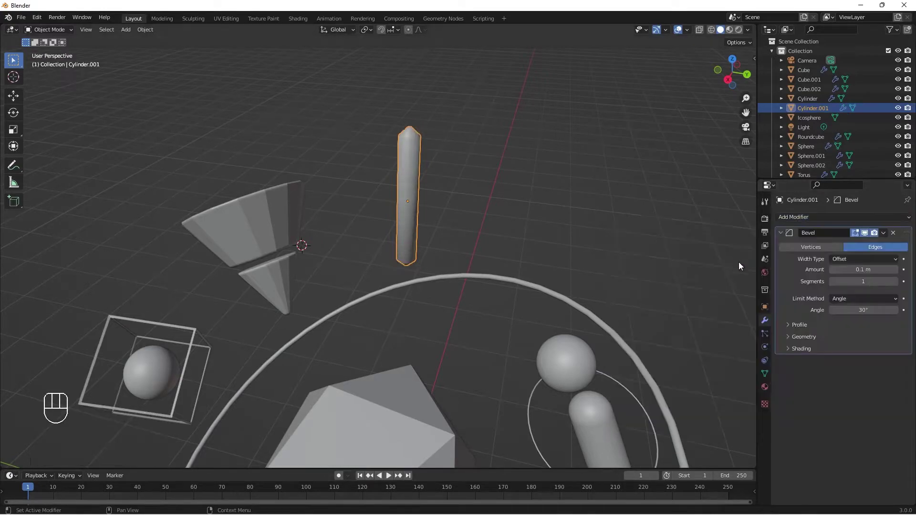
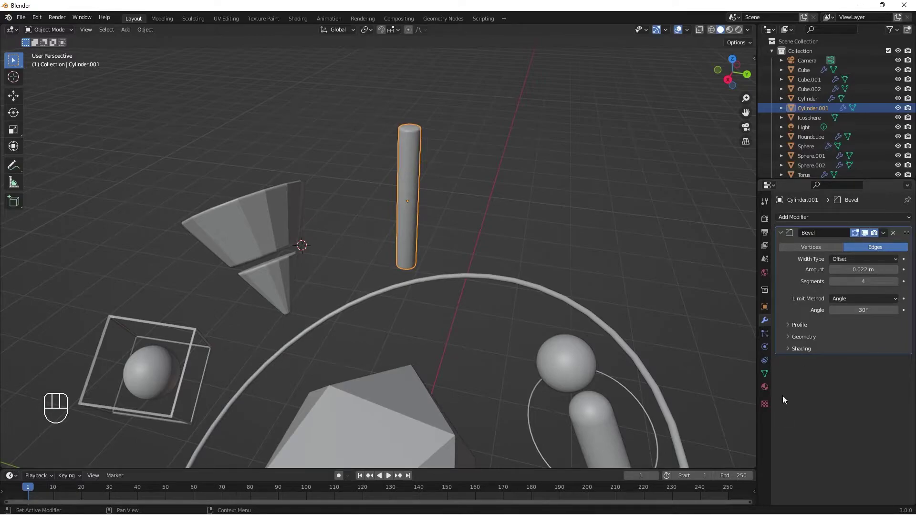
# - Enable Normals > Auto Smooth on the rod Cylinder.001 so it shades smoothly
pyautogui.click(766, 383)
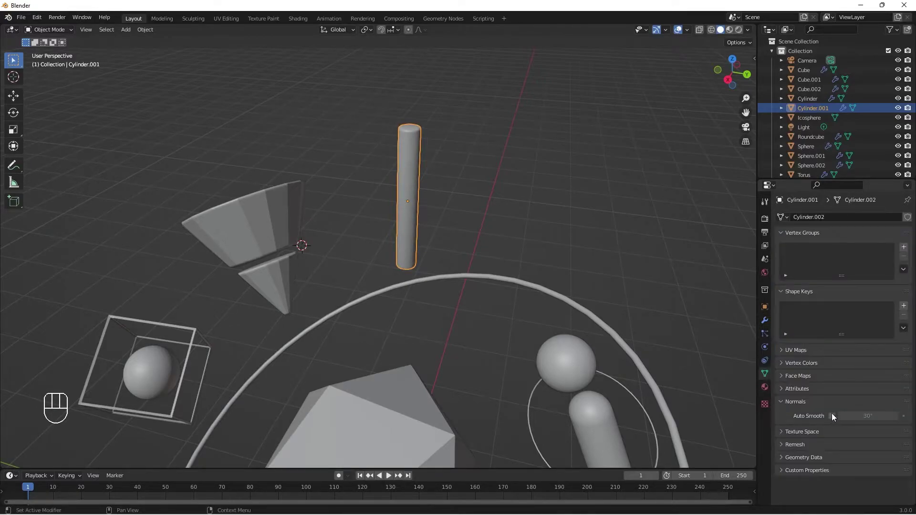
pyautogui.click(833, 420)
pyautogui.moveTo(453, 232); pyautogui.dragTo(429, 251)
pyautogui.moveTo(433, 251); pyautogui.dragTo(420, 270)
pyautogui.middleClick(420, 269)
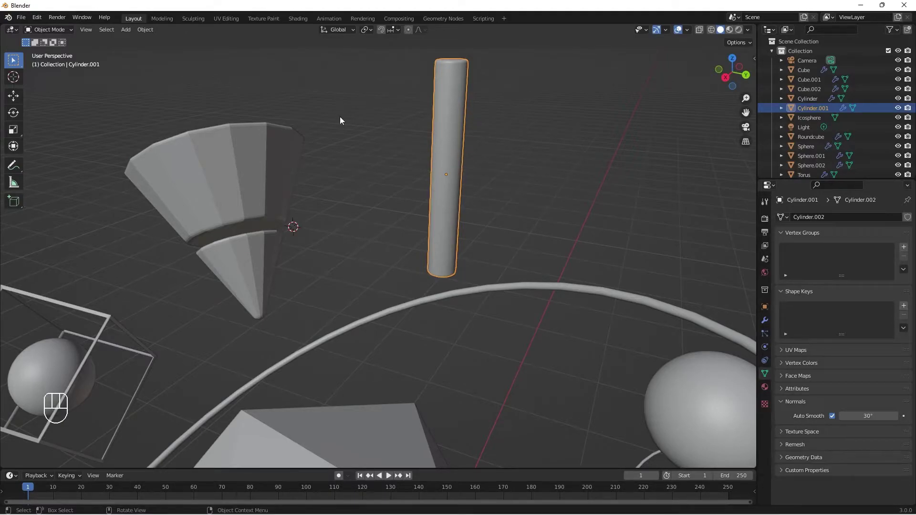
# - Loop-cut the rod's middle and bevel the new edge loop into a wide band
pyautogui.press('Tab')
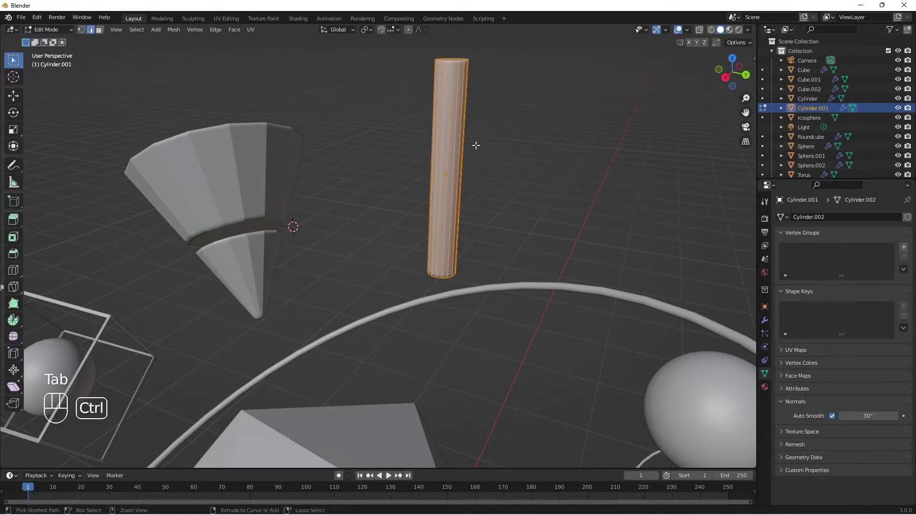
pyautogui.press('ctrl+r')
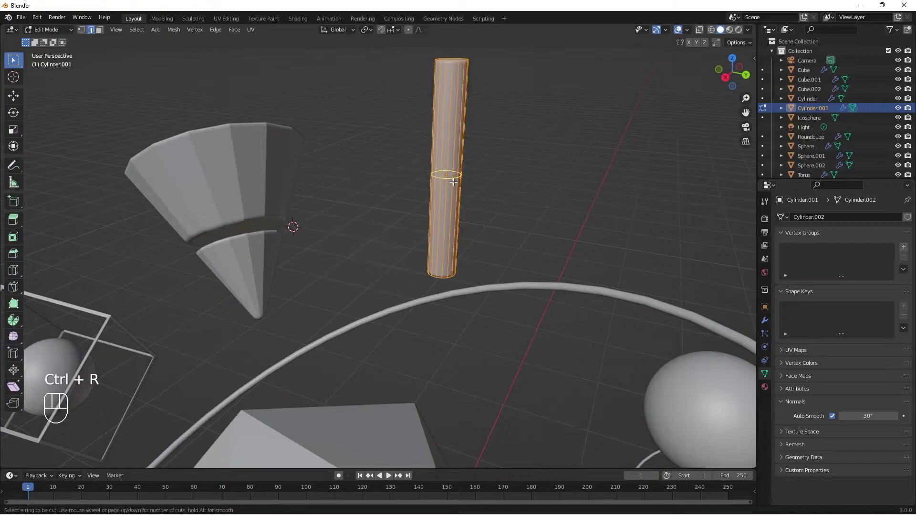
pyautogui.press('ctrl+r')
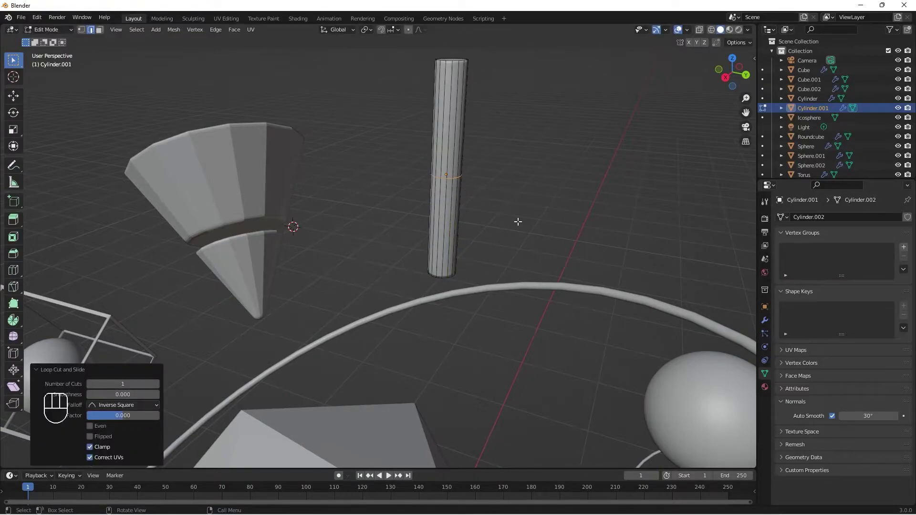
pyautogui.press('ctrl+b')
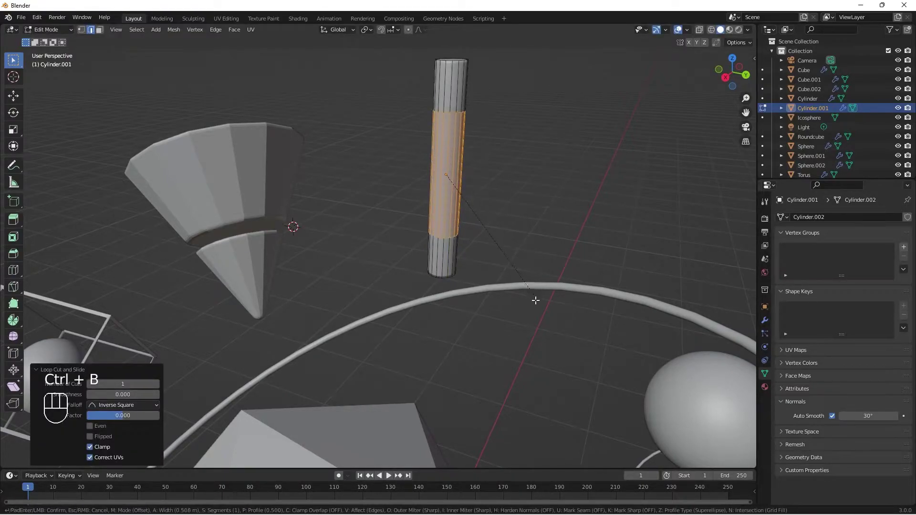
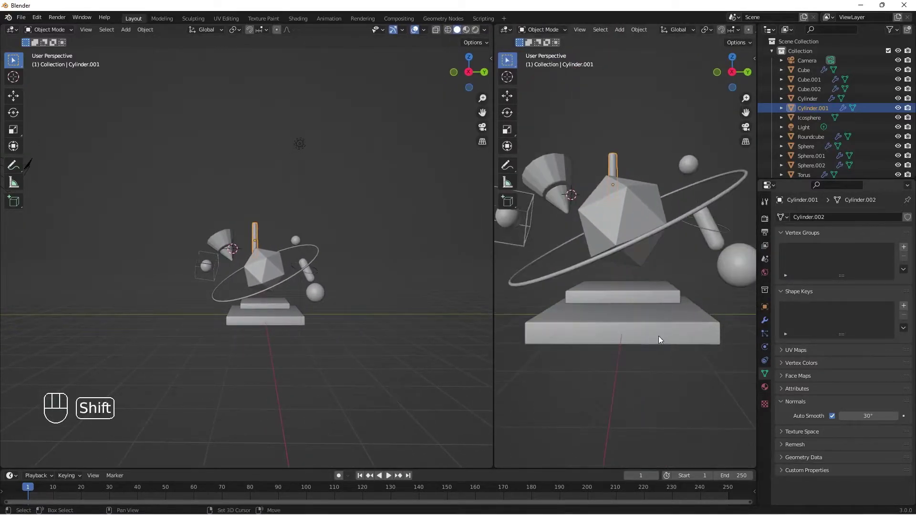
# - Enlarge the bottom area and switch it to the Shader Editor
pyautogui.moveTo(669, 316); pyautogui.dragTo(673, 273)
pyautogui.moveTo(673, 274); pyautogui.dragTo(671, 284)
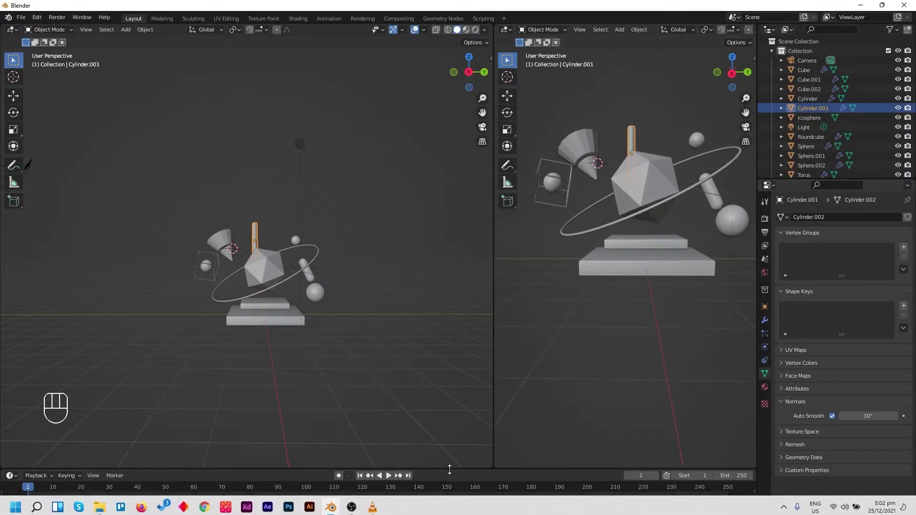
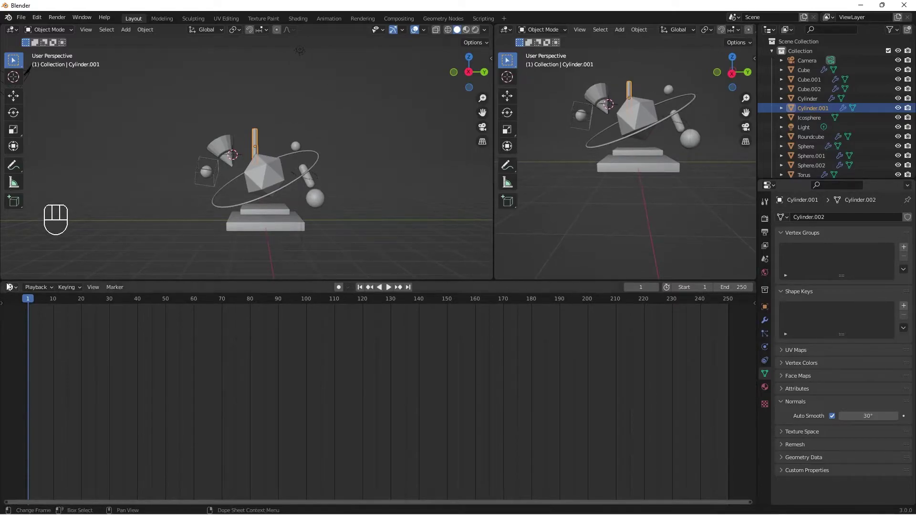
pyautogui.moveTo(10, 289); pyautogui.dragTo(52, 382)
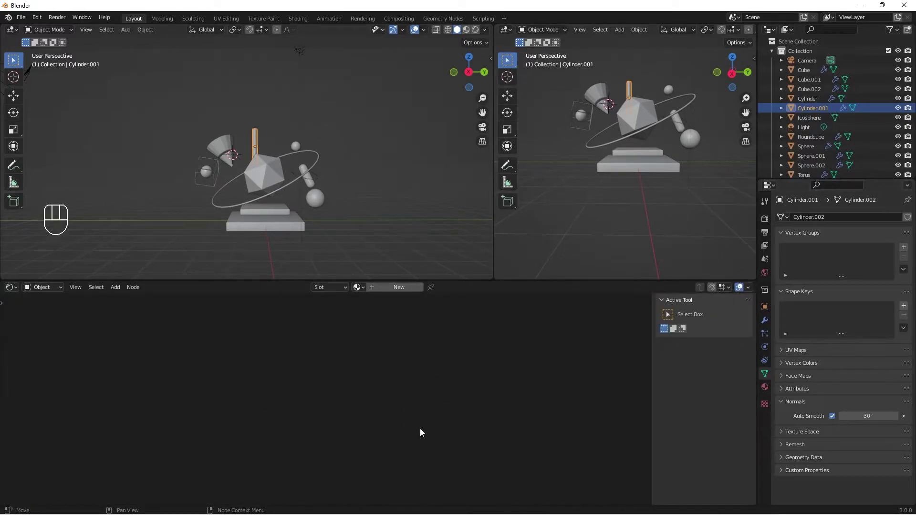
# - Orbit the left viewport around the sculpture and bring up the Add menu
pyautogui.moveTo(319, 180); pyautogui.dragTo(312, 194)
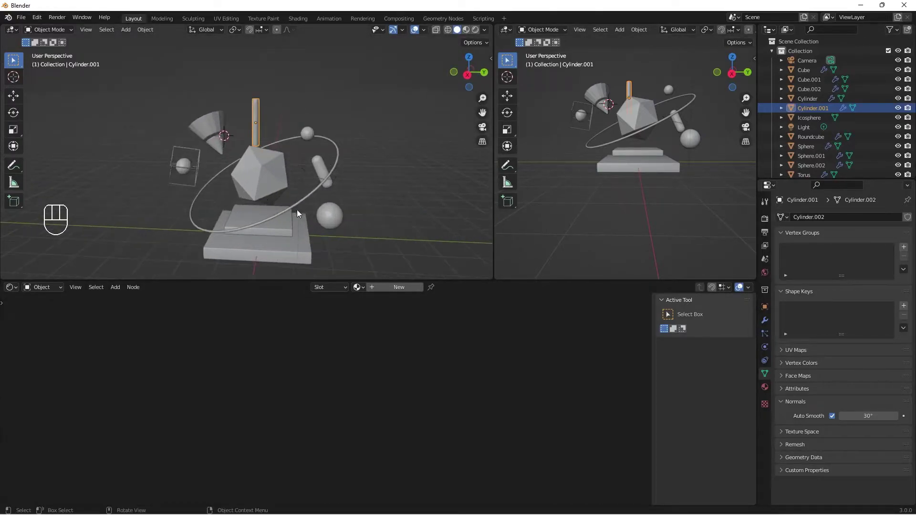
pyautogui.moveTo(308, 215); pyautogui.dragTo(316, 206)
pyautogui.moveTo(649, 180); pyautogui.dragTo(645, 198)
pyautogui.moveTo(629, 220); pyautogui.dragTo(609, 229)
pyautogui.middleClick(271, 192)
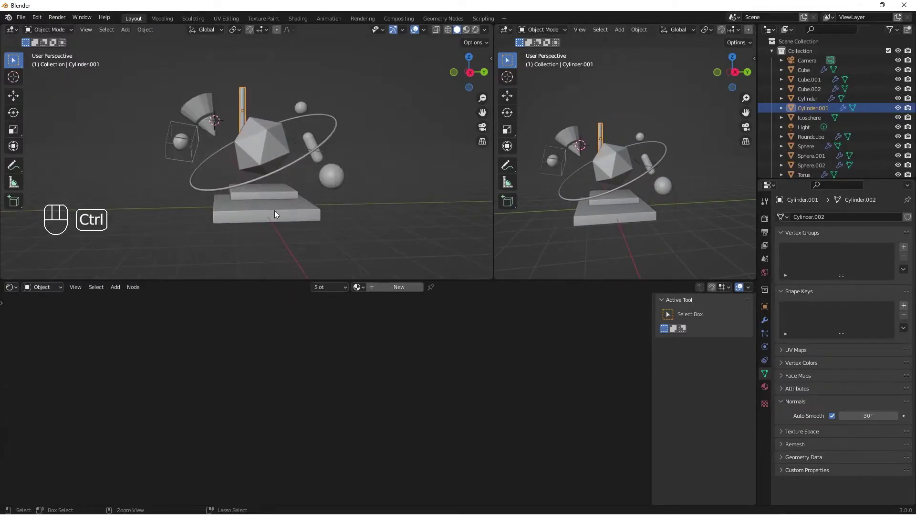
pyautogui.press('ctrl+a')
# - Add a plane, then delete it and snap the 3D cursor back to the origin
pyautogui.press('shift+a')
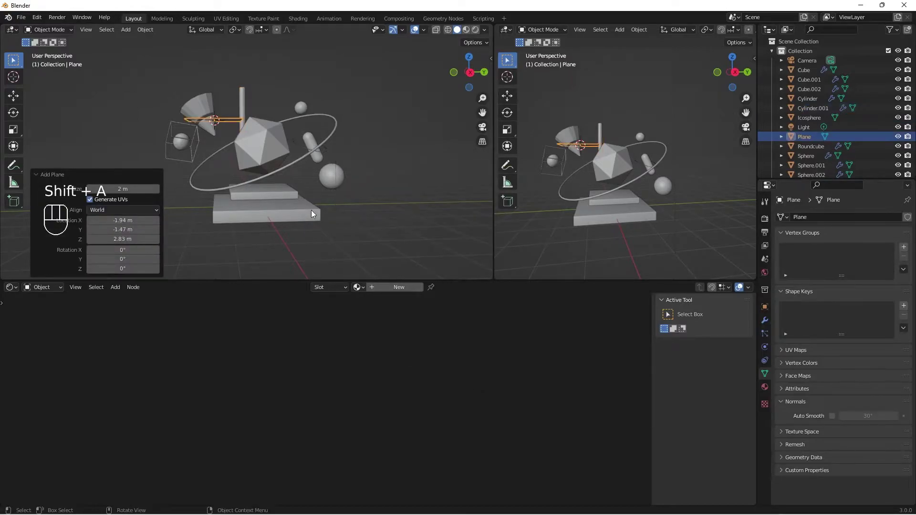
pyautogui.moveTo(218, 136); pyautogui.dragTo(213, 150)
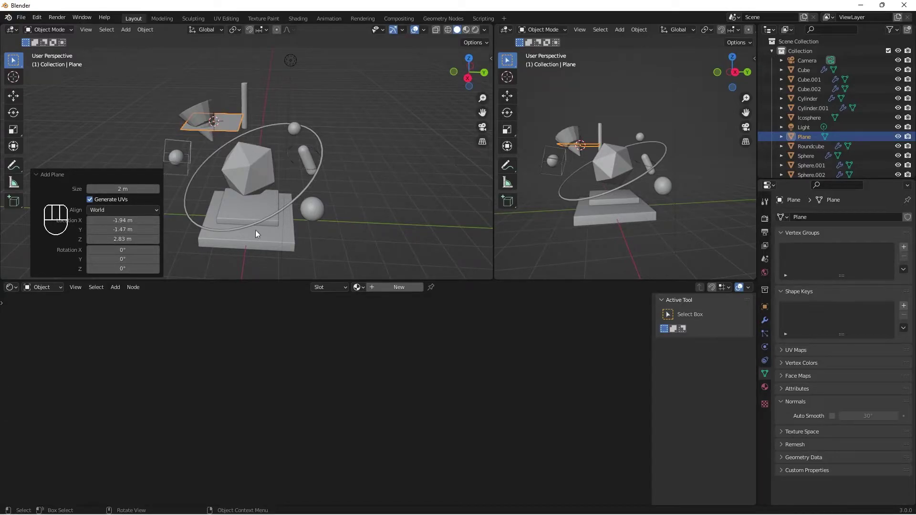
pyautogui.moveTo(285, 231); pyautogui.dragTo(310, 221)
pyautogui.press('x')
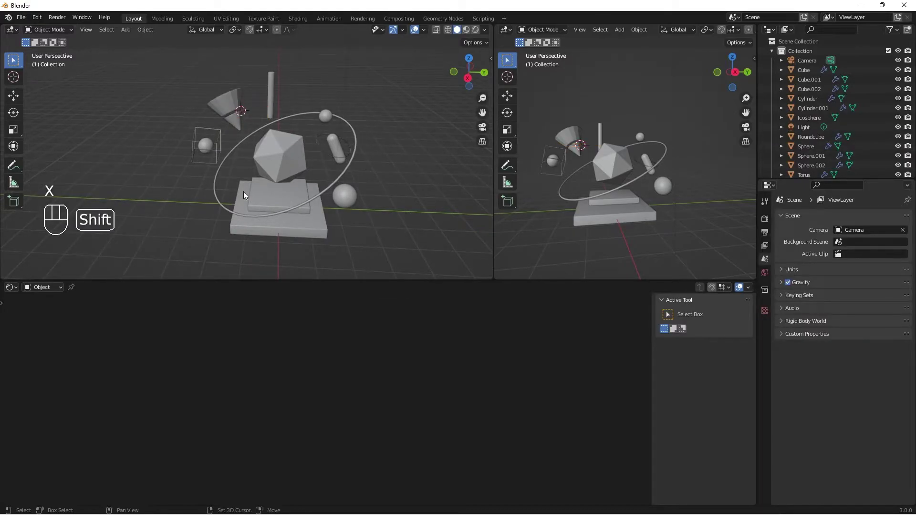
pyautogui.press('shift+s')
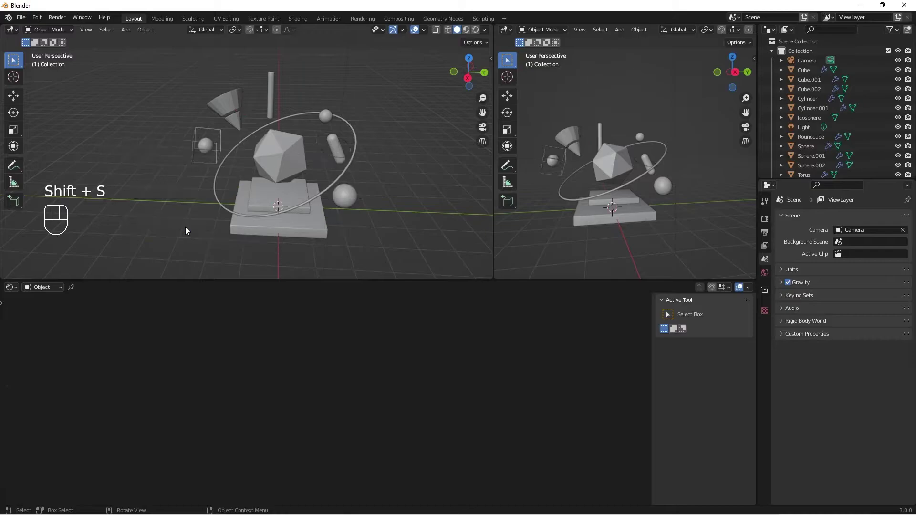
# - Add a new plane at the origin and scale it about 11.5× into a large floor
pyautogui.middleClick(277, 210)
pyautogui.press('shift+a')
pyautogui.press('s')
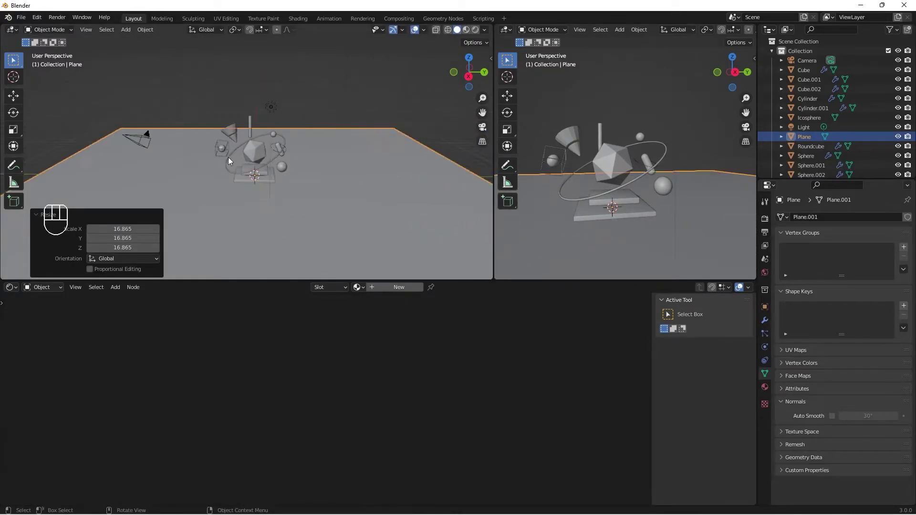
pyautogui.moveTo(228, 172); pyautogui.dragTo(225, 182)
# - Extrude the plane's back edge up along Z into a wall and bevel the floor-wall corner
pyautogui.press('Tab')
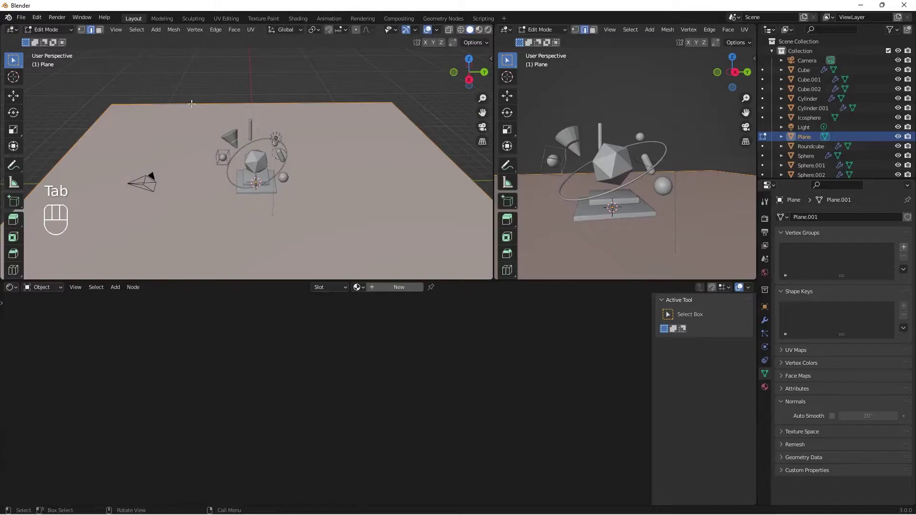
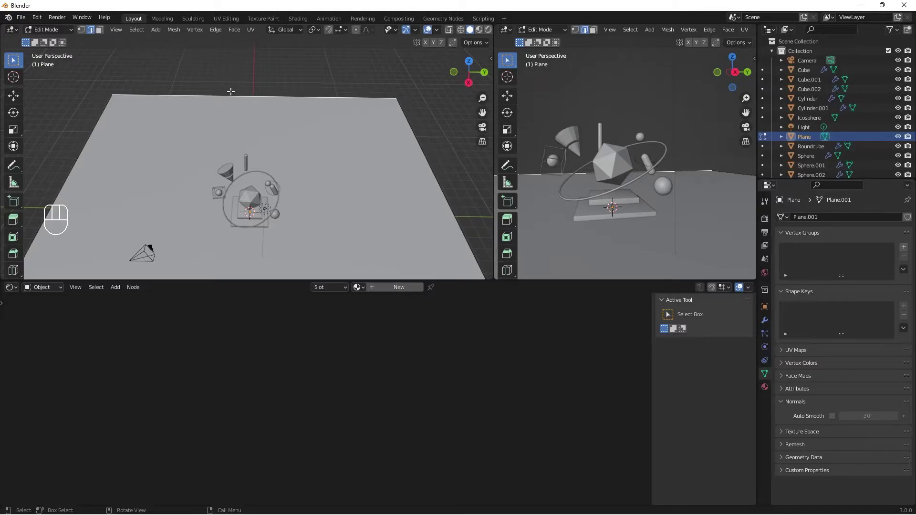
pyautogui.press('e')
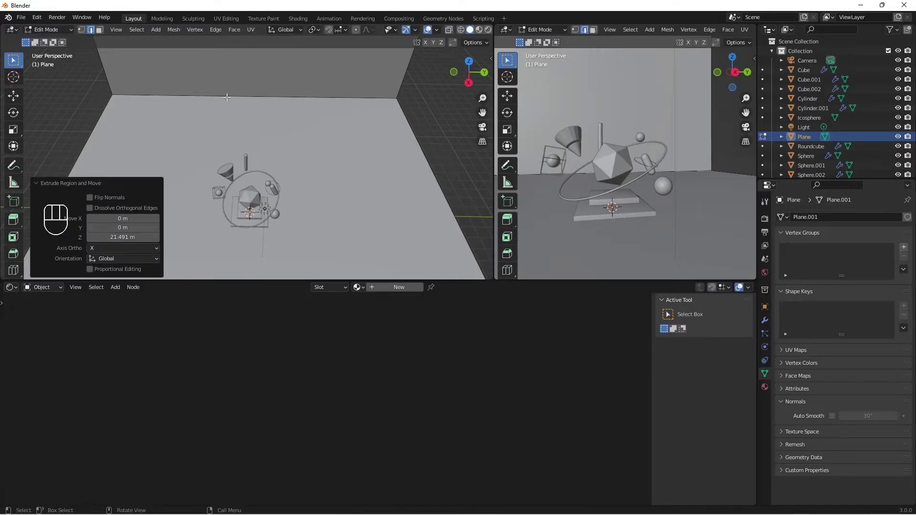
pyautogui.press('ctrl+b')
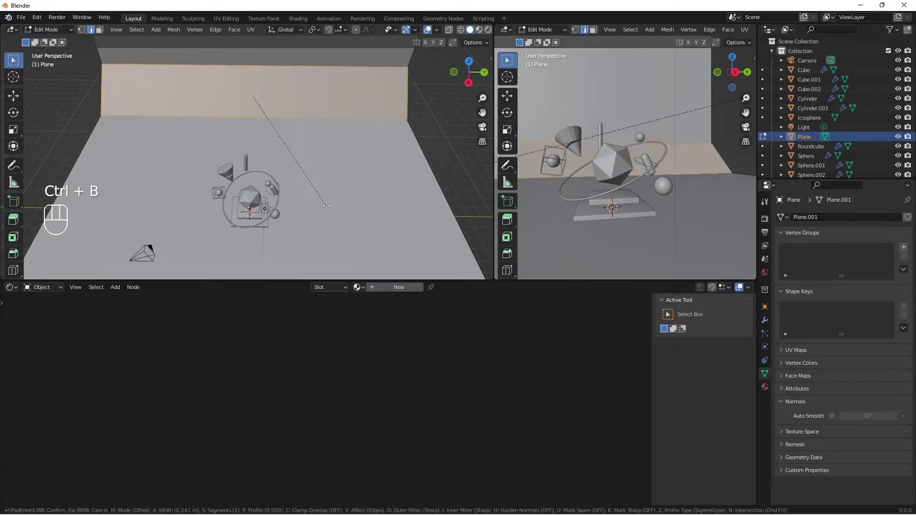
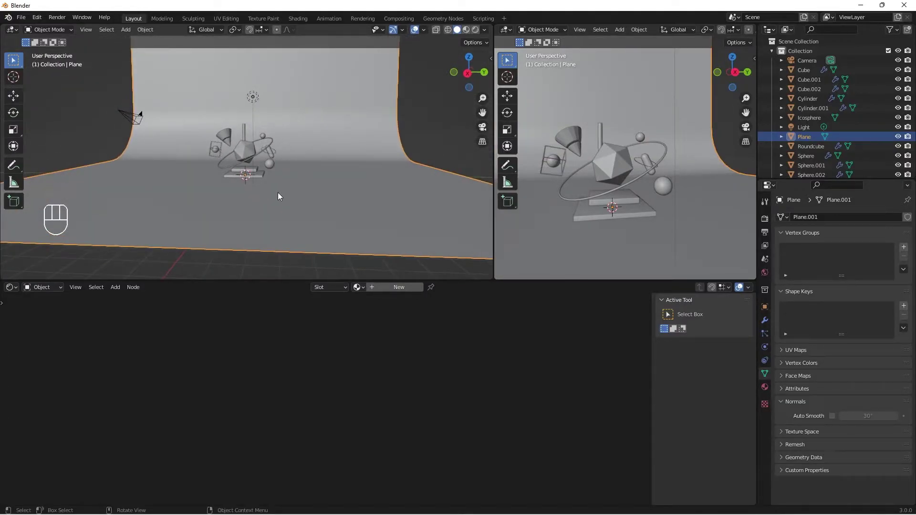
# - Move the backdrop vertically to its new height beneath the sculpture
pyautogui.press('g')
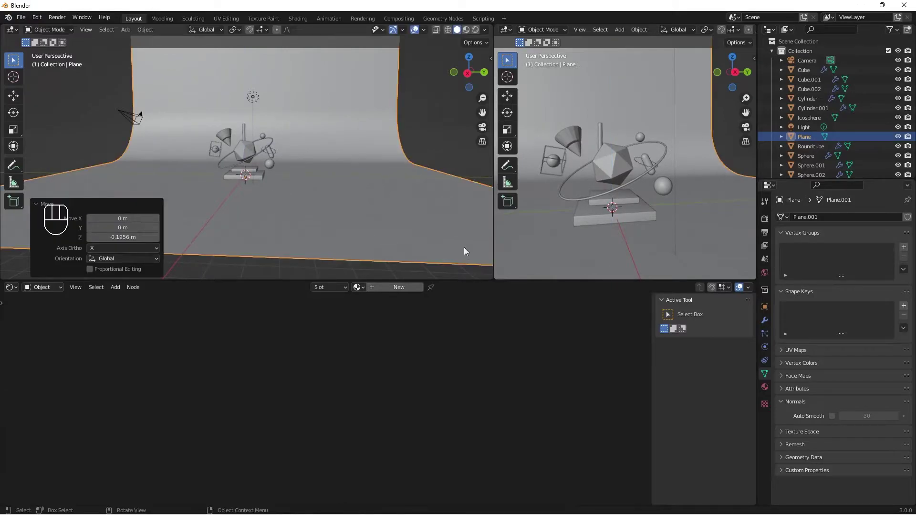
pyautogui.moveTo(638, 224); pyautogui.dragTo(626, 214)
pyautogui.middleClick(619, 217)
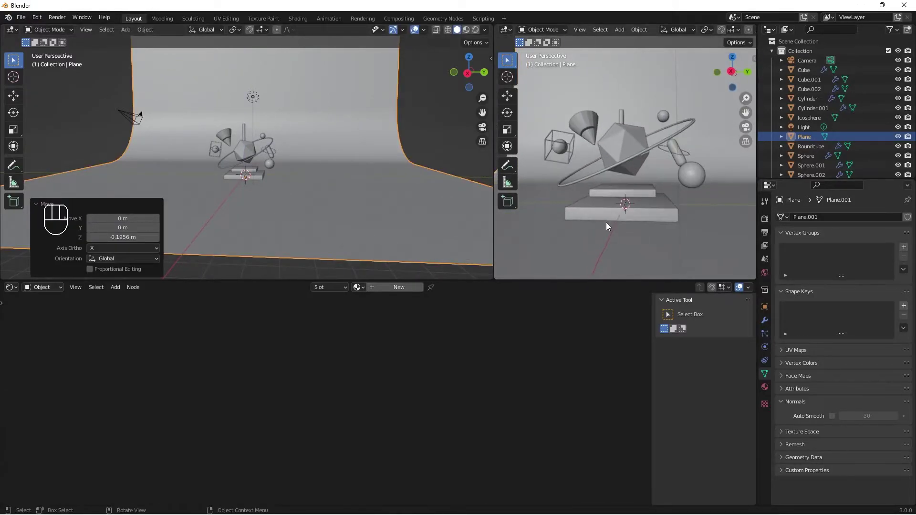
pyautogui.middleClick(607, 228)
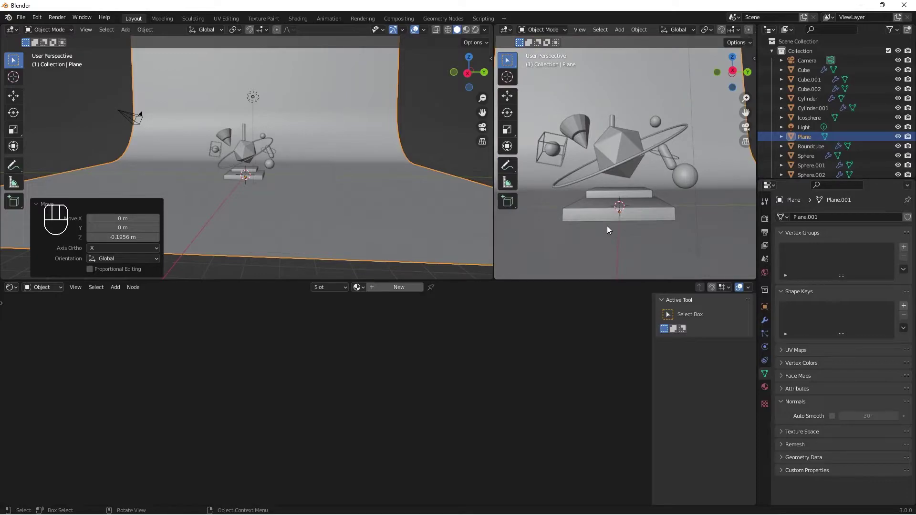
pyautogui.moveTo(609, 229); pyautogui.dragTo(601, 240)
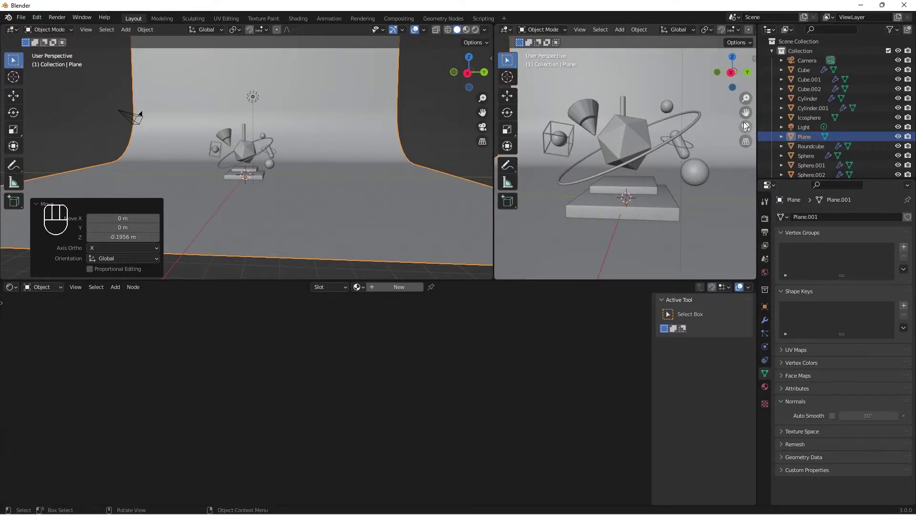
# - Look through the camera and set the output resolution to a square 1080 × 1080
pyautogui.click(746, 129)
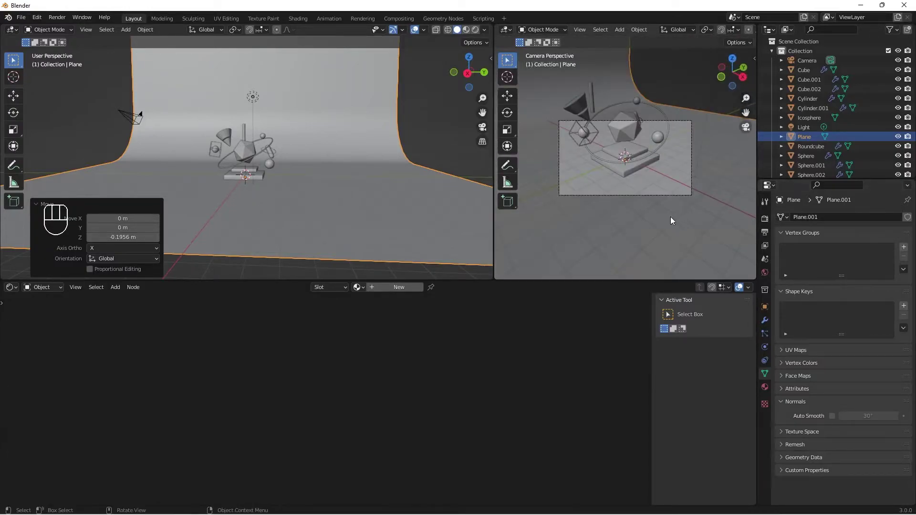
pyautogui.middleClick(672, 257)
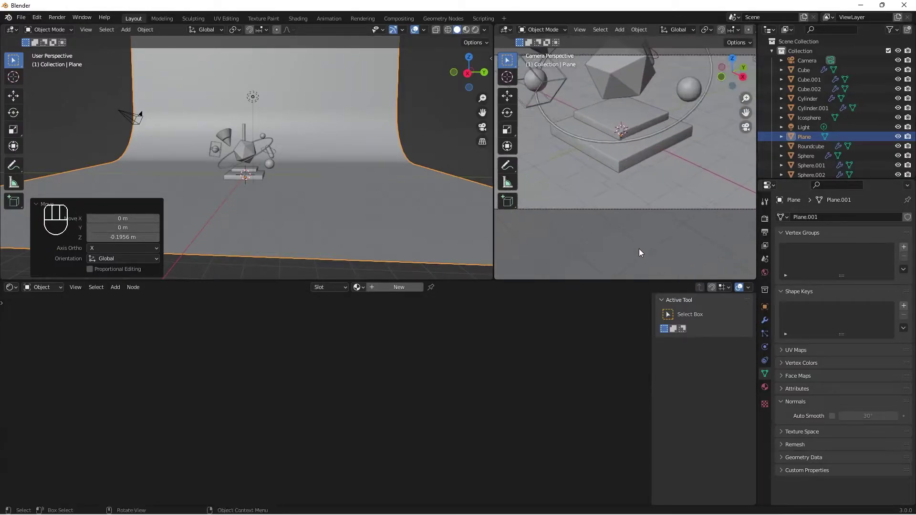
pyautogui.middleClick(639, 253)
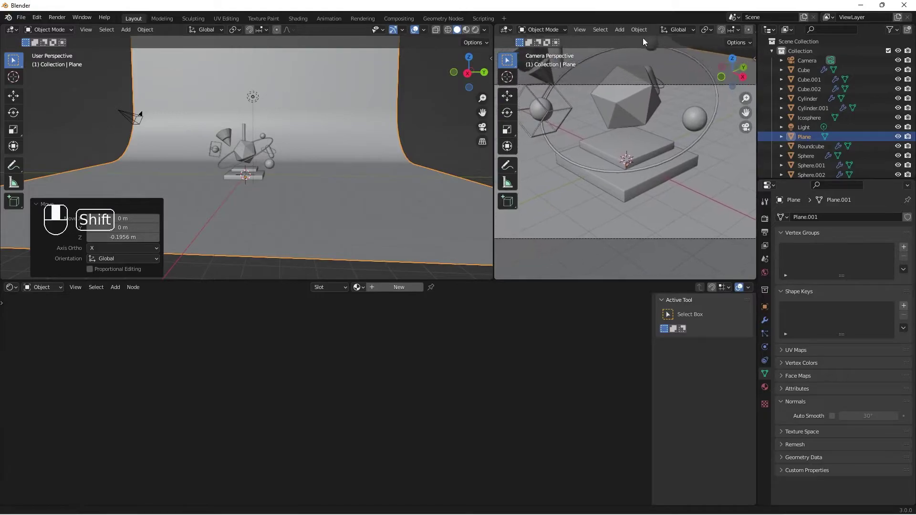
pyautogui.click(765, 232)
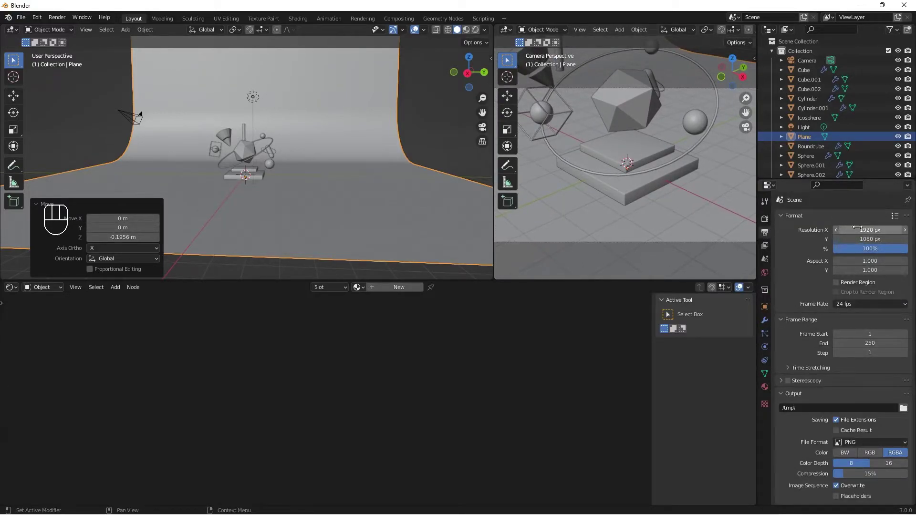
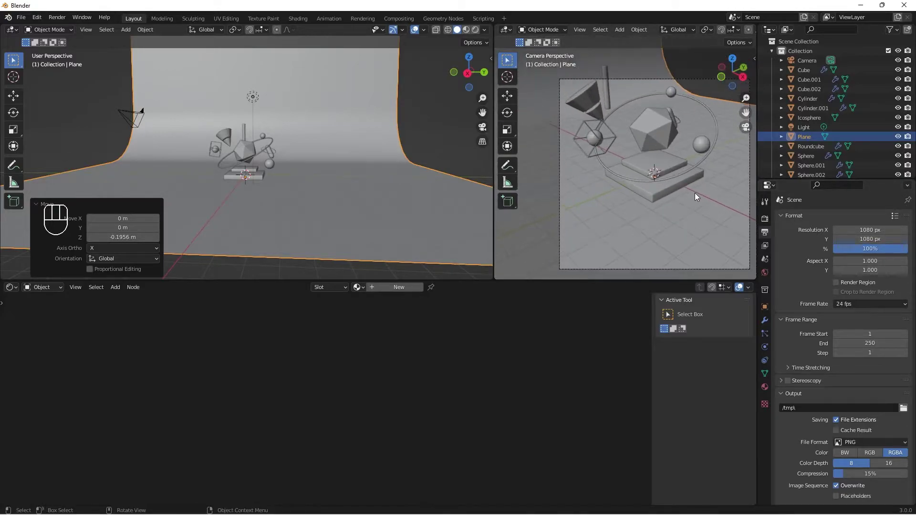
pyautogui.moveTo(685, 179); pyautogui.dragTo(673, 172)
pyautogui.middleClick(666, 182)
pyautogui.middleClick(664, 179)
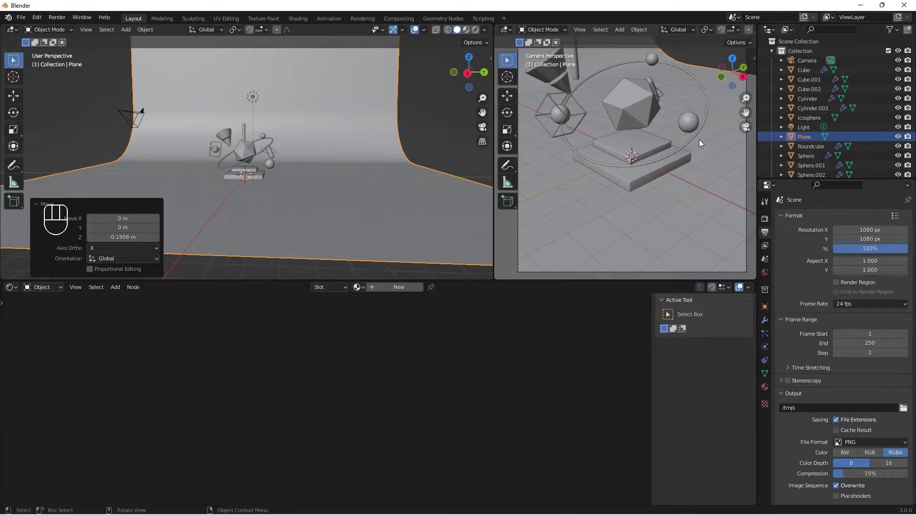
# - Hide the sidebar, header, overlays and toolbar in the camera viewport for a clean preview
pyautogui.press('n')
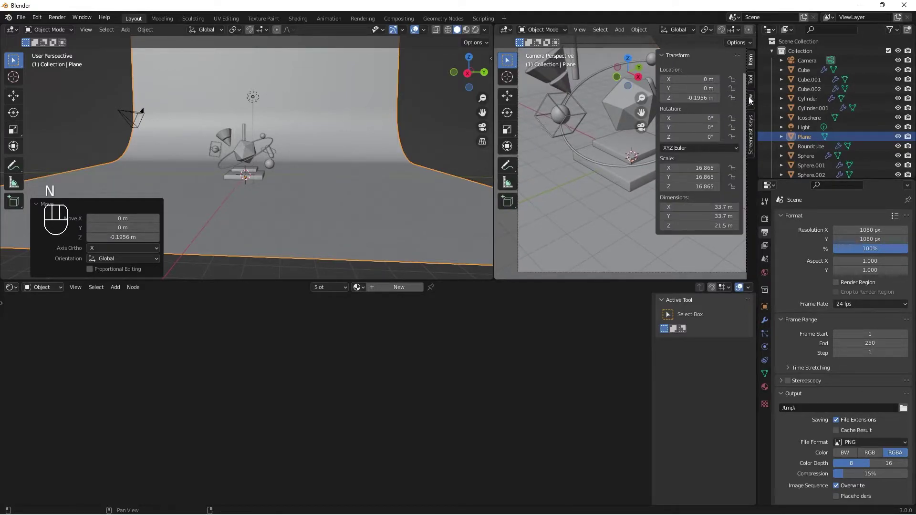
pyautogui.click(699, 179)
pyautogui.press('n')
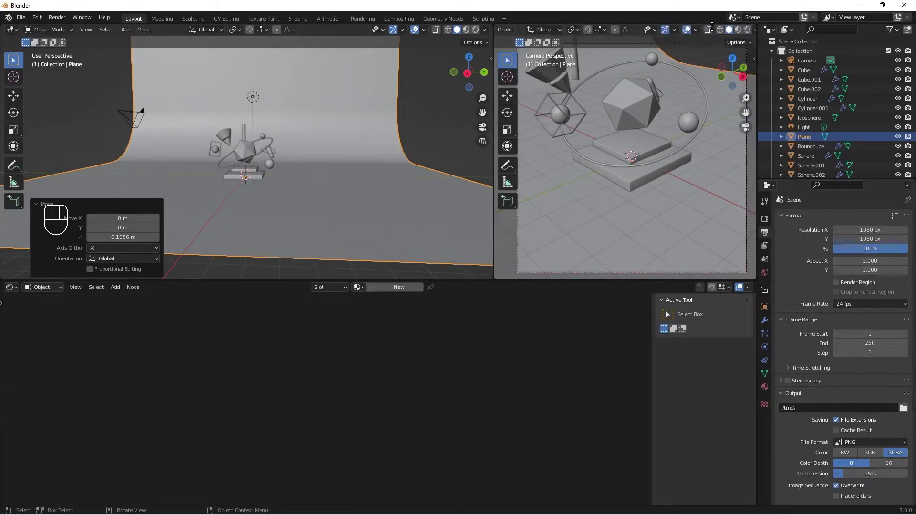
pyautogui.click(684, 31)
pyautogui.click(668, 33)
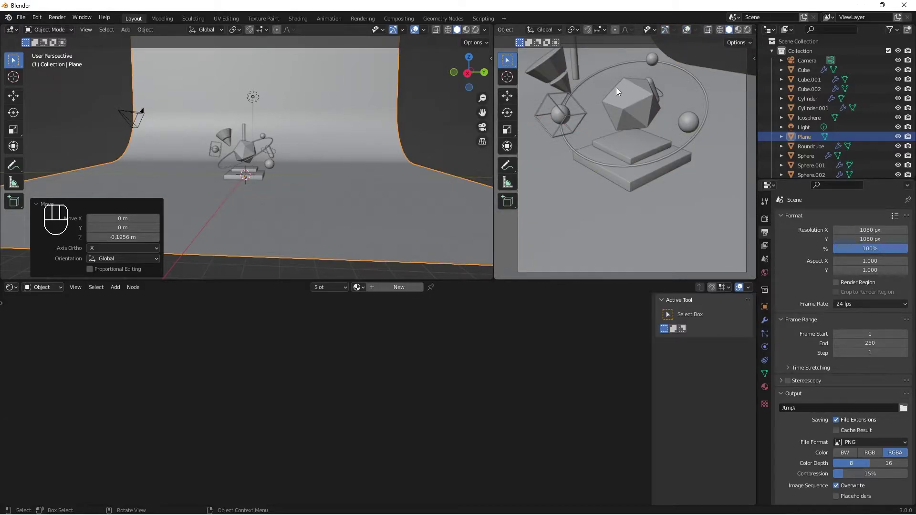
pyautogui.press('t')
pyautogui.press('t')
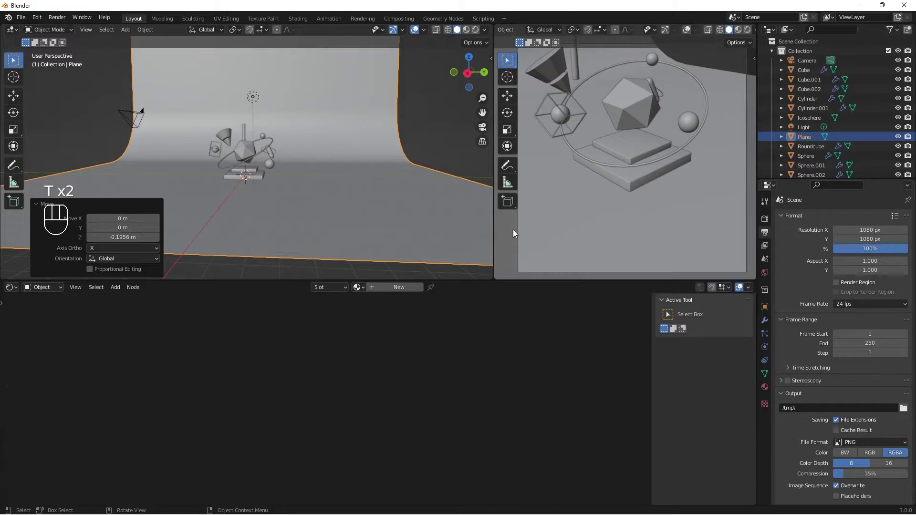
pyautogui.press('t')
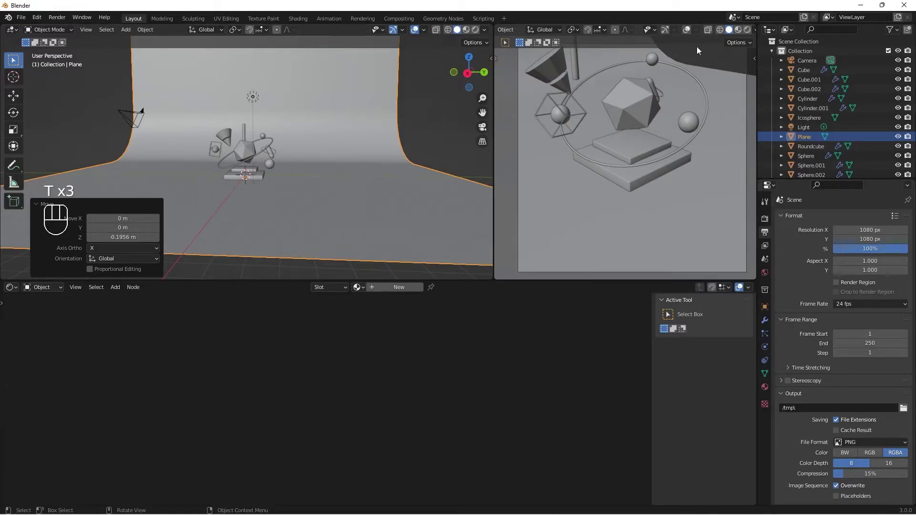
# - Fit the camera frame in the preview and save the project as abstract 3.blend
pyautogui.moveTo(616, 139); pyautogui.dragTo(635, 173)
pyautogui.moveTo(653, 180); pyautogui.dragTo(618, 160)
pyautogui.moveTo(631, 169); pyautogui.dragTo(660, 185)
pyautogui.middleClick(652, 188)
pyautogui.moveTo(593, 171); pyautogui.dragTo(620, 185)
pyautogui.middleClick(620, 185)
pyautogui.middleClick(618, 182)
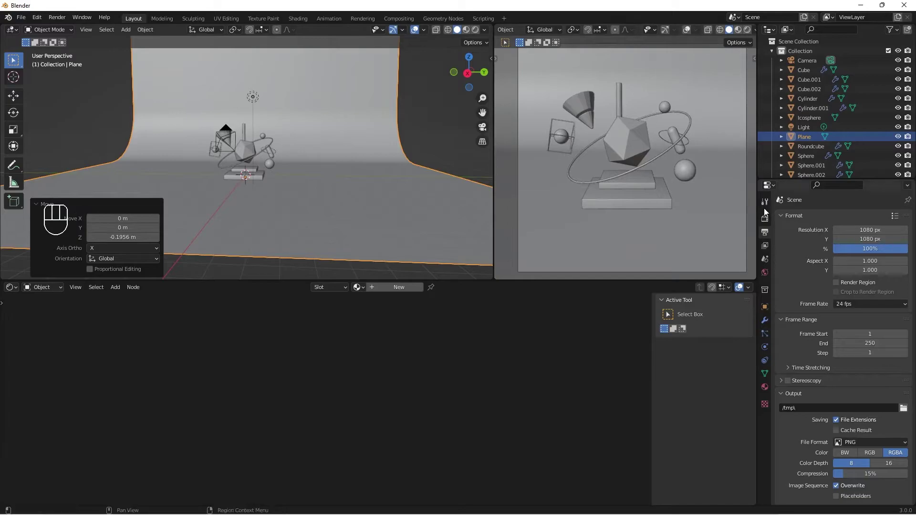
pyautogui.press('ctrl+s')
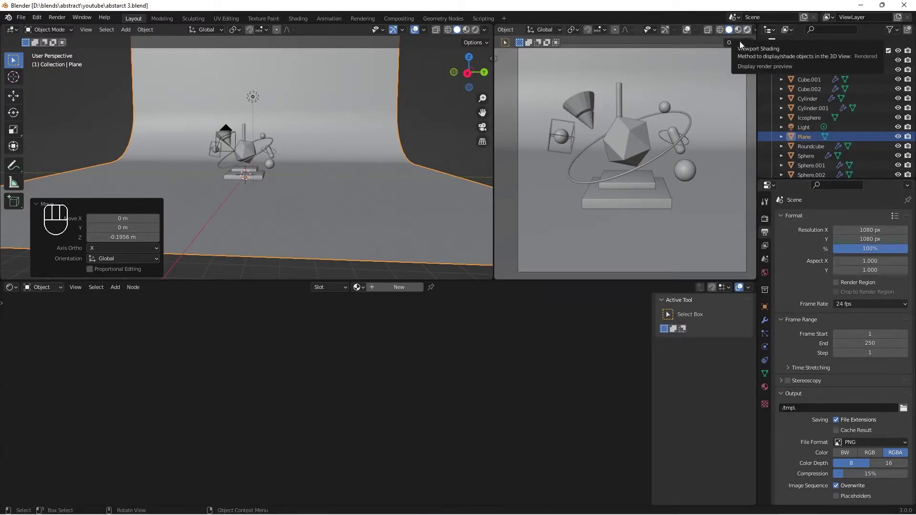
# - Switch the camera view to Rendered shading and bring up the Render Properties
pyautogui.middleClick(660, 156)
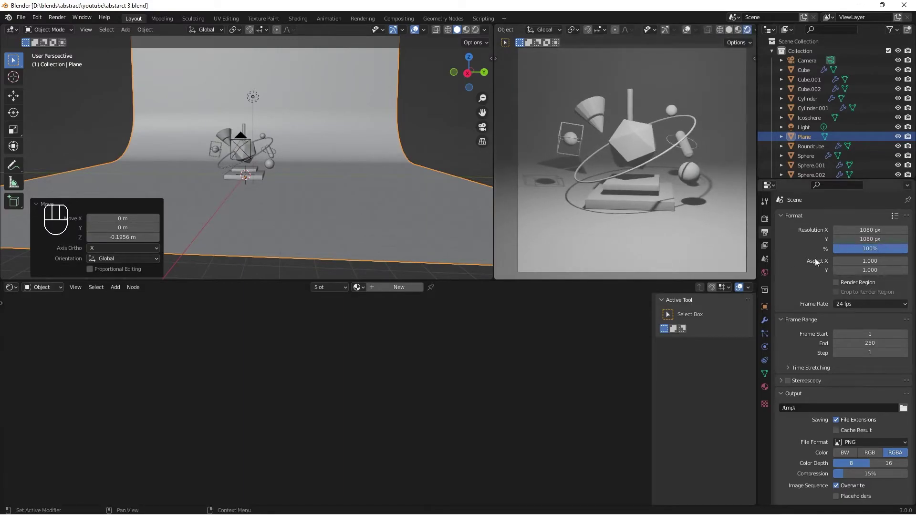
pyautogui.click(769, 223)
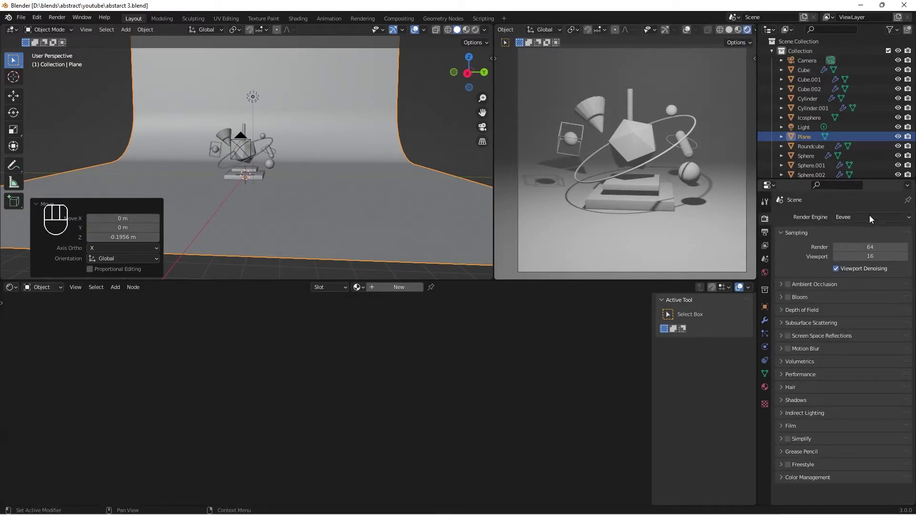
pyautogui.moveTo(872, 221); pyautogui.dragTo(876, 339)
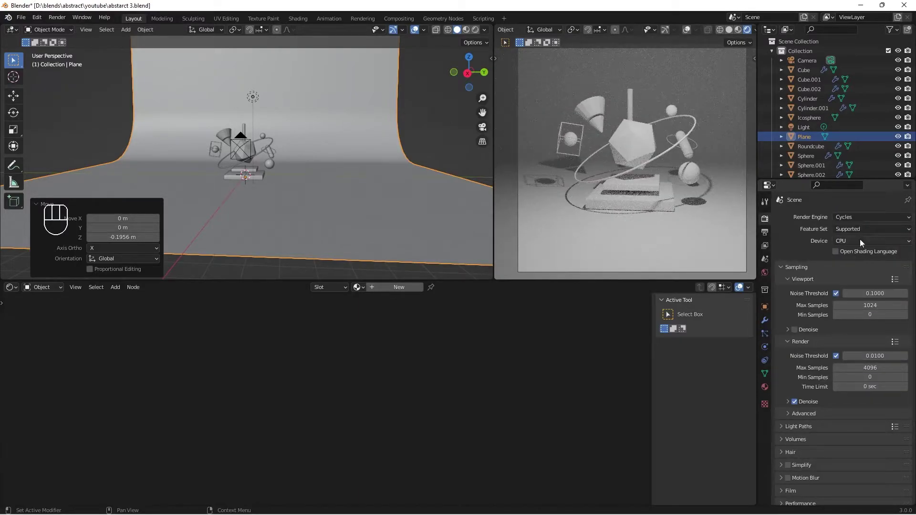
pyautogui.moveTo(859, 278); pyautogui.dragTo(796, 281)
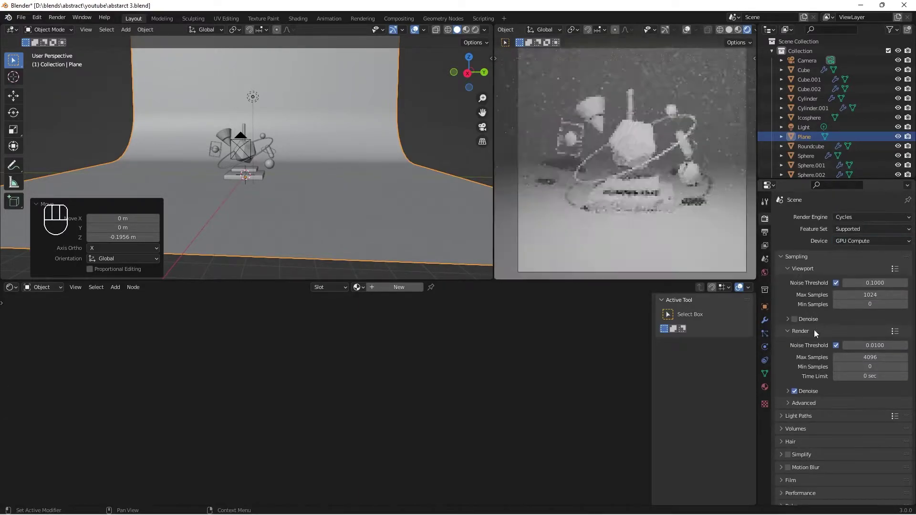
pyautogui.middleClick(653, 221)
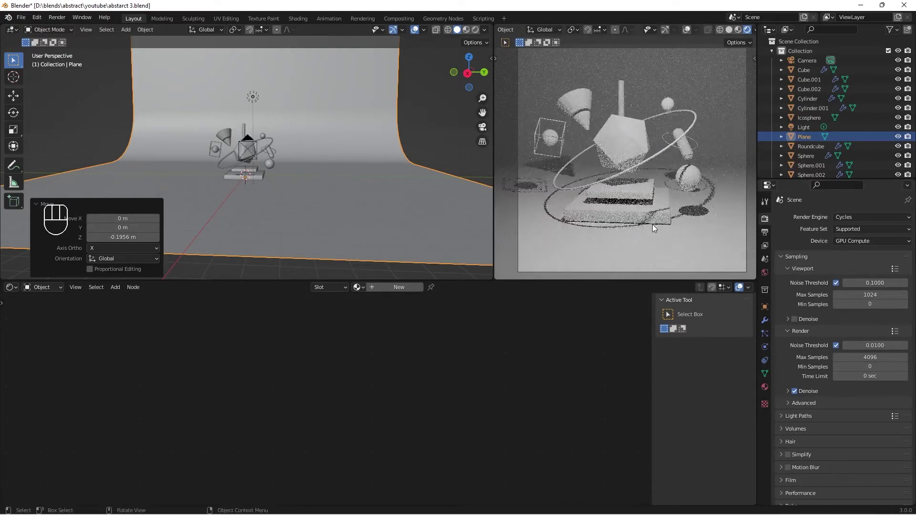
pyautogui.moveTo(642, 224); pyautogui.dragTo(664, 224)
pyautogui.middleClick(660, 215)
pyautogui.middleClick(666, 227)
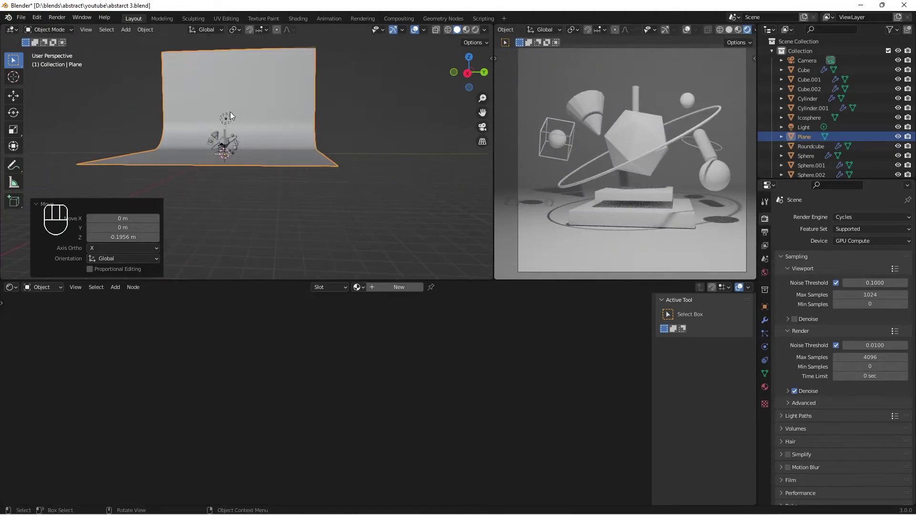
pyautogui.moveTo(226, 135); pyautogui.dragTo(243, 167)
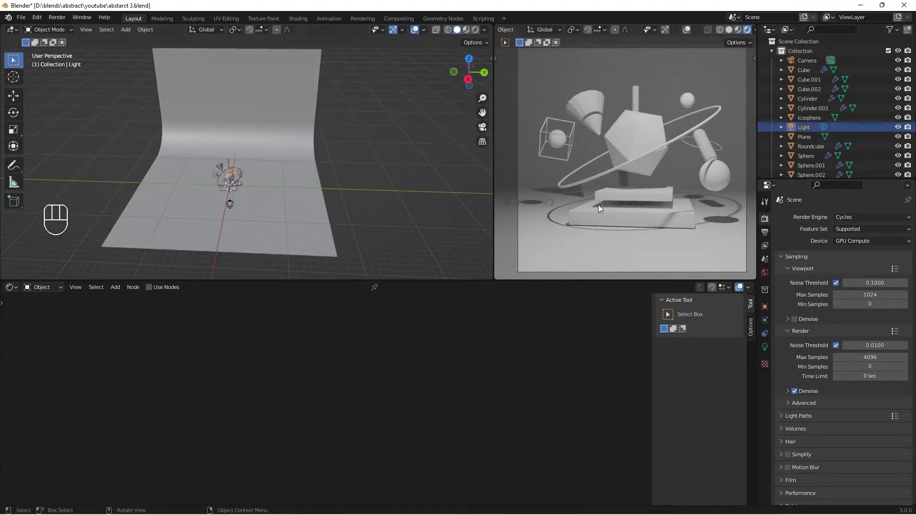
pyautogui.moveTo(617, 243); pyautogui.dragTo(621, 245)
pyautogui.middleClick(623, 246)
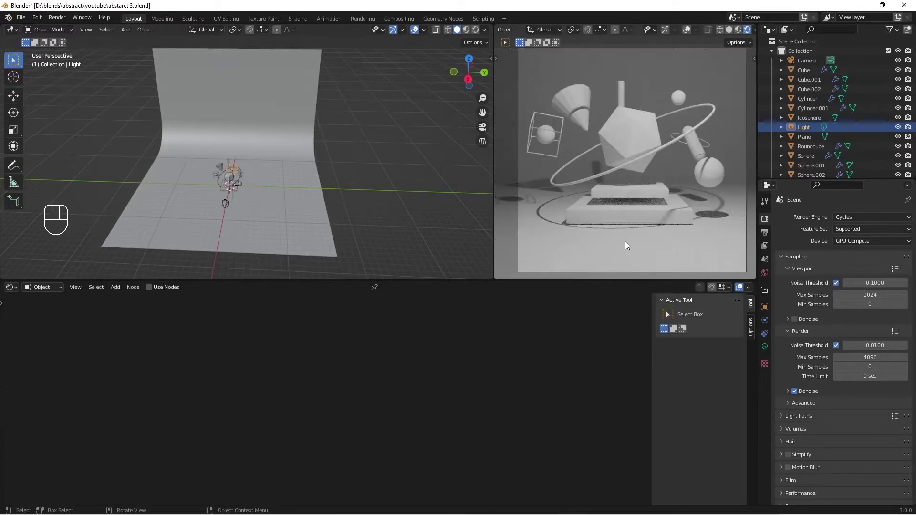
pyautogui.middleClick(627, 245)
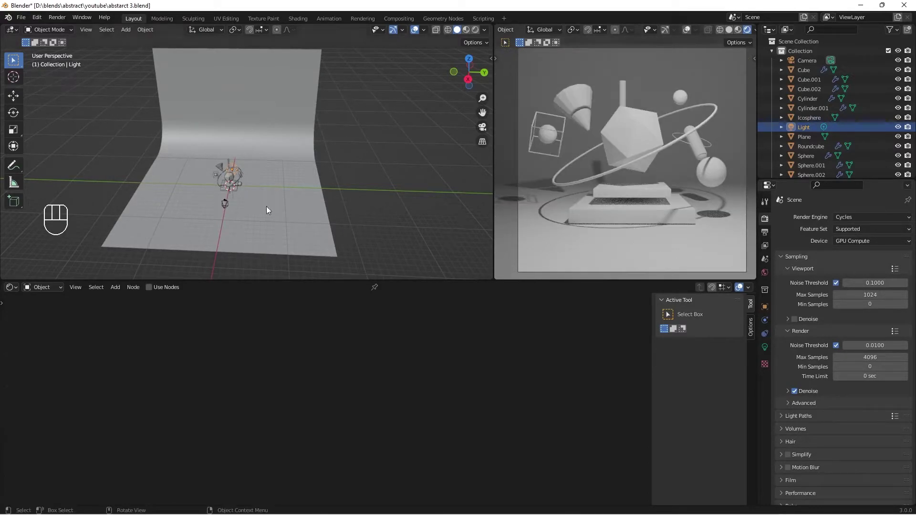
# - Delete the light, add an Area light, raise it about 7 m and scale it up
pyautogui.press('x')
pyautogui.press('shift+a')
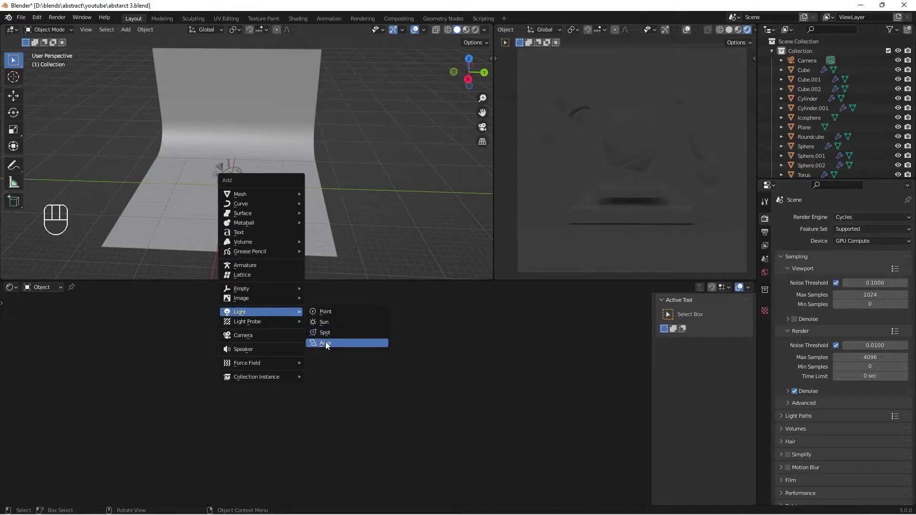
pyautogui.press('g')
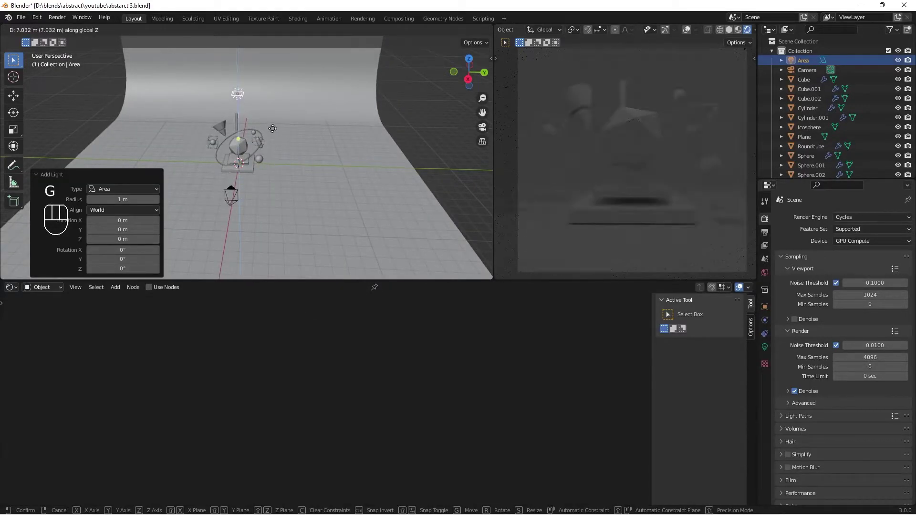
pyautogui.press('s')
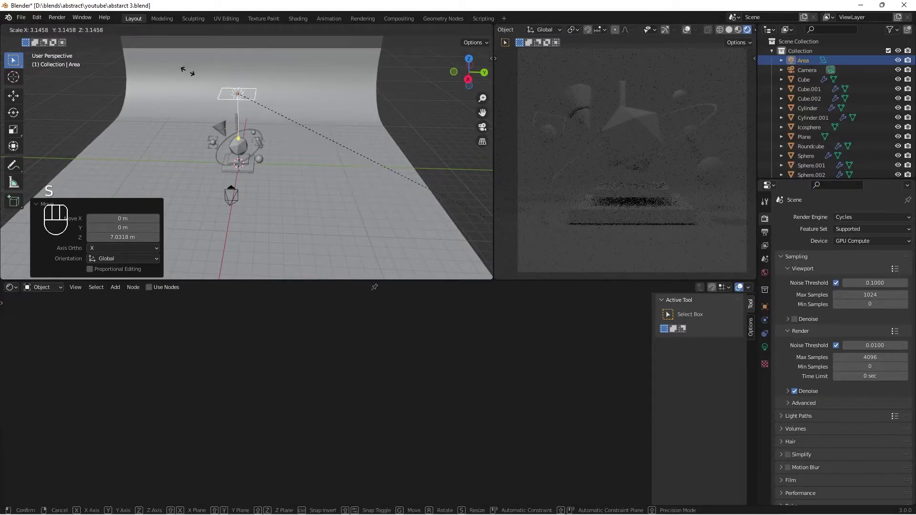
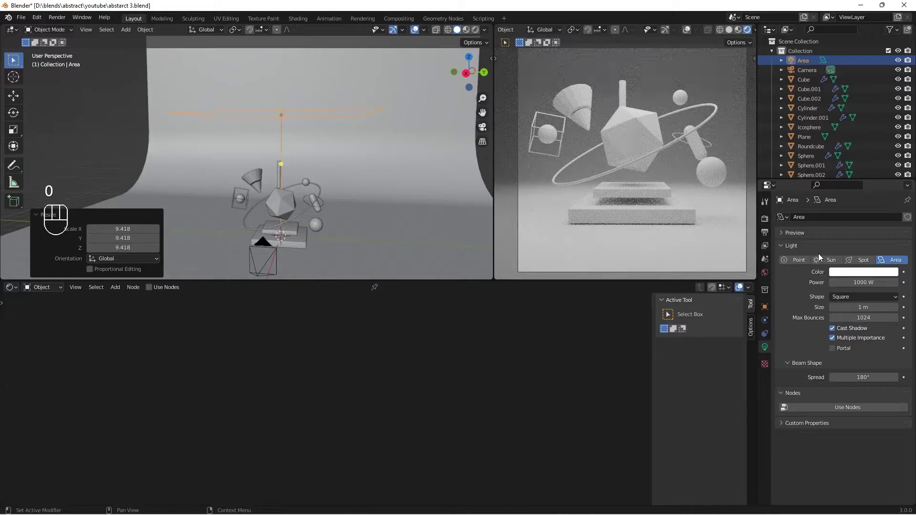
# - Duplicate the area light twice and place the copies beside the sculpture at 800 W and 600 W
pyautogui.moveTo(360, 218); pyautogui.dragTo(356, 236)
pyautogui.moveTo(336, 216); pyautogui.dragTo(349, 183)
pyautogui.press('shift+d')
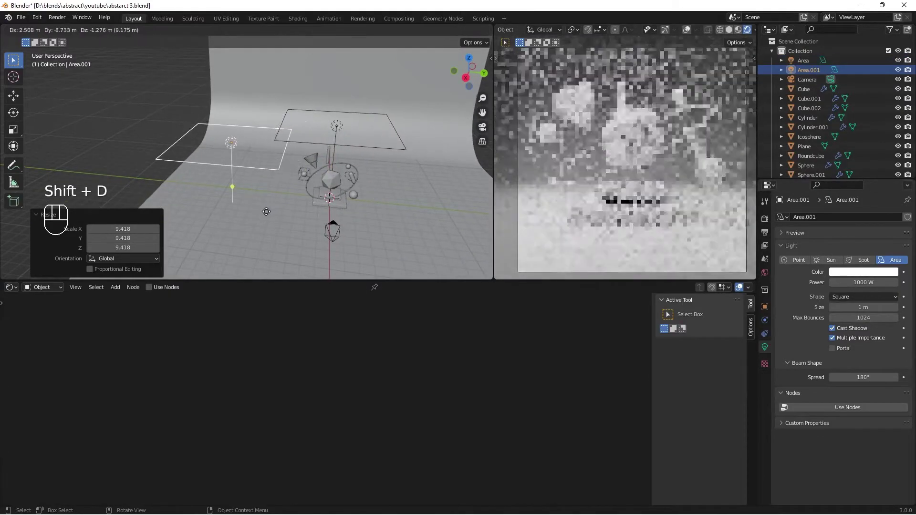
pyautogui.middleClick(221, 185)
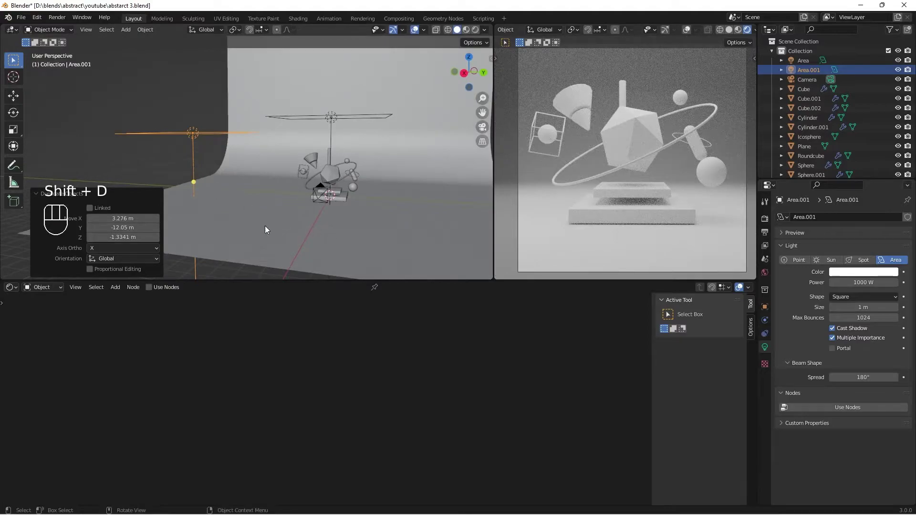
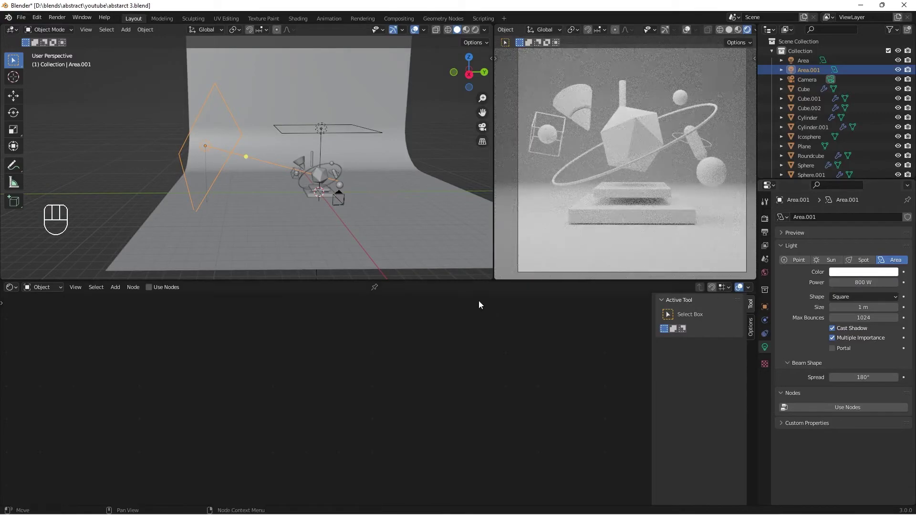
pyautogui.press('shift+d')
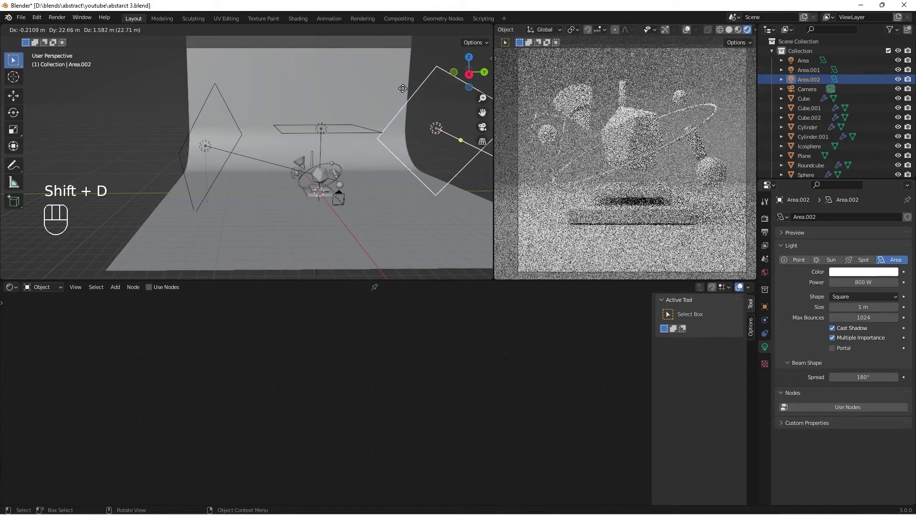
pyautogui.moveTo(287, 161); pyautogui.dragTo(348, 169)
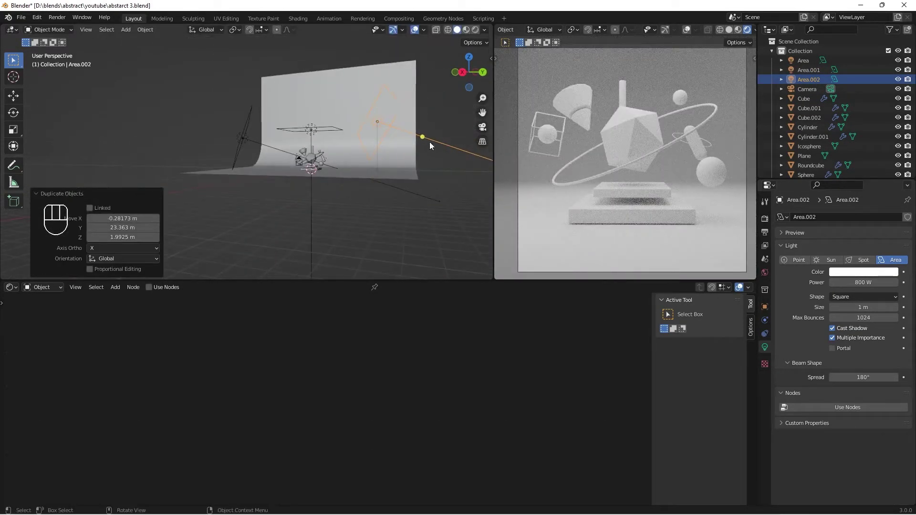
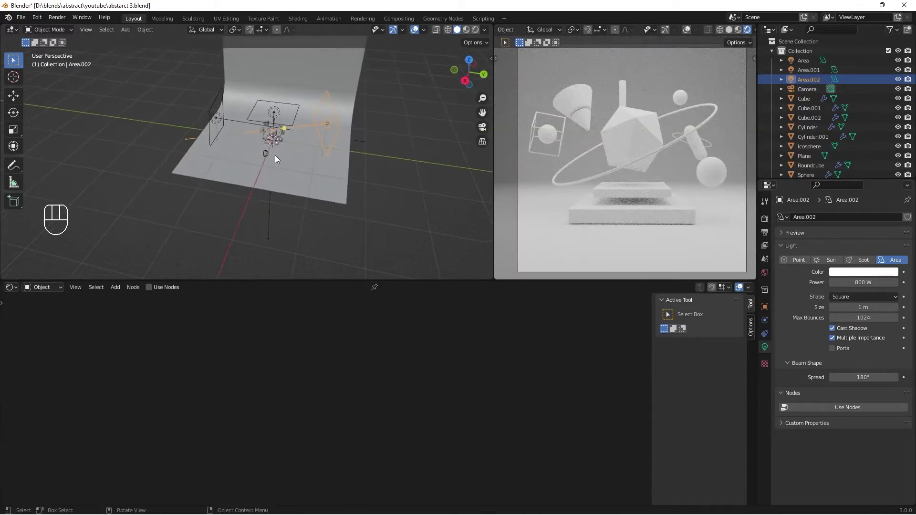
pyautogui.press('g')
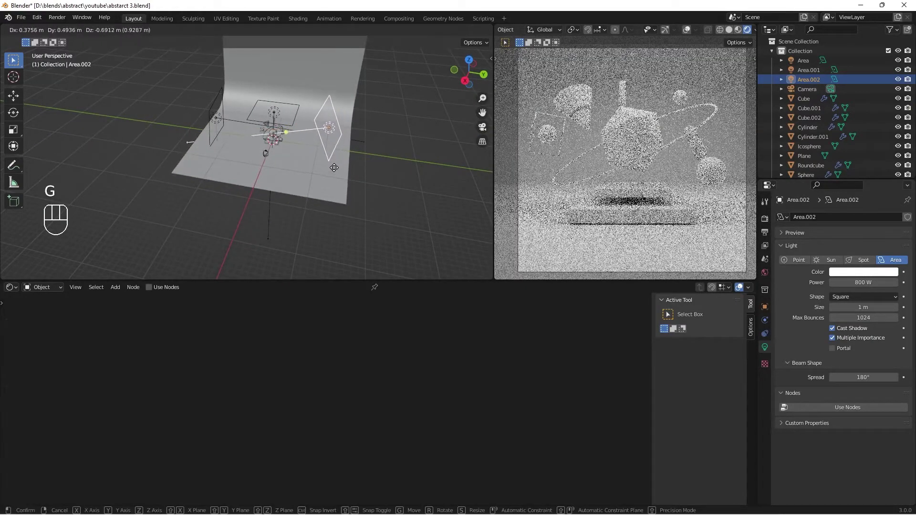
pyautogui.middleClick(280, 137)
# - Raise the first area light higher and angle the side lights toward the sculpture
pyautogui.click(272, 114)
pyautogui.press('g')
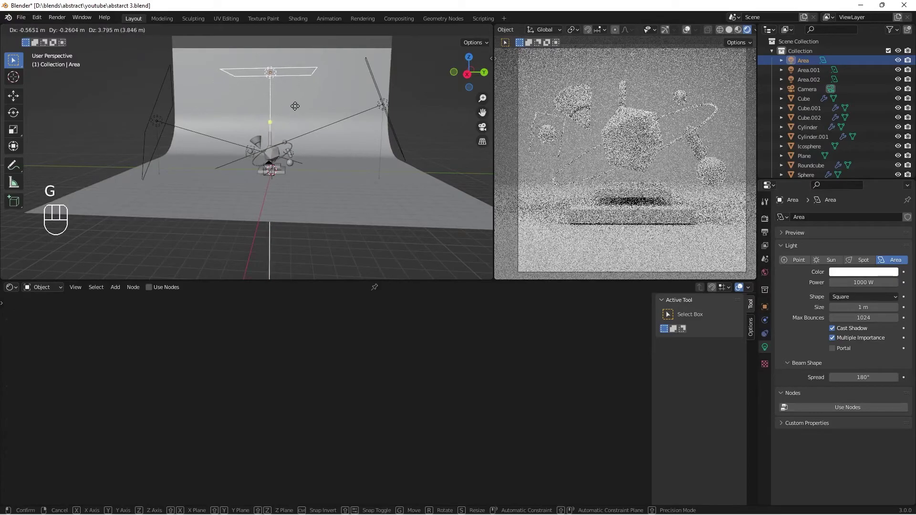
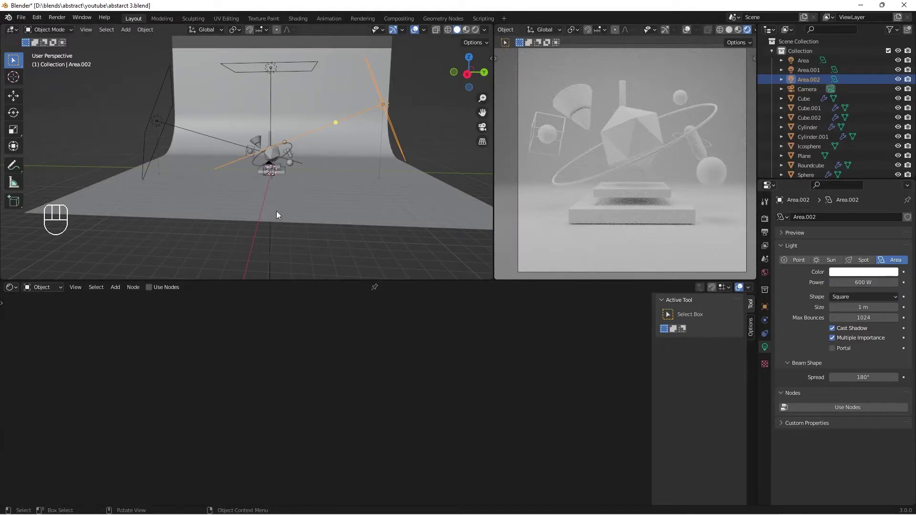
pyautogui.middleClick(189, 170)
pyautogui.moveTo(276, 177); pyautogui.dragTo(287, 173)
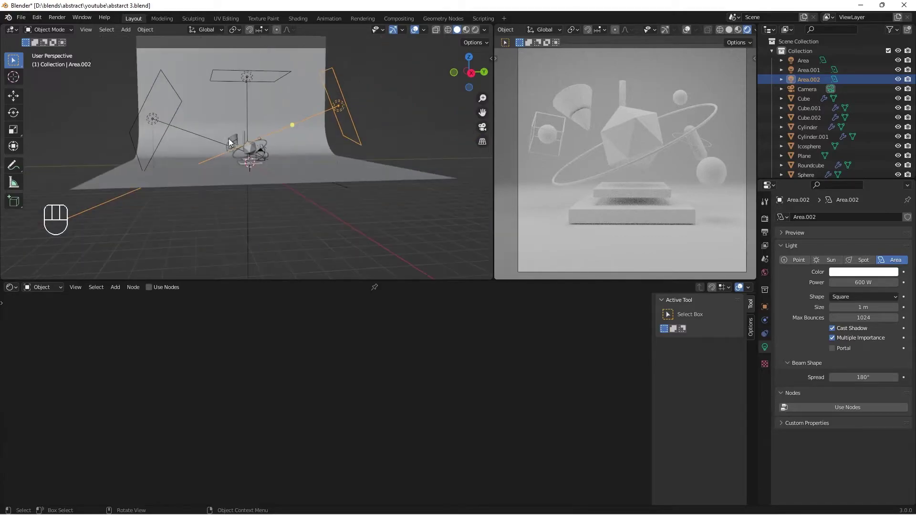
pyautogui.moveTo(229, 151); pyautogui.dragTo(224, 167)
pyautogui.click(244, 85)
pyautogui.press('g')
pyautogui.middleClick(276, 178)
pyautogui.middleClick(289, 183)
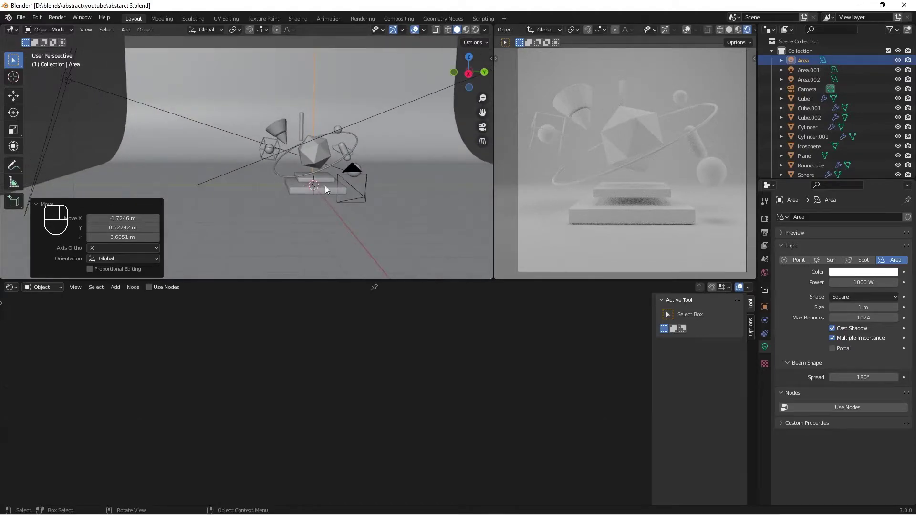
# - Give the icosphere a new material with Noise Texture and ColorRamp feeding Base Color
pyautogui.click(318, 156)
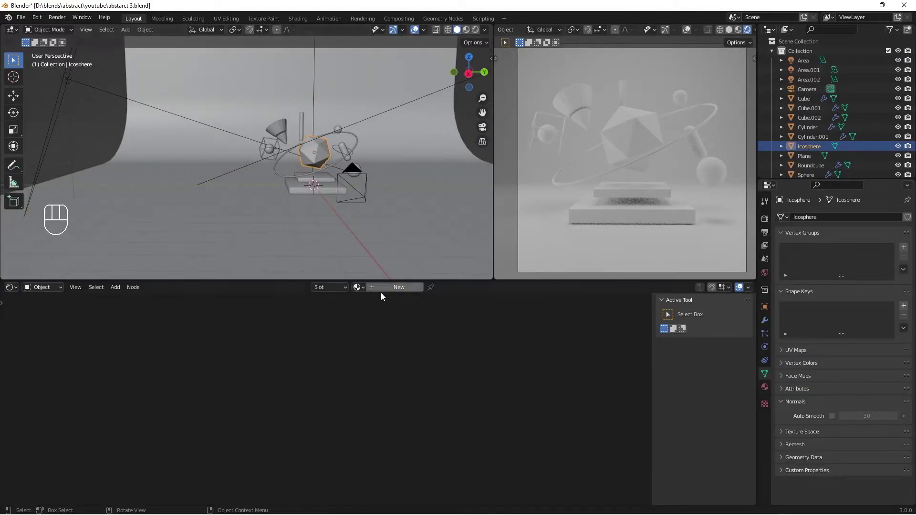
pyautogui.click(391, 293)
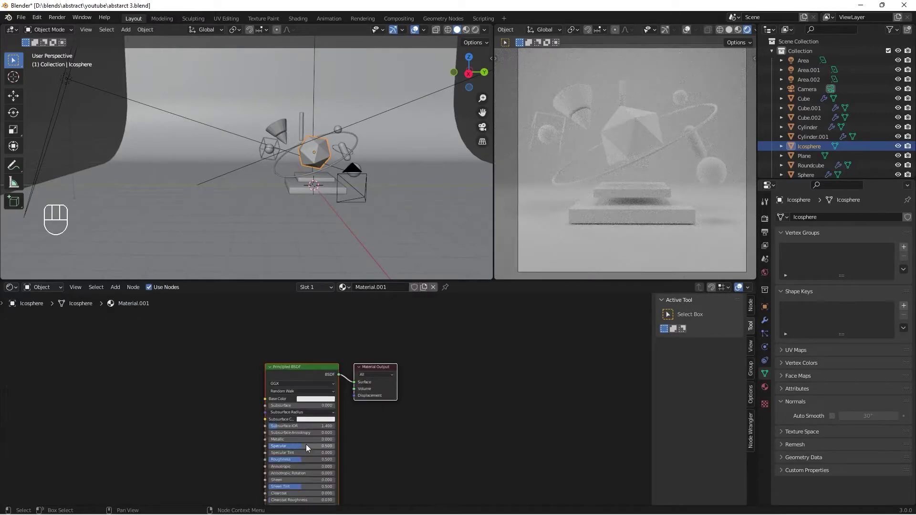
pyautogui.click(337, 322)
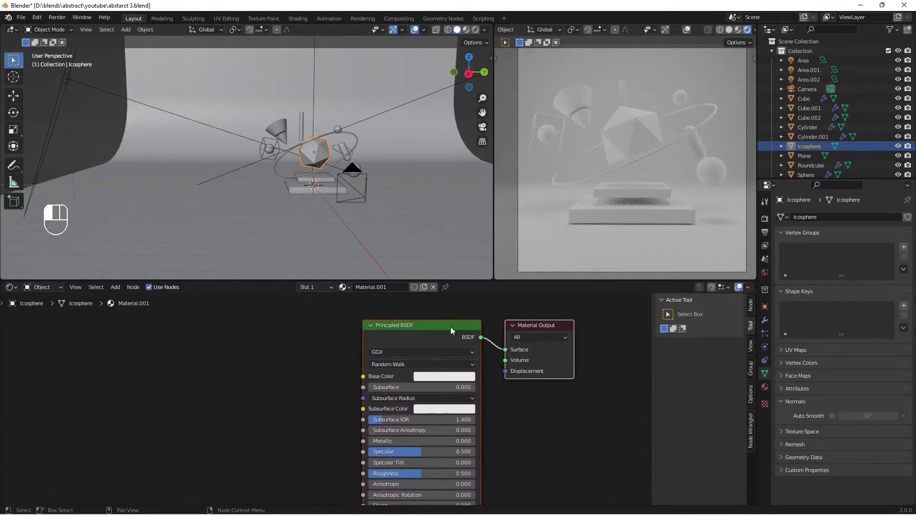
pyautogui.press('shift+a')
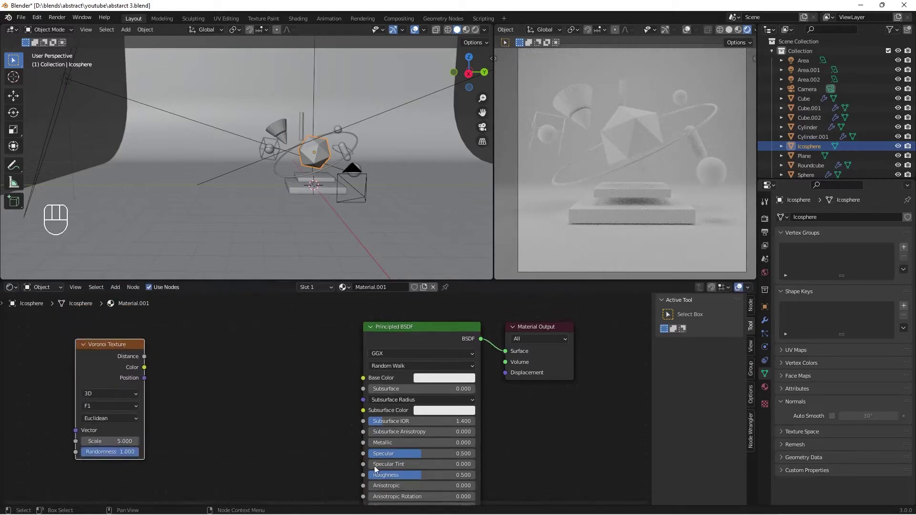
pyautogui.press('shift+a')
pyautogui.press('shift+a')
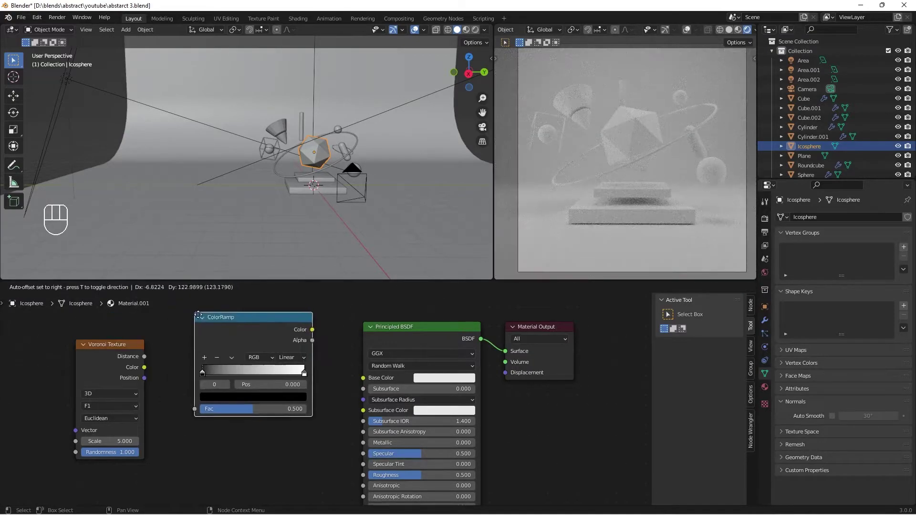
pyautogui.moveTo(145, 372); pyautogui.dragTo(194, 471)
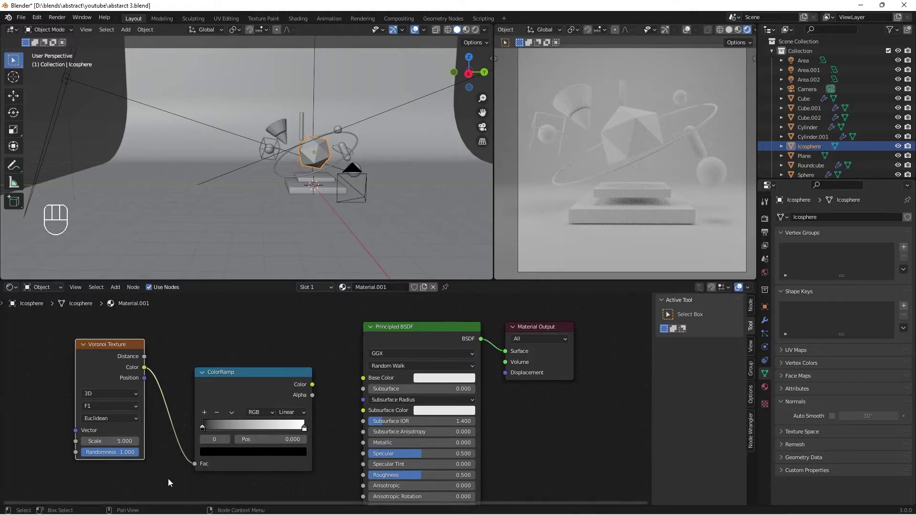
pyautogui.moveTo(316, 390); pyautogui.dragTo(372, 381)
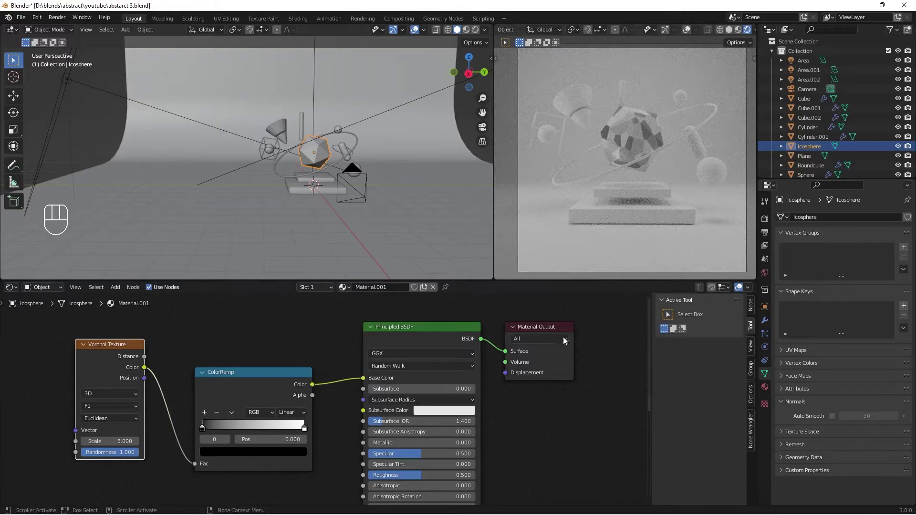
# - Tighten the colour ramp stops into a contrasty mottled black-and-white pattern with Roughness 0.209
pyautogui.moveTo(111, 410); pyautogui.dragTo(112, 439)
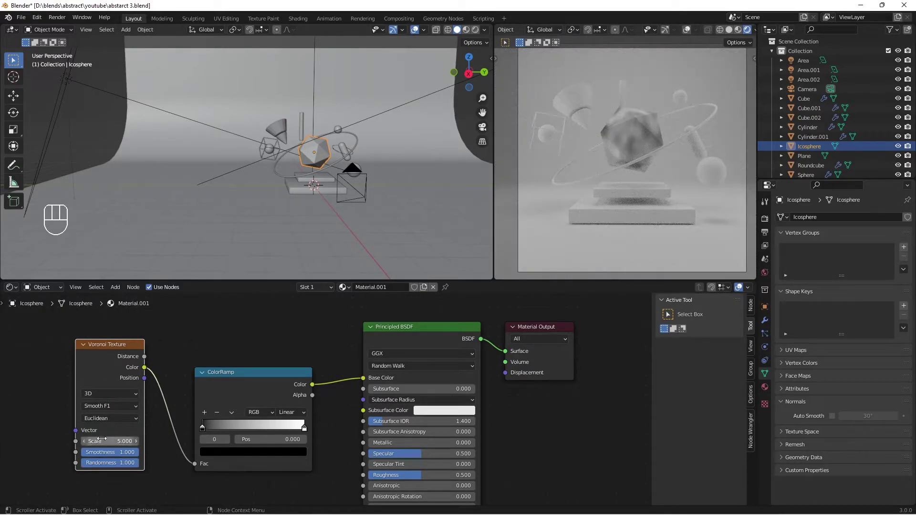
pyautogui.moveTo(201, 434); pyautogui.dragTo(205, 393)
pyautogui.moveTo(209, 388); pyautogui.dragTo(236, 394)
pyautogui.moveTo(299, 387); pyautogui.dragTo(226, 393)
pyautogui.moveTo(235, 387); pyautogui.dragTo(230, 391)
pyautogui.moveTo(251, 385); pyautogui.dragTo(272, 390)
pyautogui.rightClick(272, 390)
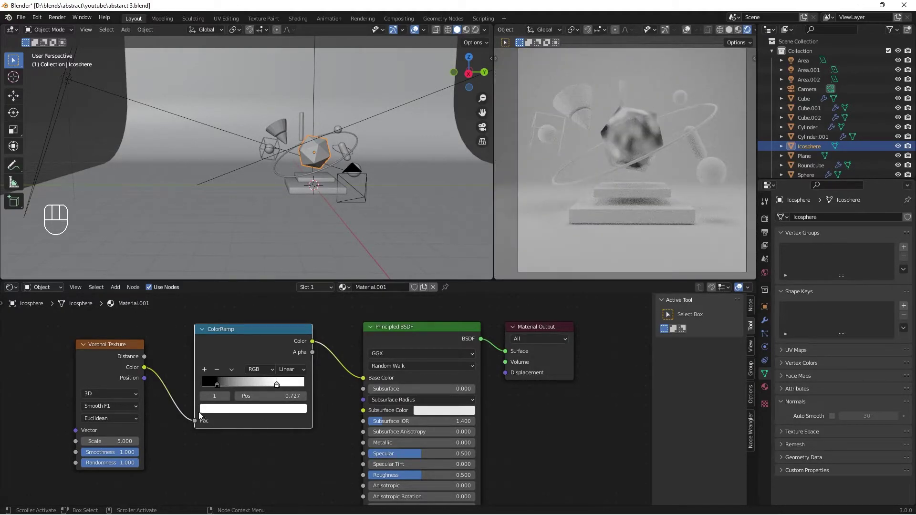
pyautogui.rightClick(219, 388)
pyautogui.moveTo(211, 411); pyautogui.dragTo(260, 359)
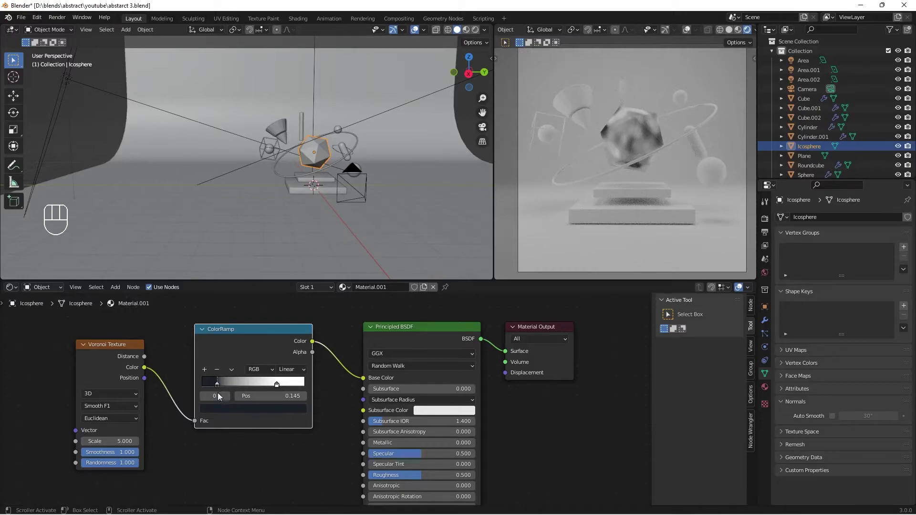
pyautogui.click(228, 411)
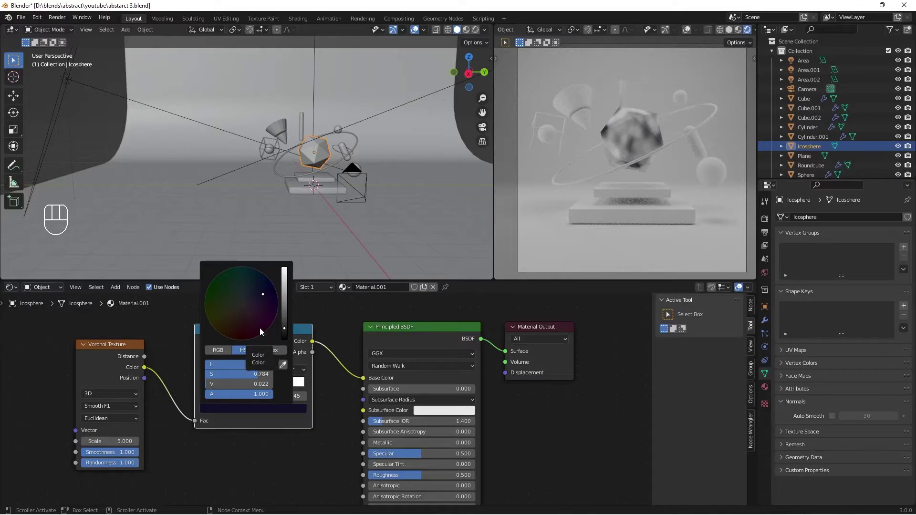
pyautogui.moveTo(276, 389); pyautogui.dragTo(290, 417)
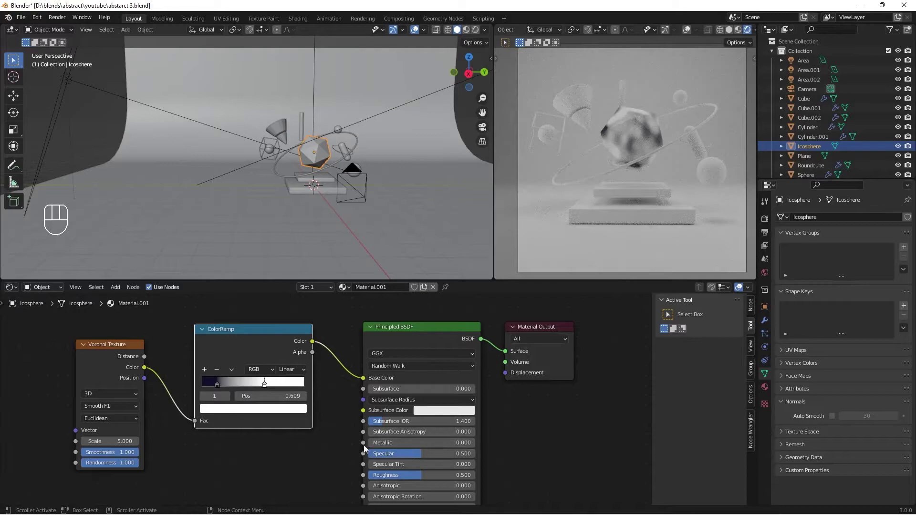
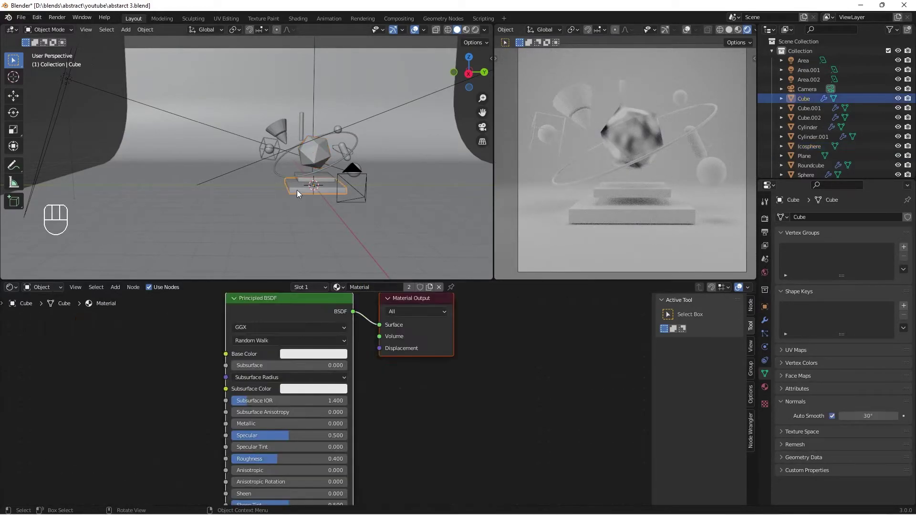
# - Share the marble material onto the base slab and darken the ramp's left stop for more contrast
pyautogui.moveTo(347, 191); pyautogui.dragTo(337, 195)
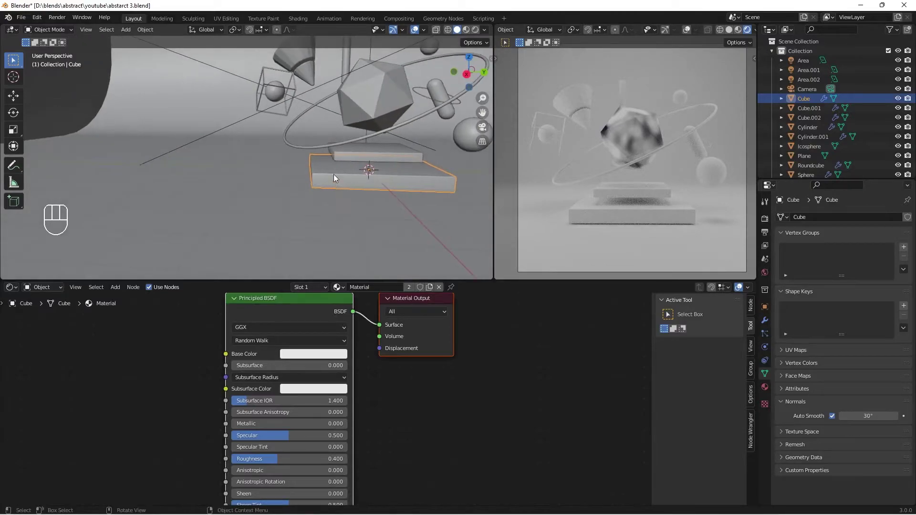
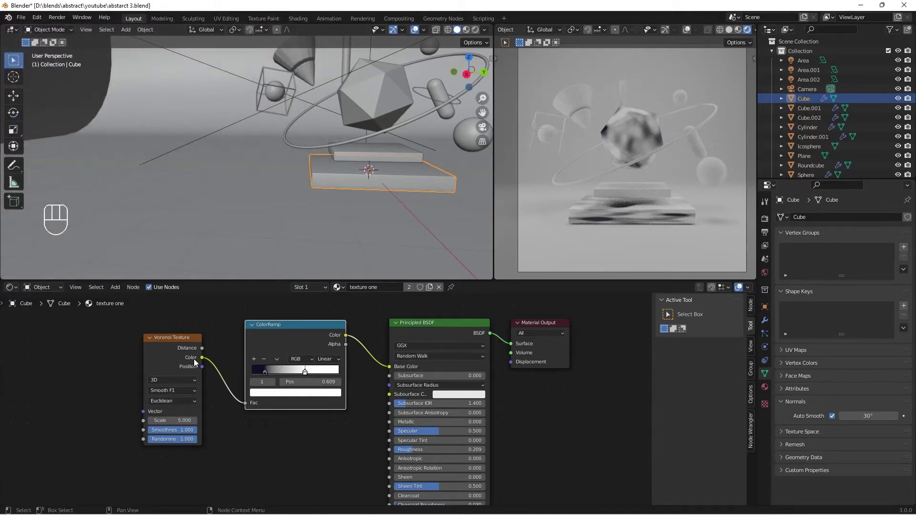
pyautogui.click(179, 338)
pyautogui.press('ctrl+t')
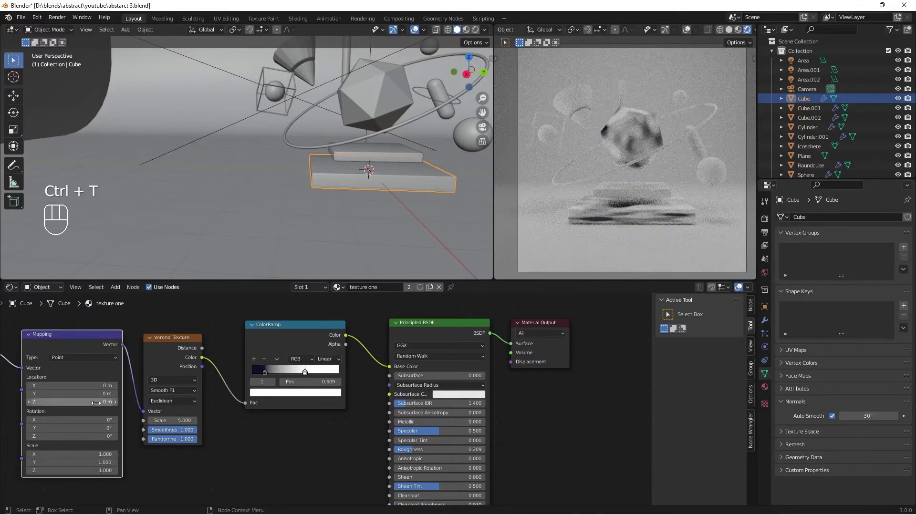
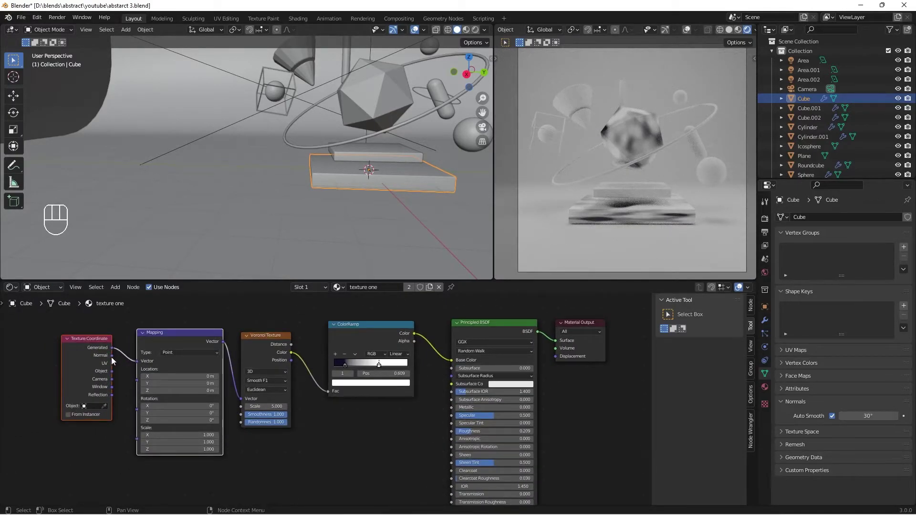
pyautogui.moveTo(115, 376); pyautogui.dragTo(134, 366)
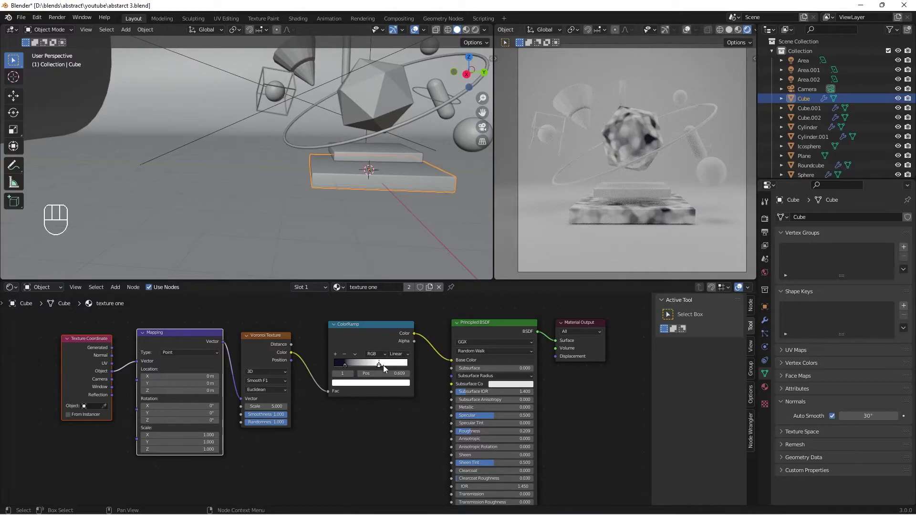
pyautogui.click(389, 367)
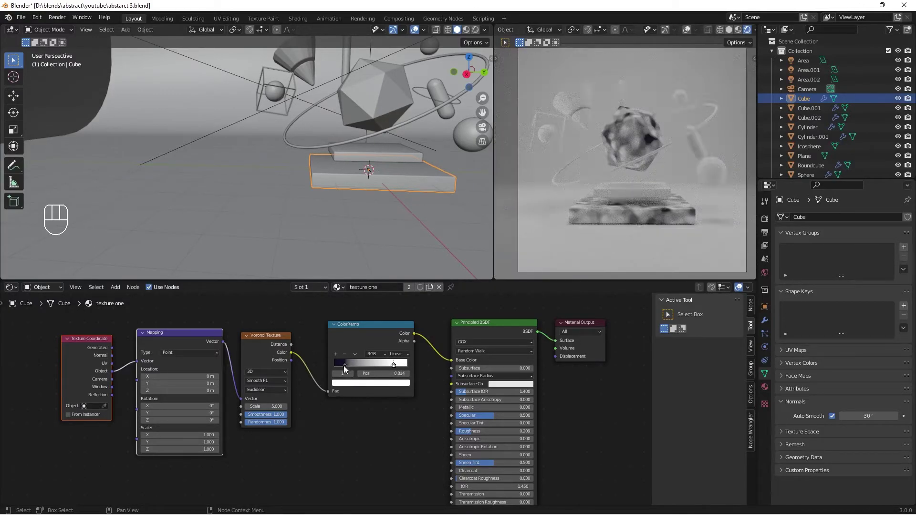
pyautogui.click(347, 366)
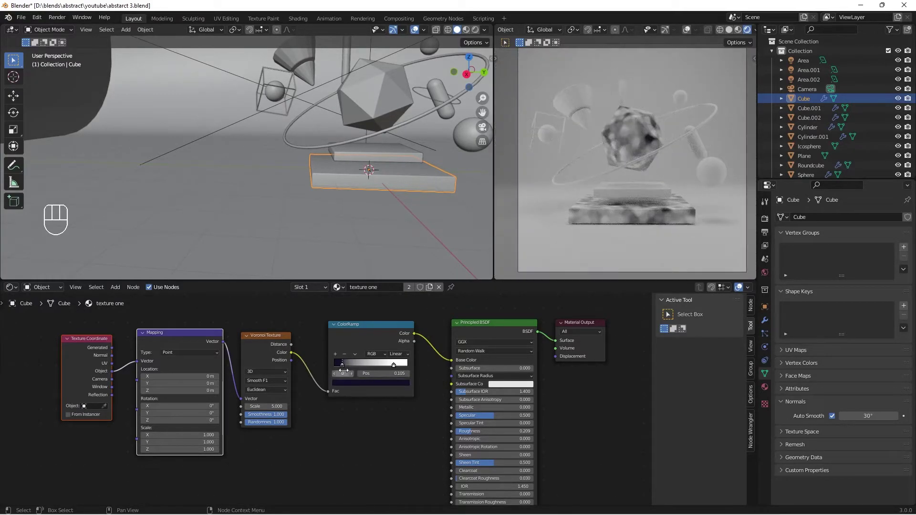
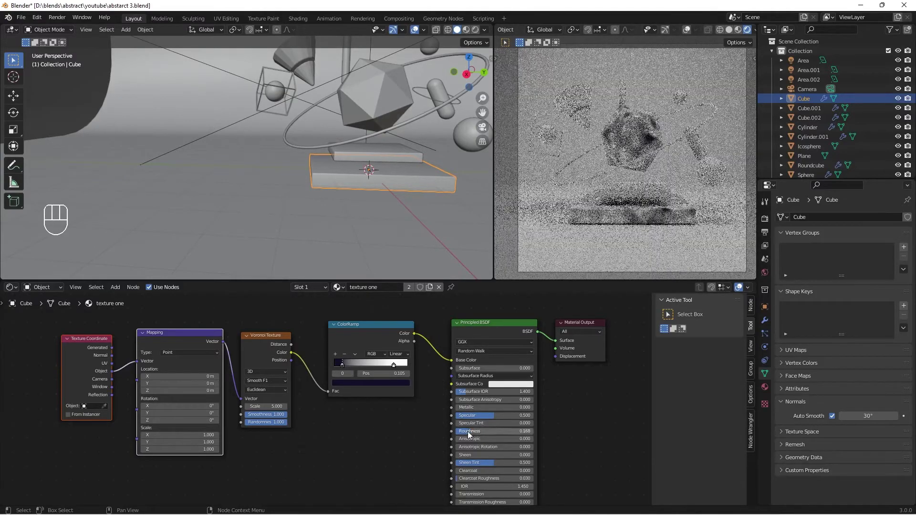
# - Lower the marble's roughness and select the blue sphere to show its material
pyautogui.moveTo(393, 174); pyautogui.dragTo(346, 212)
pyautogui.moveTo(359, 192); pyautogui.dragTo(352, 185)
pyautogui.moveTo(377, 292); pyautogui.dragTo(410, 363)
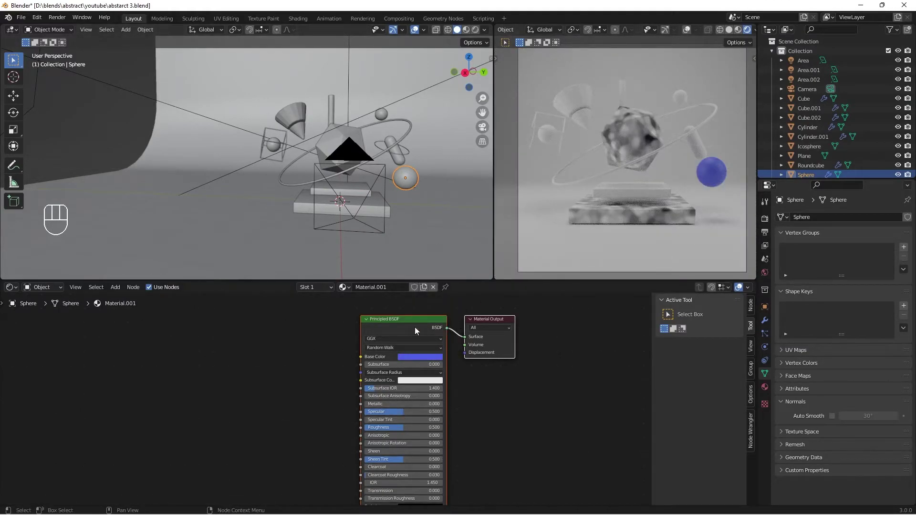
# - Select Sphere.001 so it can take the 'blue' material
pyautogui.moveTo(385, 291); pyautogui.dragTo(292, 159)
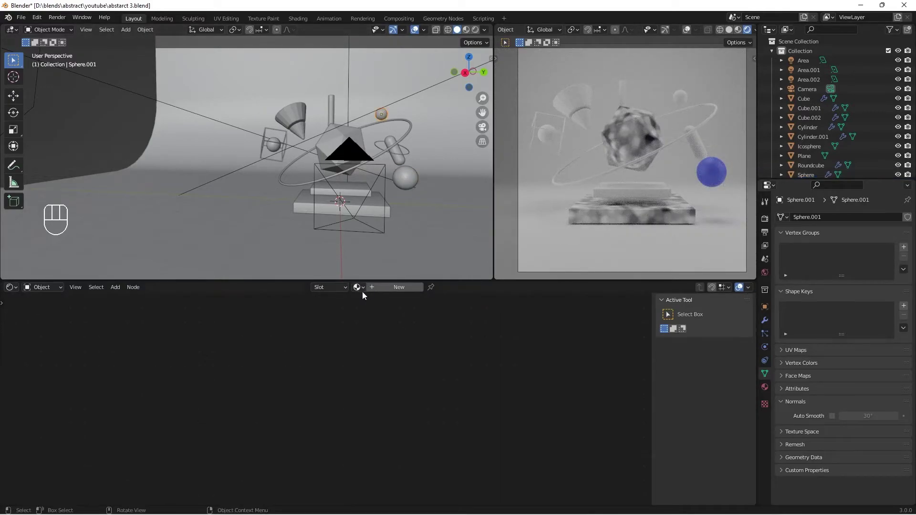
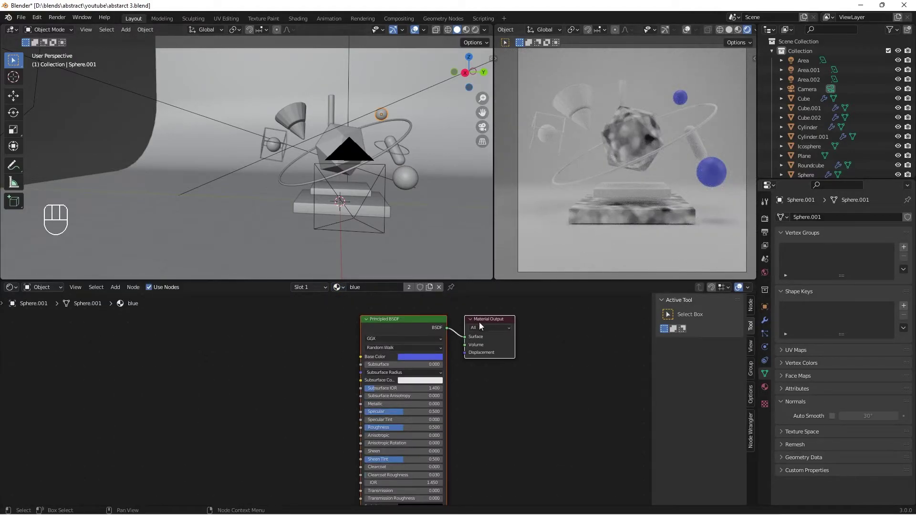
# - Brighten the icosphere's marble material by sliding its ColorRamp stops
pyautogui.moveTo(403, 262); pyautogui.dragTo(408, 267)
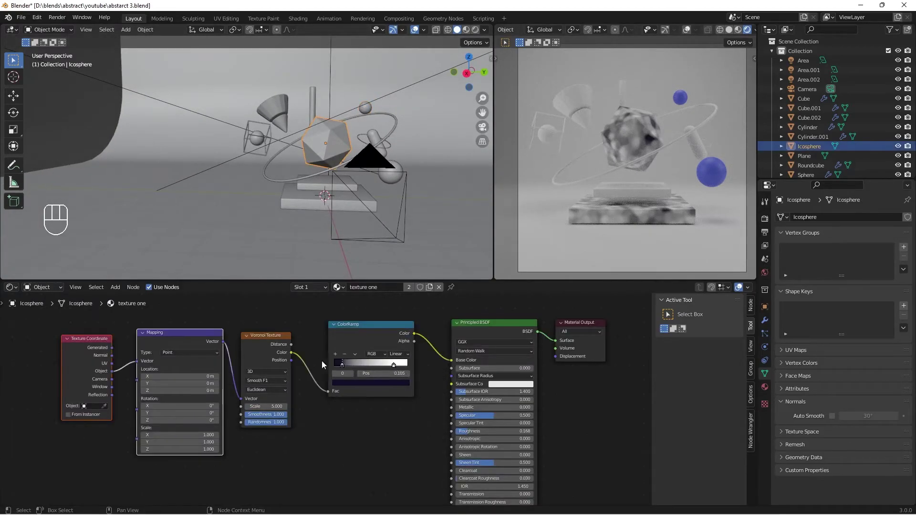
pyautogui.moveTo(343, 369); pyautogui.dragTo(423, 395)
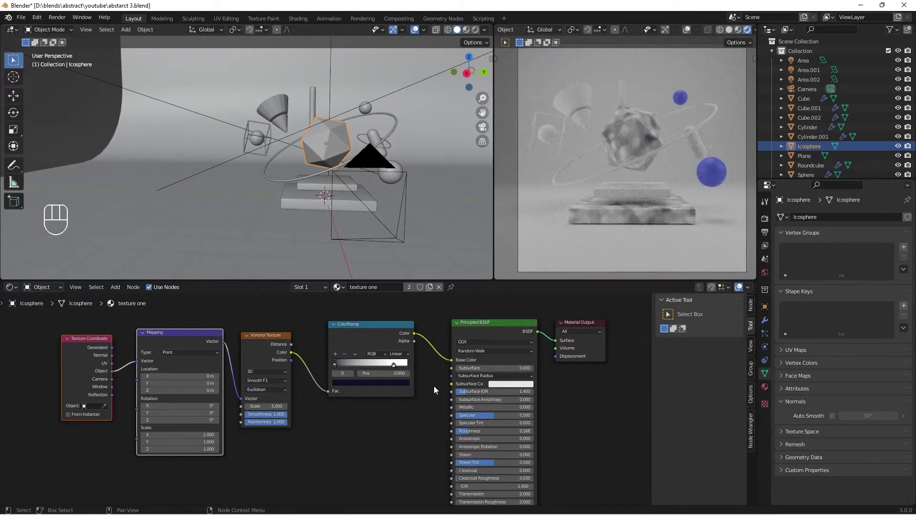
pyautogui.moveTo(395, 370); pyautogui.dragTo(365, 377)
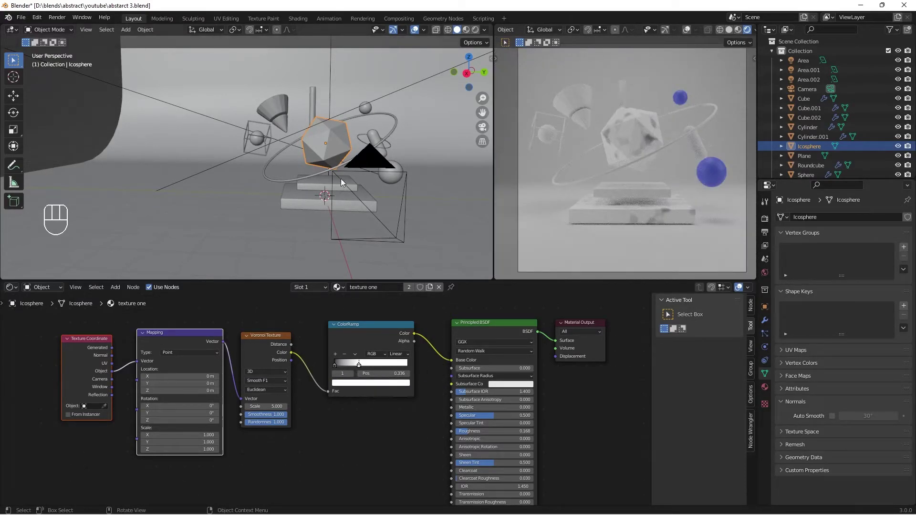
# - Select the thin vertical rod Cylinder.001 to receive the marble material
pyautogui.moveTo(301, 160); pyautogui.dragTo(291, 171)
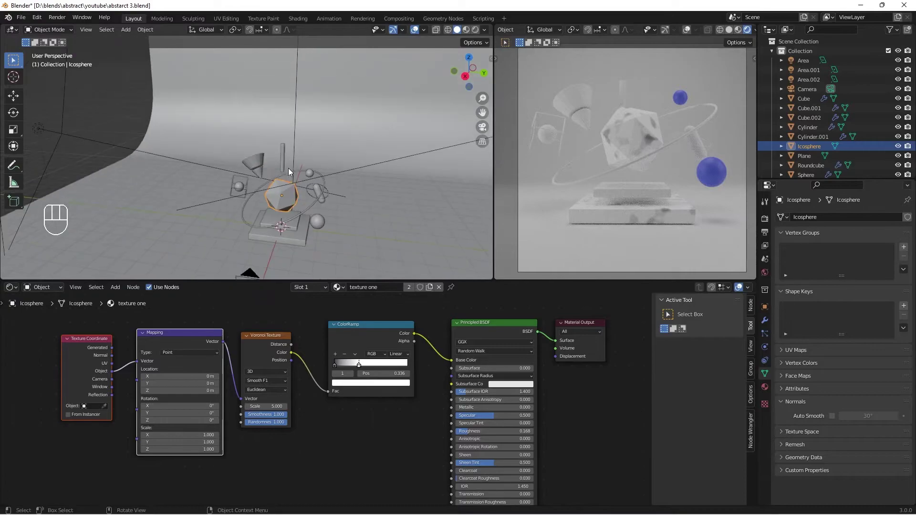
pyautogui.click(286, 159)
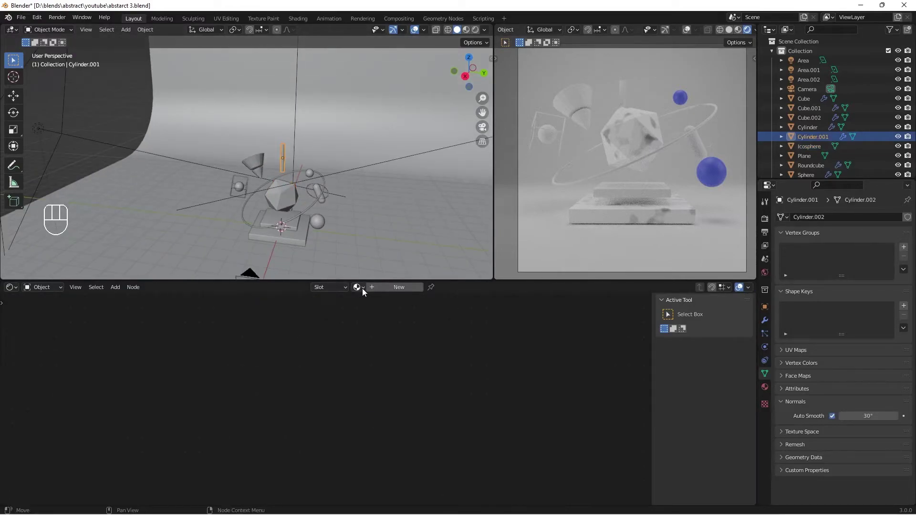
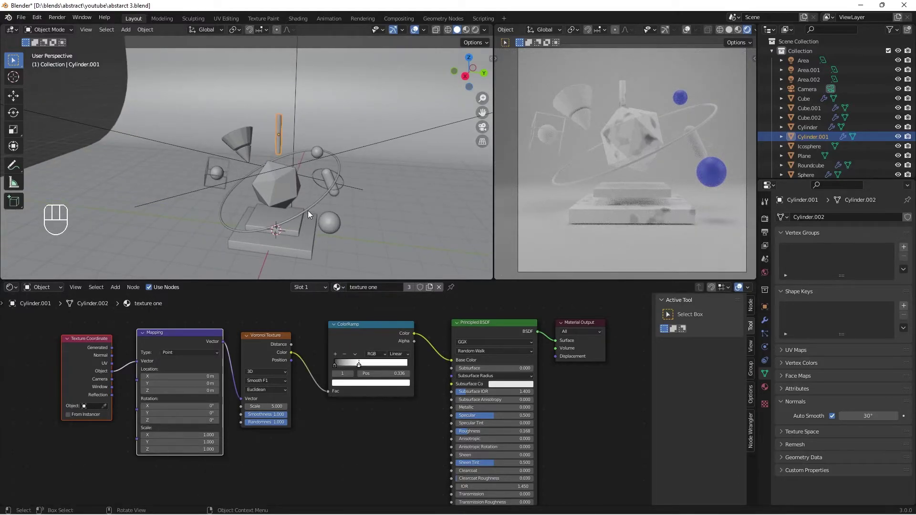
# - Make the ring's Principled BSDF metallic 1, copper-orange base colour, roughness about 0.08
pyautogui.click(384, 288)
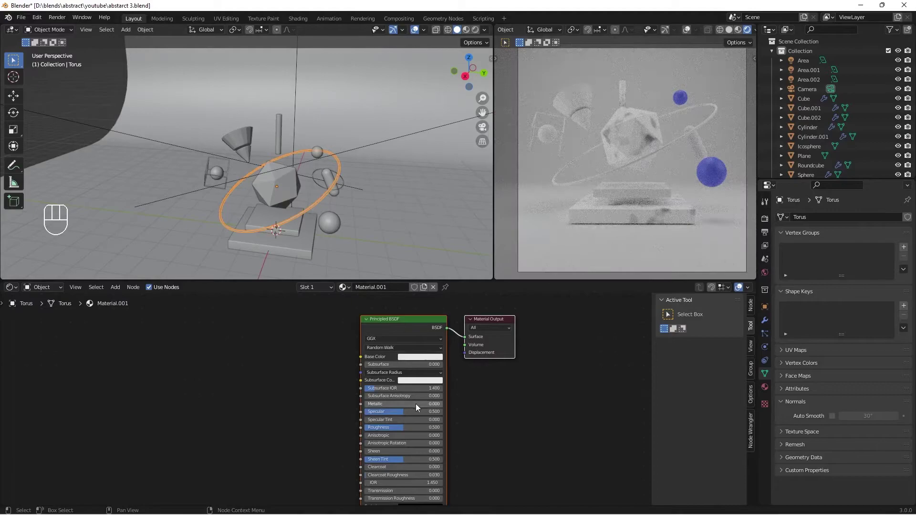
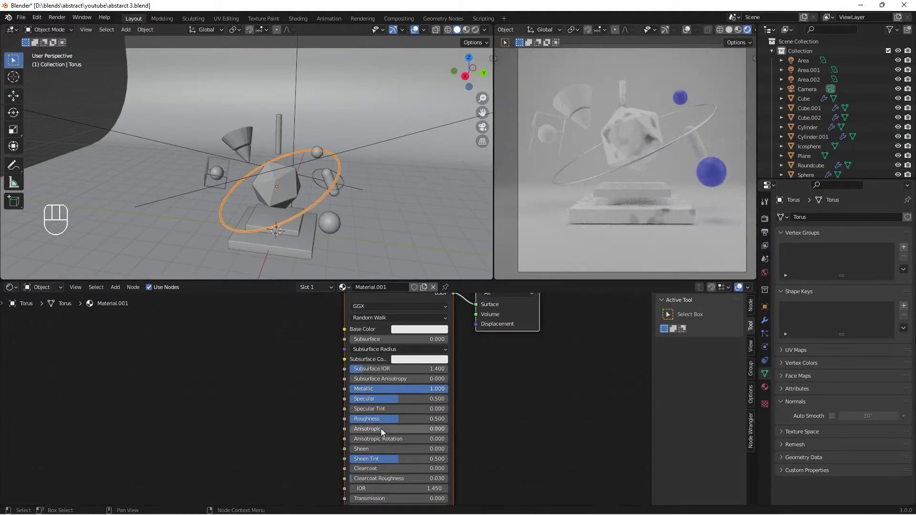
pyautogui.click(419, 332)
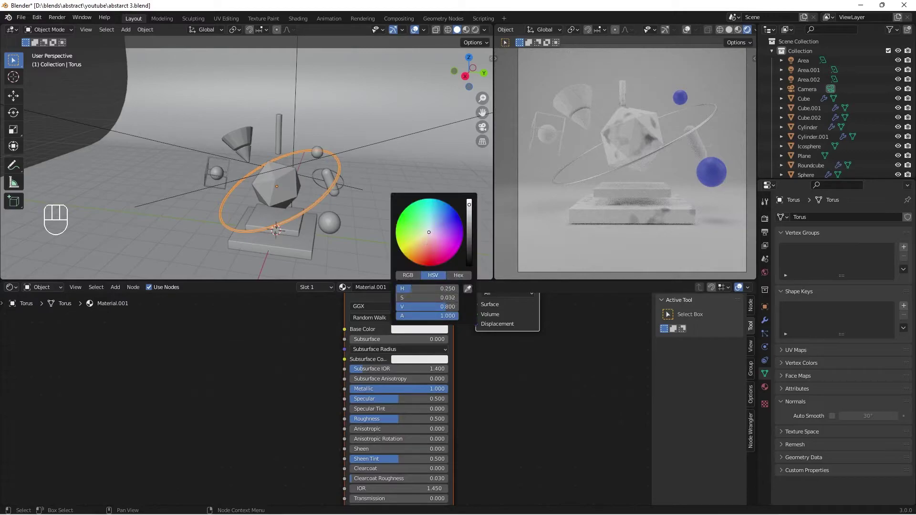
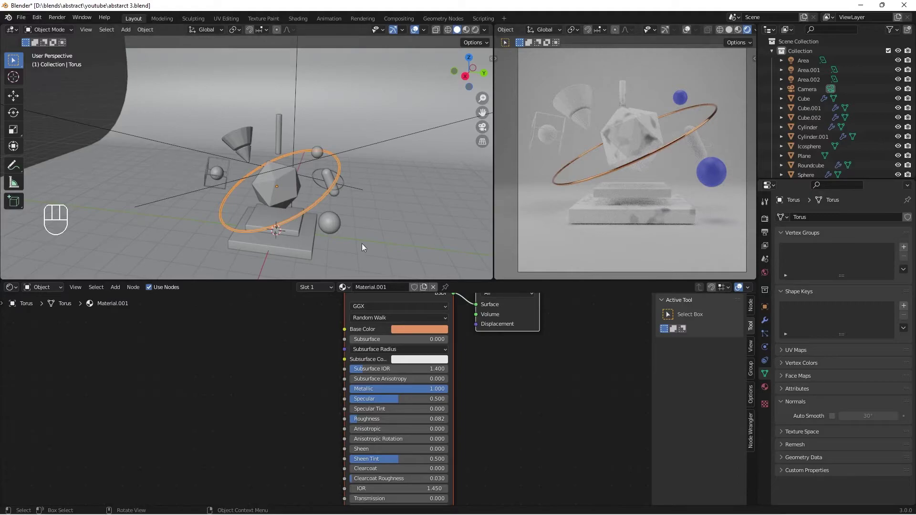
pyautogui.middleClick(246, 215)
pyautogui.click(394, 170)
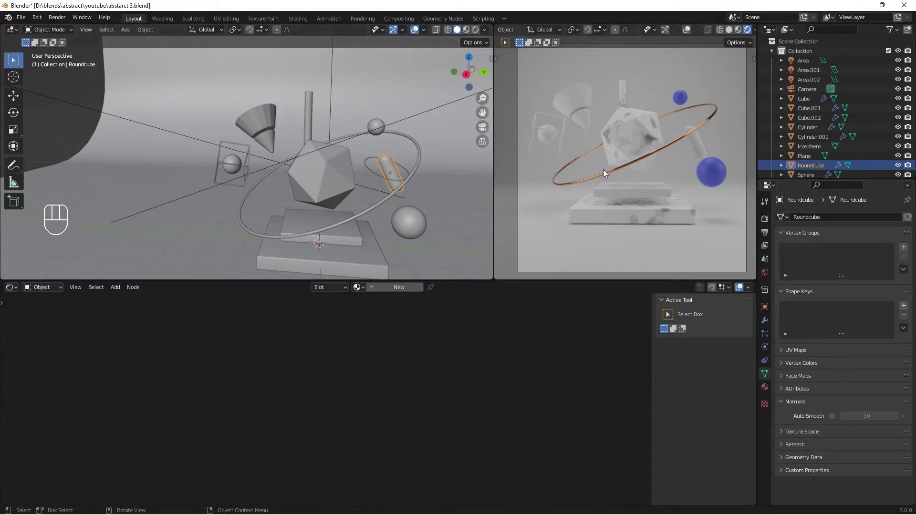
pyautogui.moveTo(704, 162); pyautogui.dragTo(691, 161)
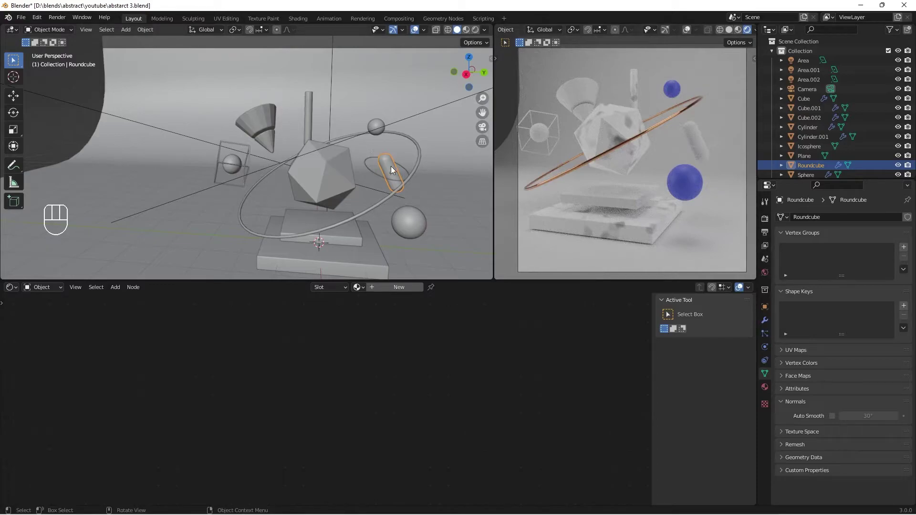
pyautogui.moveTo(381, 194); pyautogui.dragTo(369, 195)
pyautogui.moveTo(355, 198); pyautogui.dragTo(354, 211)
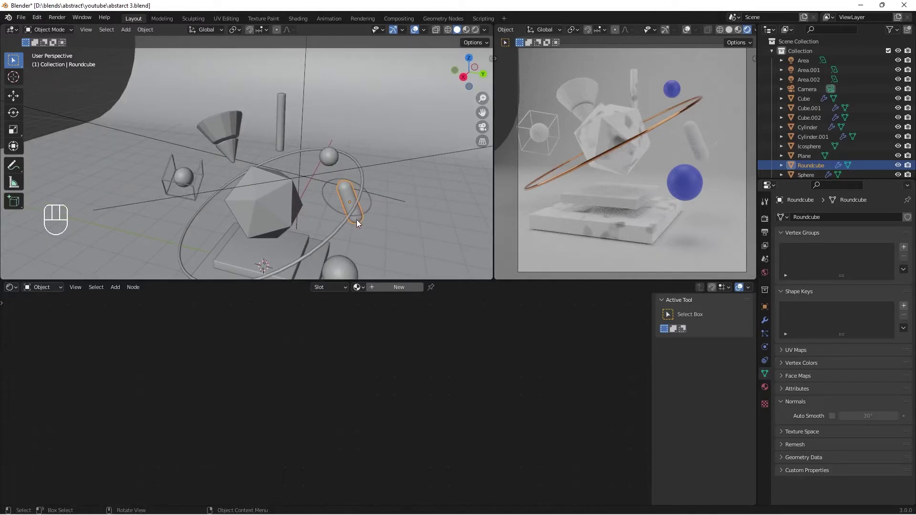
pyautogui.middleClick(360, 235)
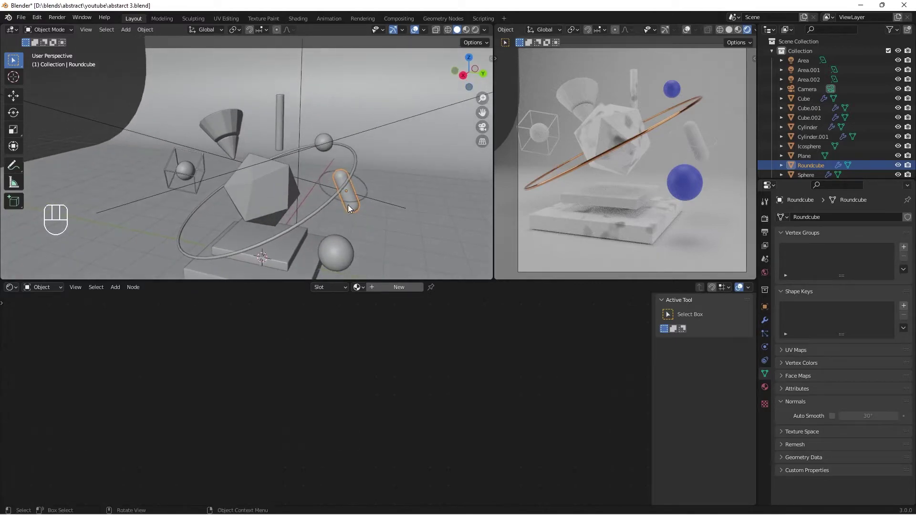
pyautogui.moveTo(354, 225); pyautogui.dragTo(368, 218)
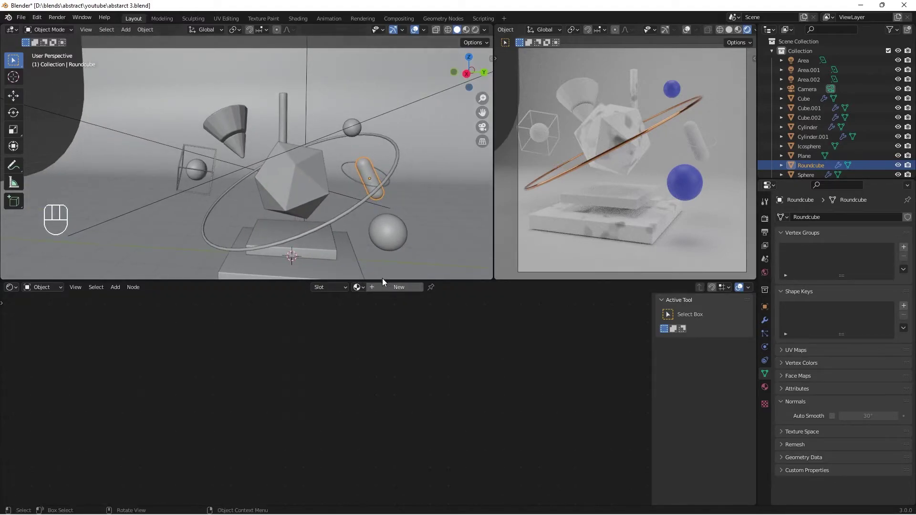
# - Create a new material for the capsule and remove its default shader node
pyautogui.click(388, 292)
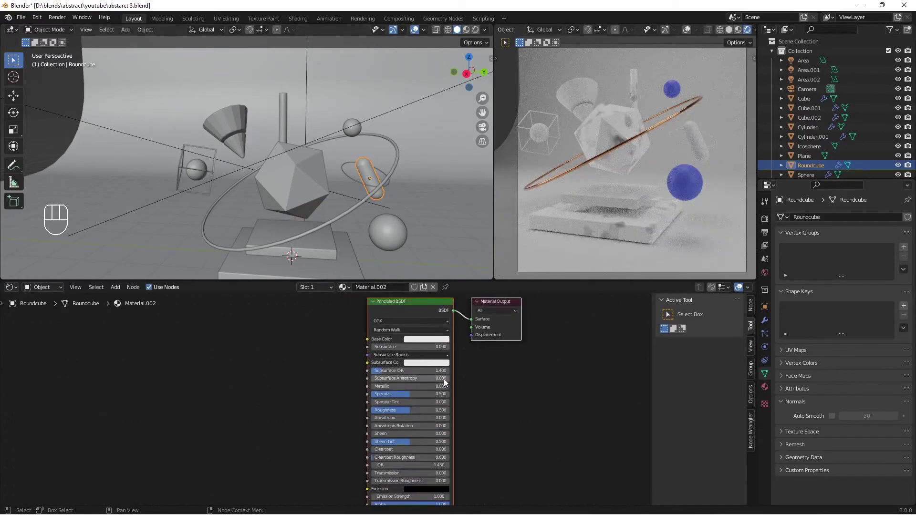
pyautogui.click(425, 314)
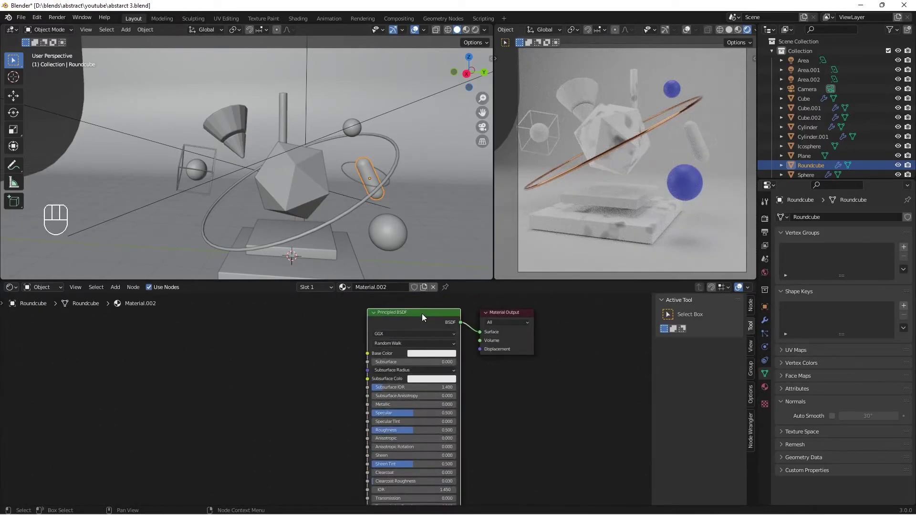
pyautogui.press('x')
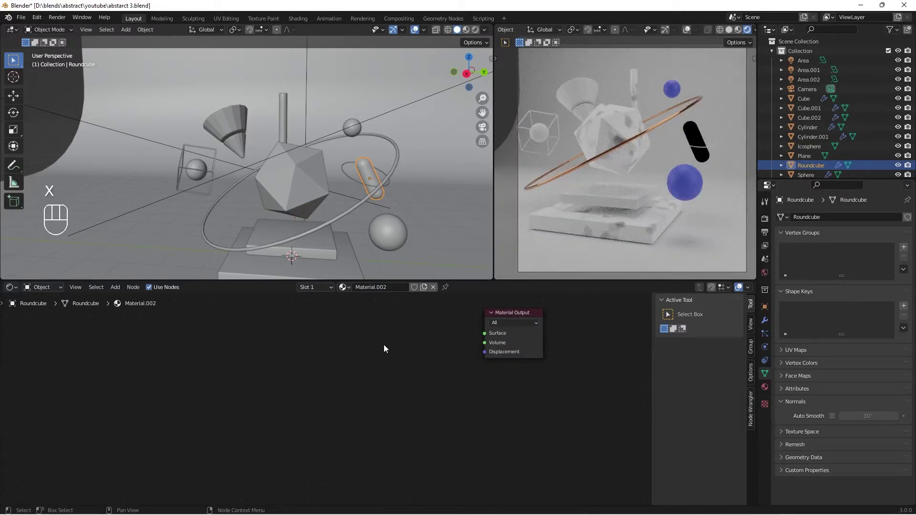
# - Add a Glass BSDF shader to the capsule and start tinting its colour pink
pyautogui.press('shift+a')
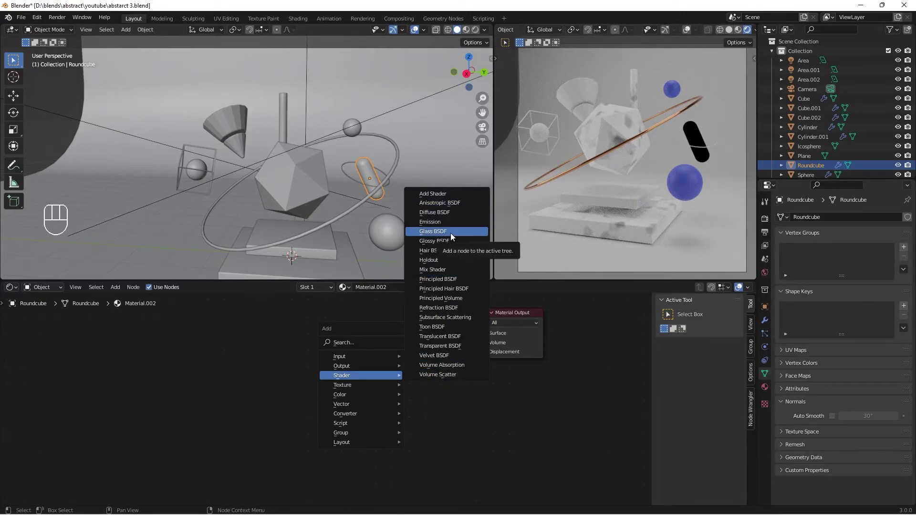
pyautogui.moveTo(473, 334); pyautogui.dragTo(488, 335)
pyautogui.click(519, 311)
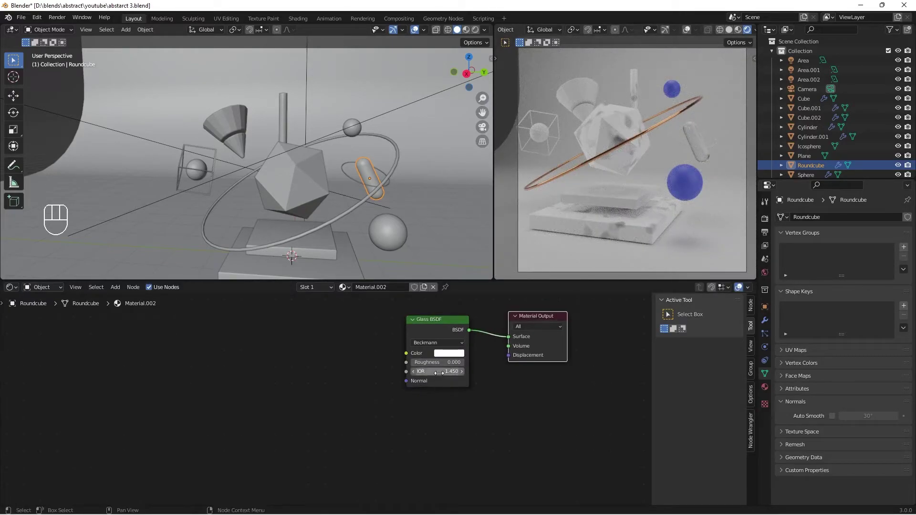
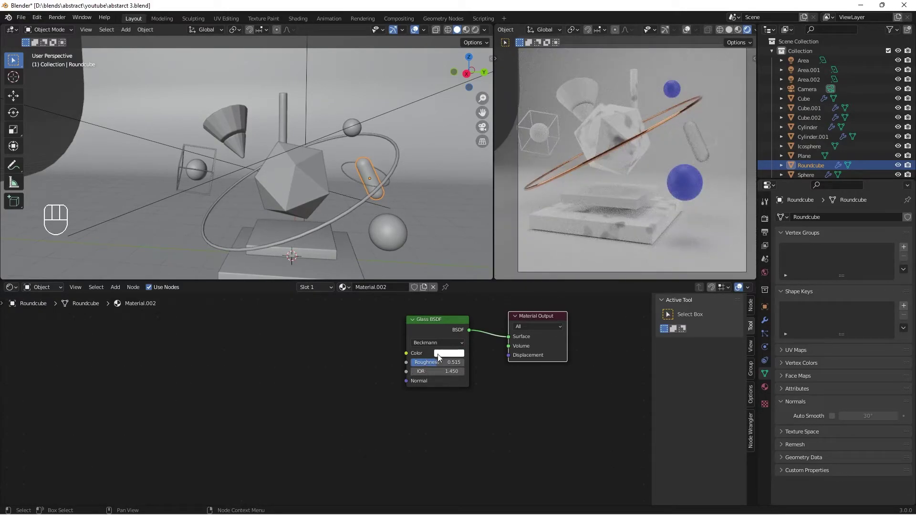
pyautogui.click(444, 357)
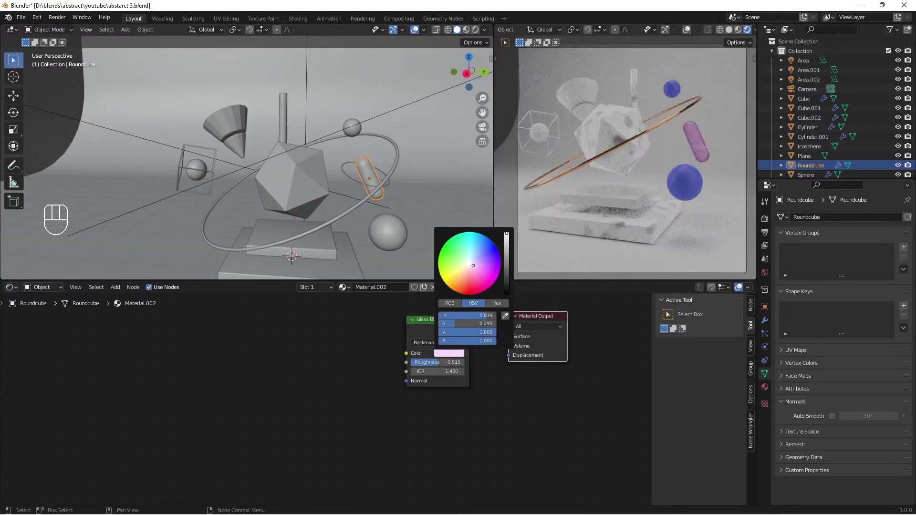
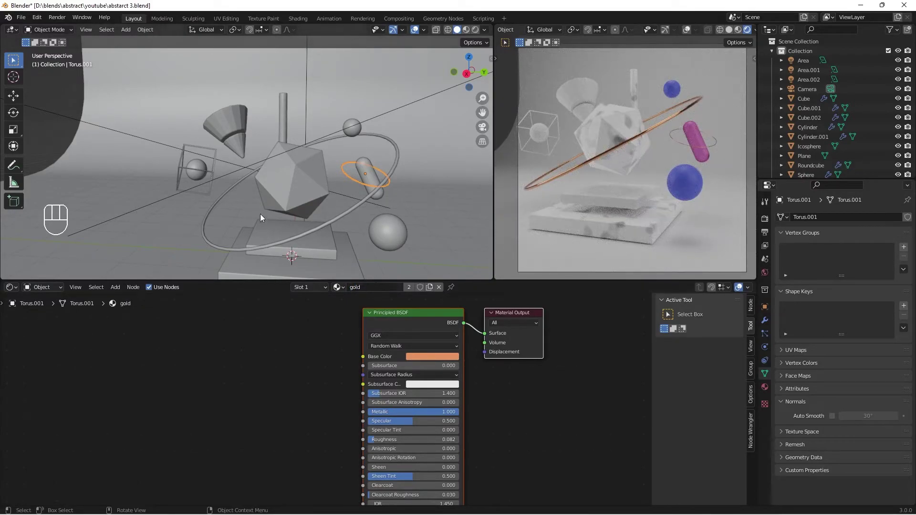
# - Give the wireframe cube Cube.002 the 'gold' material
pyautogui.click(213, 175)
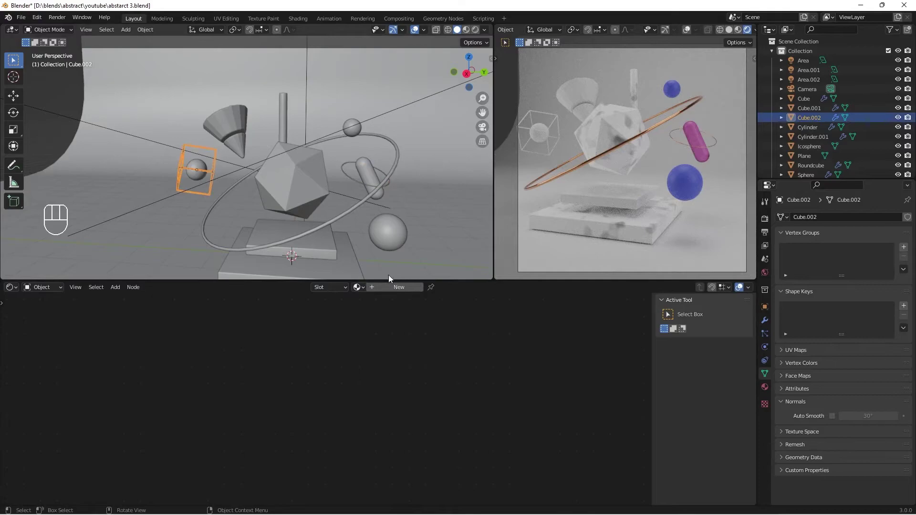
pyautogui.moveTo(362, 292); pyautogui.dragTo(385, 316)
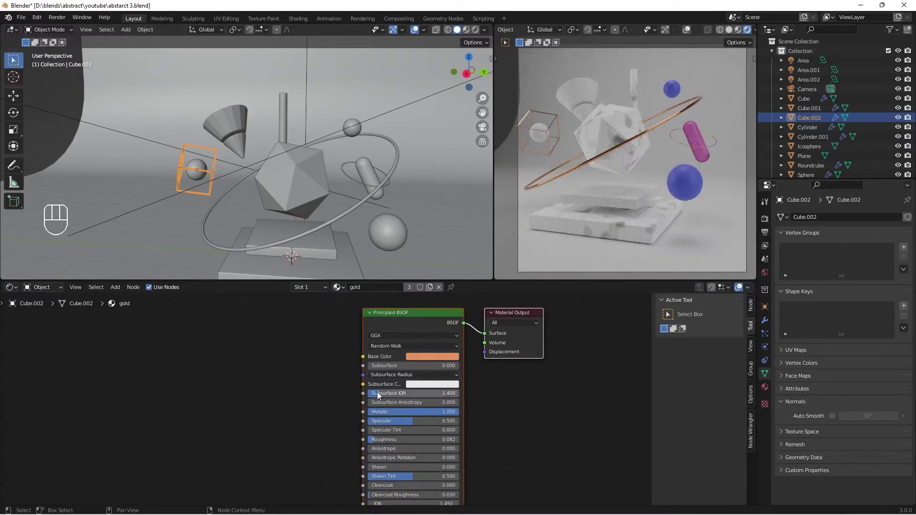
pyautogui.middleClick(611, 210)
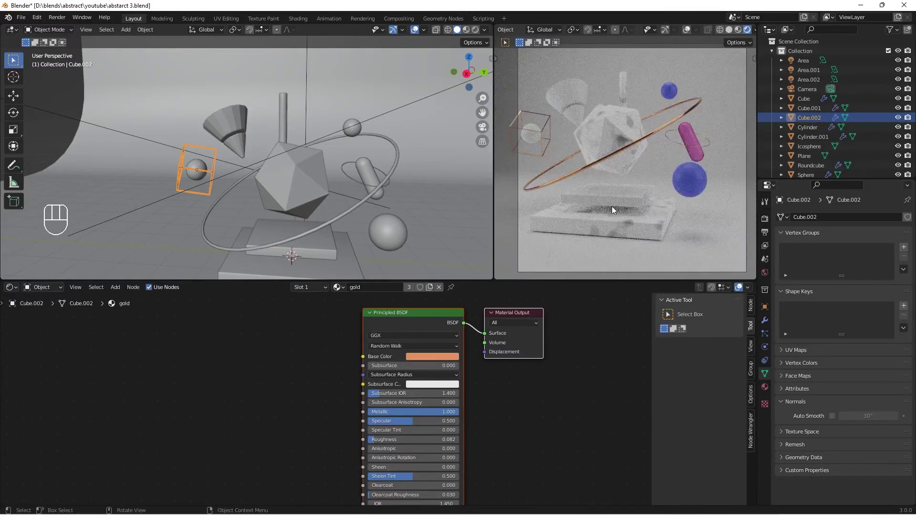
pyautogui.moveTo(602, 211); pyautogui.dragTo(612, 209)
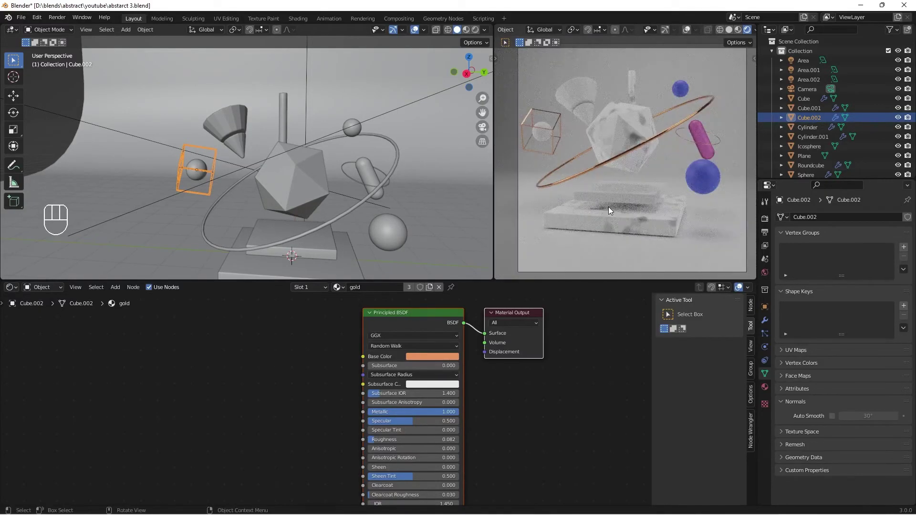
pyautogui.middleClick(613, 210)
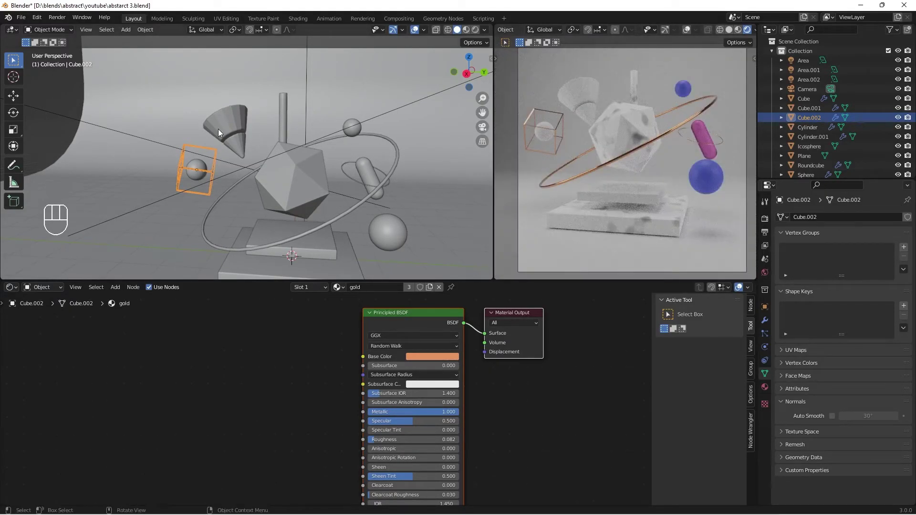
# - Give the cone Cylinder the 'blue' material
pyautogui.click(228, 128)
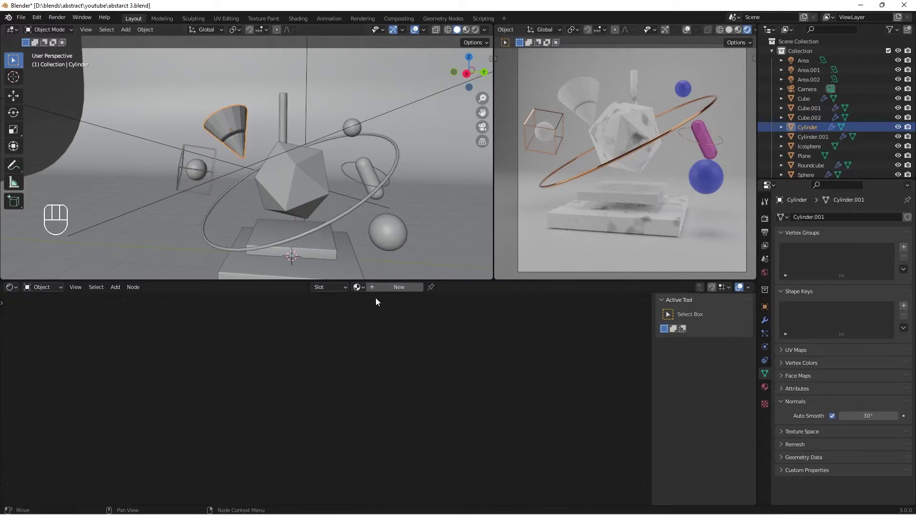
pyautogui.moveTo(362, 291); pyautogui.dragTo(380, 306)
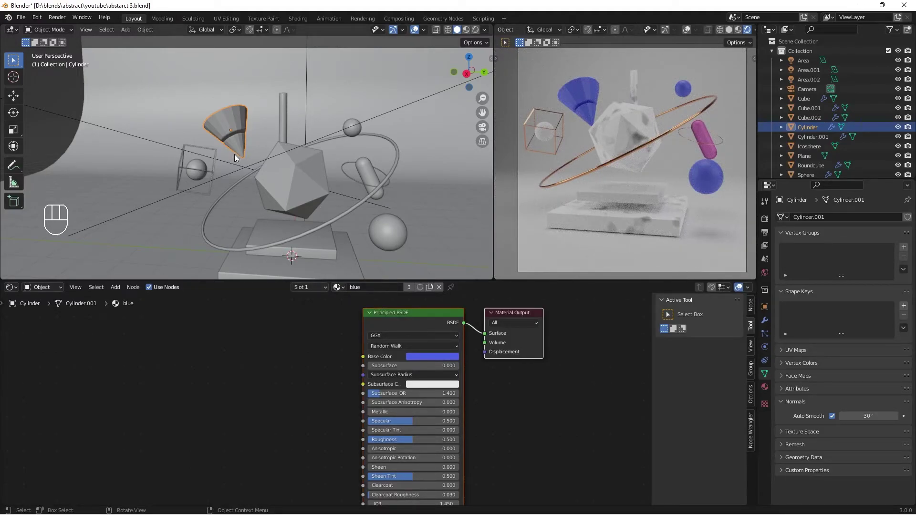
# - Assign the pink 'glass' material to a band of the cone's faces via a second slot
pyautogui.press('Tab')
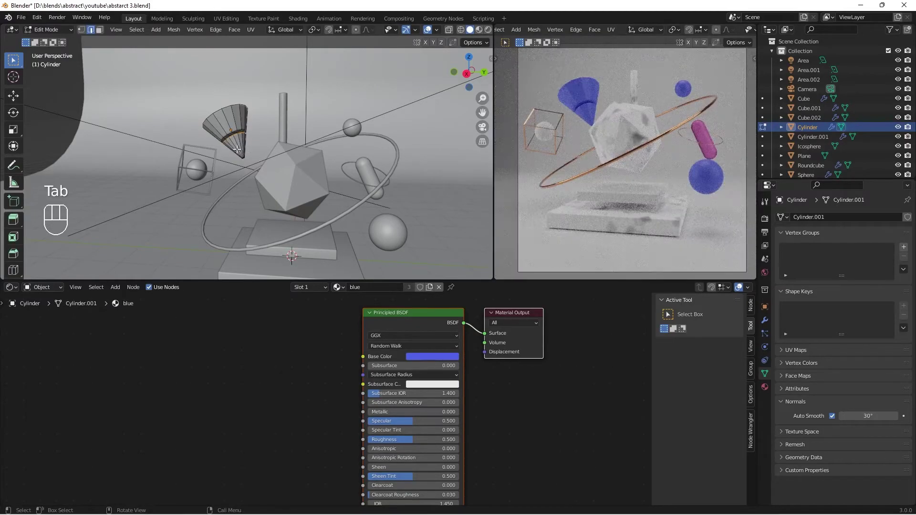
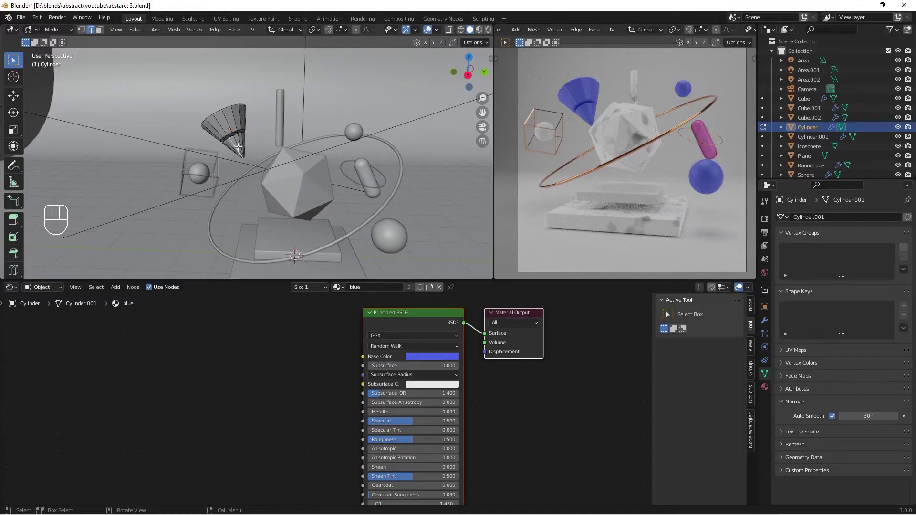
pyautogui.press('l')
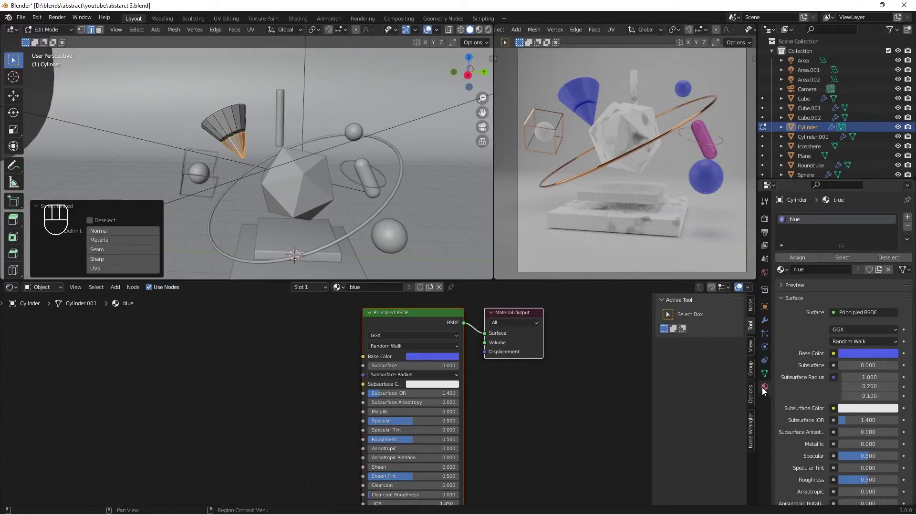
pyautogui.click(907, 217)
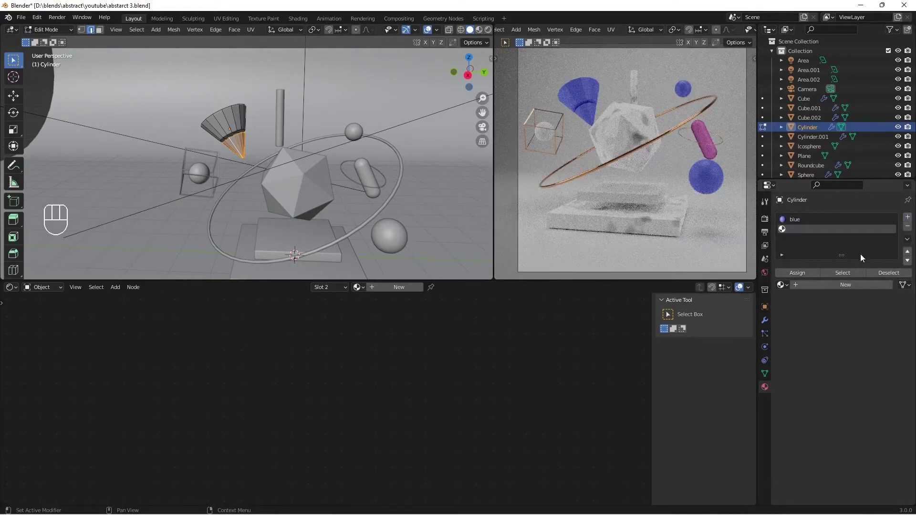
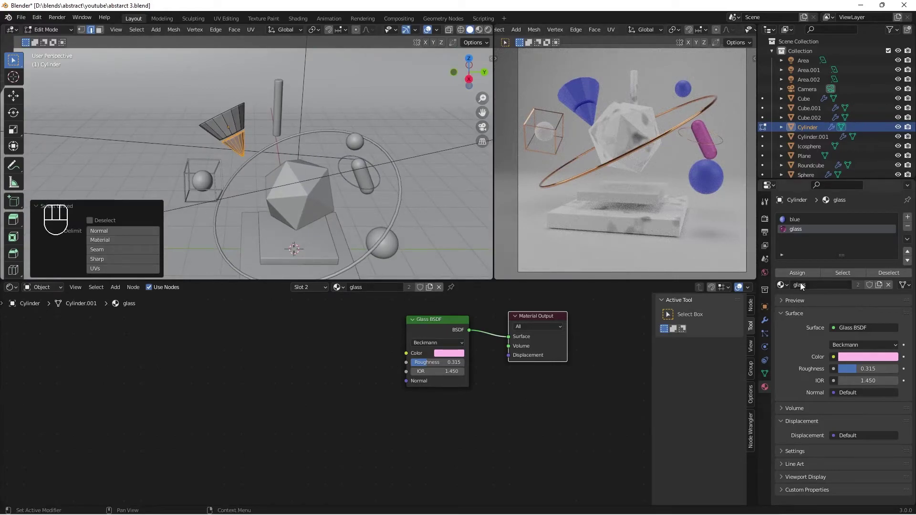
pyautogui.click(798, 273)
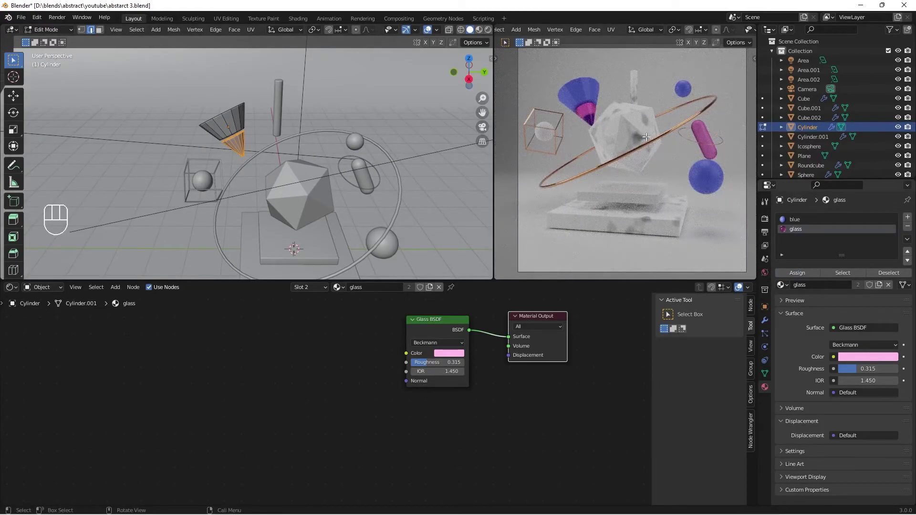
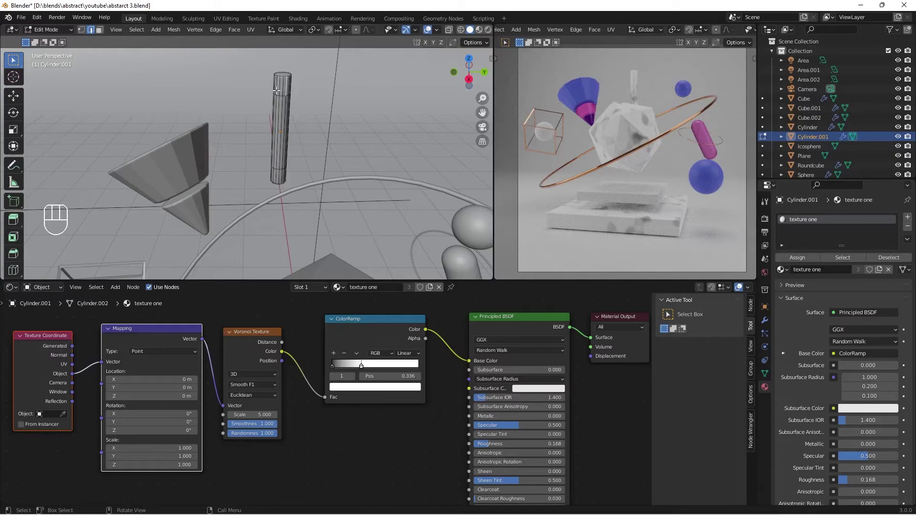
# - Assign the 'gold' material to the rod's end faces via a second material slot
pyautogui.click(103, 30)
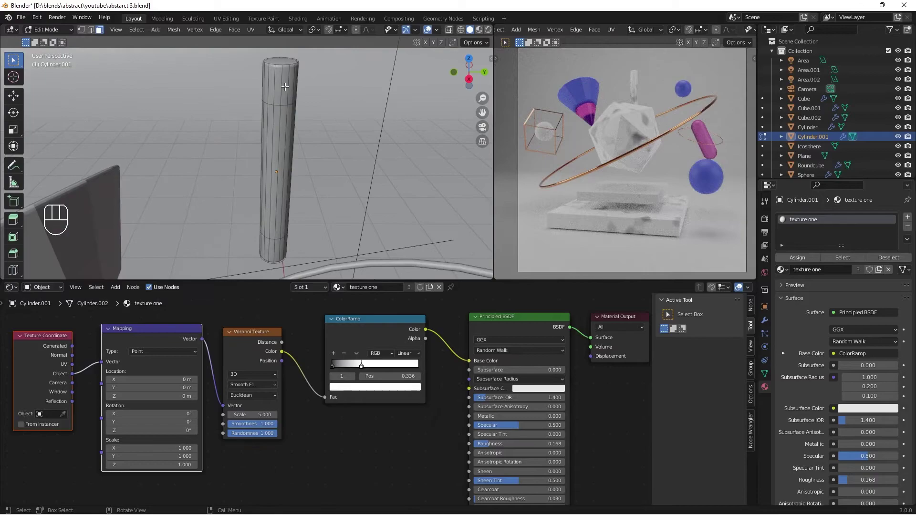
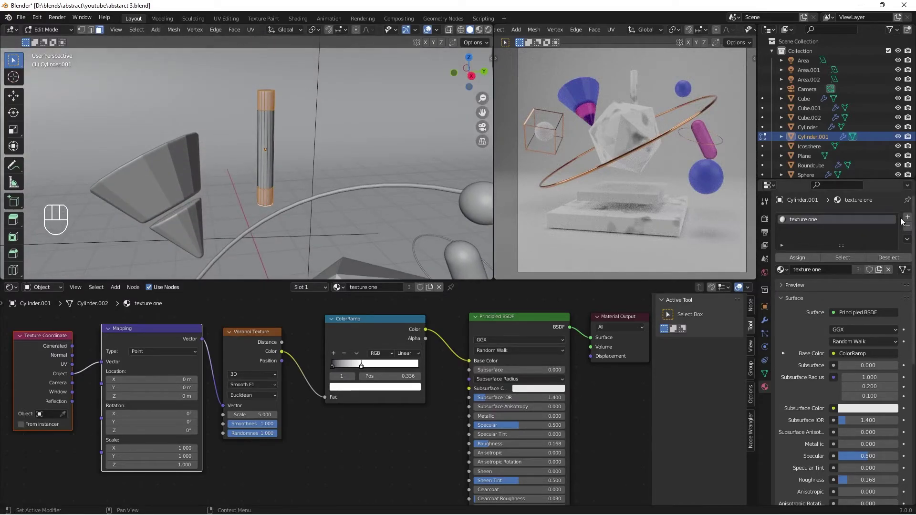
pyautogui.click(905, 221)
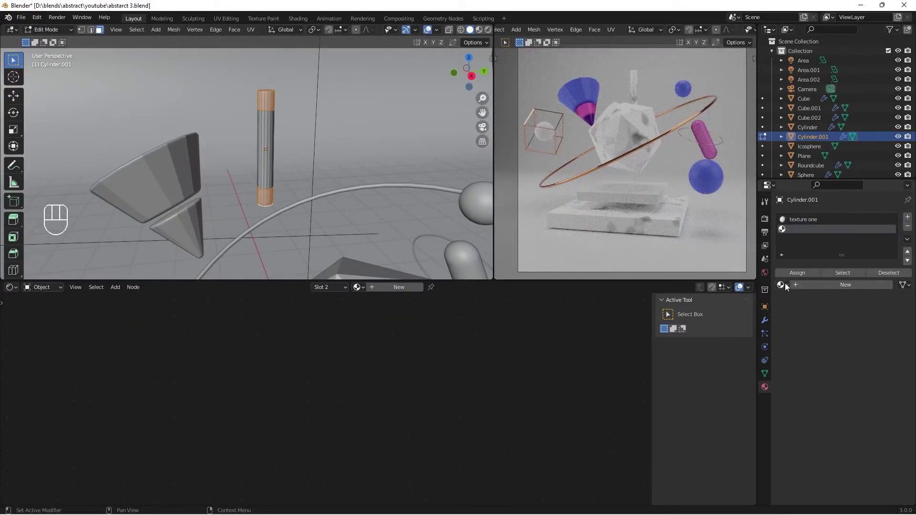
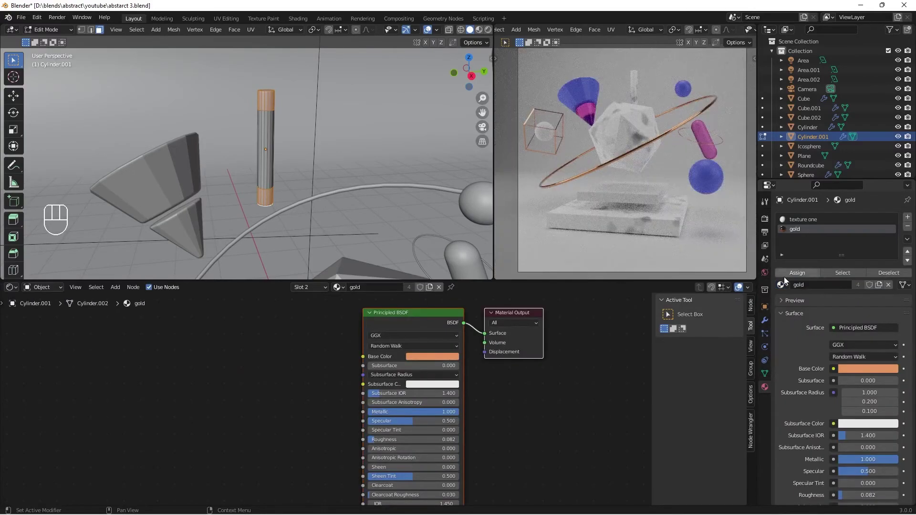
pyautogui.click(801, 276)
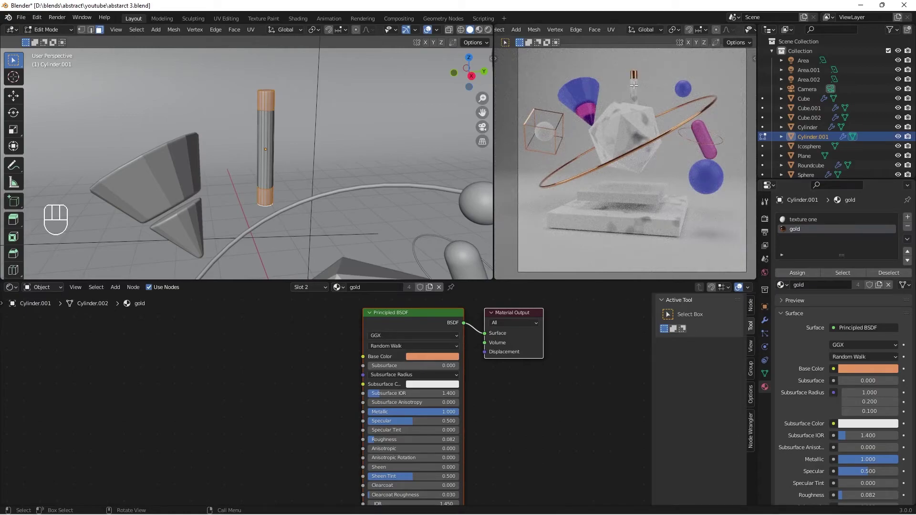
# - Duplicate the gold-capped rod twice, tilting and slightly shrinking the copies atop the icosphere
pyautogui.press('Tab')
pyautogui.moveTo(382, 176); pyautogui.dragTo(339, 168)
pyautogui.moveTo(292, 158); pyautogui.dragTo(272, 154)
pyautogui.press('shift+d')
pyautogui.press('s')
pyautogui.press('r')
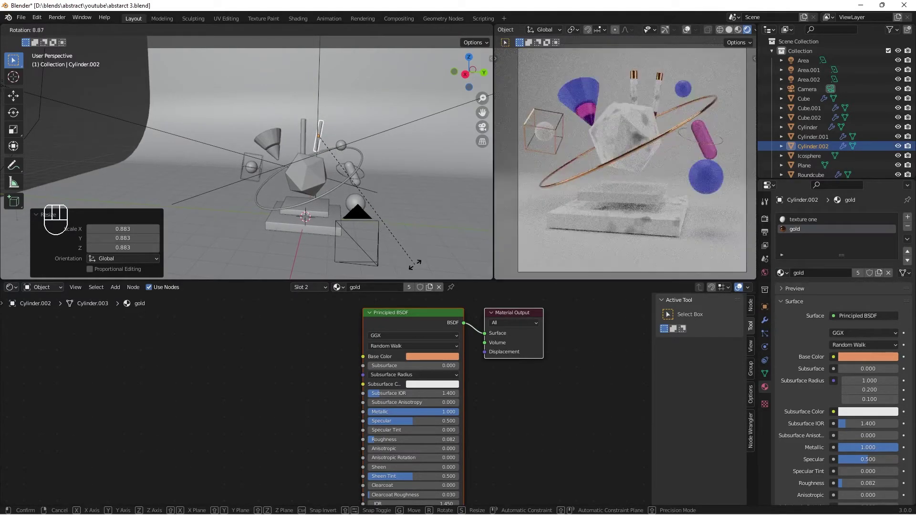
pyautogui.press('shift+d')
pyautogui.press('s')
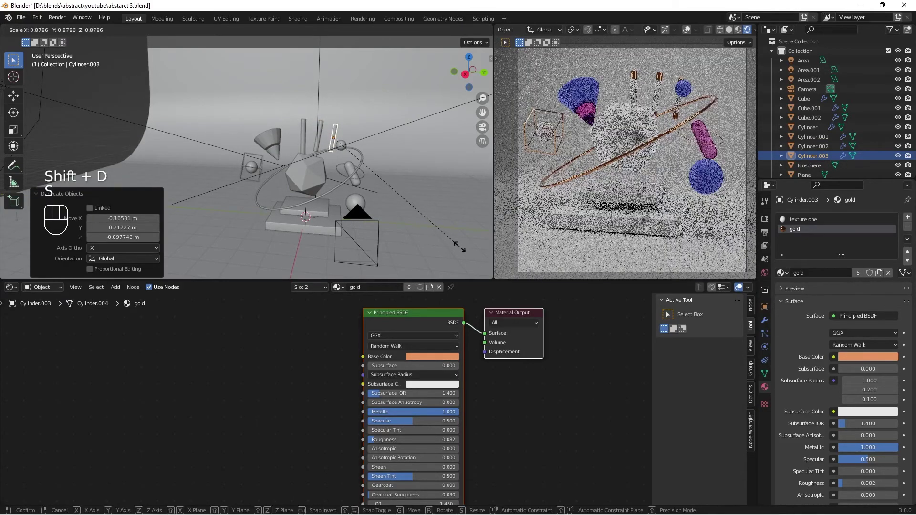
pyautogui.press('r')
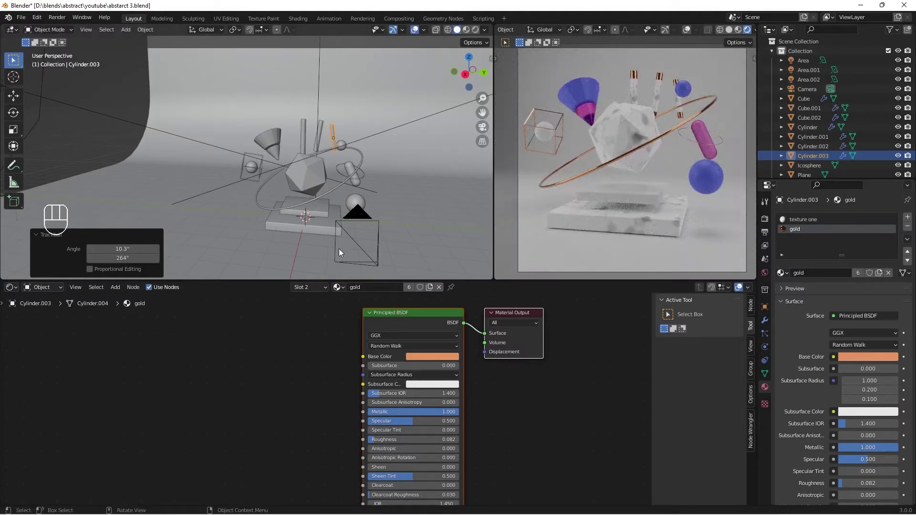
# - Reframe the camera shot closer around the objects
pyautogui.moveTo(693, 198); pyautogui.dragTo(705, 200)
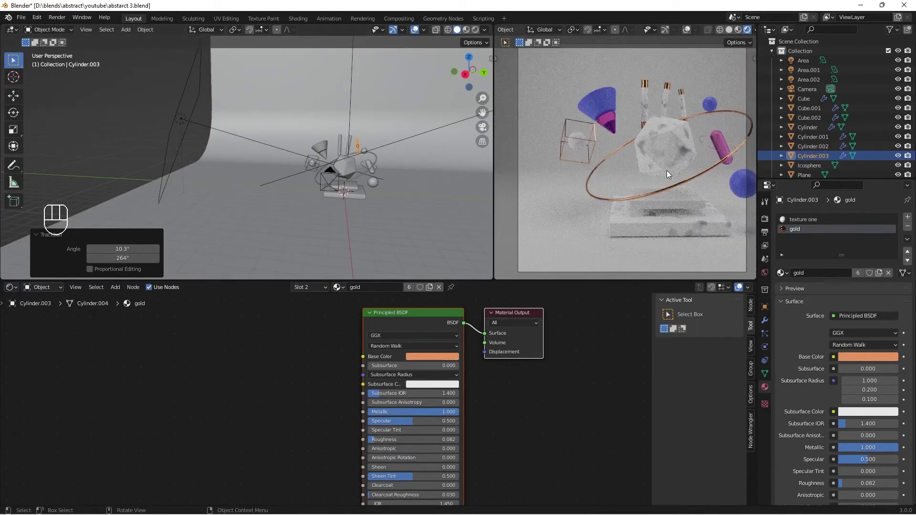
pyautogui.moveTo(670, 174); pyautogui.dragTo(629, 165)
pyautogui.moveTo(637, 170); pyautogui.dragTo(634, 165)
pyautogui.middleClick(630, 170)
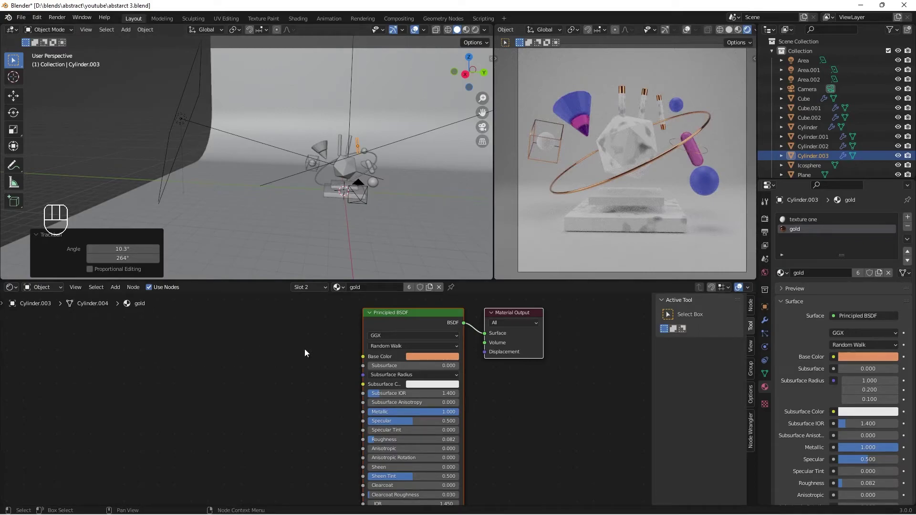
pyautogui.moveTo(336, 290); pyautogui.dragTo(396, 289)
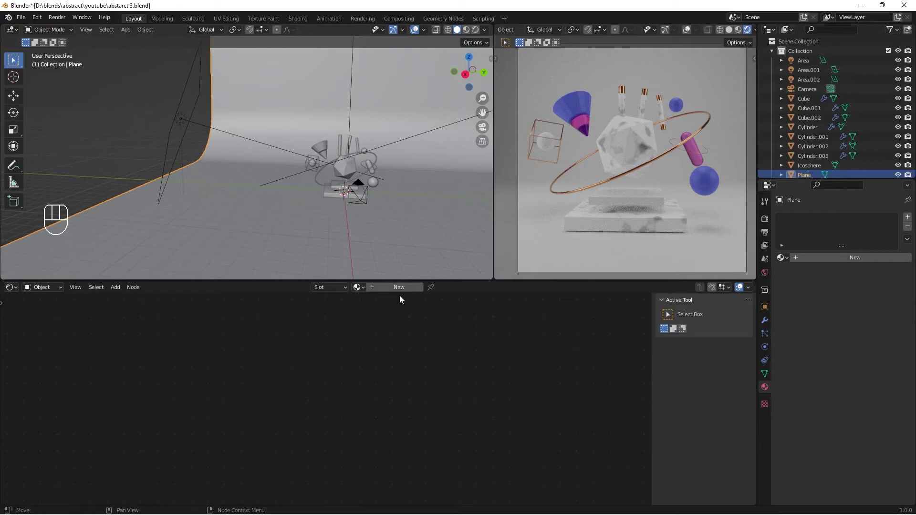
# - Create a pale pink metallic material for the backdrop Plane
pyautogui.click(402, 289)
pyautogui.click(430, 361)
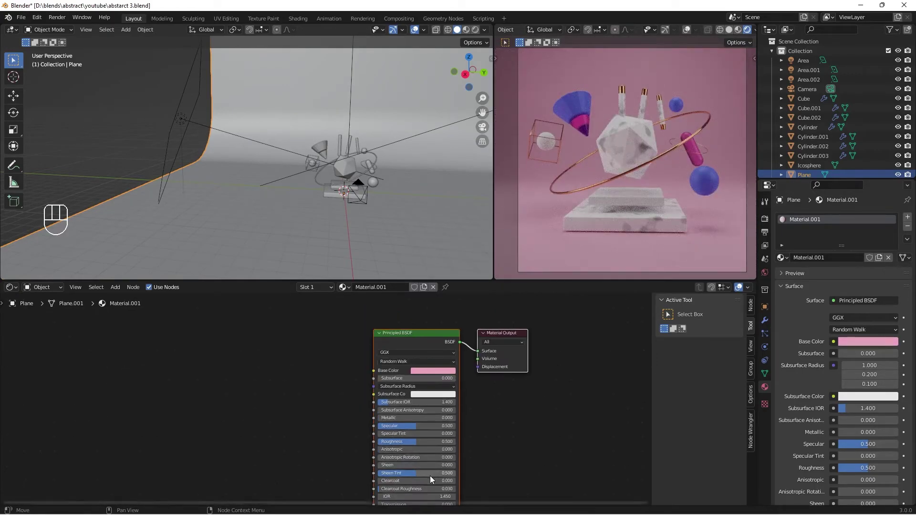
pyautogui.middleClick(427, 477)
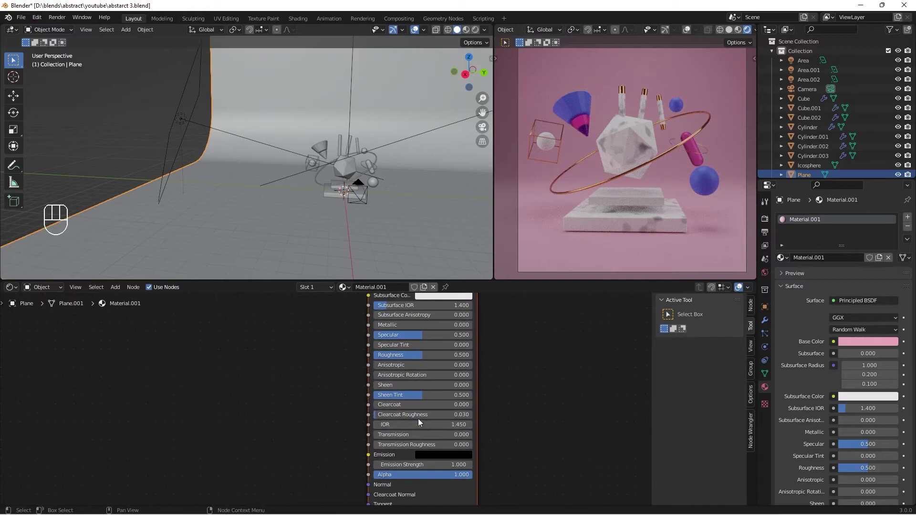
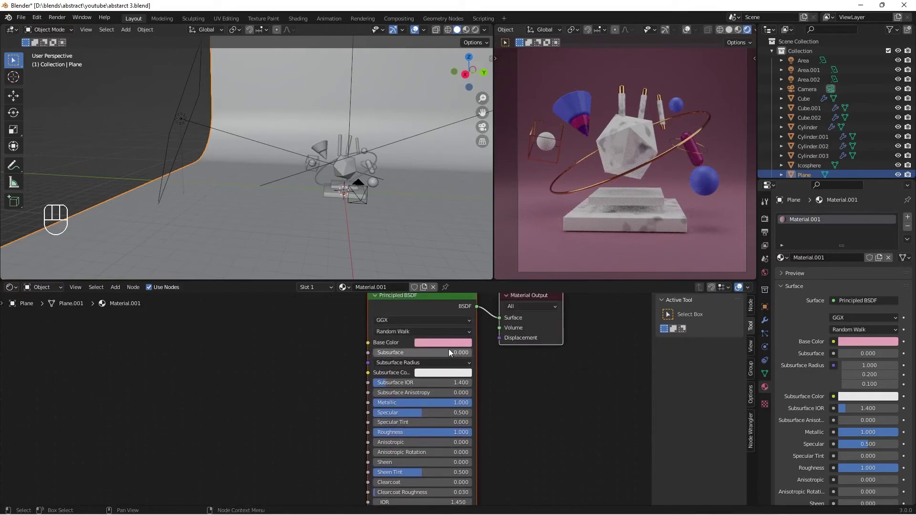
pyautogui.click(455, 345)
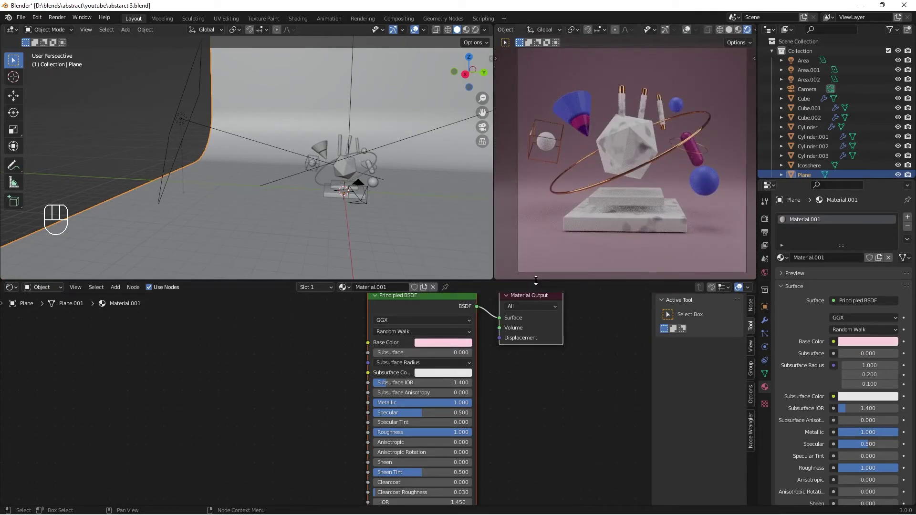
# - Lower the backdrop material's roughness from 0.859 to 0.818
pyautogui.moveTo(614, 248); pyautogui.dragTo(617, 247)
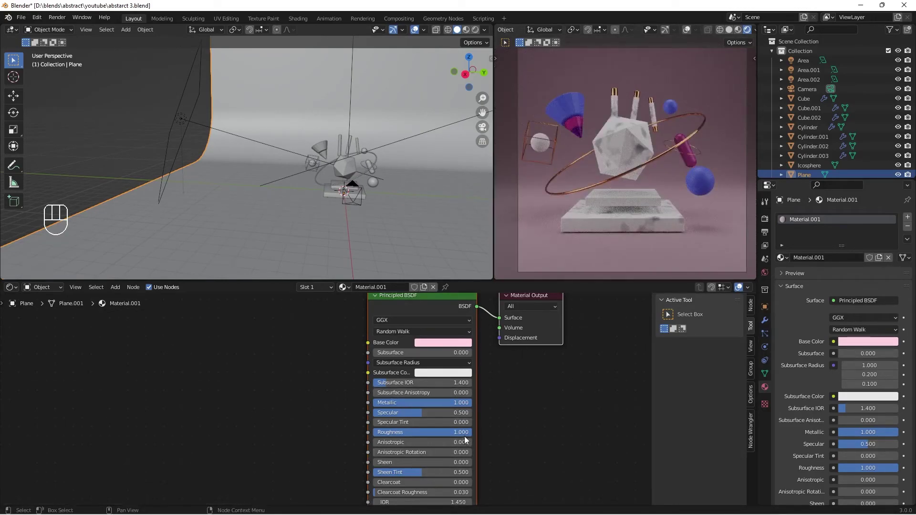
pyautogui.moveTo(467, 433); pyautogui.dragTo(462, 436)
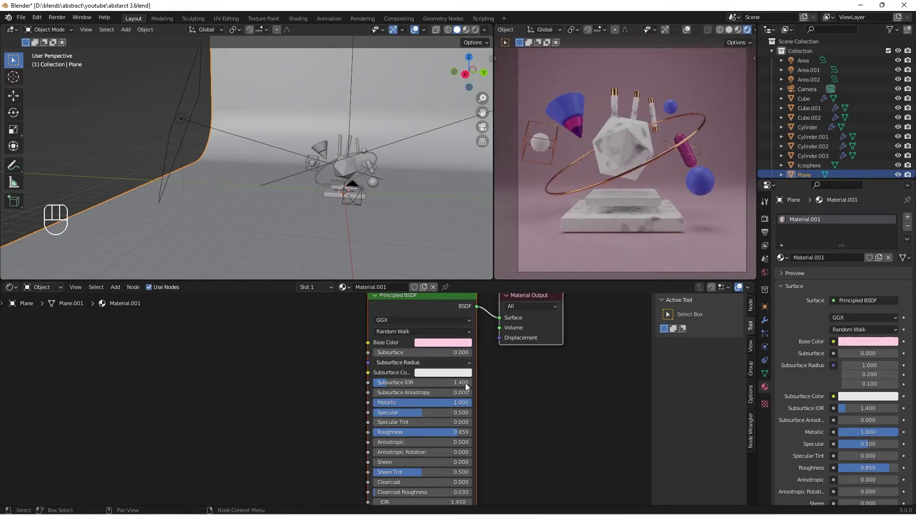
pyautogui.moveTo(460, 435); pyautogui.dragTo(456, 436)
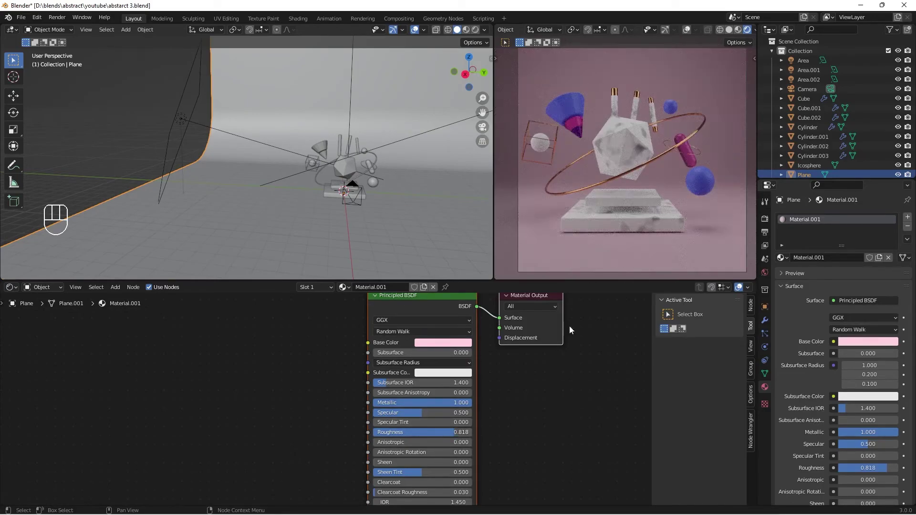
pyautogui.moveTo(577, 244); pyautogui.dragTo(576, 240)
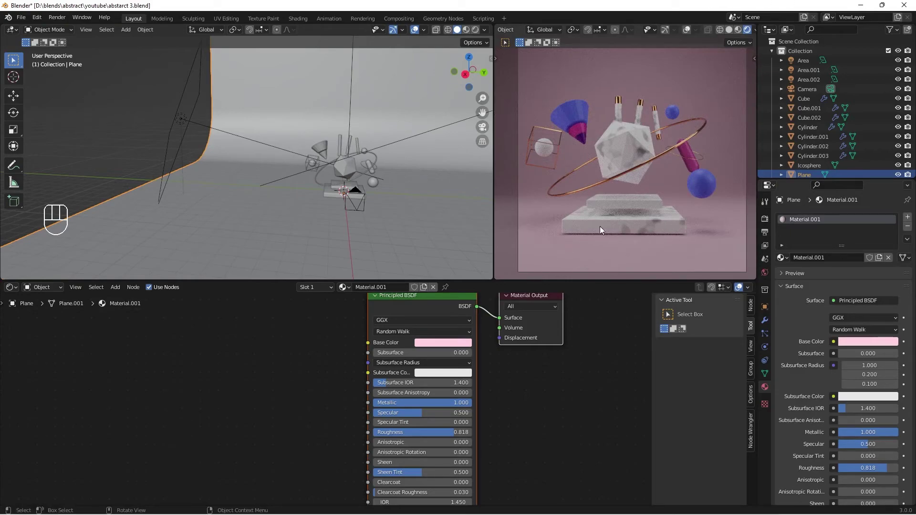
pyautogui.middleClick(616, 216)
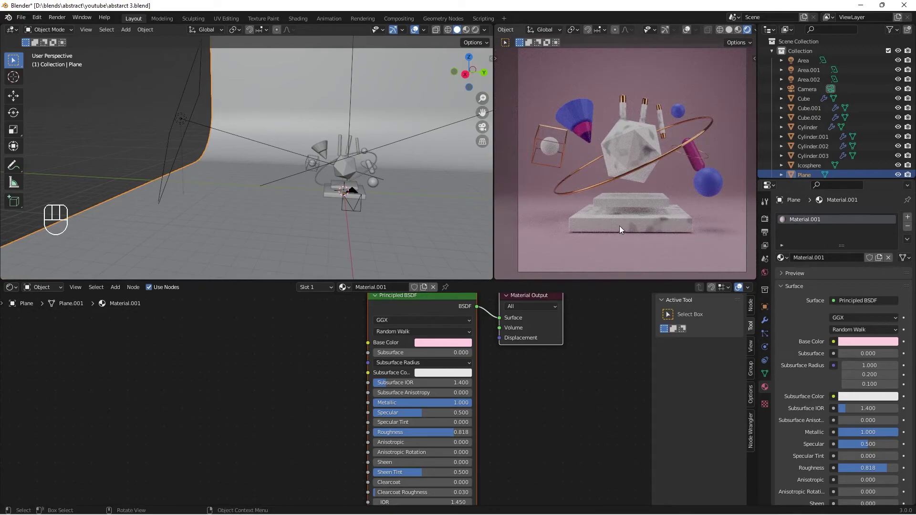
# - In Render Properties Color Management, set the Look to High Contrast
pyautogui.click(766, 250)
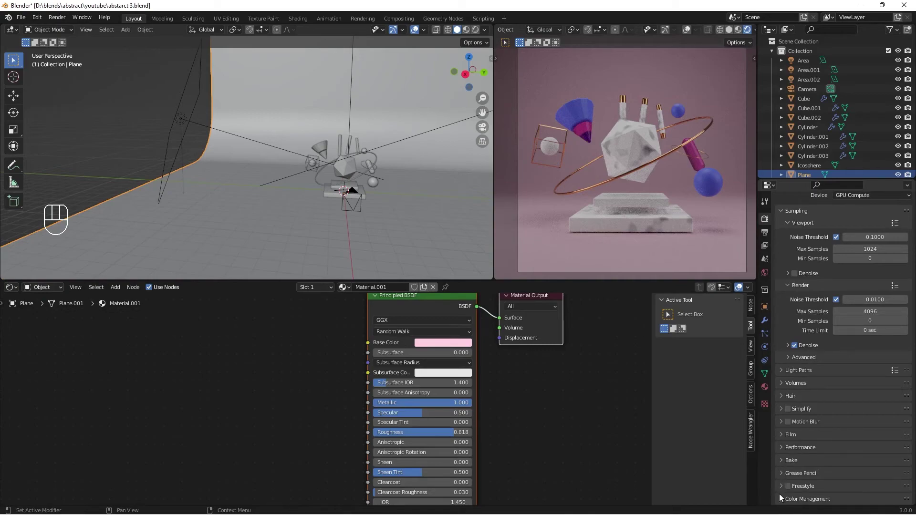
pyautogui.click(780, 503)
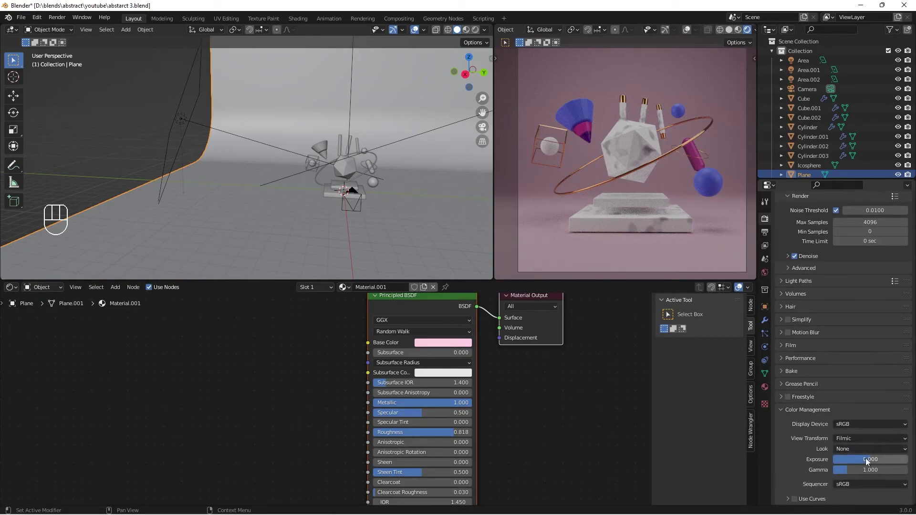
pyautogui.moveTo(866, 452); pyautogui.dragTo(844, 418)
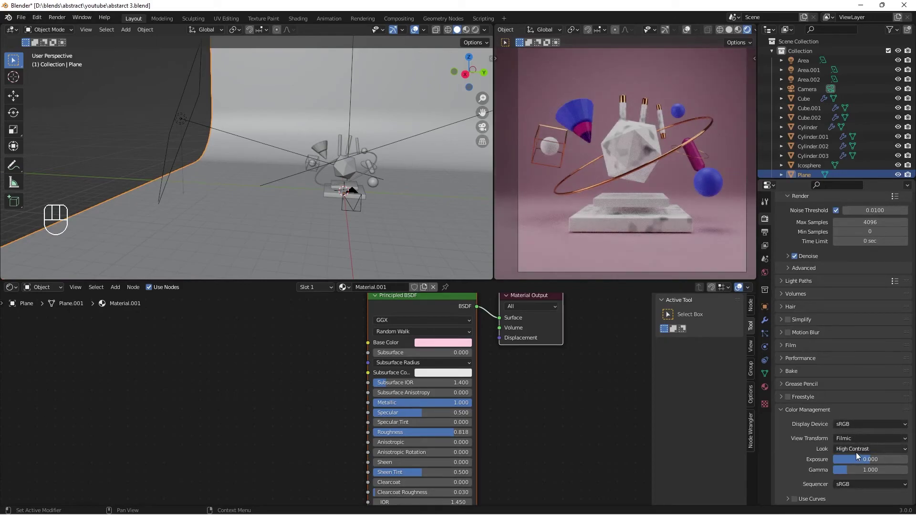
pyautogui.moveTo(859, 454); pyautogui.dragTo(860, 423)
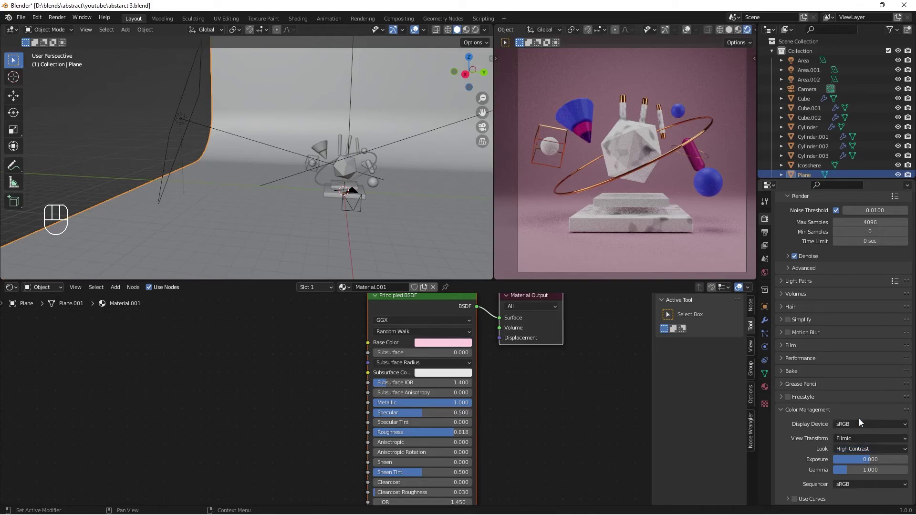
# - Set the View Transform to Standard after briefly trying Filmic
pyautogui.moveTo(854, 445); pyautogui.dragTo(854, 453)
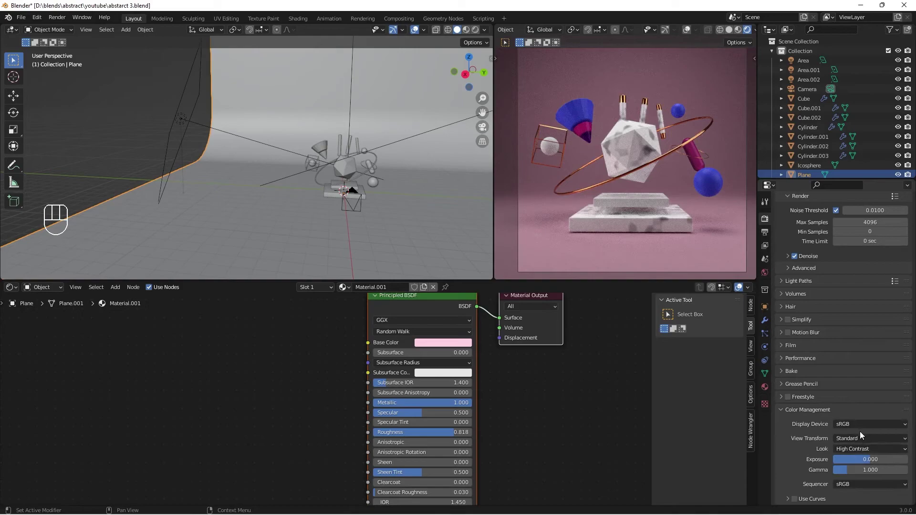
pyautogui.moveTo(860, 443); pyautogui.dragTo(854, 464)
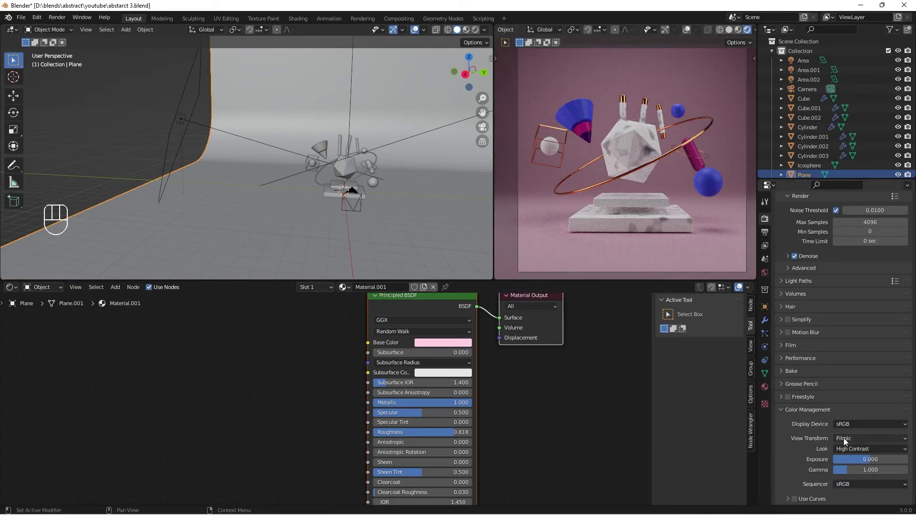
pyautogui.moveTo(848, 444); pyautogui.dragTo(855, 455)
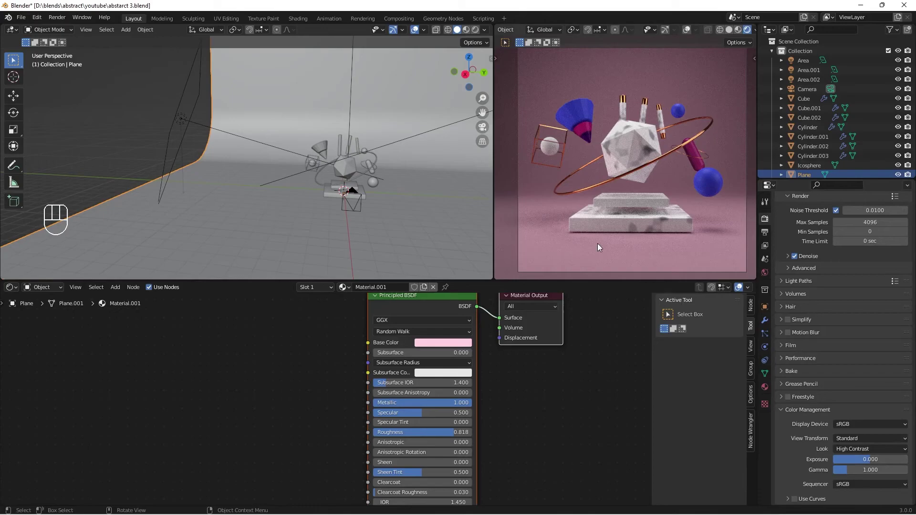
pyautogui.moveTo(607, 242); pyautogui.dragTo(604, 243)
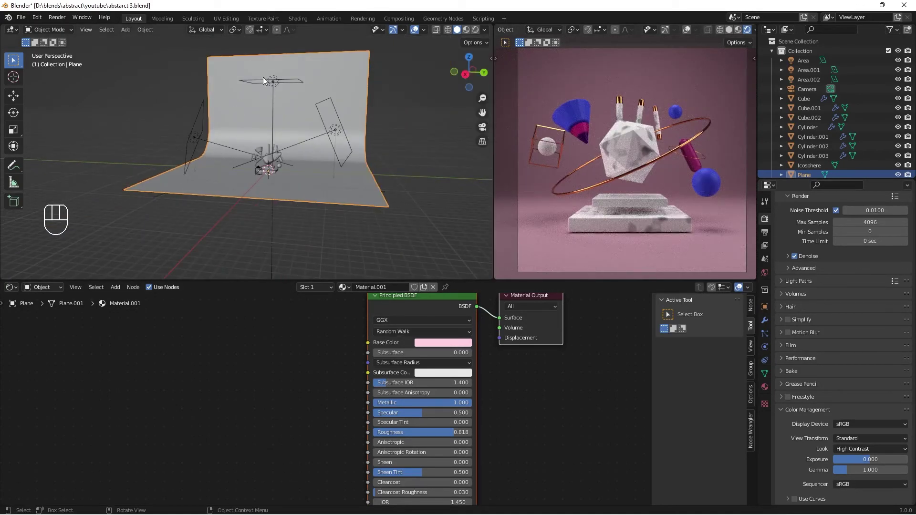
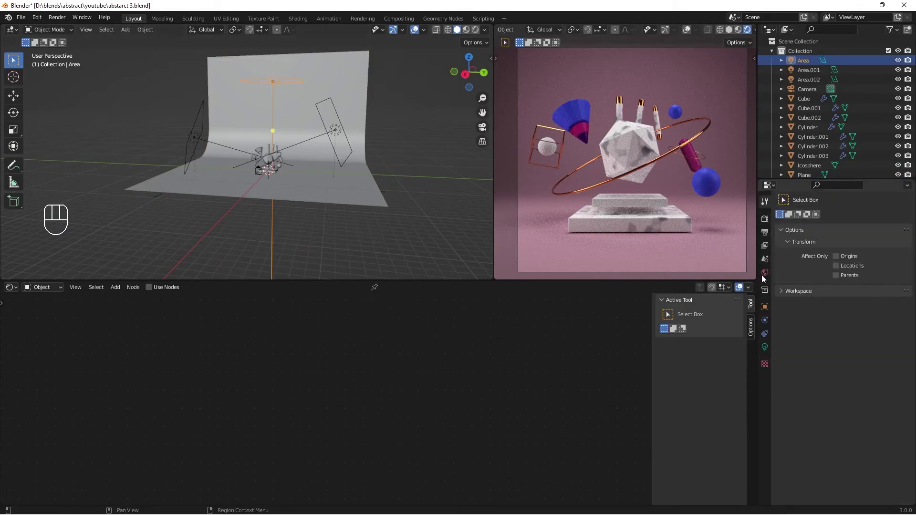
# - Scale up the Area light so it casts broader light
pyautogui.click(767, 275)
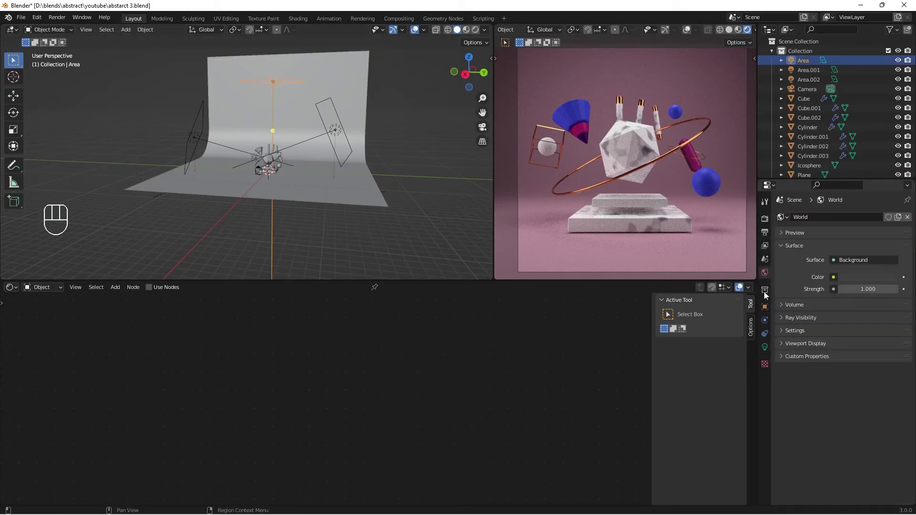
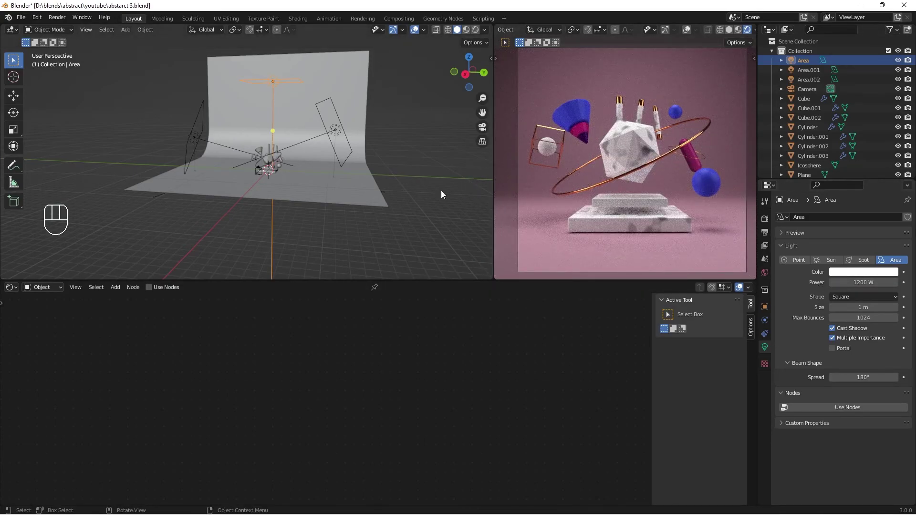
pyautogui.press('s')
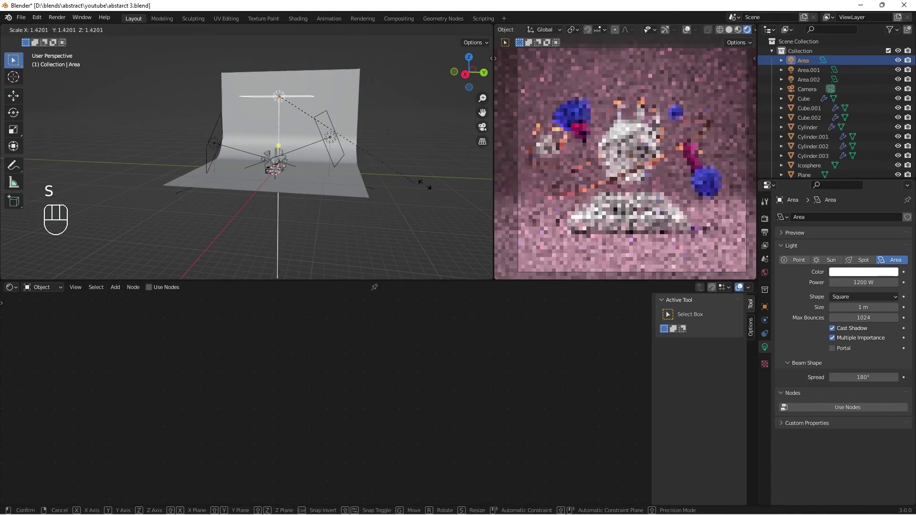
pyautogui.middleClick(351, 173)
pyautogui.press('g')
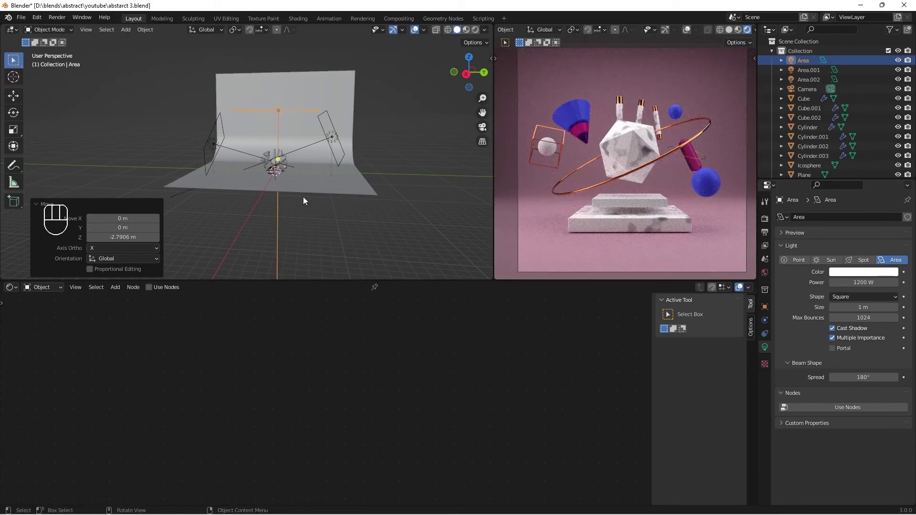
pyautogui.middleClick(306, 198)
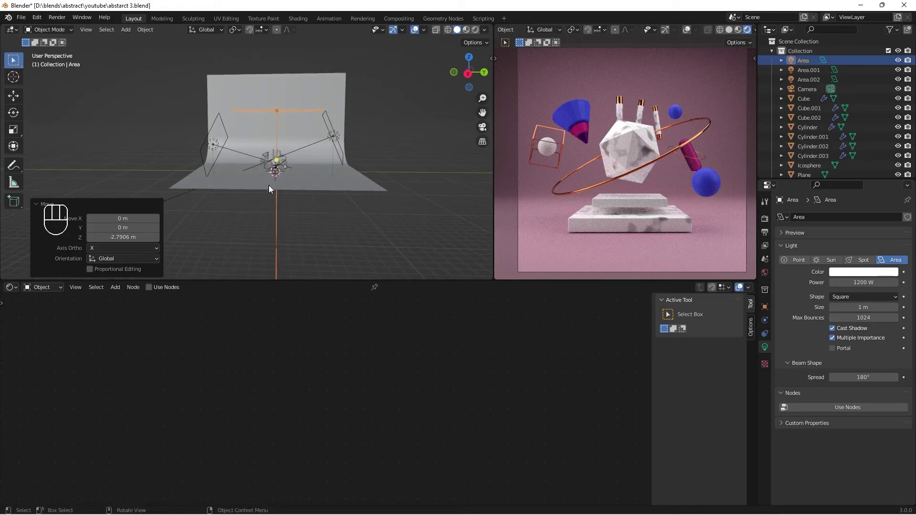
# - With Rendered shading on, scale the 800 W Area.001 light up about 1.35×
pyautogui.click(211, 141)
pyautogui.press('z')
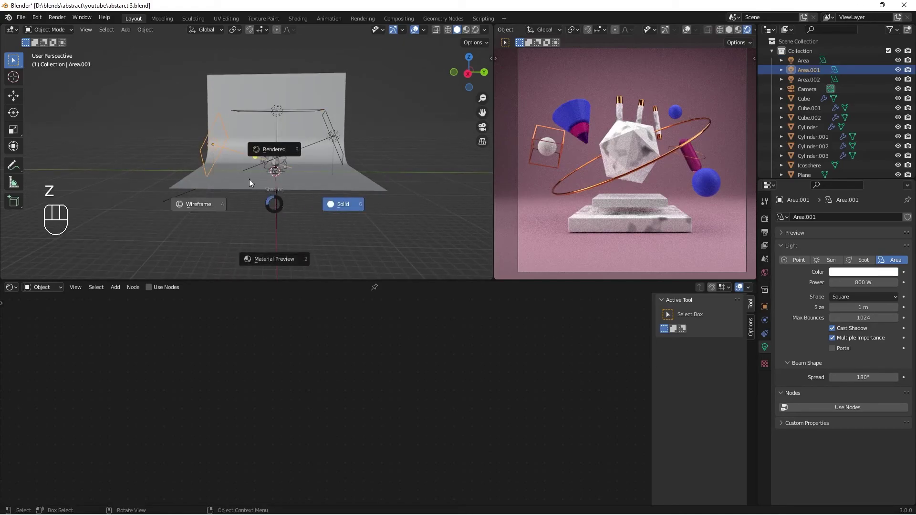
pyautogui.click(200, 96)
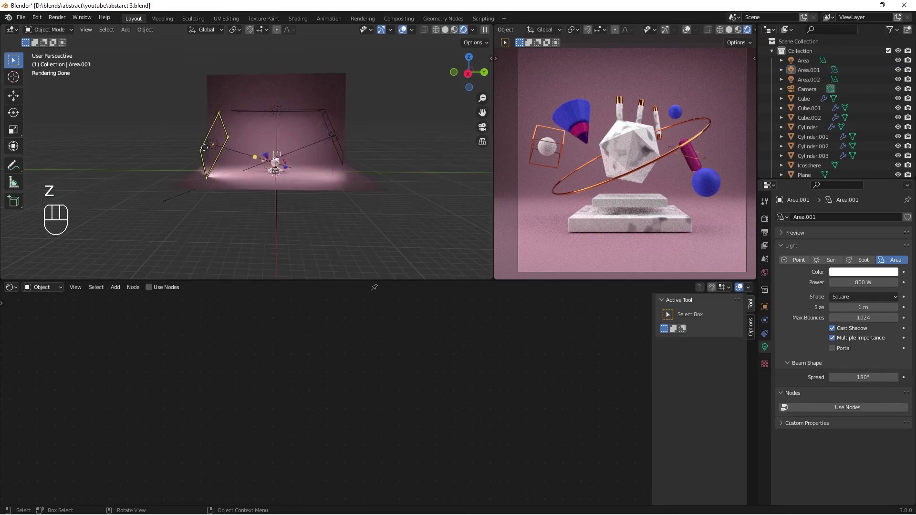
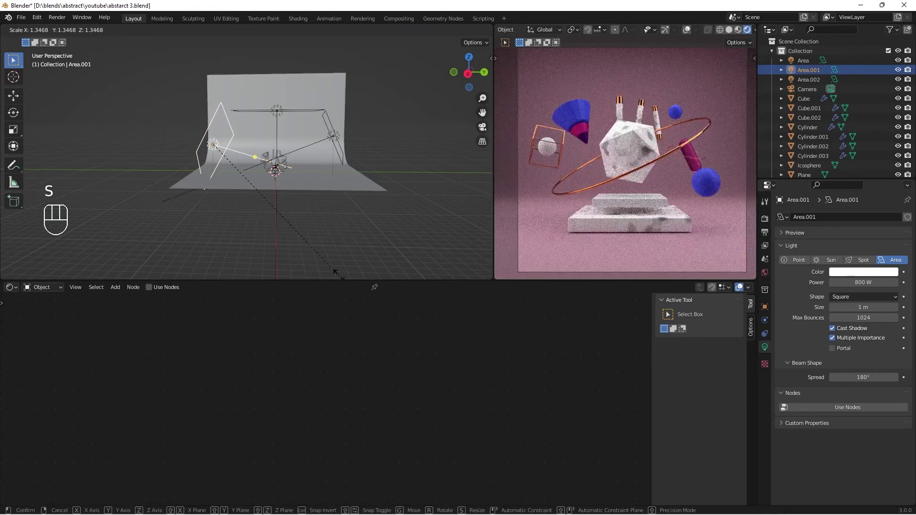
pyautogui.moveTo(252, 219); pyautogui.dragTo(325, 237)
pyautogui.moveTo(339, 254); pyautogui.dragTo(334, 50)
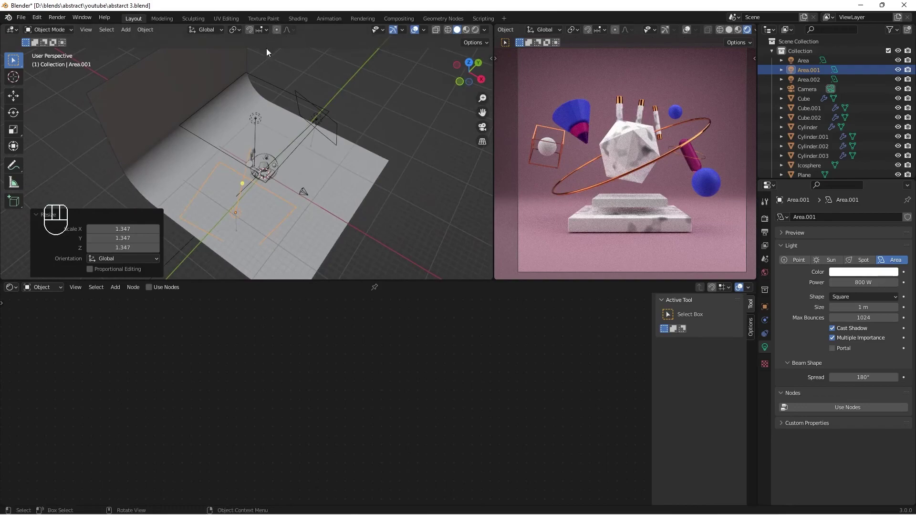
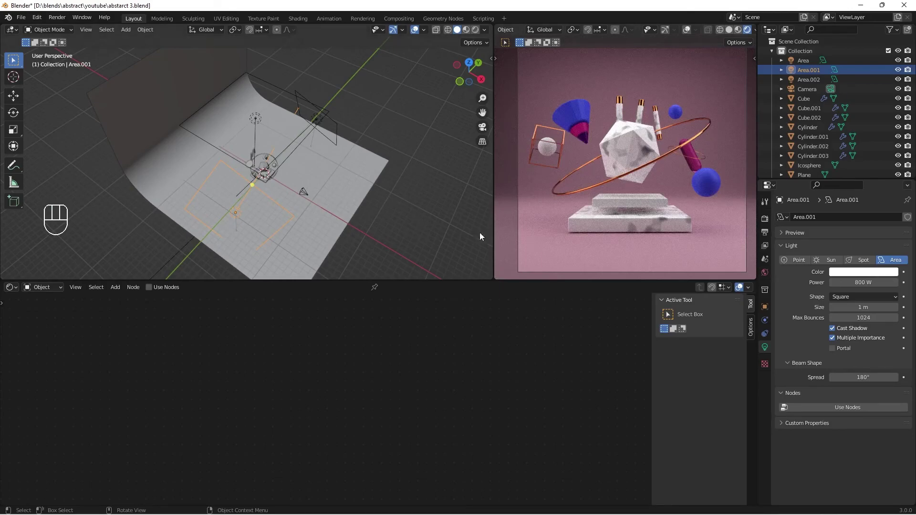
pyautogui.moveTo(296, 158); pyautogui.dragTo(297, 151)
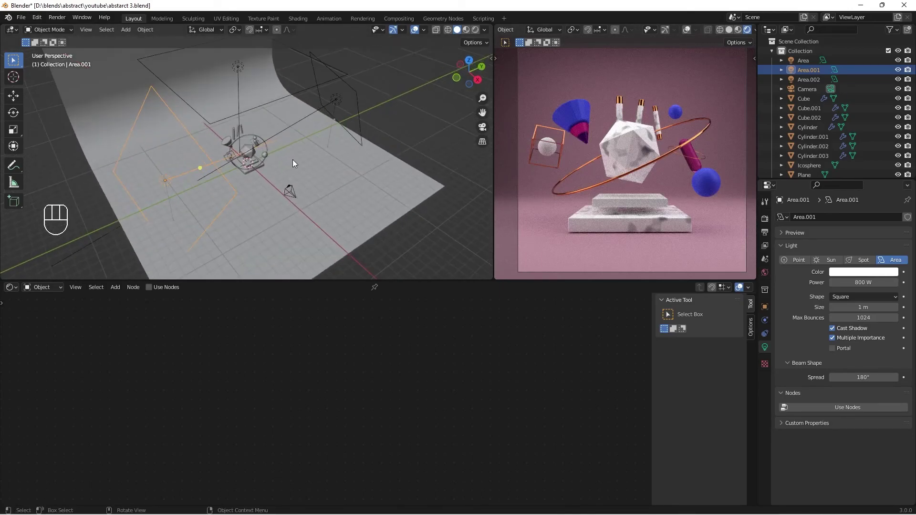
pyautogui.moveTo(269, 158); pyautogui.dragTo(246, 140)
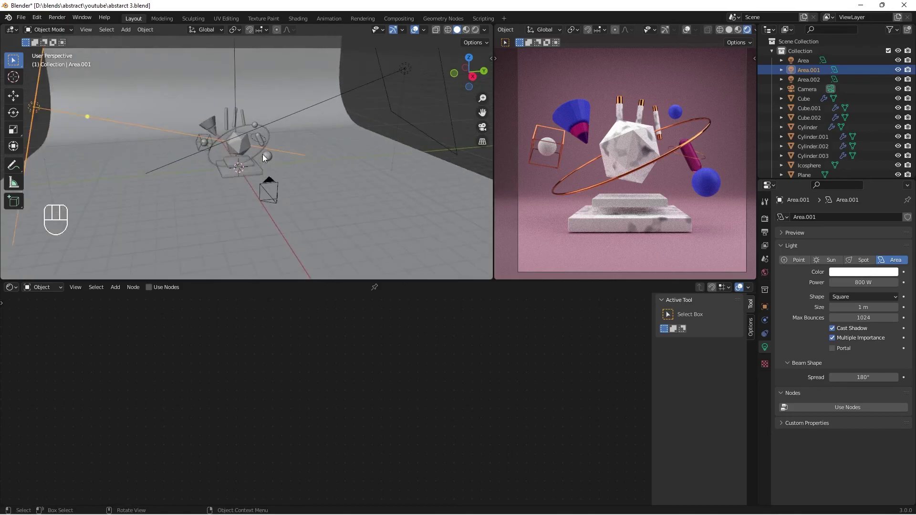
# - Nudge the larger blue sphere about 0.17 m inward toward the scene centre
pyautogui.press('g')
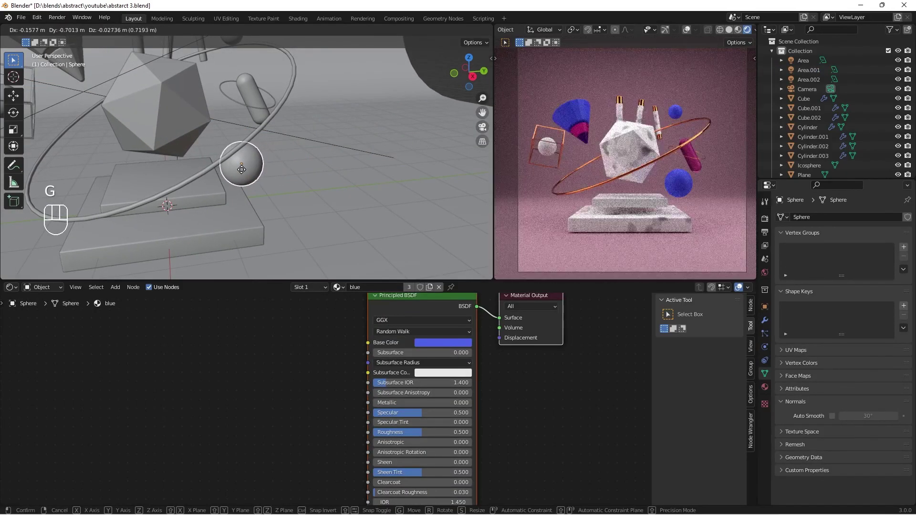
pyautogui.moveTo(264, 190); pyautogui.dragTo(245, 181)
pyautogui.press('s')
pyautogui.moveTo(247, 198); pyautogui.dragTo(213, 200)
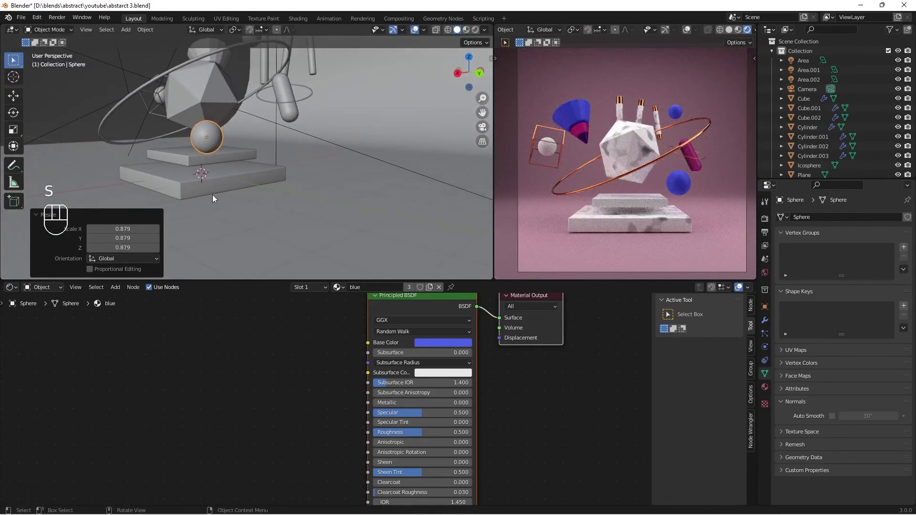
pyautogui.press('g')
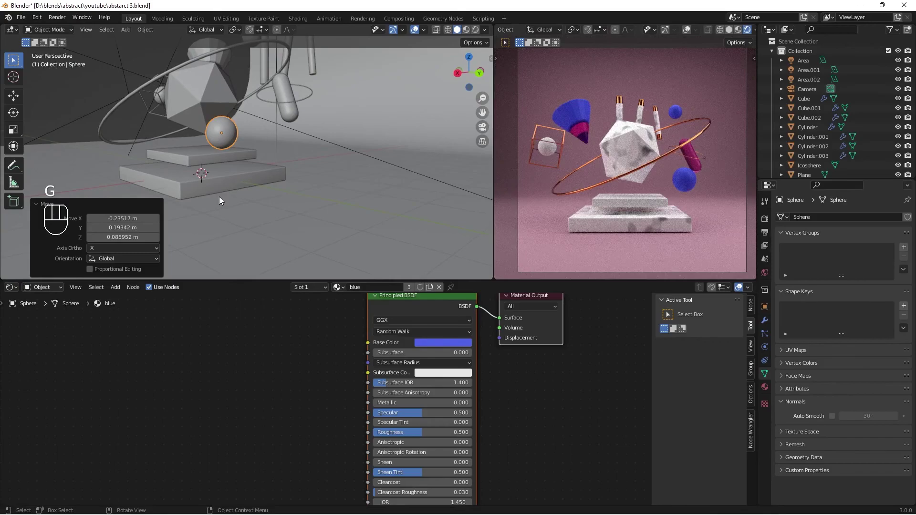
pyautogui.press('g')
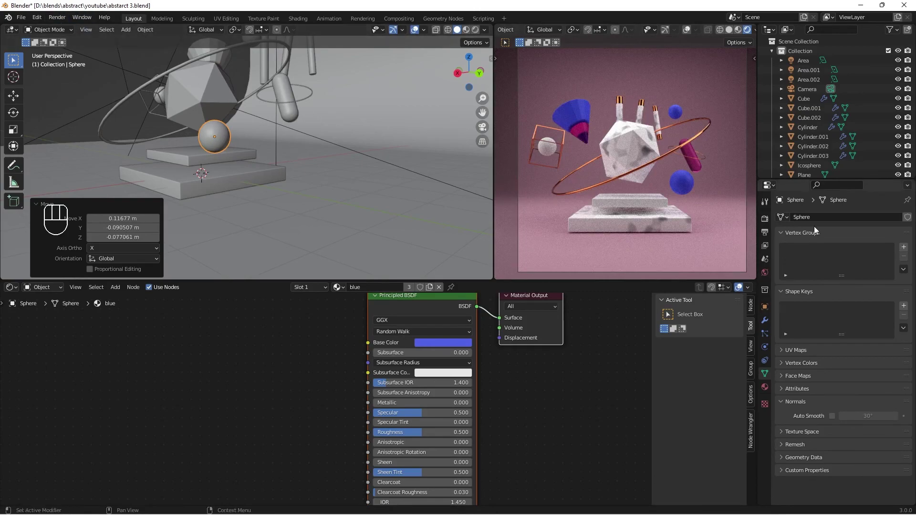
# - Bring up Render Properties showing Cycles with 4096 render samples and denoising
pyautogui.rightClick(766, 229)
pyautogui.rightClick(764, 222)
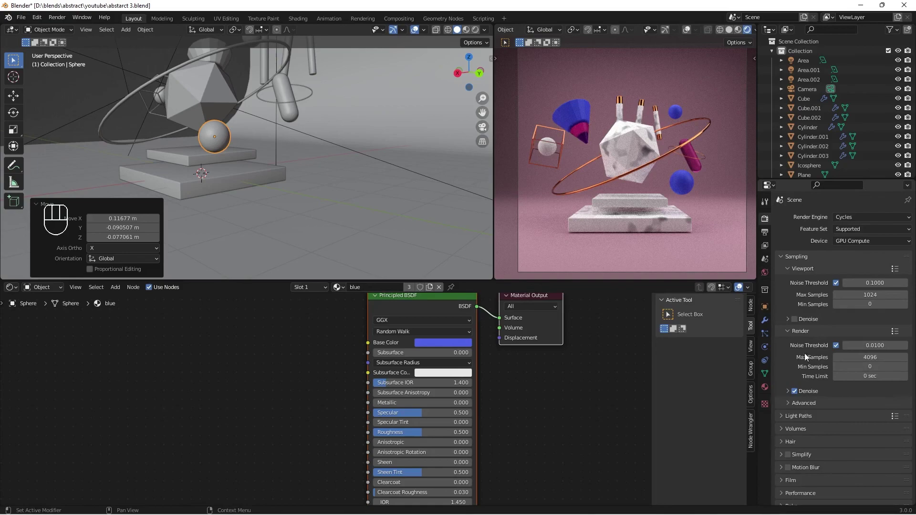